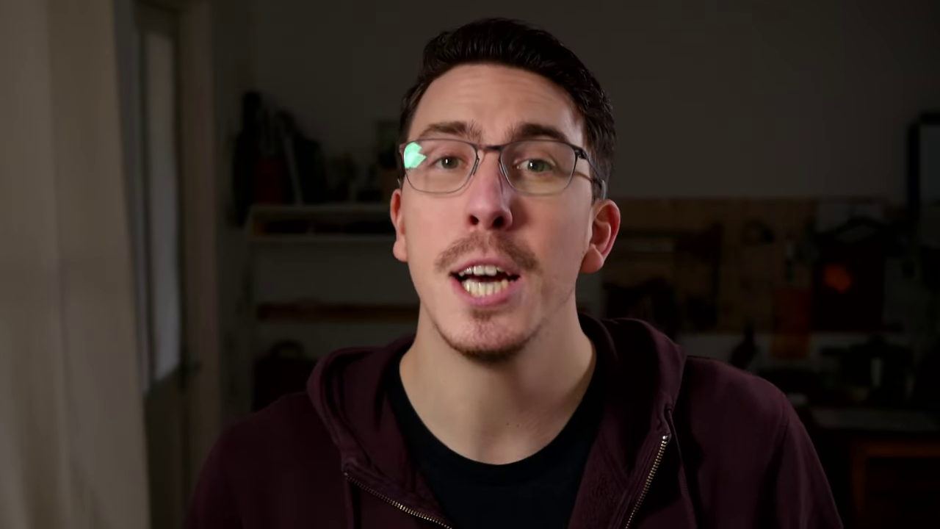
Select everything and delete the cube, camera and light, leaving an empty scene
middle_click(448, 264)
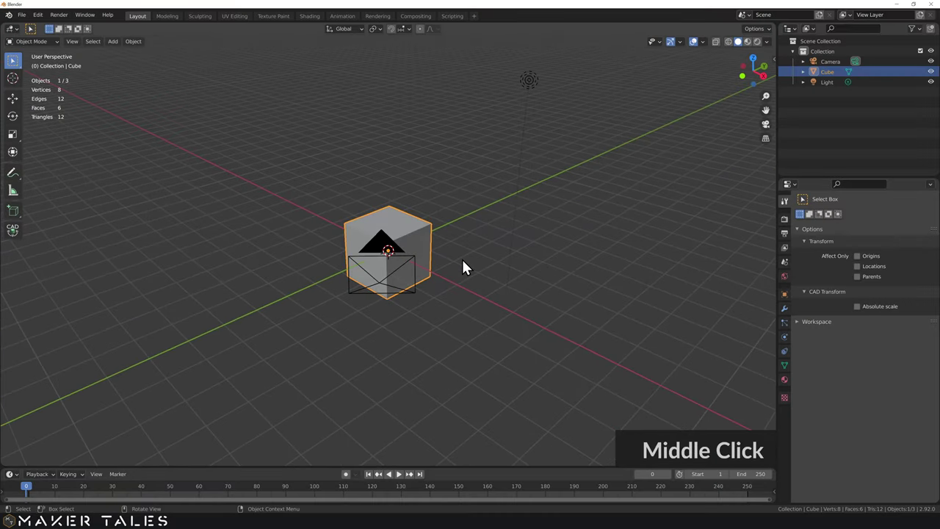
key(a)
middle_click(431, 263)
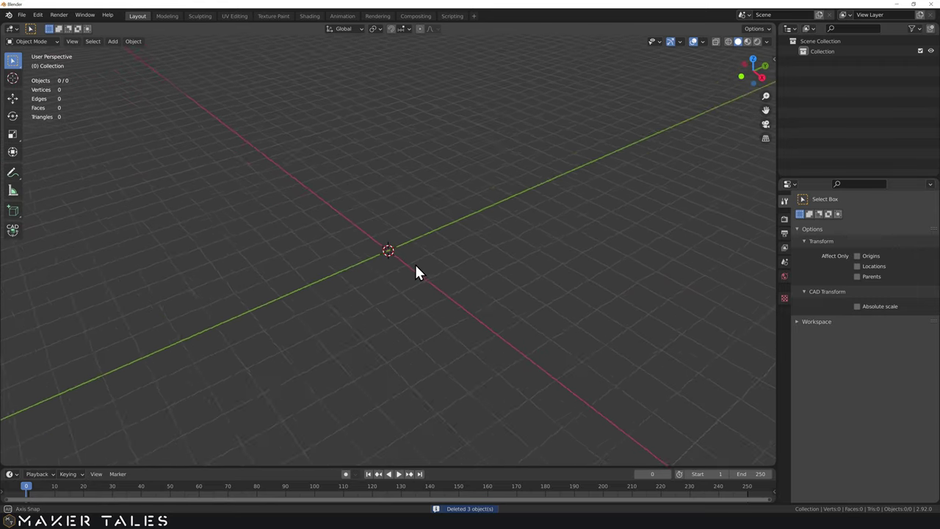
middle_click(417, 267)
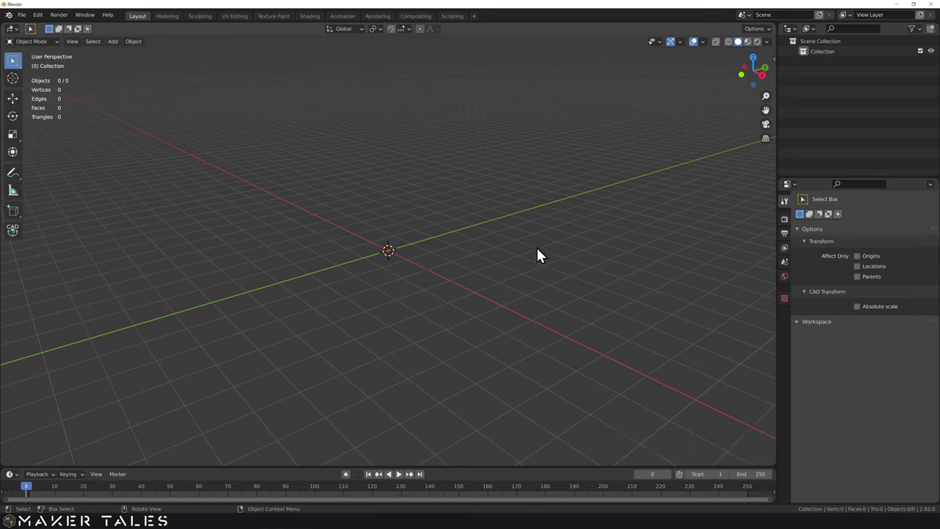
click(445, 274)
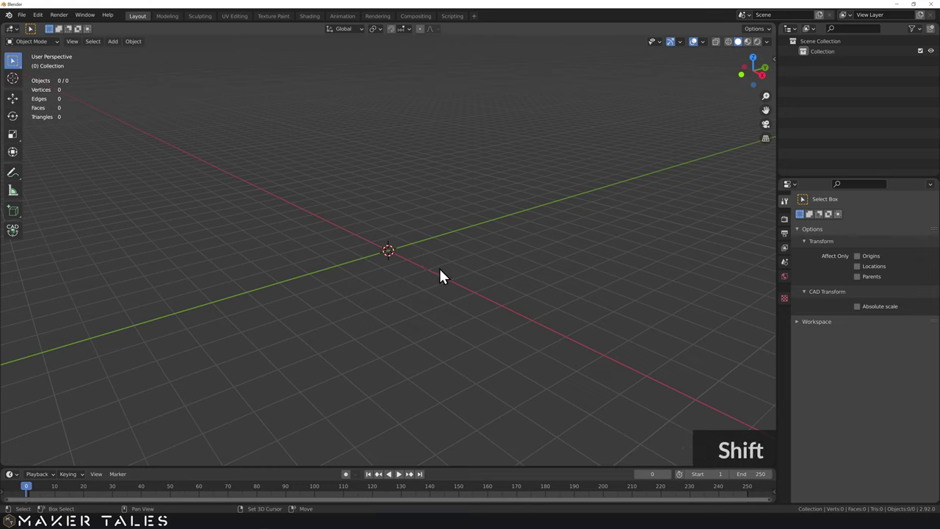
Add a cube mesh at the origin and set its size to 0.5 mm in the Add Cube panel
key(a)
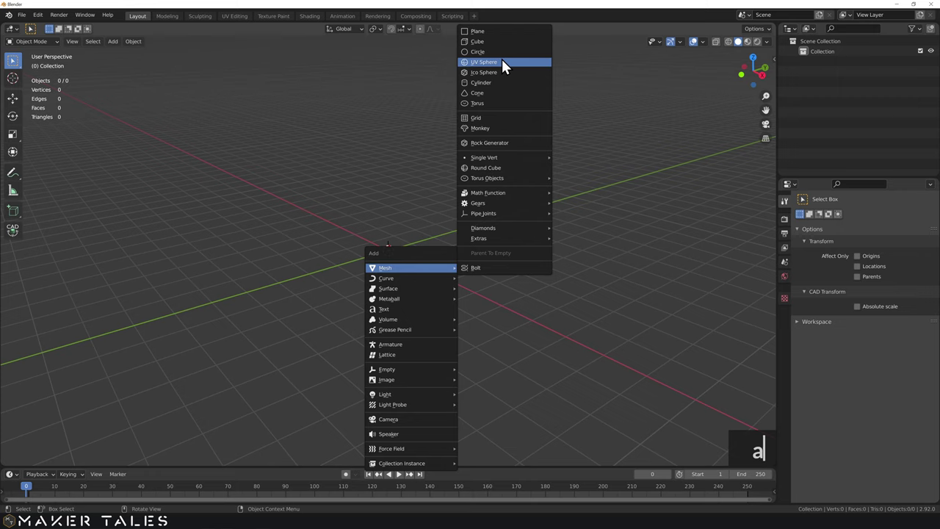
key(a)
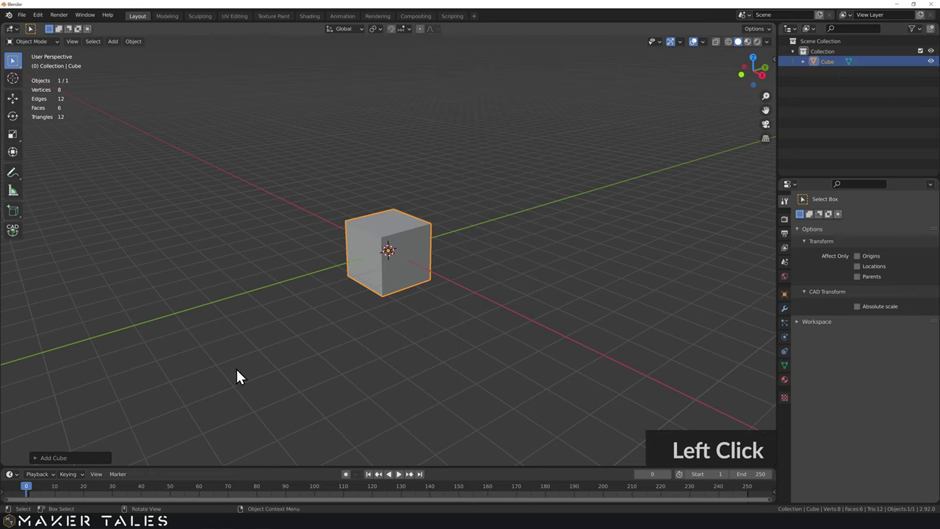
click(60, 487)
click(49, 467)
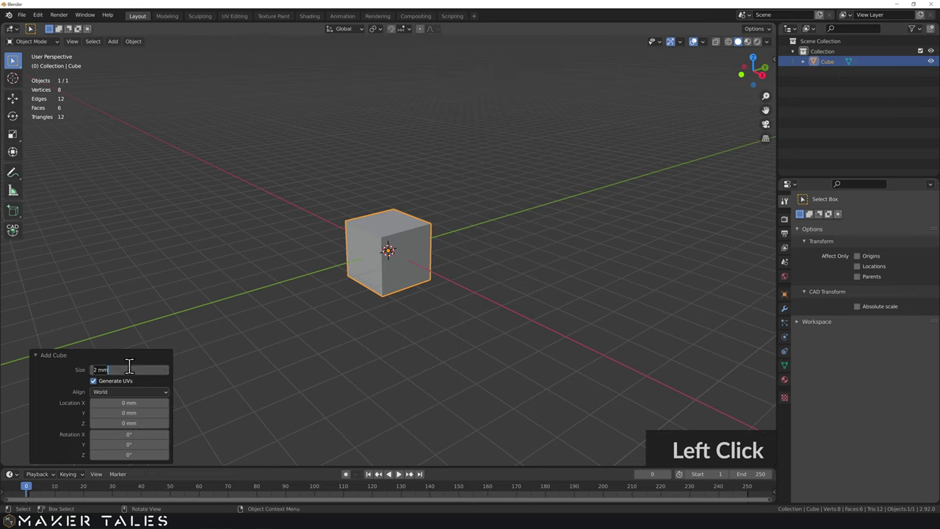
text(0.5)
key(Return)
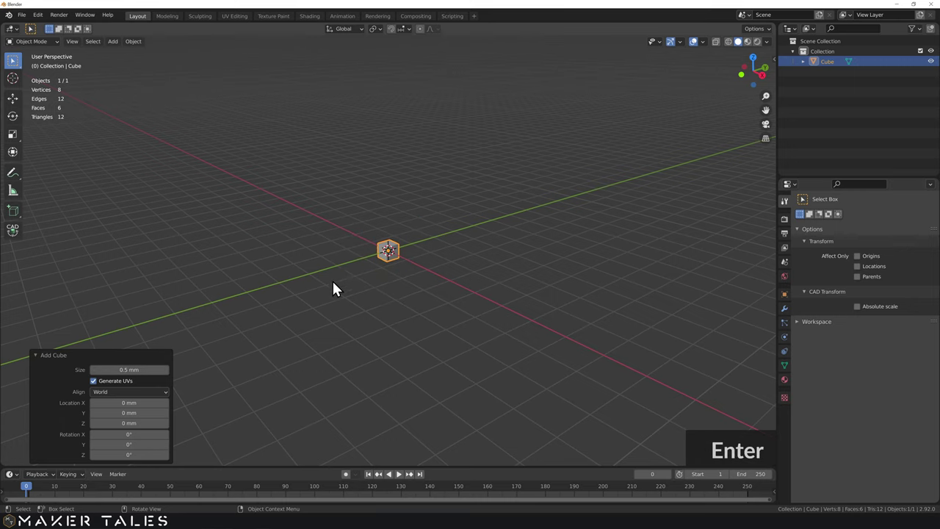
scroll(up, 3)
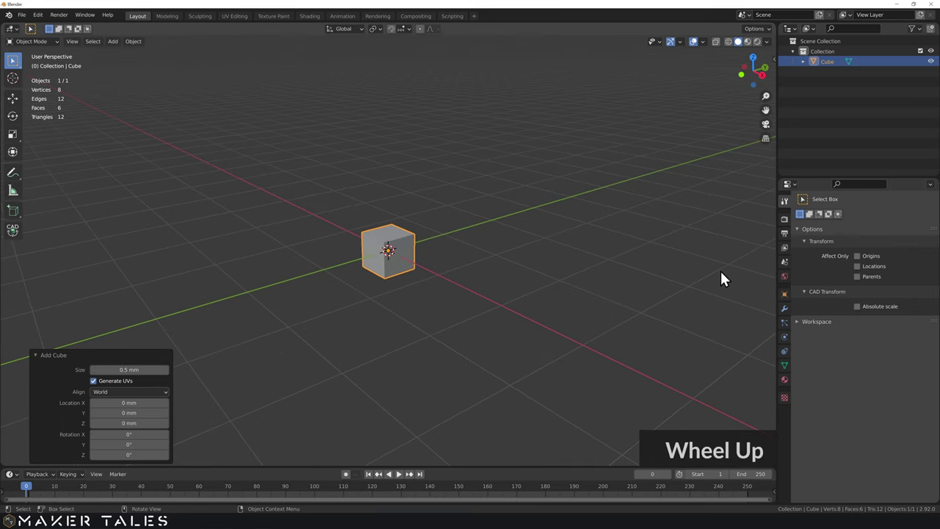
Add an Array modifier to the cube with a count of 10 copies in a row
click(789, 316)
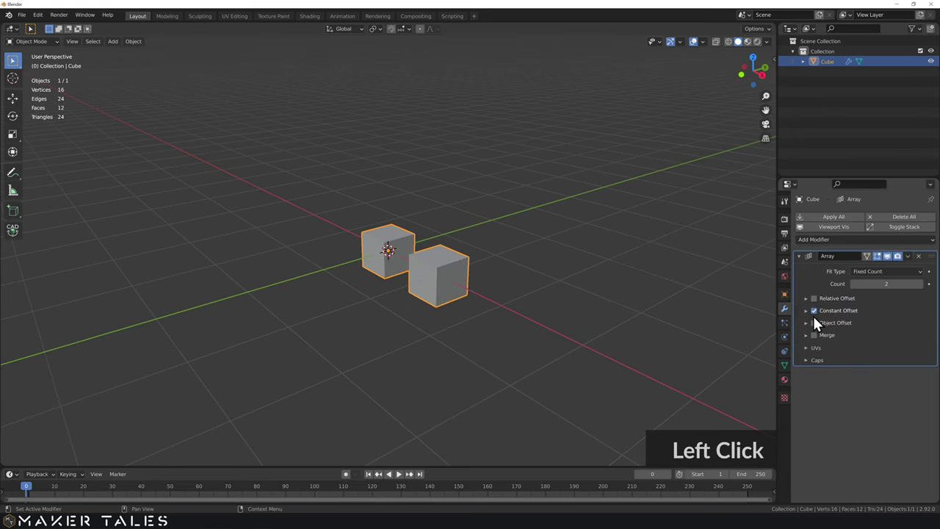
key(1)
text(10)
key(Return)
middle_click(398, 229)
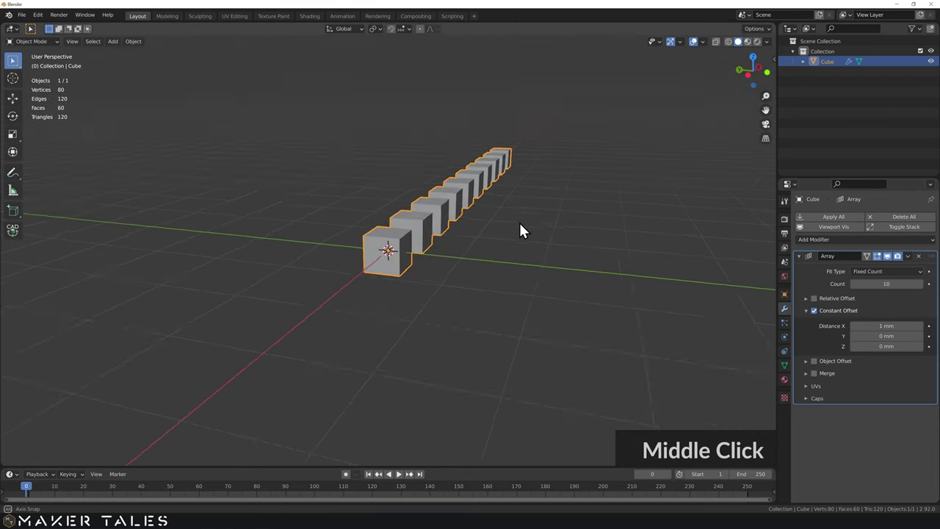
middle_click(500, 231)
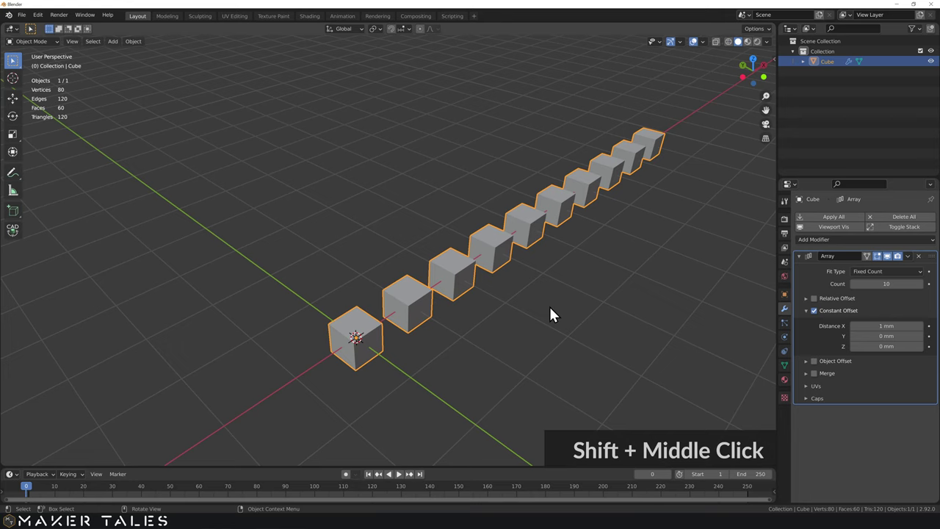
Add a second Array modifier using Constant Offset with X spacing 0
click(804, 260)
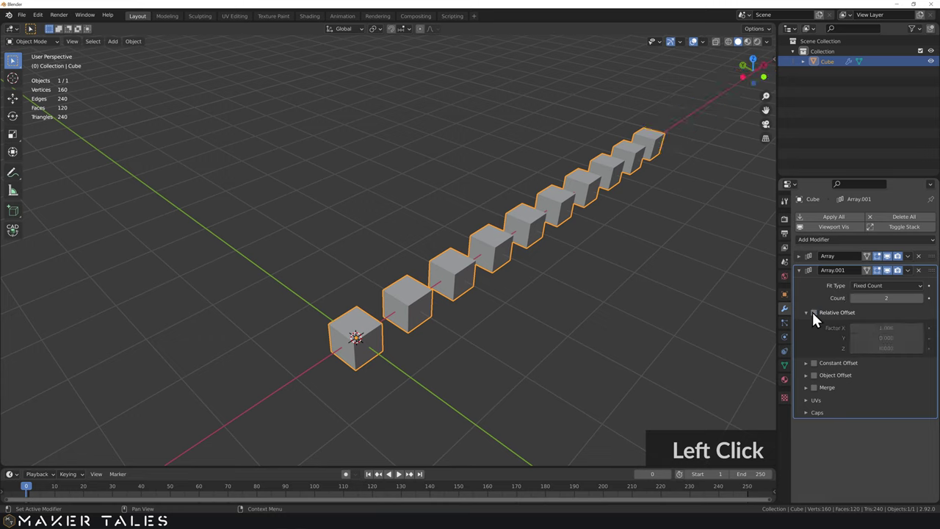
double_click(814, 319)
click(811, 330)
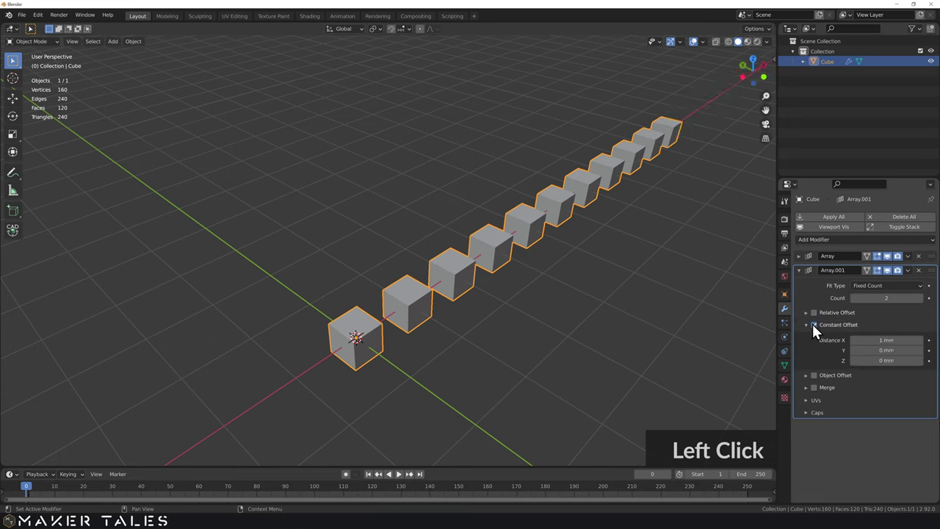
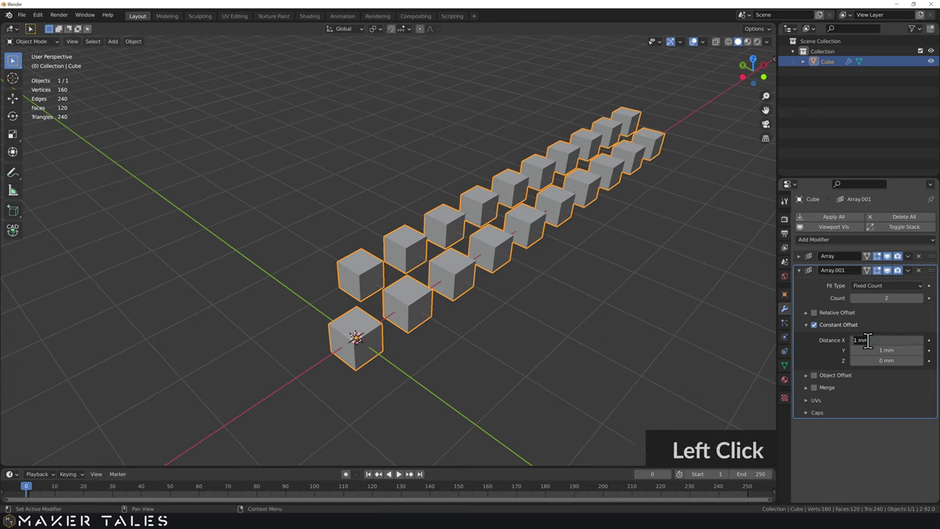
text(0)
key(Return)
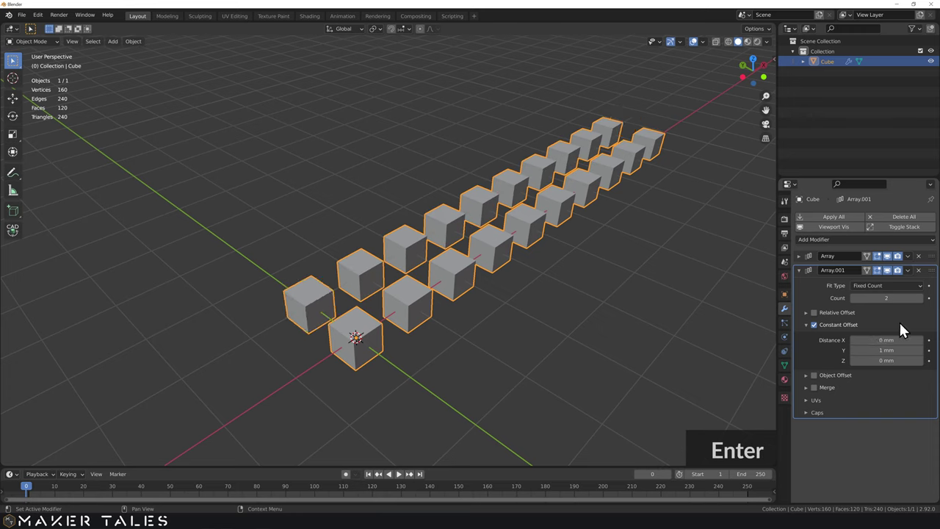
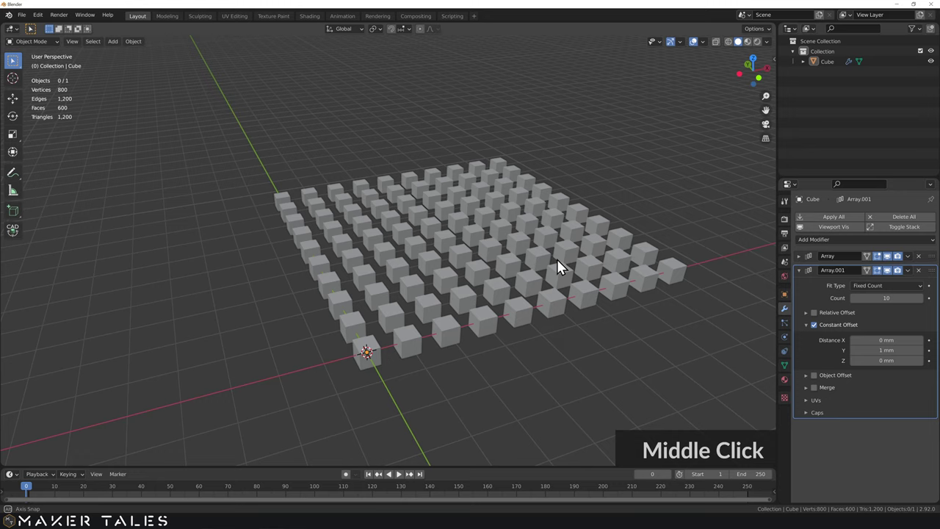
Select the arrayed cube, enter Edit Mode and select one vertex of the original cube
click(369, 361)
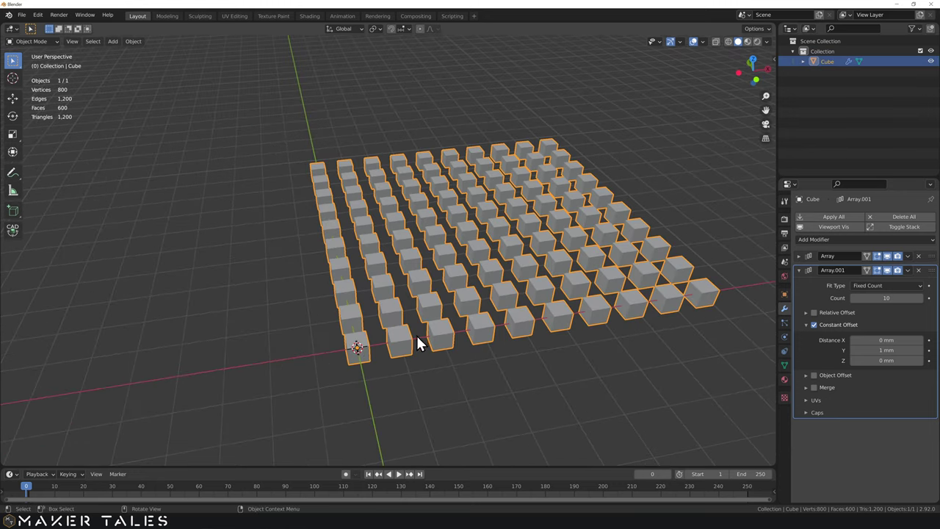
click(380, 359)
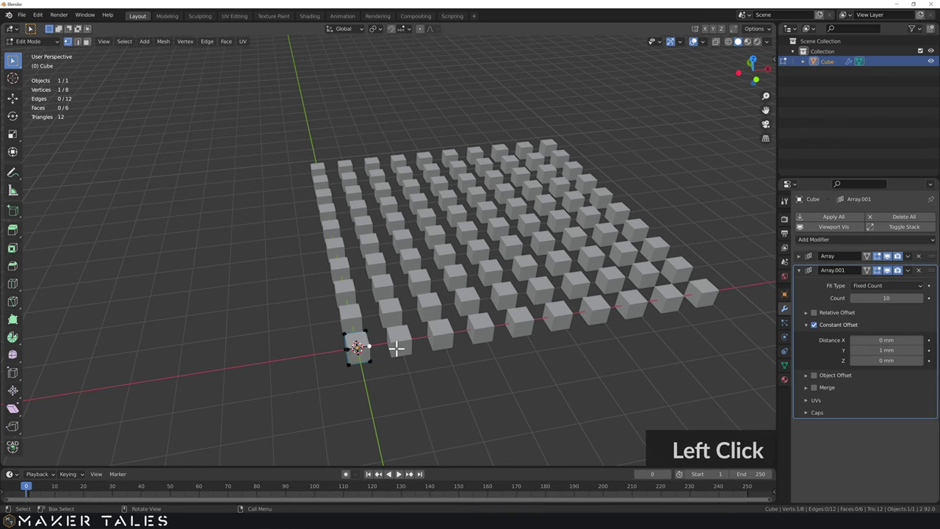
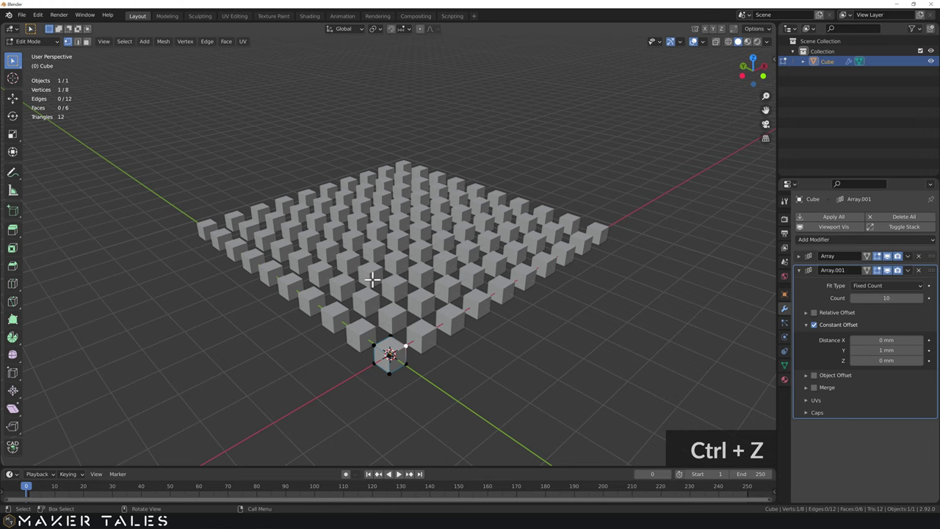
scroll(up, 3)
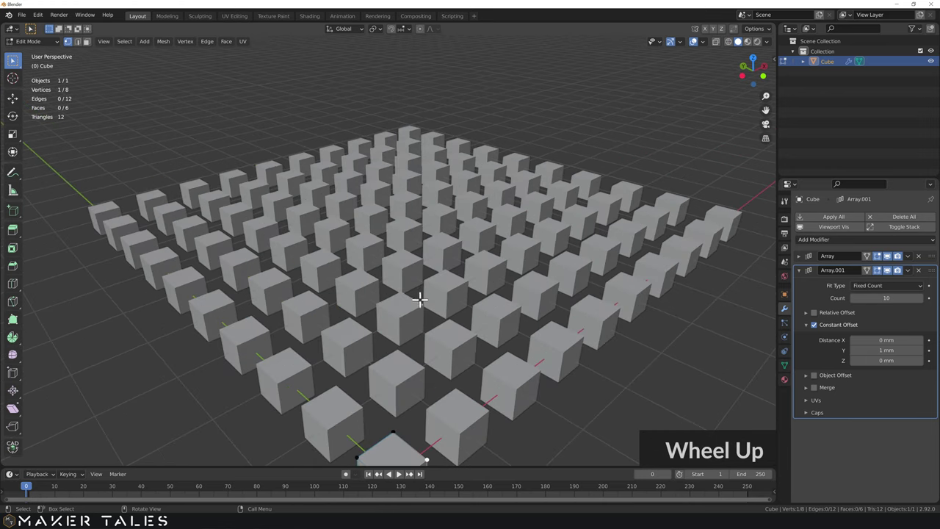
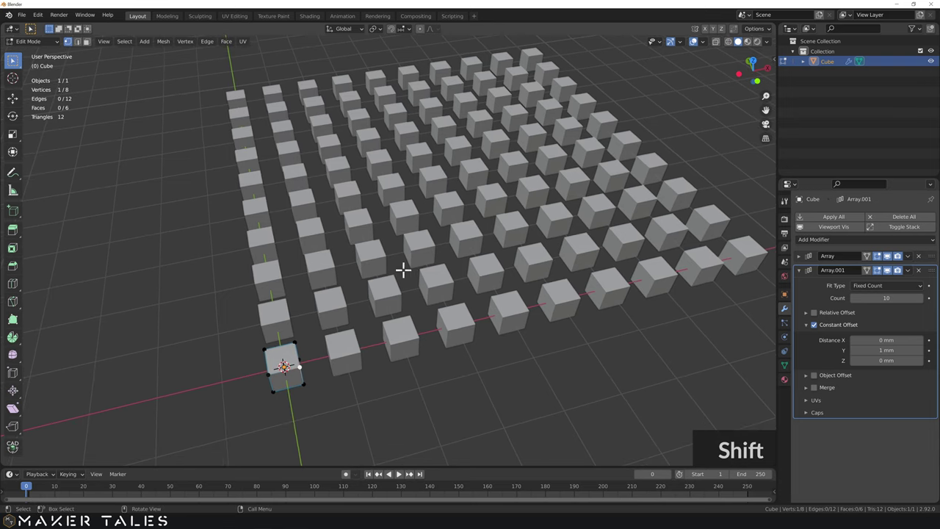
Return to Object Mode, inspect the grid, and delete the Array.001 modifier
key(Tab)
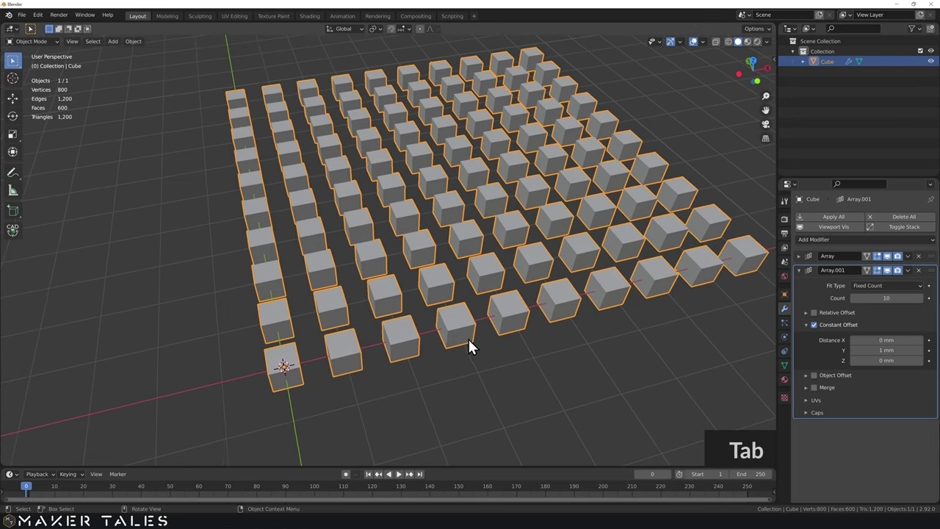
scroll(down, 3)
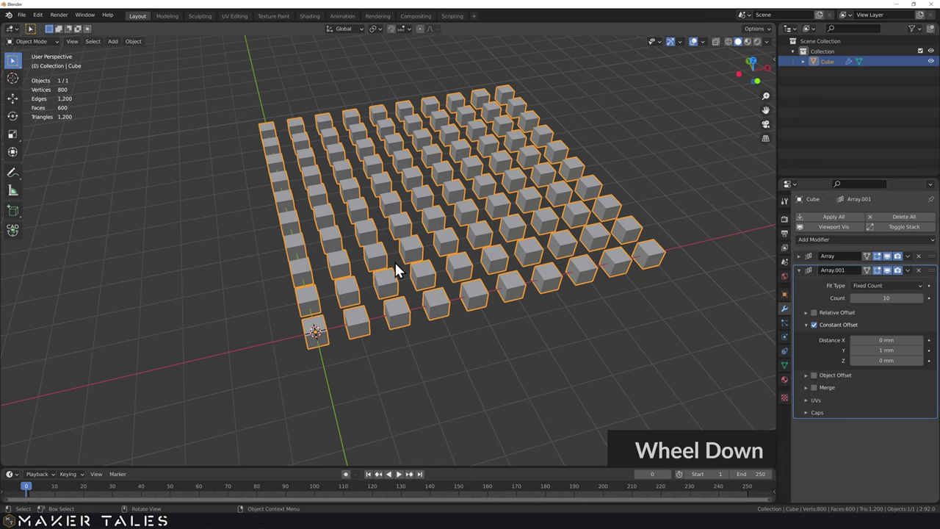
scroll(down, 3)
scroll(up, 3)
scroll(up, 3)
middle_click(454, 306)
middle_click(441, 388)
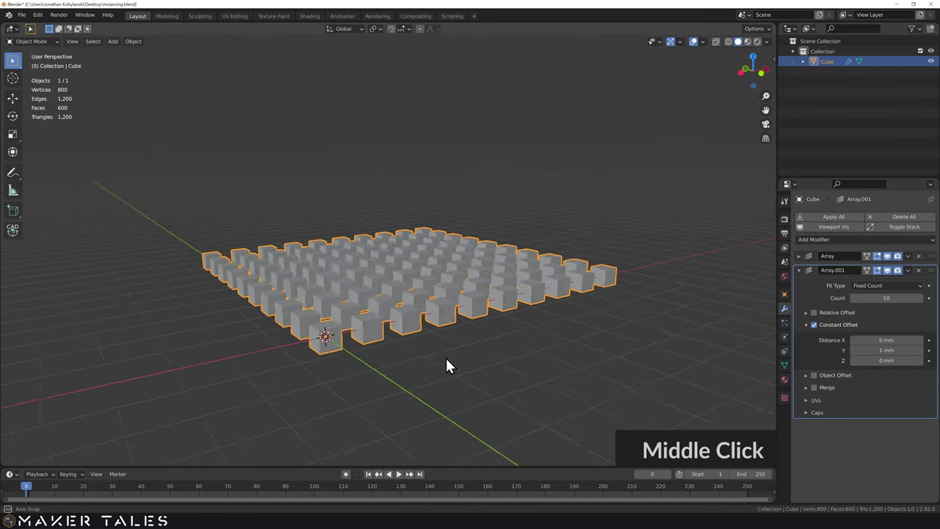
scroll(up, 3)
scroll(up, 3)
middle_click(445, 294)
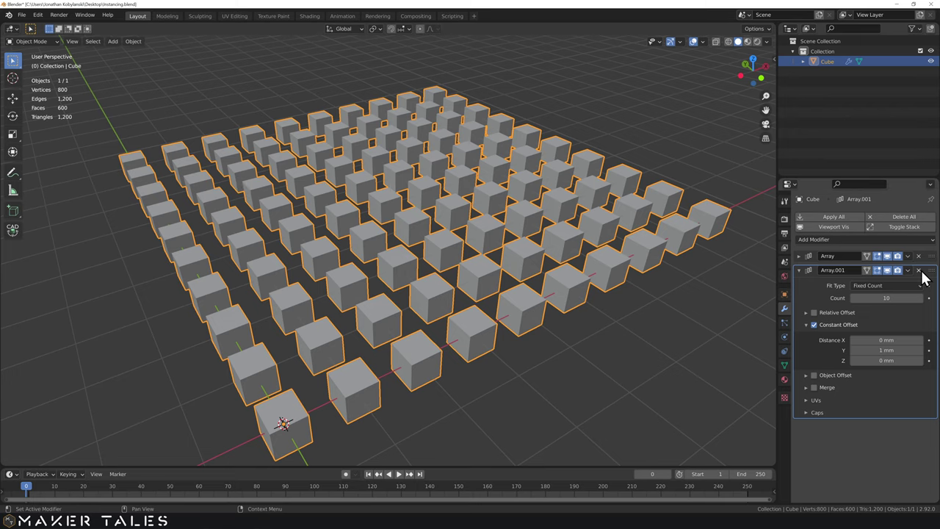
middle_click(927, 278)
Delete the remaining Array modifier and move the lone cube about 0.5 mm up along Z
click(927, 277)
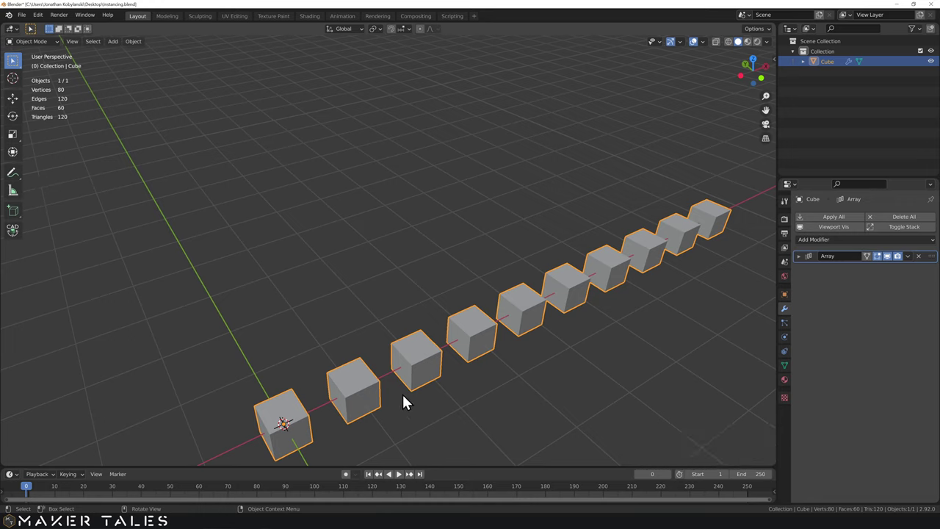
click(921, 261)
key(s)
middle_click(451, 287)
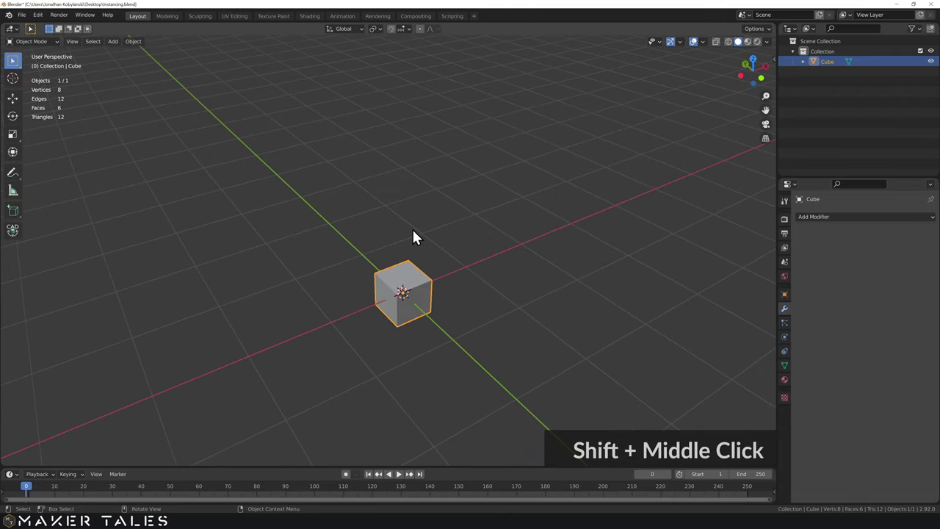
key(g)
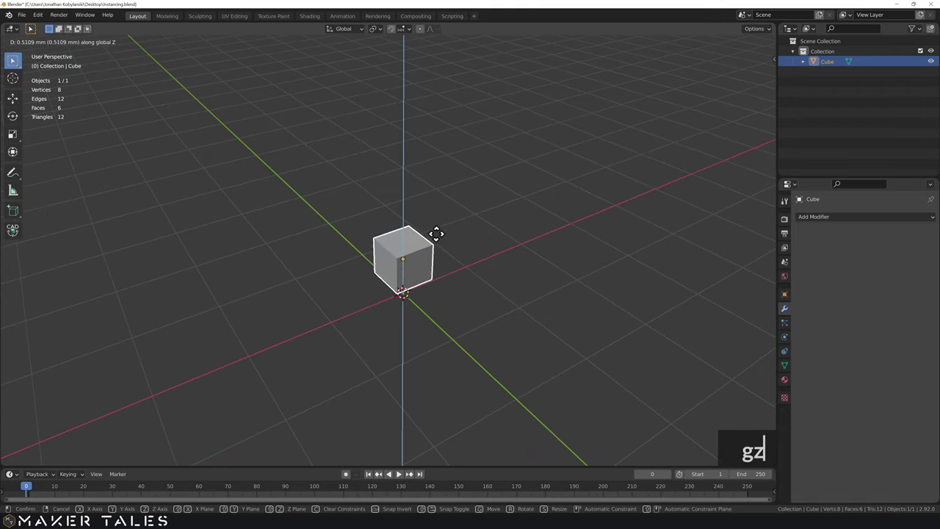
middle_click(461, 263)
Add a plane and subdivide it with 9 cuts into a 10-by-10 grid of faces
key(a)
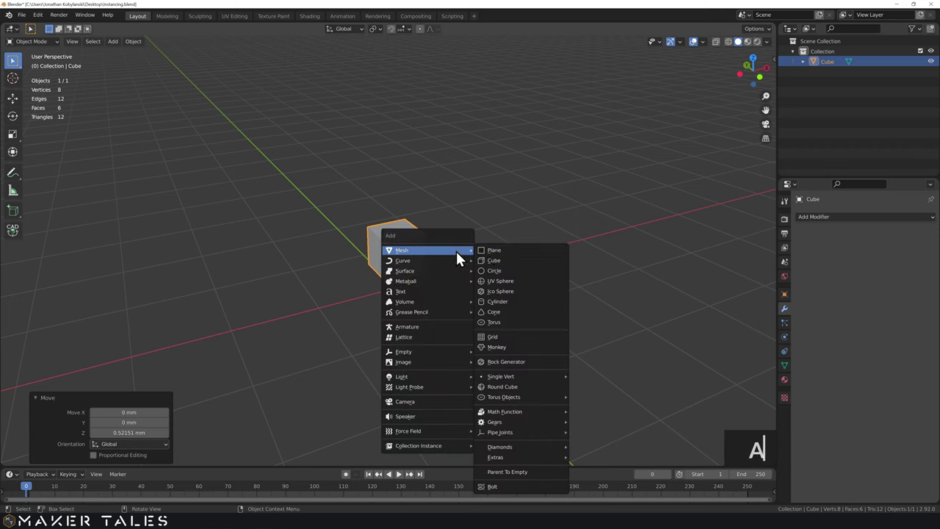
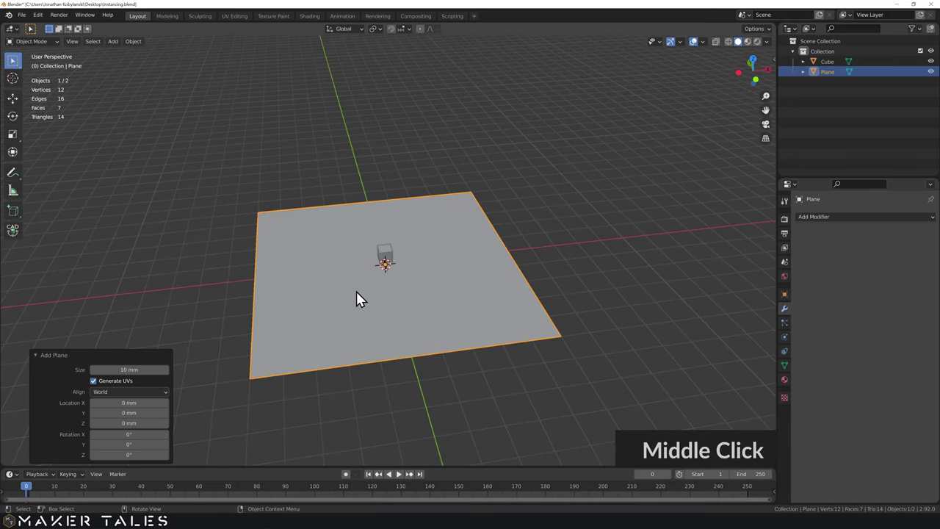
key(Tab)
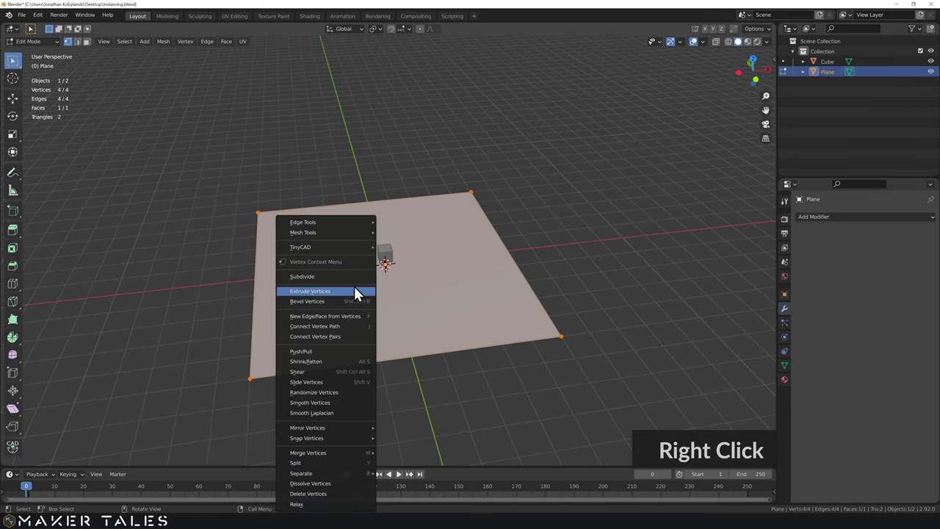
click(358, 283)
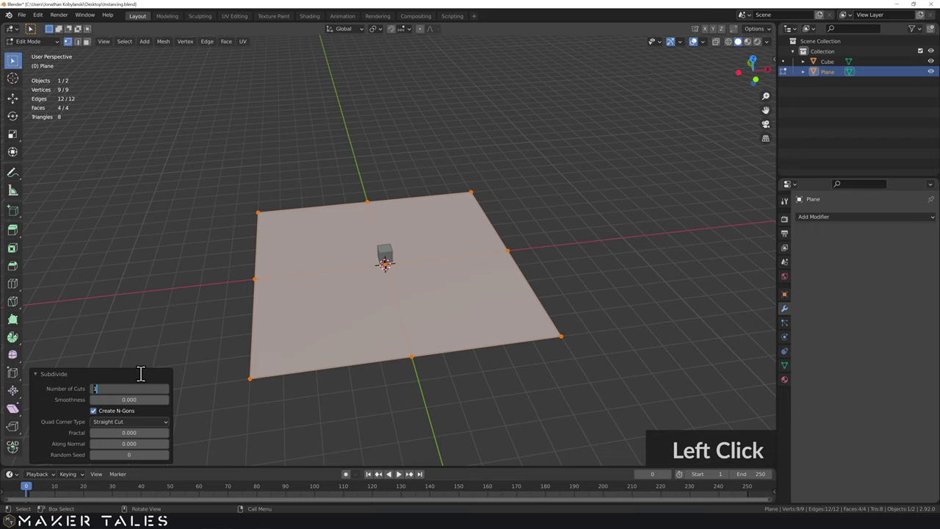
key(Return)
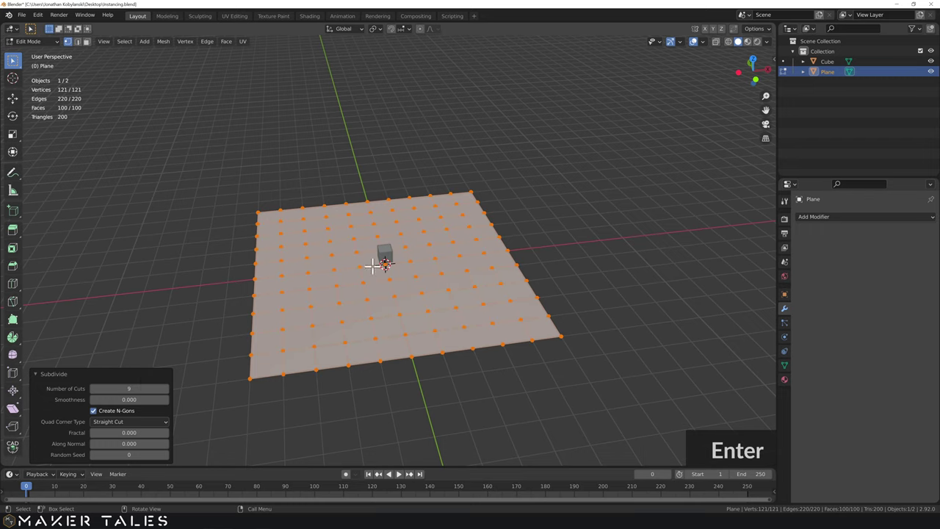
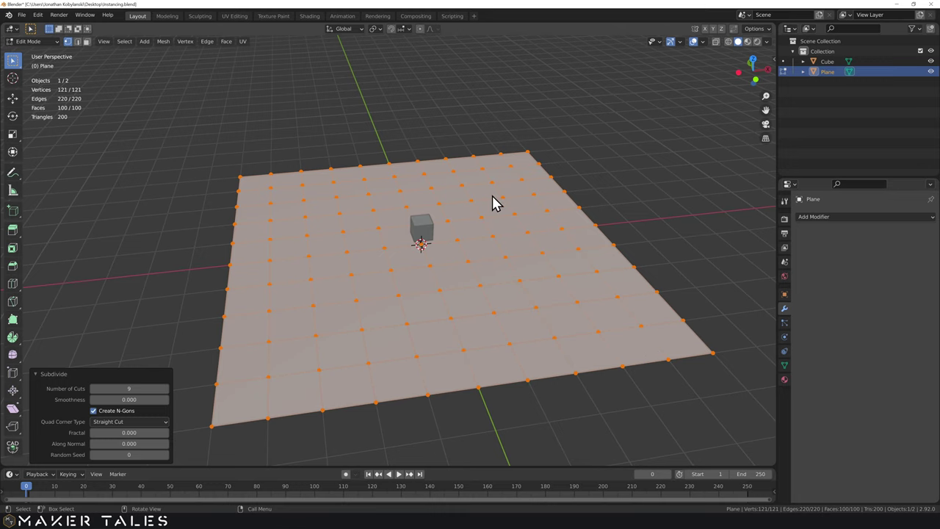
middle_click(472, 240)
Select the cube then the plane and parent the cube to the plane with Ctrl+P > Object
click(440, 226)
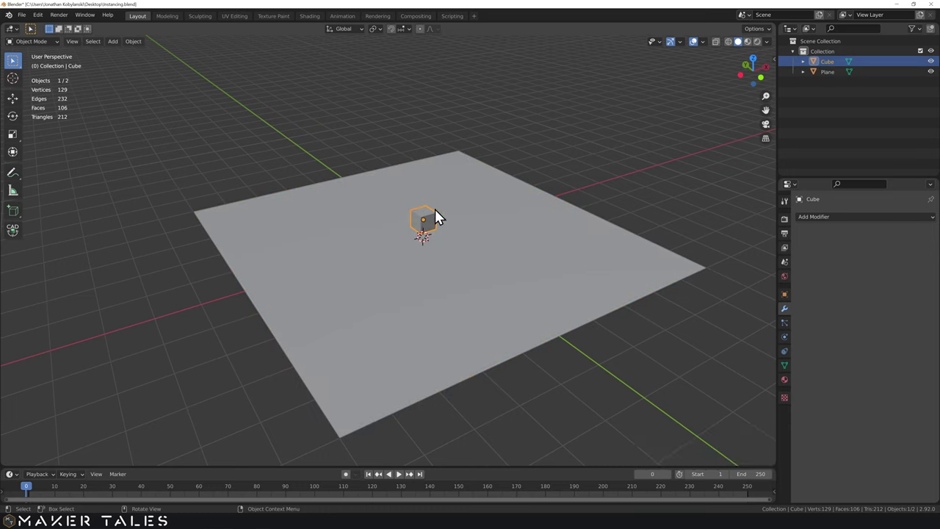
click(459, 250)
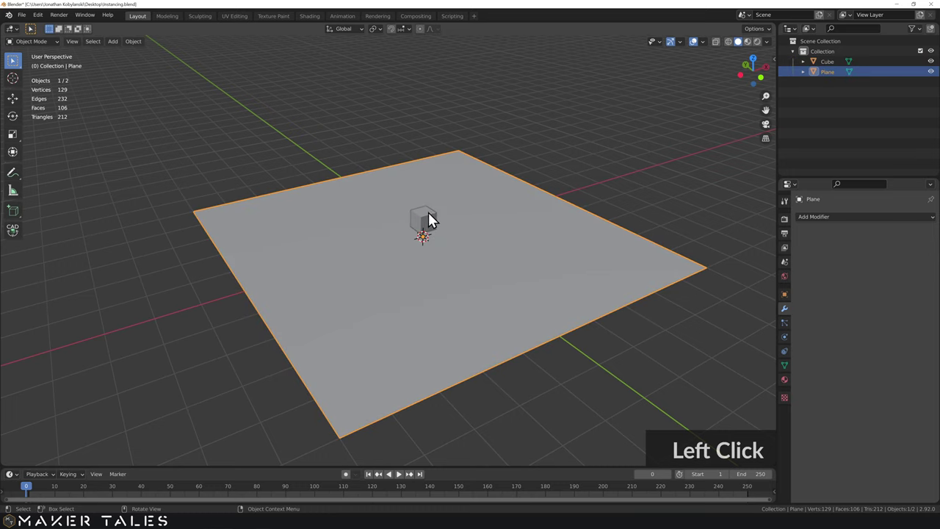
key(s)
click(489, 265)
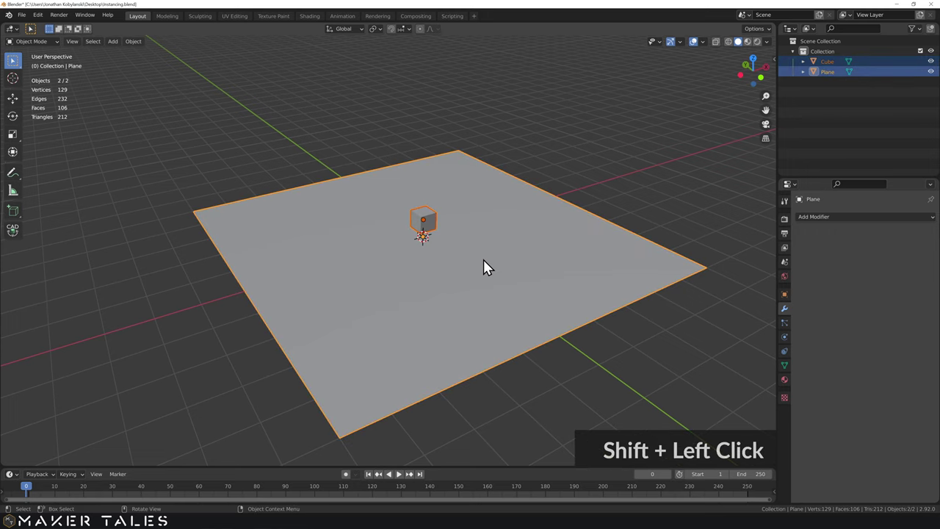
key(ctrl+p)
click(490, 265)
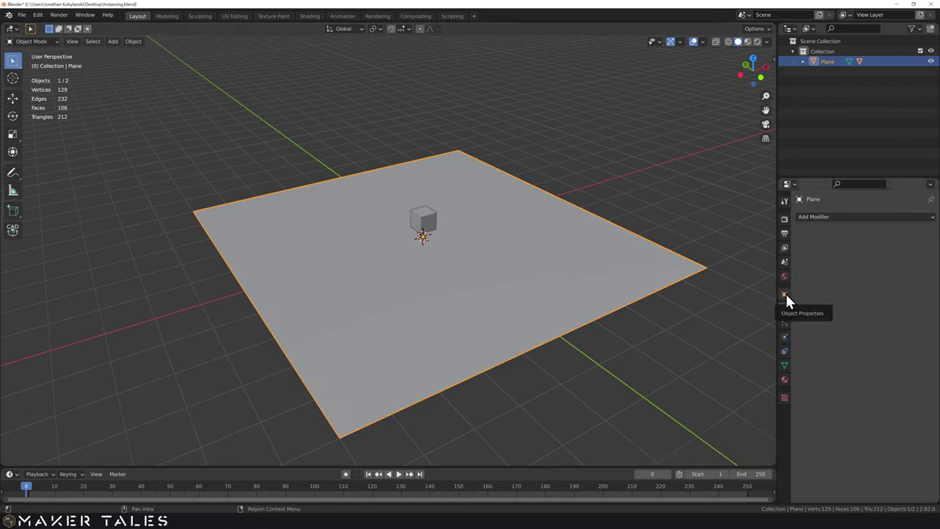
Bring up the plane's Object Properties and expand its Instancing settings
click(792, 301)
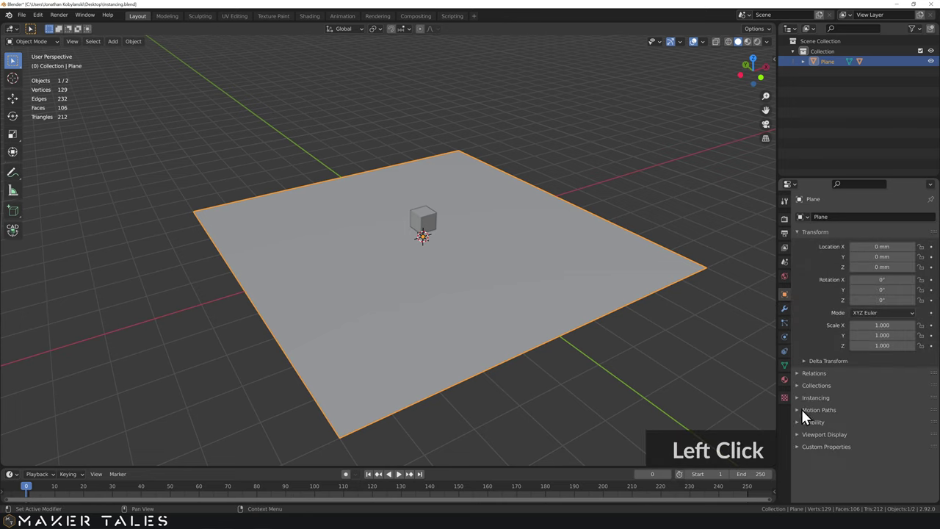
click(801, 403)
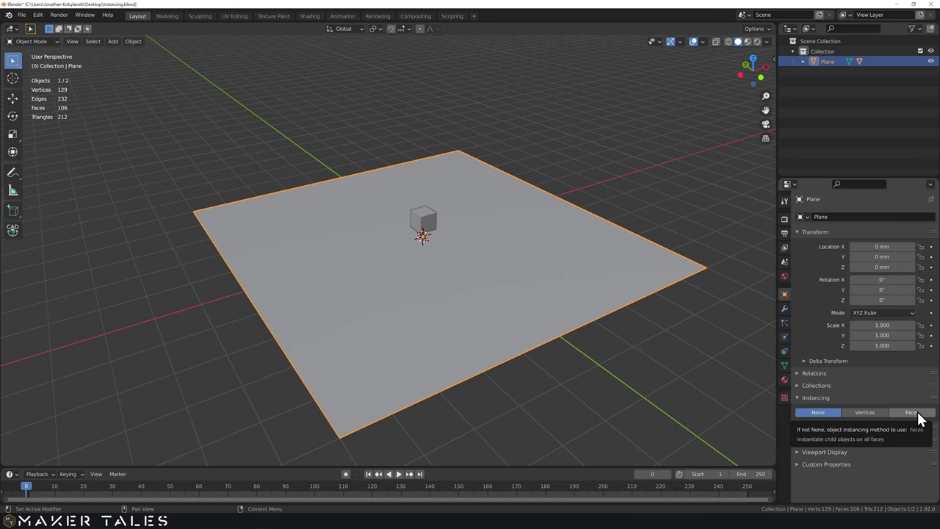
Instance the cube on the plane's vertices, then disable the original cube in the Outliner
click(923, 417)
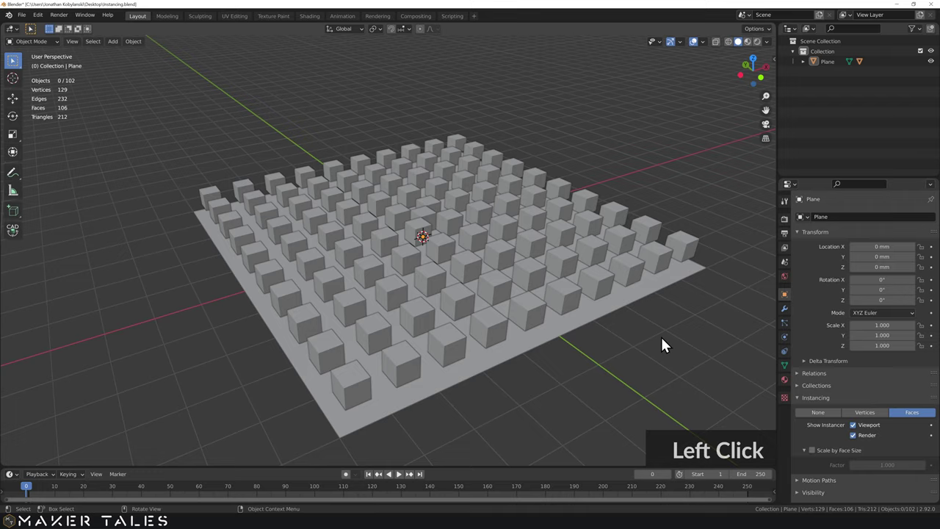
middle_click(585, 334)
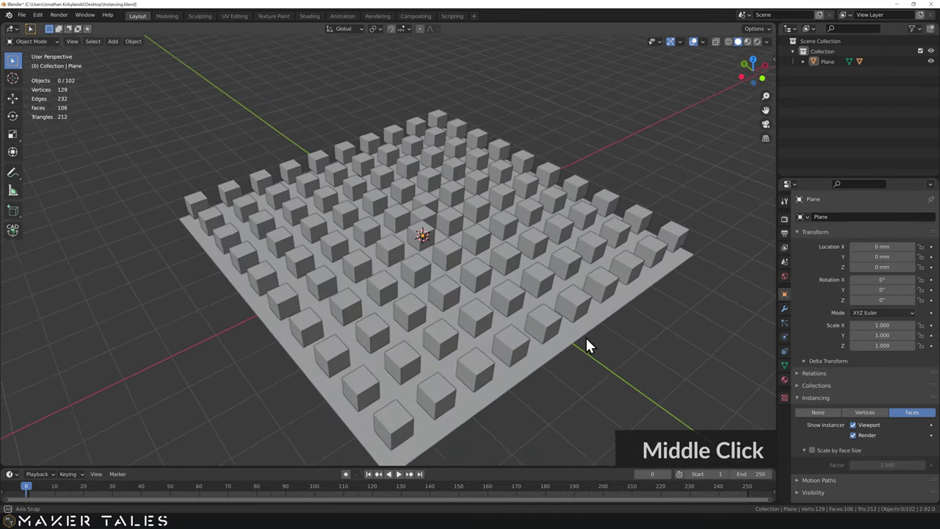
click(434, 220)
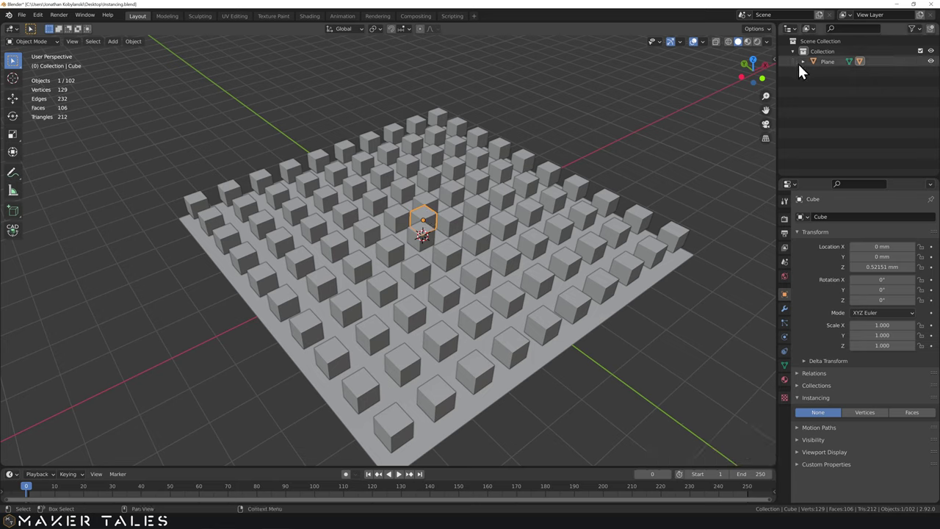
click(808, 69)
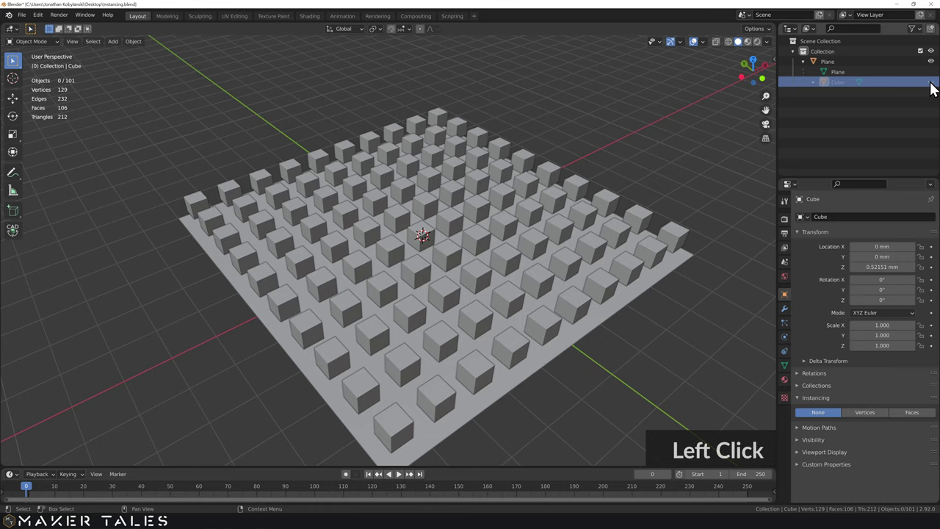
click(936, 88)
Re-enable the cube, test-raise one of its vertices and undo the move
click(624, 236)
middle_click(611, 216)
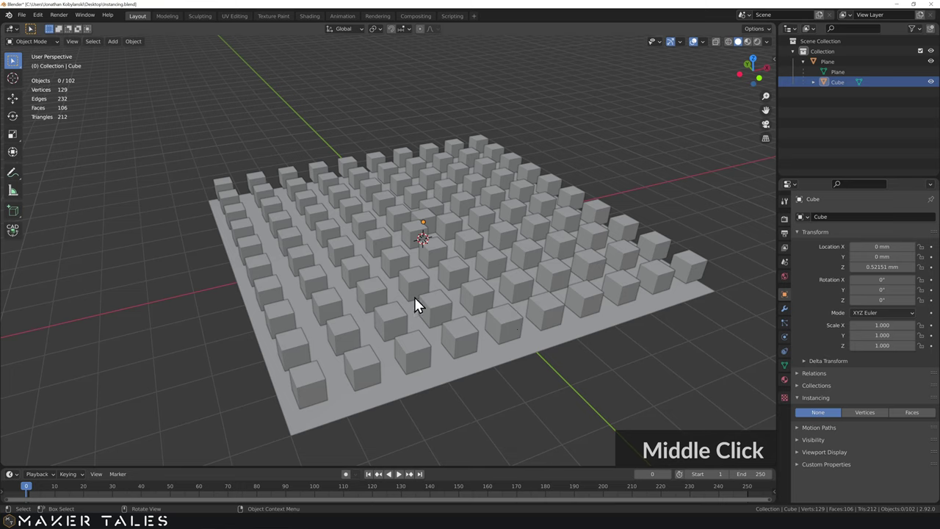
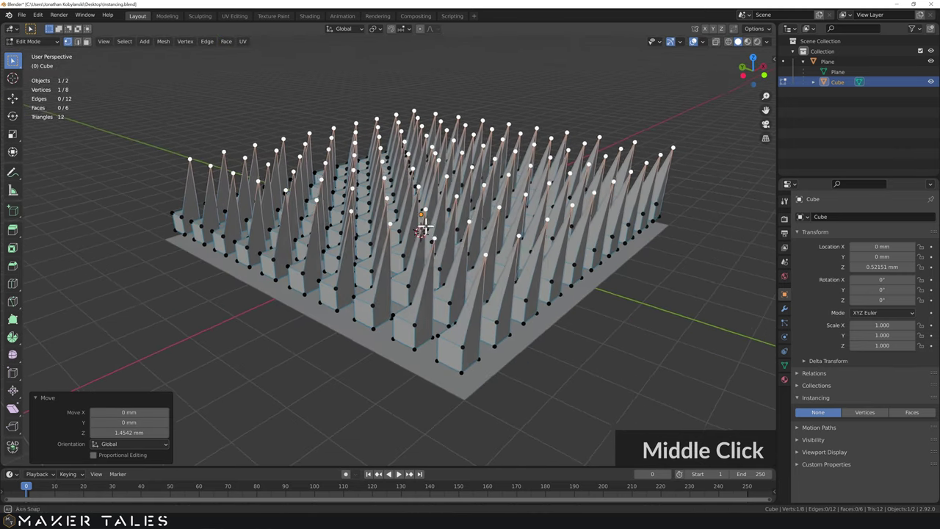
key(ctrl+z)
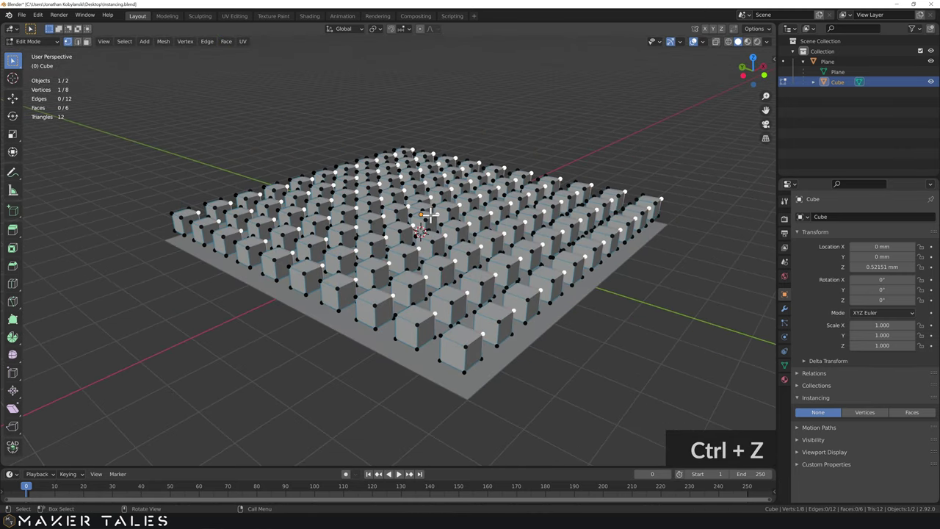
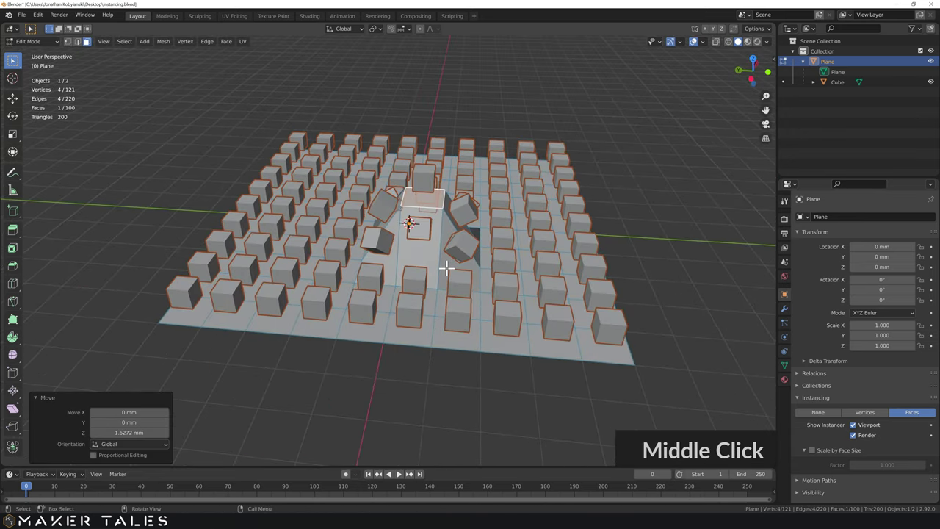
Undo the lifted face and inspect the flat plane grid from several angles
key(Tab)
middle_click(445, 273)
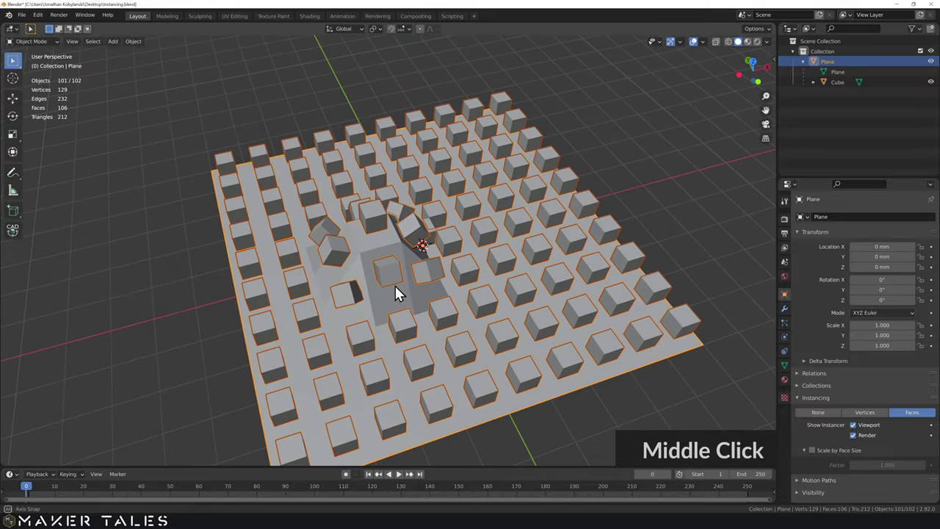
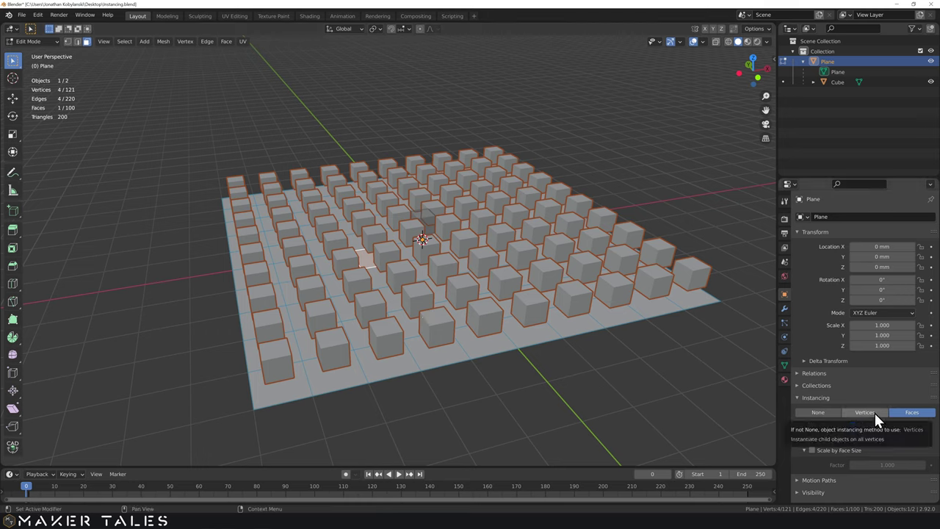
middle_click(878, 420)
click(880, 422)
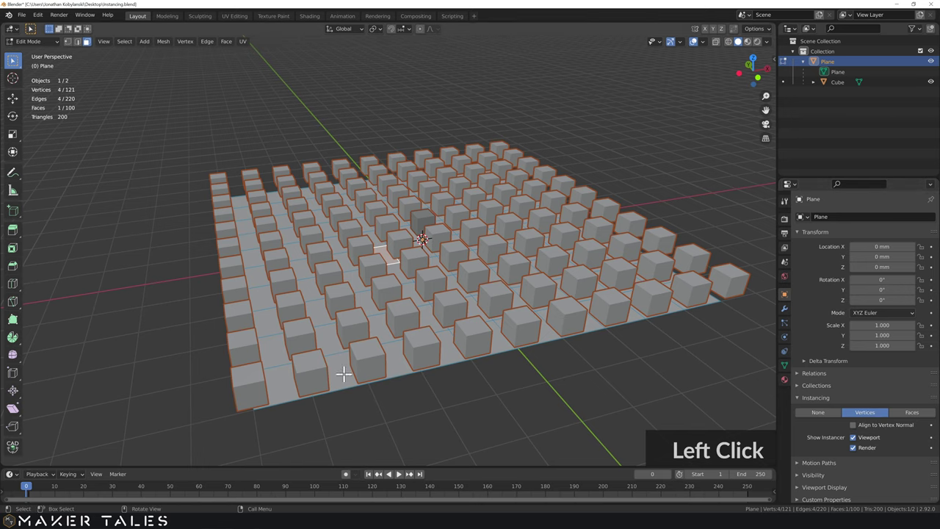
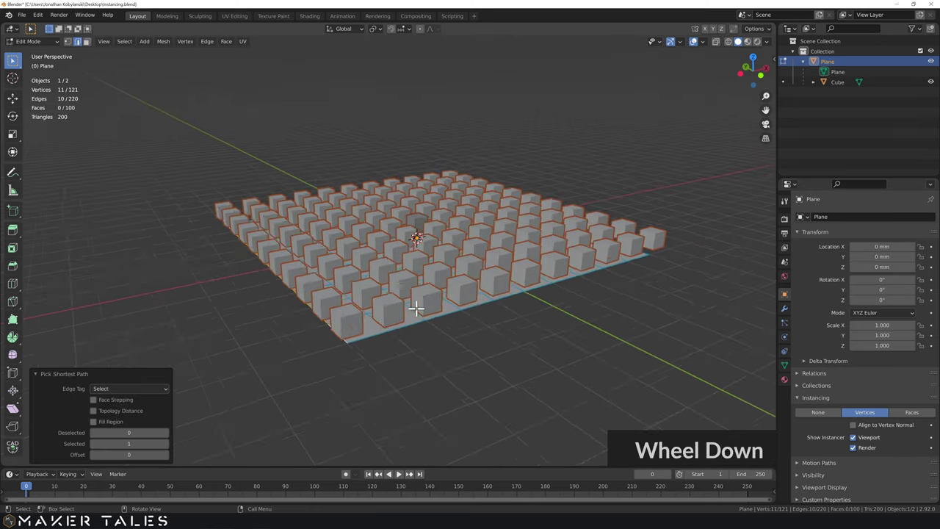
Try sliding an edge row along X, undo it, and reselect the plane in Object Mode
text(g)
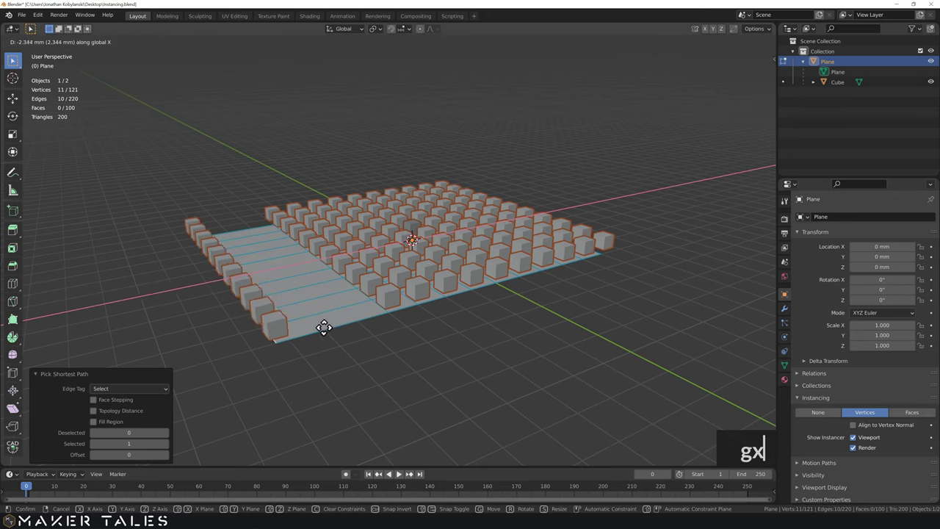
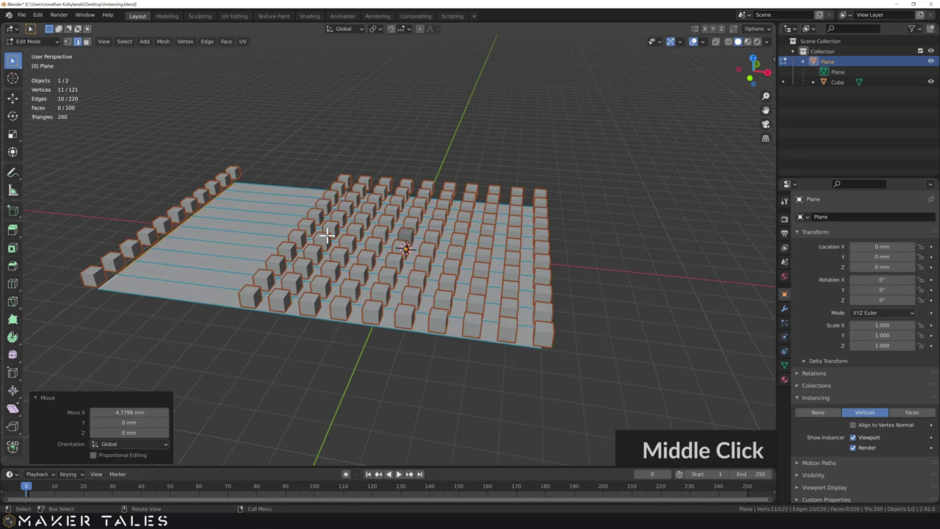
scroll(up, 3)
scroll(down, 3)
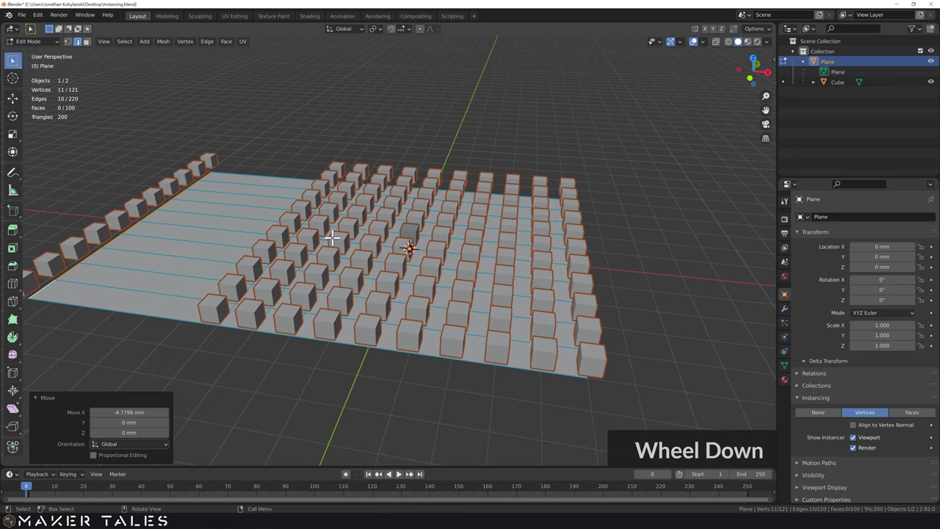
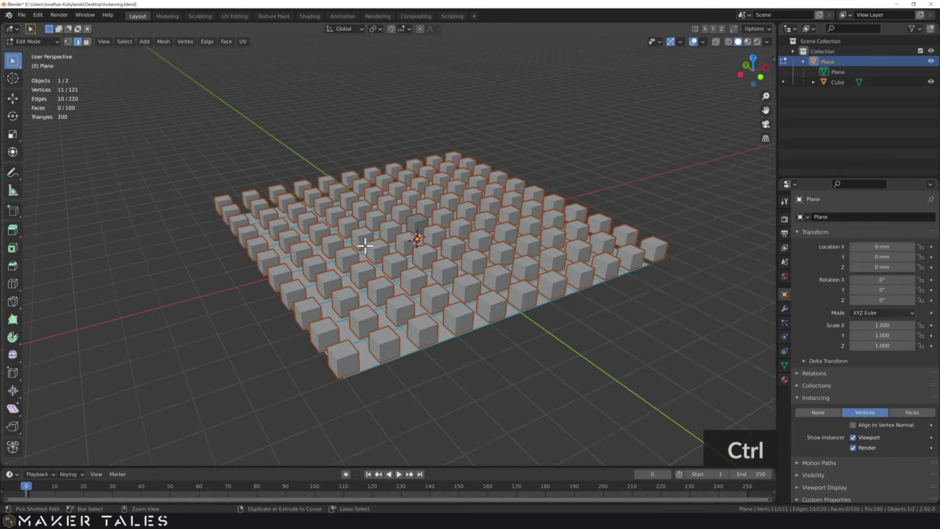
key(ctrl+z)
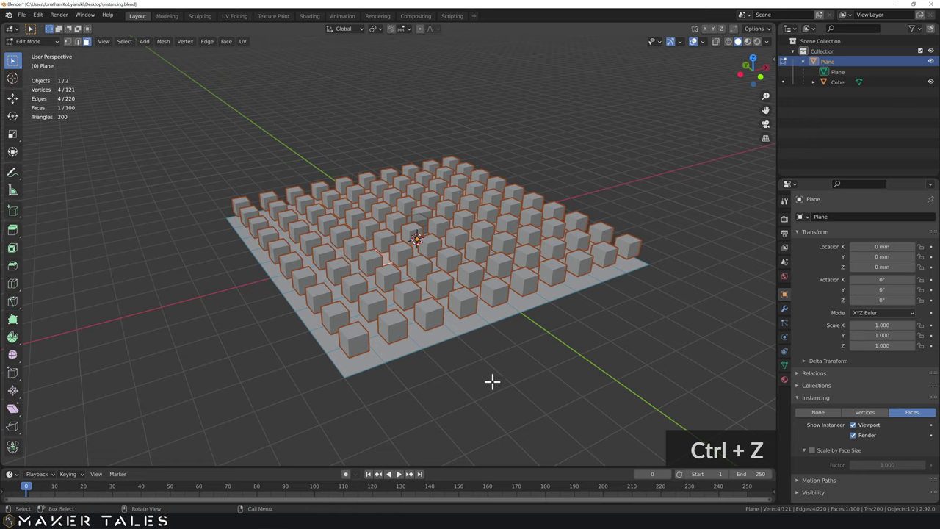
key(ctrl+z)
click(490, 371)
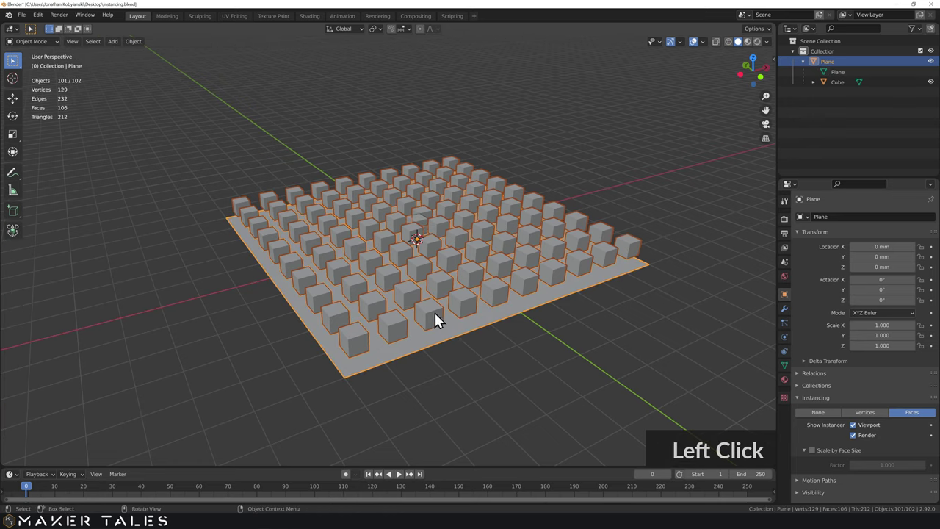
Zoom in and out to inspect the evenly spaced grid of instanced cubes
scroll(up, 3)
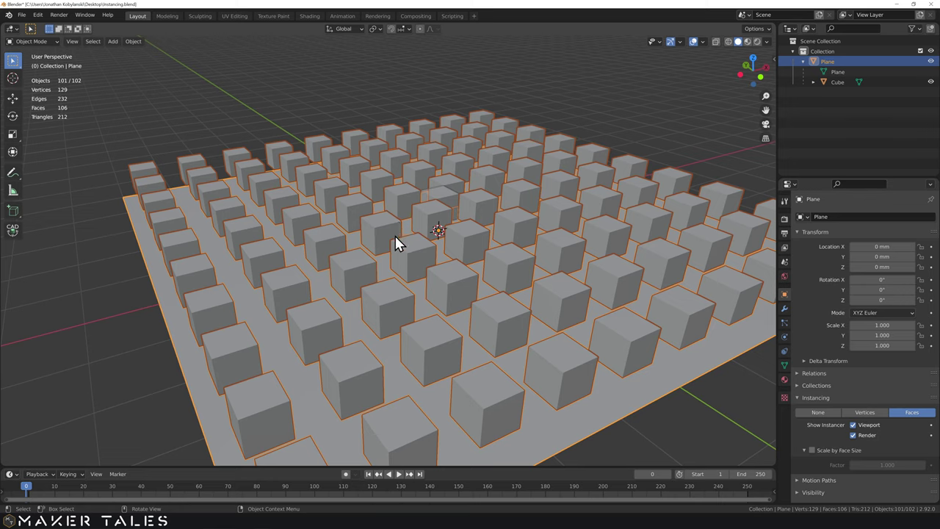
scroll(down, 3)
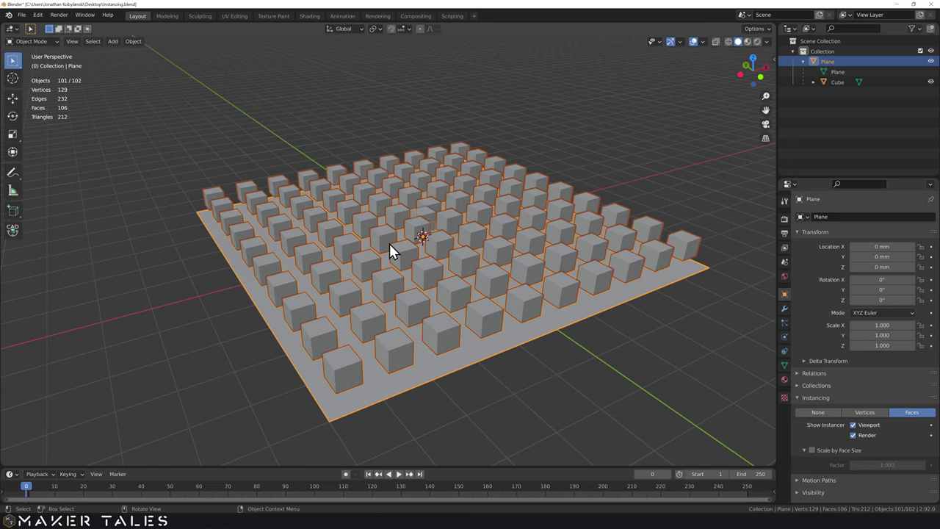
Make the instanced cubes real objects via the Apply menu
key(ctrl+a)
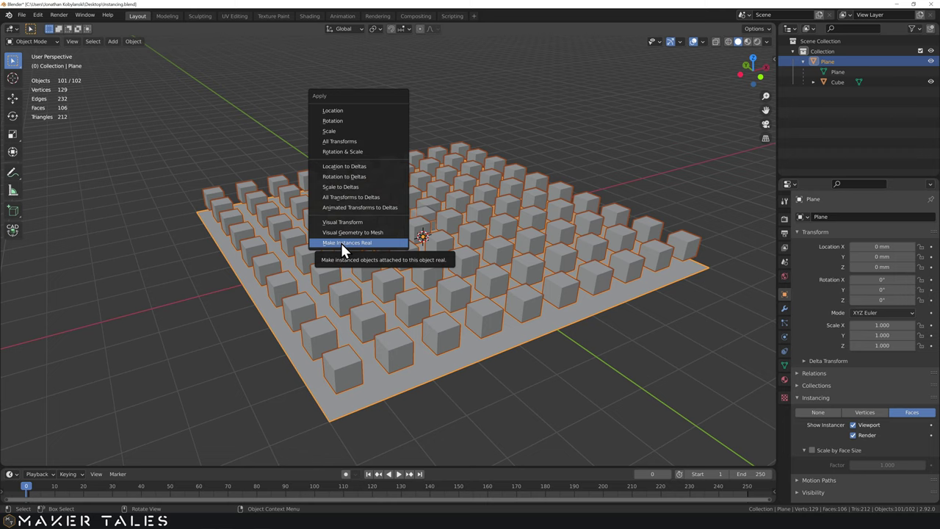
click(389, 248)
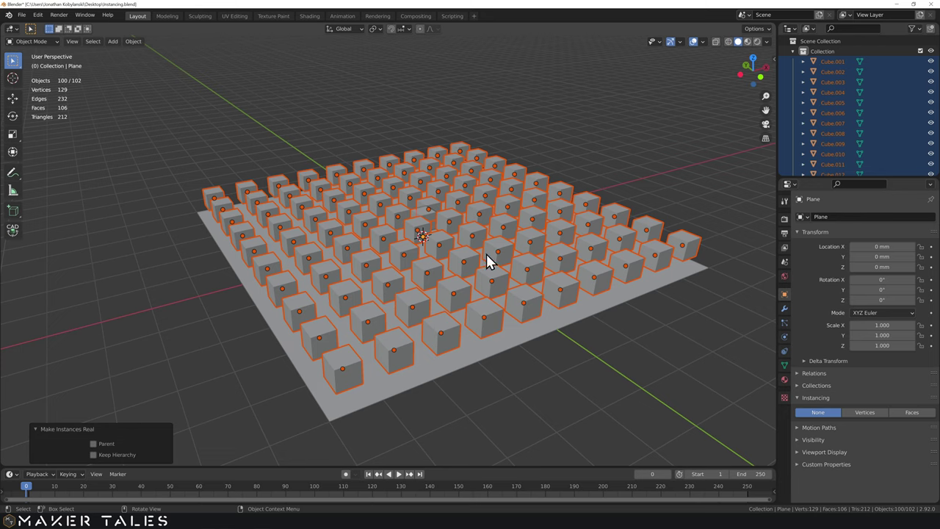
Raise all the cubes about 2 mm along Z and make the front corner cube active
key(g)
key(z)
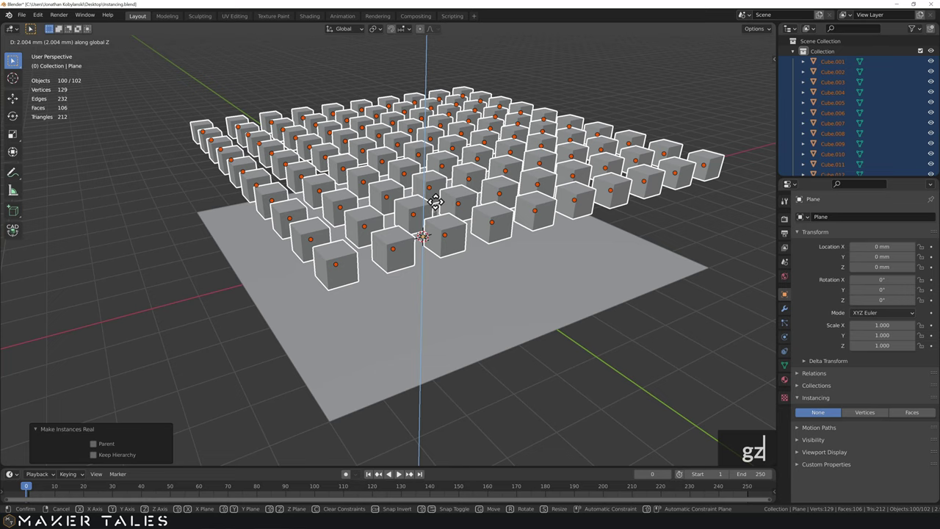
click(321, 182)
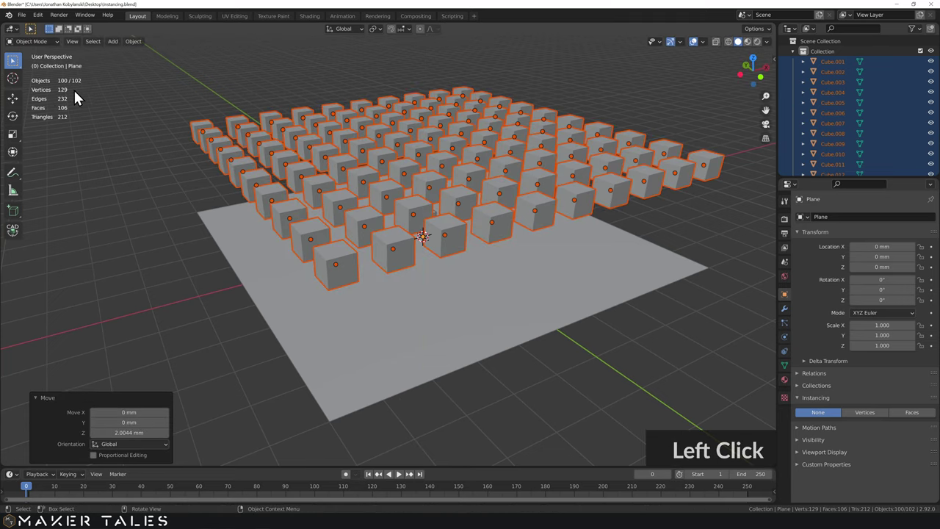
click(206, 201)
middle_click(194, 186)
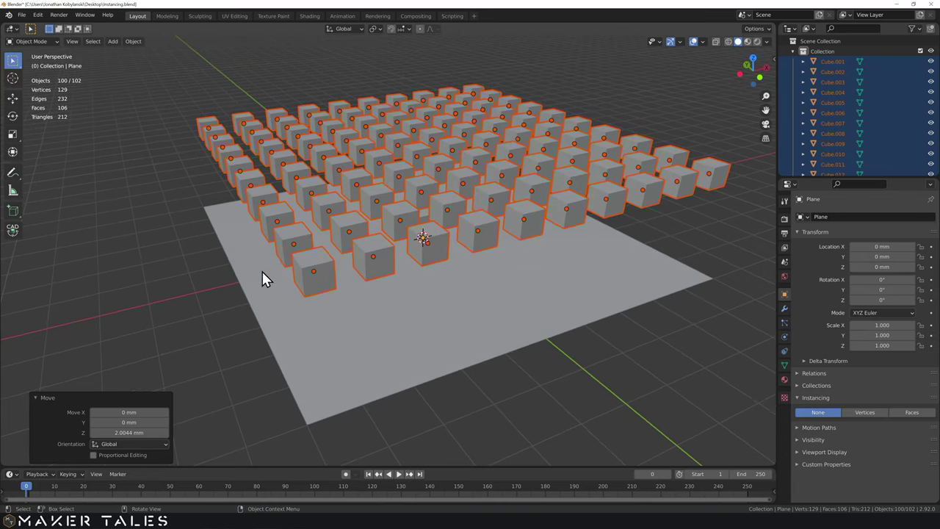
middle_click(327, 288)
click(326, 287)
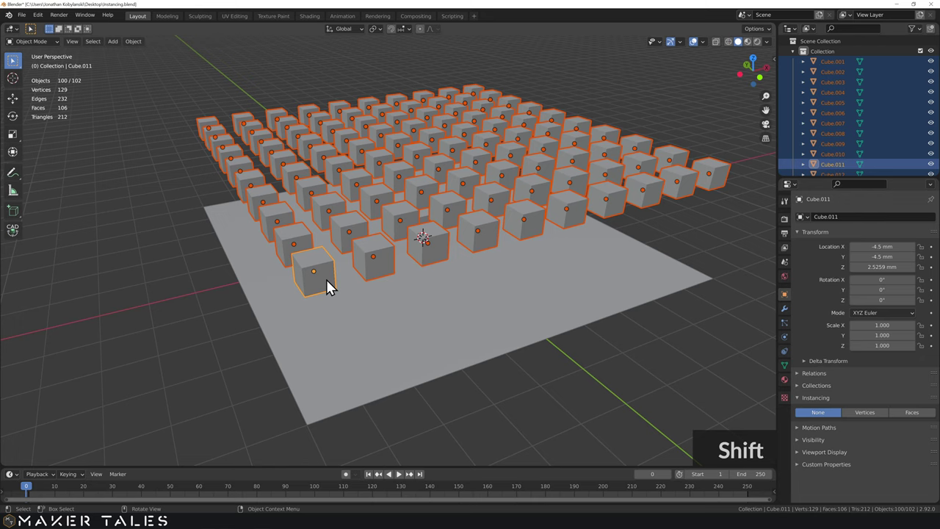
Join the cubes into one object, then separate the mesh by loose parts back into individual cubes
key(ctrl+j)
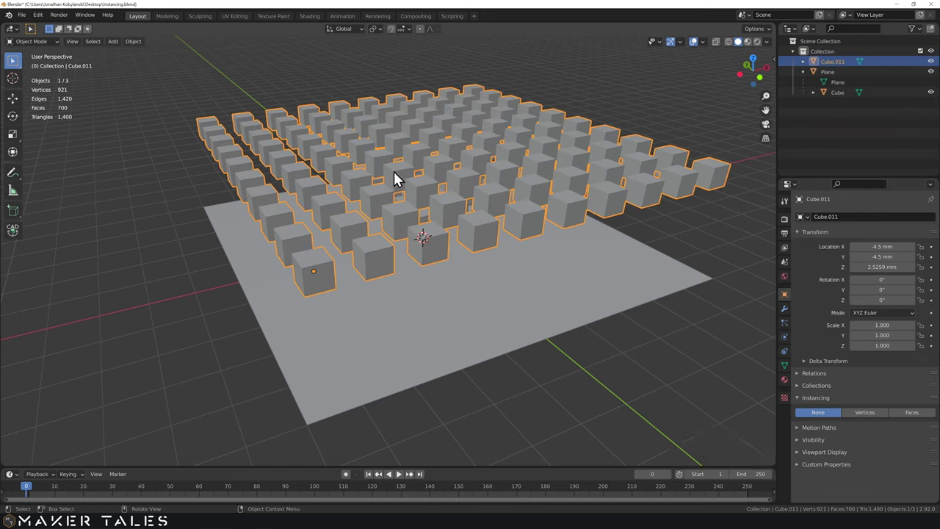
key(Tab)
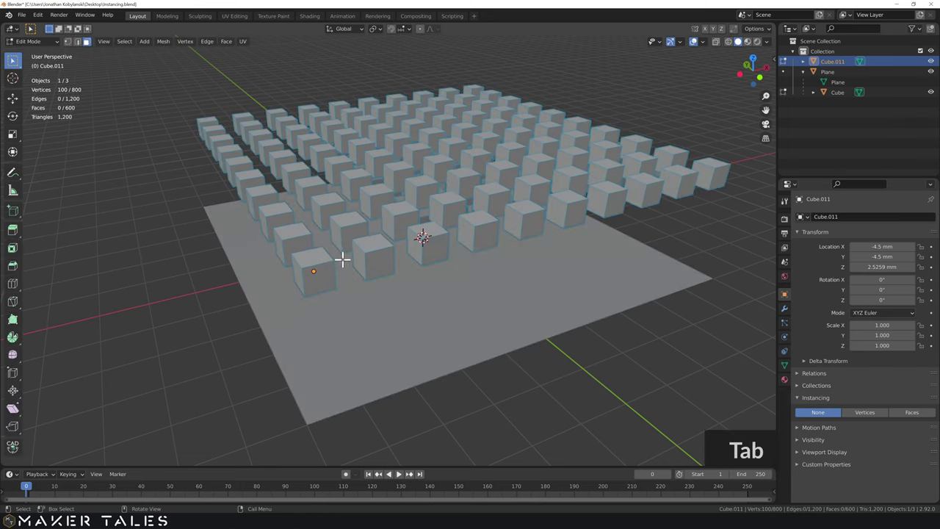
key(p)
click(350, 266)
key(Tab)
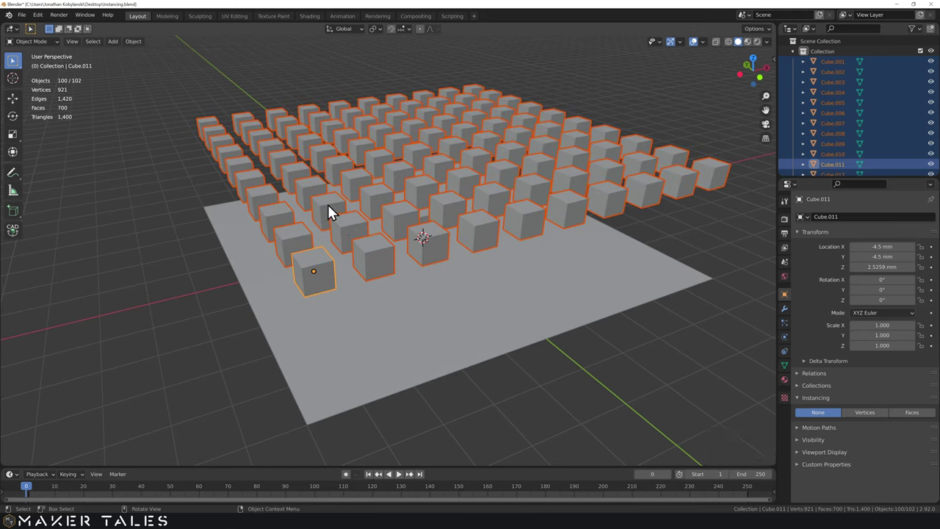
Set each cube's origin to its own geometry centre
right_click(333, 210)
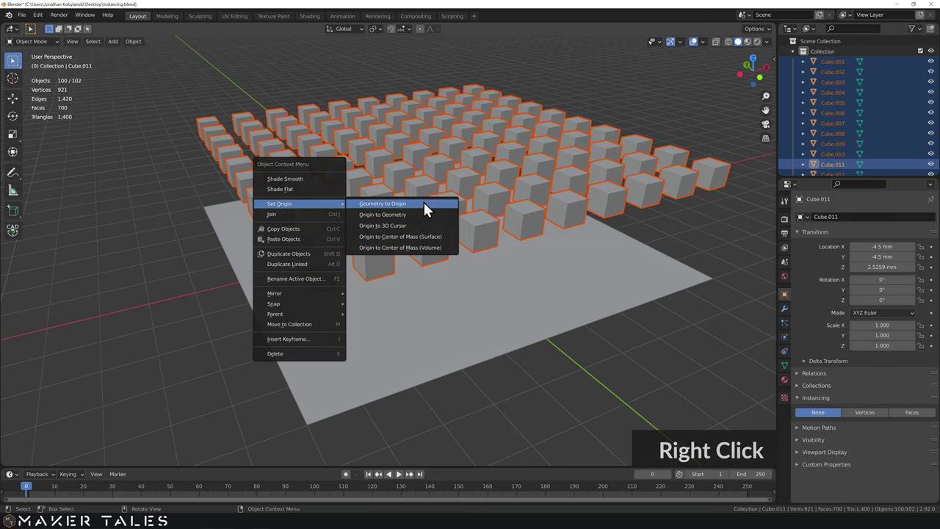
click(419, 218)
key(Tab)
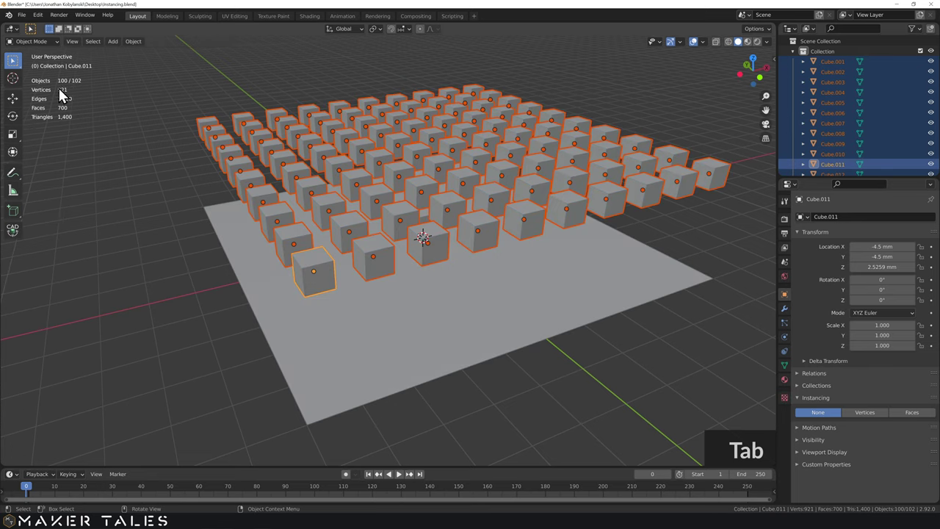
key(Tab)
Select the ground plane and orbit to inspect the 10-by-10 grid of hovering cubes
middle_click(121, 255)
click(470, 261)
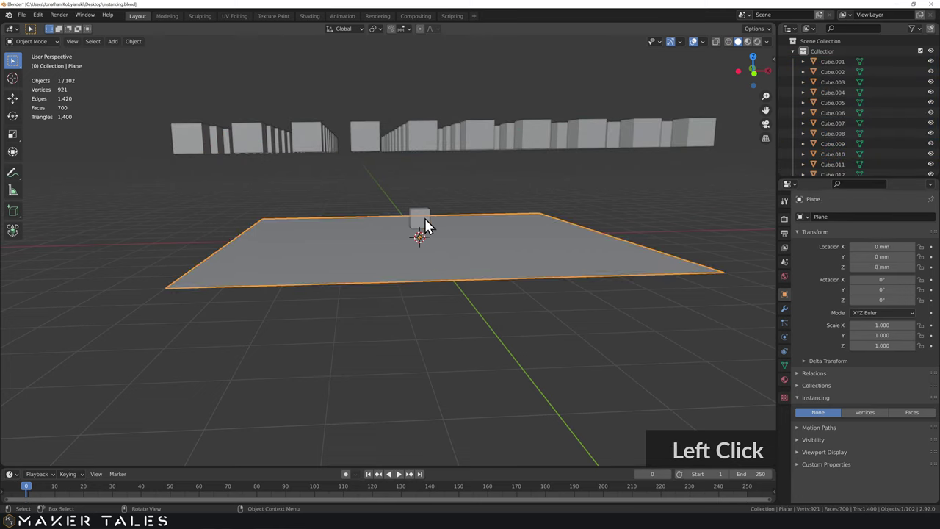
middle_click(391, 230)
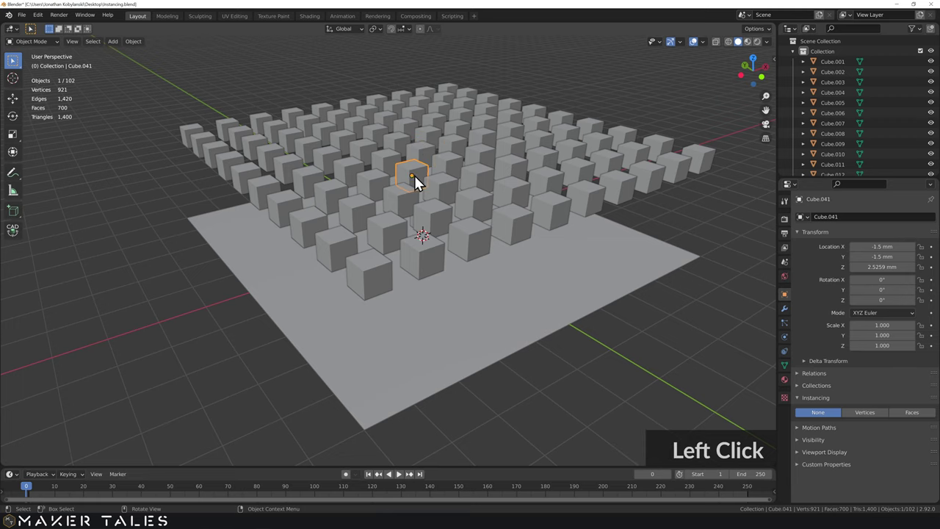
middle_click(350, 187)
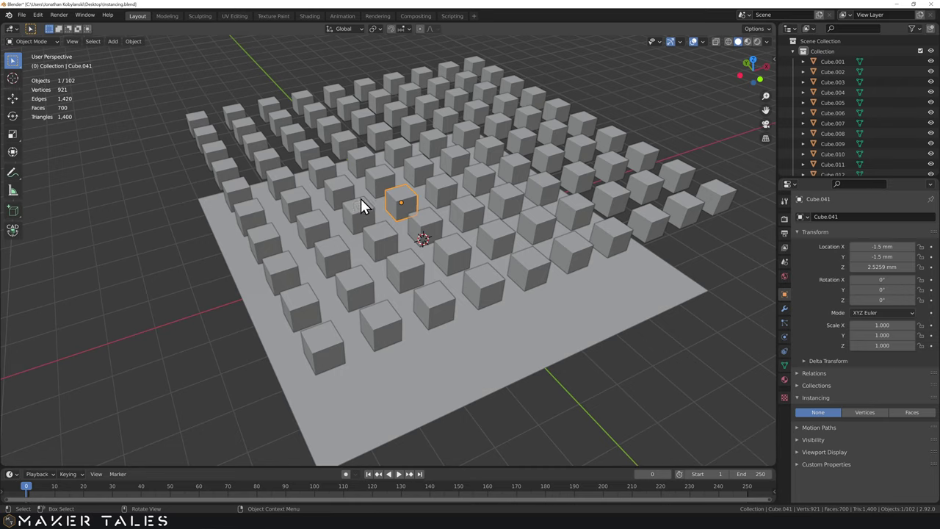
middle_click(425, 222)
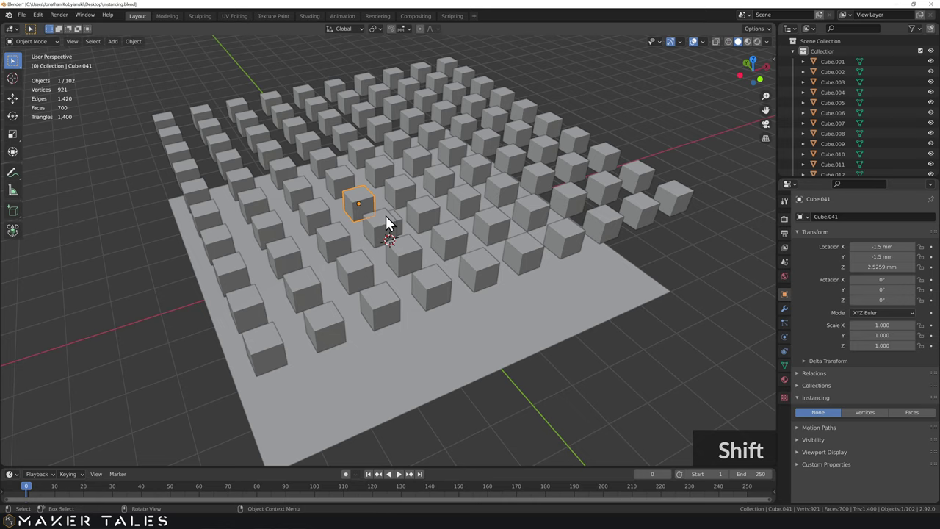
Start a fresh empty scene and add a 2 mm cube at its centre
key(a)
middle_click(456, 279)
scroll(up, 3)
middle_click(451, 272)
key(a)
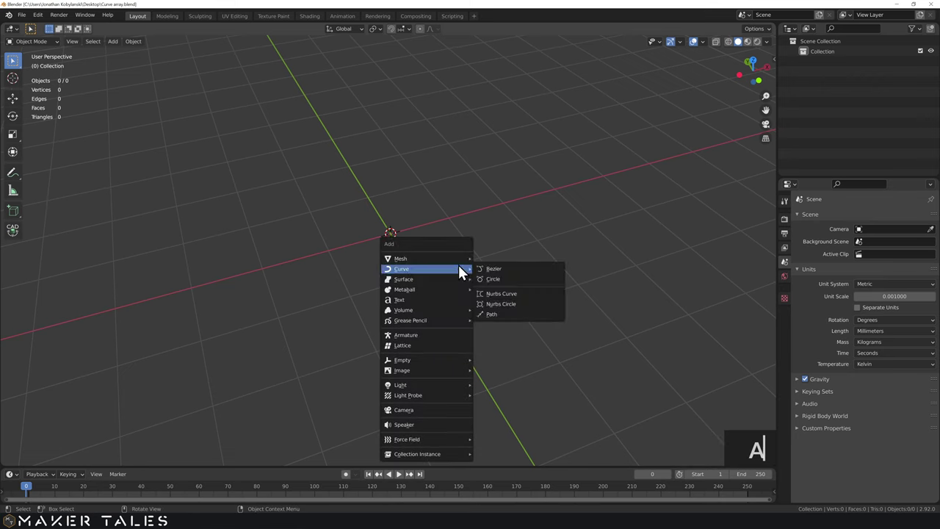
click(500, 271)
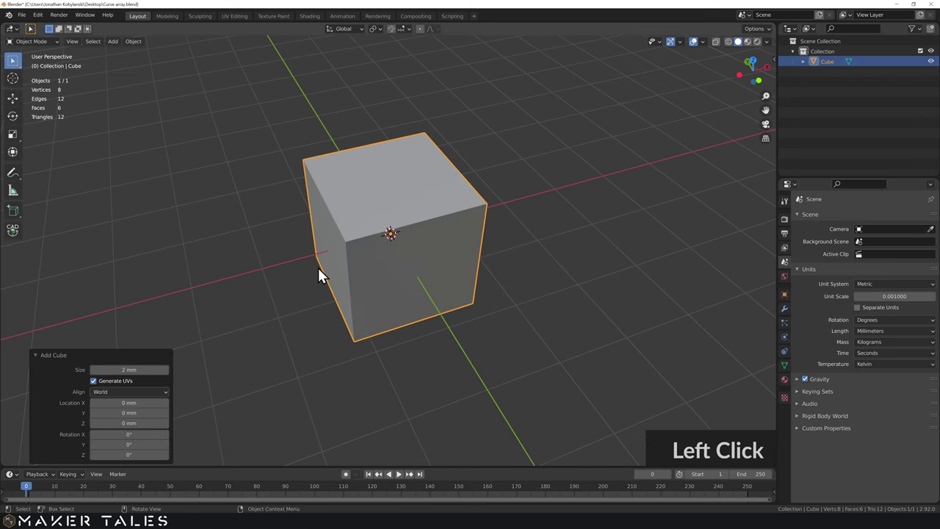
Stretch the cube along X into a long bar and move it aside along Y
key(Tab)
scroll(down, 3)
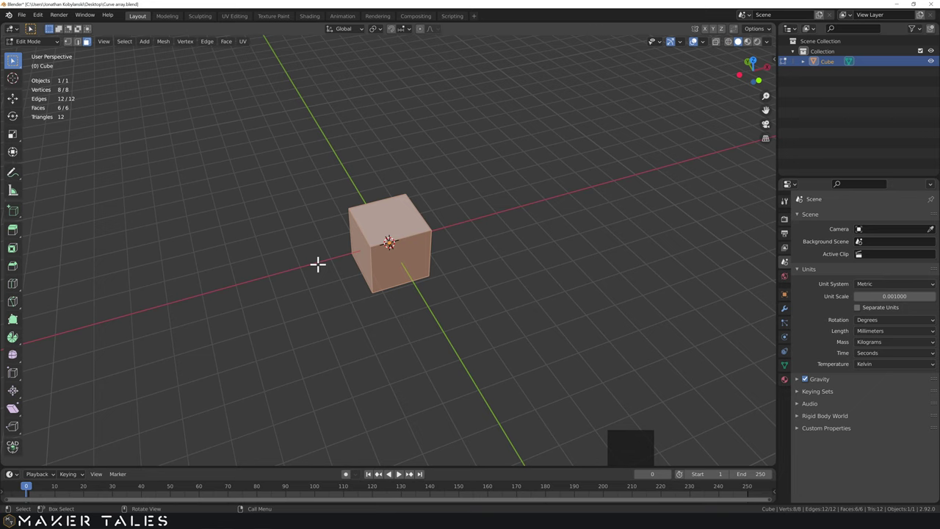
text(sx)
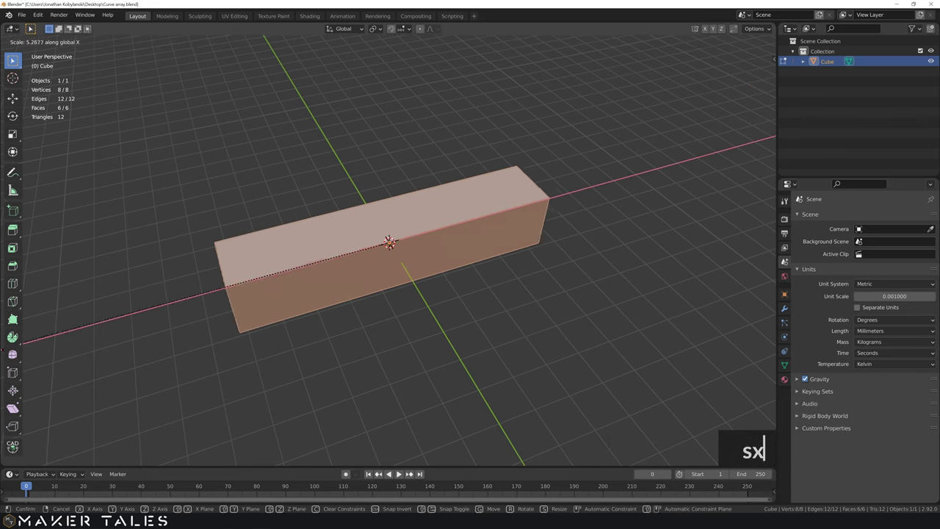
key(s)
scroll(down, 3)
key(Tab)
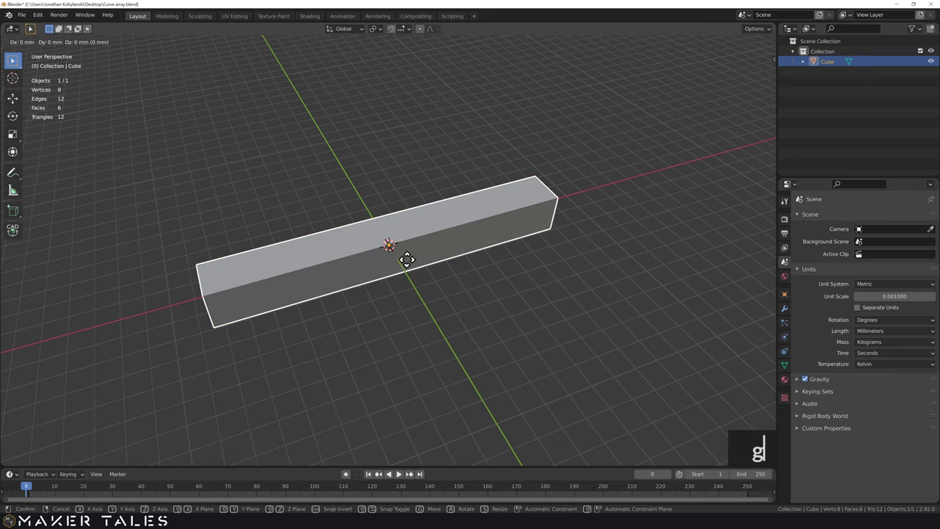
text(gy)
click(429, 338)
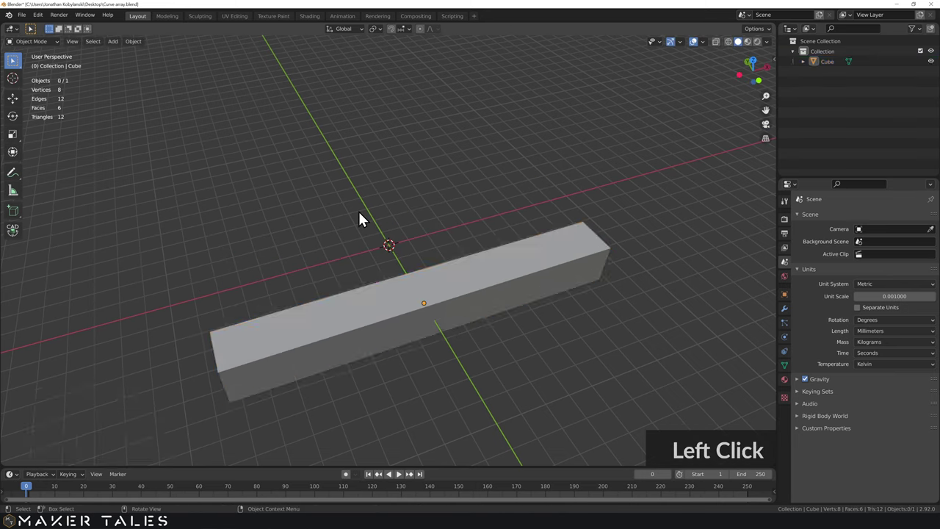
Add a Bezier curve about 8 mm in radius at the scene centre beside the bar and inspect it
text(a)
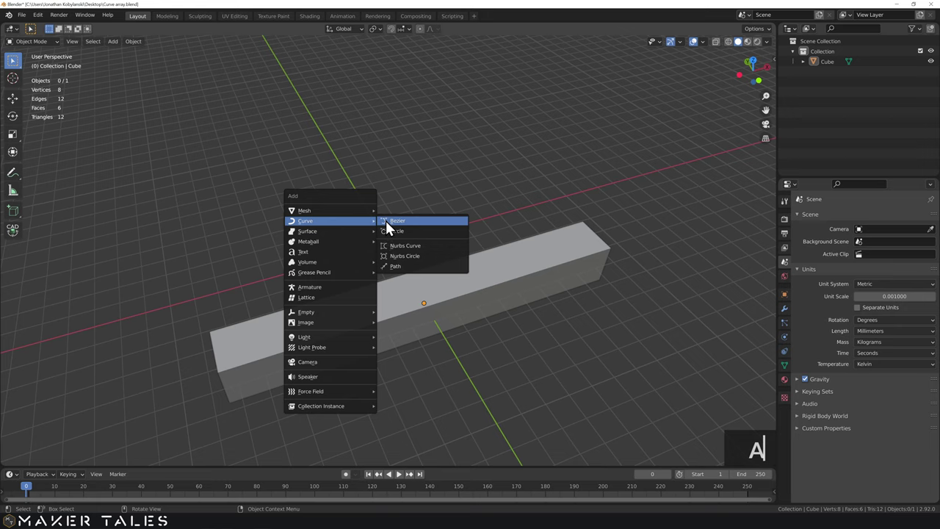
click(408, 225)
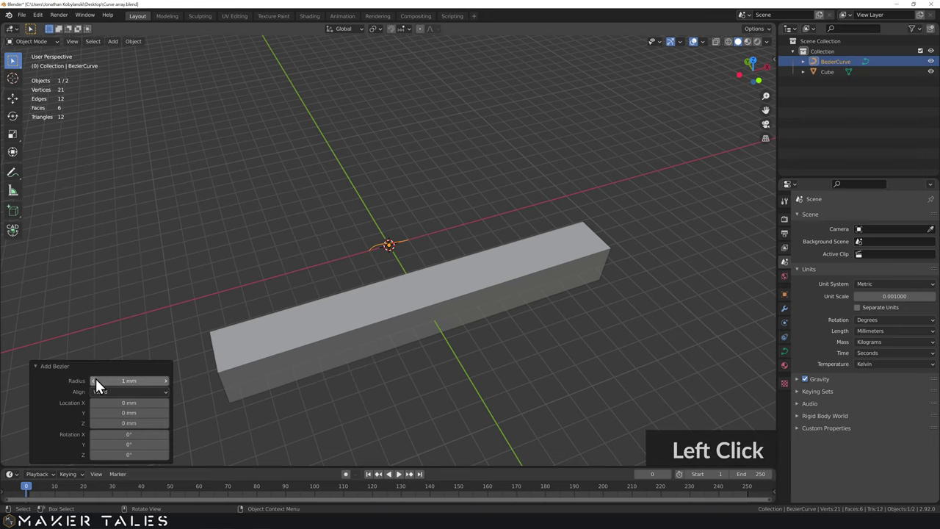
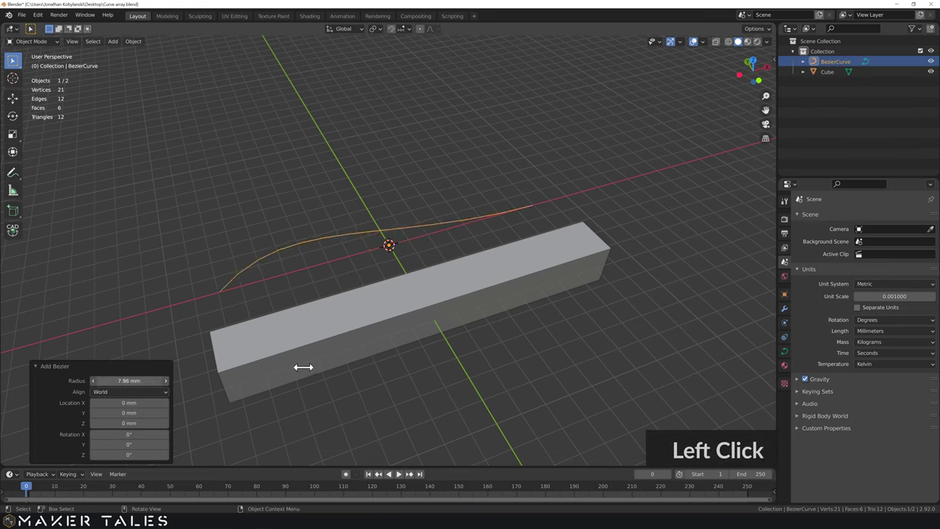
click(238, 235)
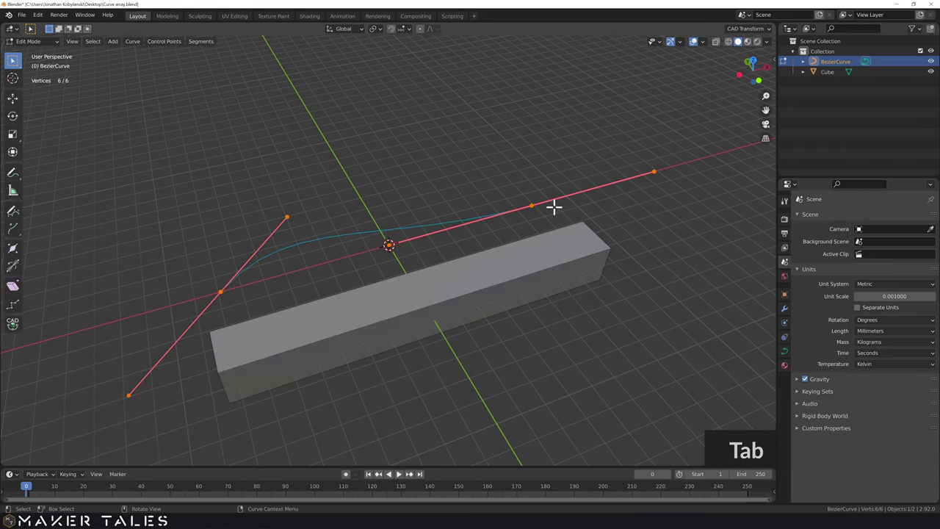
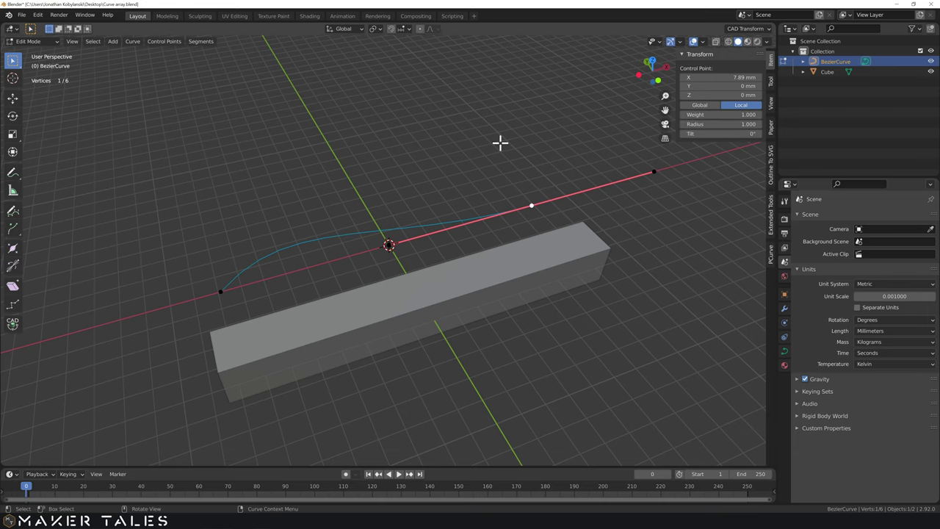
key(n)
key(Tab)
middle_click(426, 191)
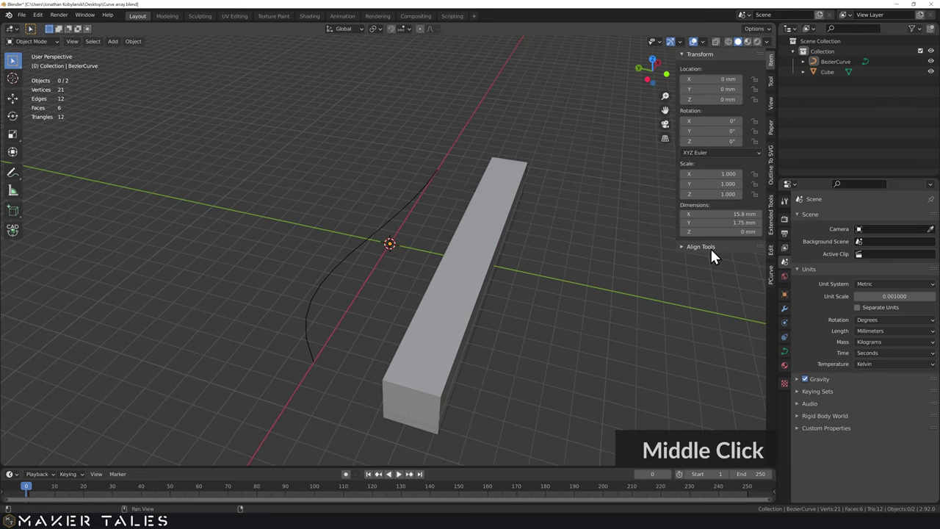
click(790, 312)
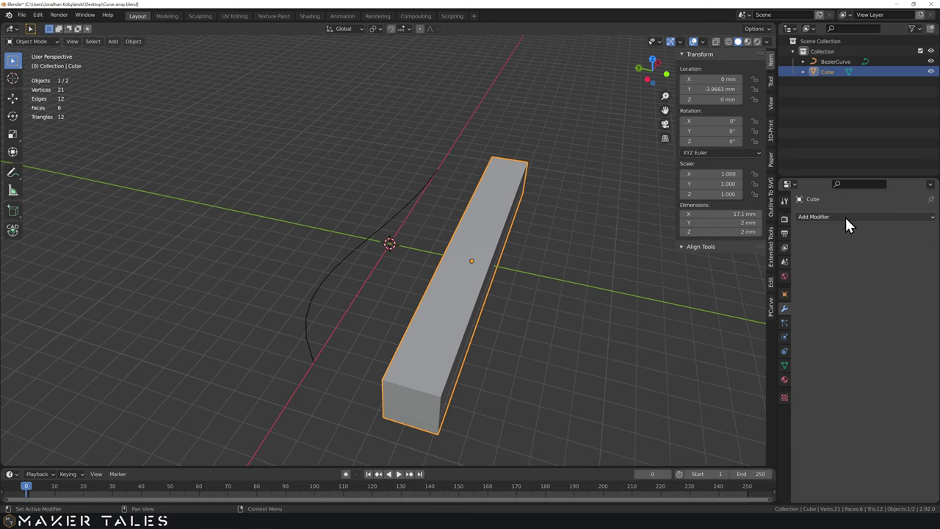
click(852, 224)
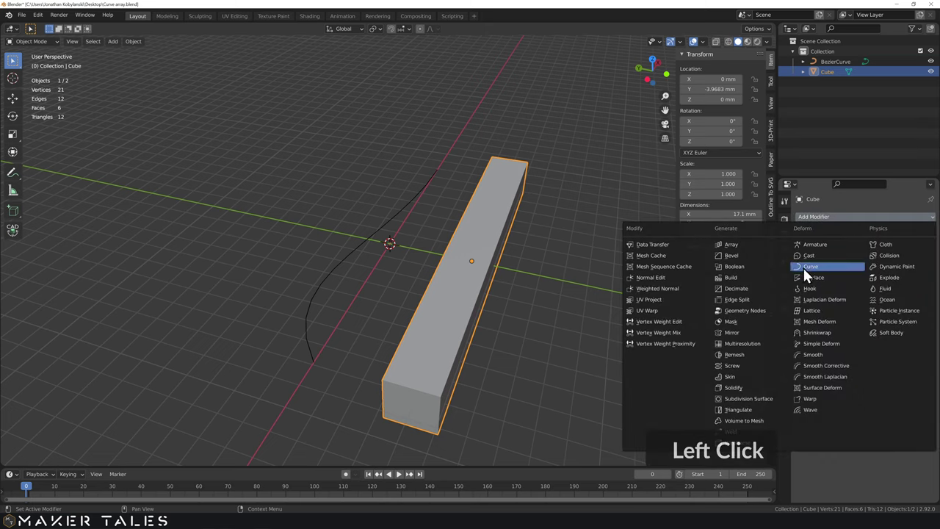
click(817, 274)
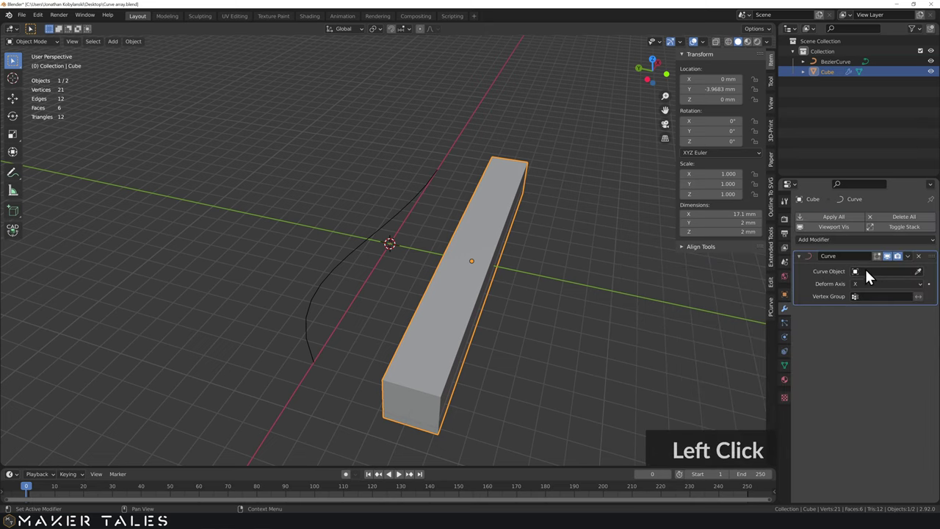
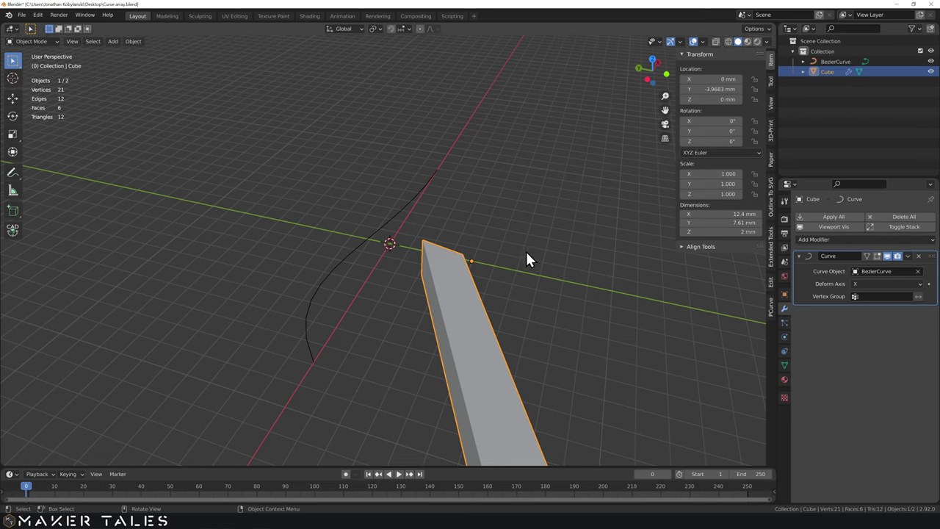
middle_click(528, 260)
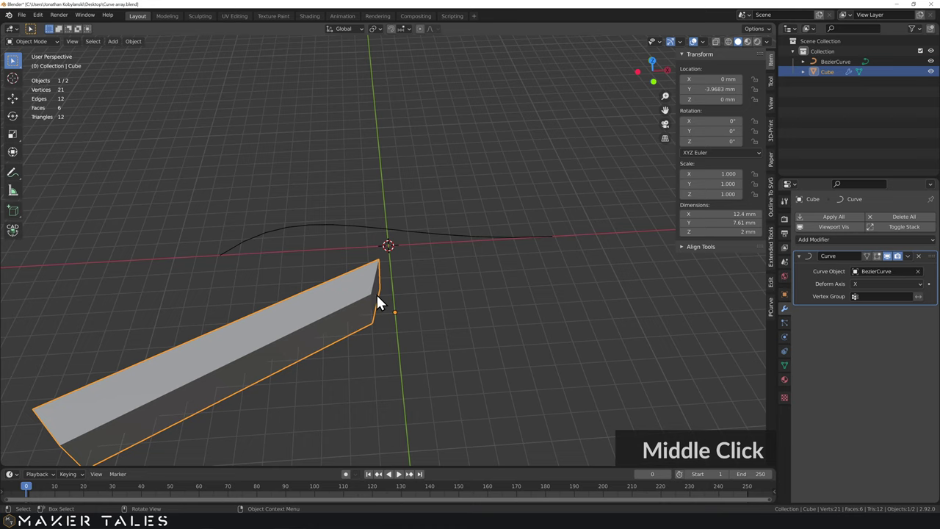
middle_click(352, 312)
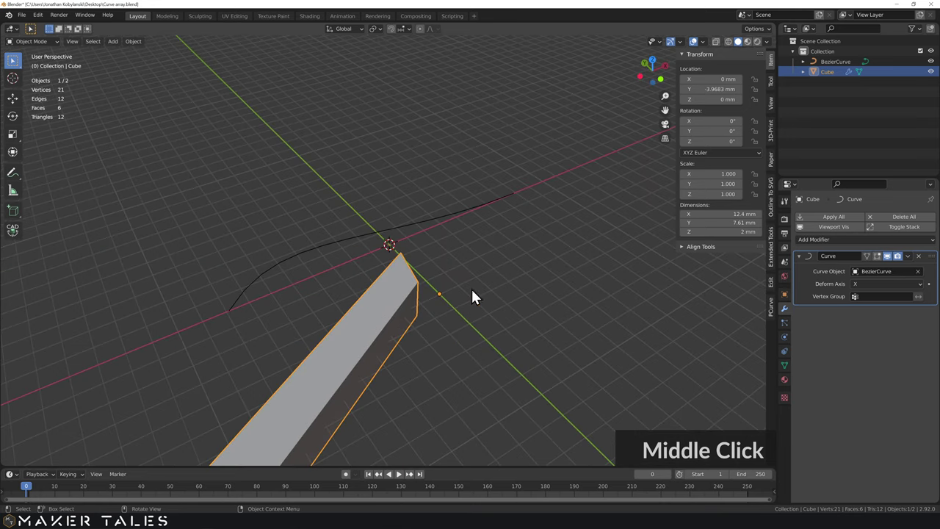
middle_click(475, 163)
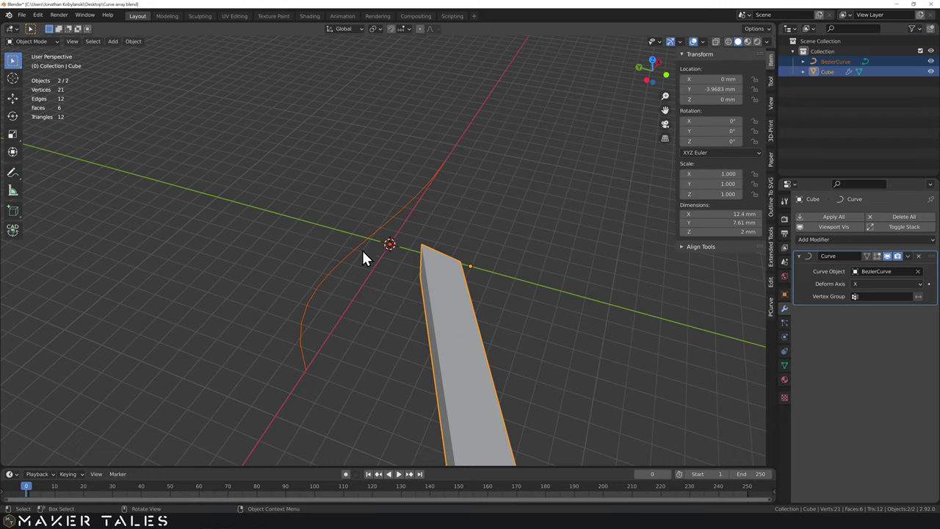
click(777, 86)
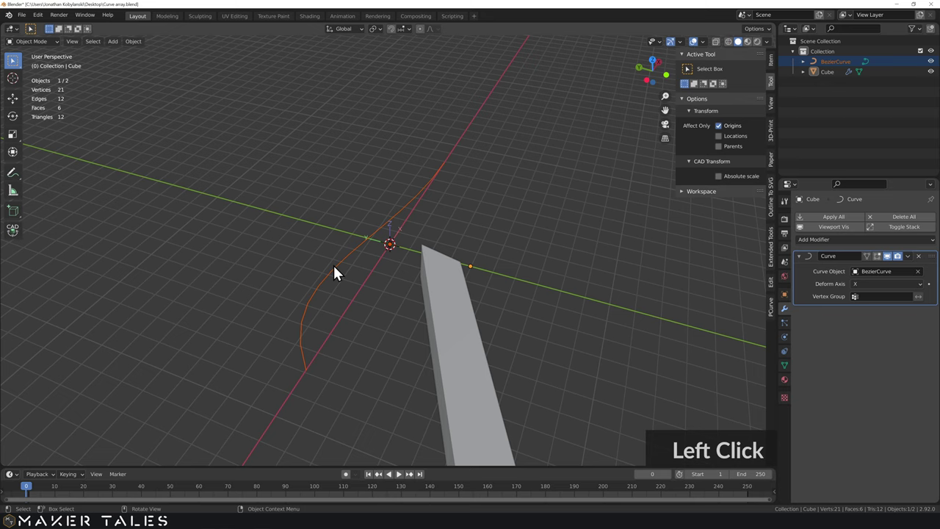
Set the Bezier curve's origin to the 3D cursor at its end point
right_click(340, 271)
click(412, 34)
key(shift+r)
right_click(349, 349)
right_click(308, 317)
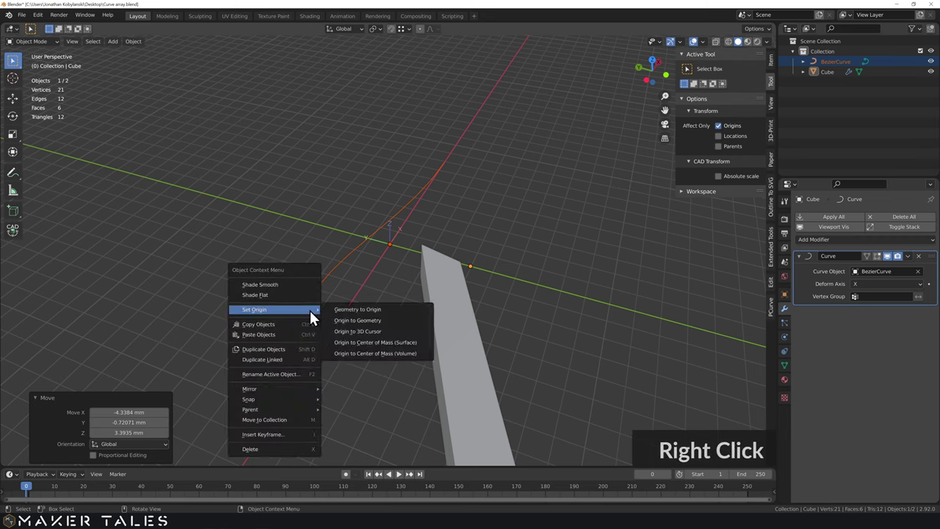
click(367, 336)
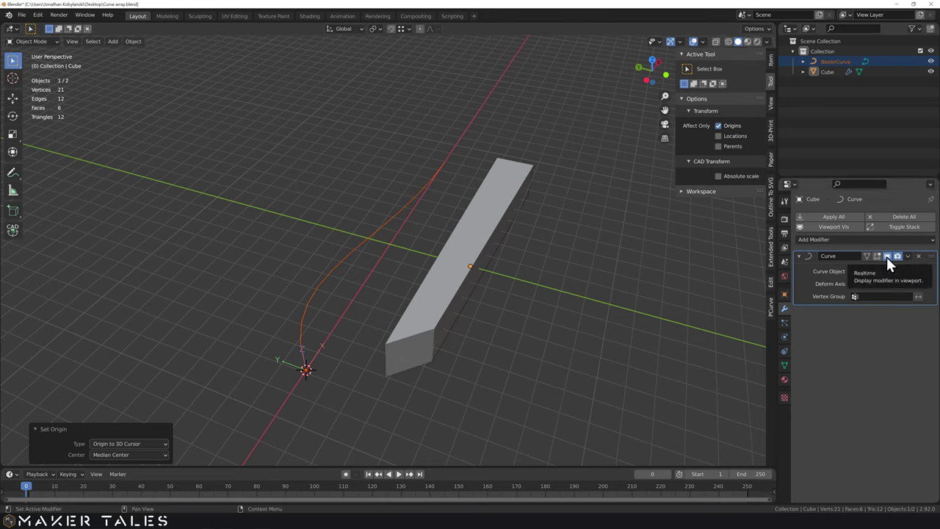
Hide the bar's Curve modifier deformation in the viewport
click(893, 262)
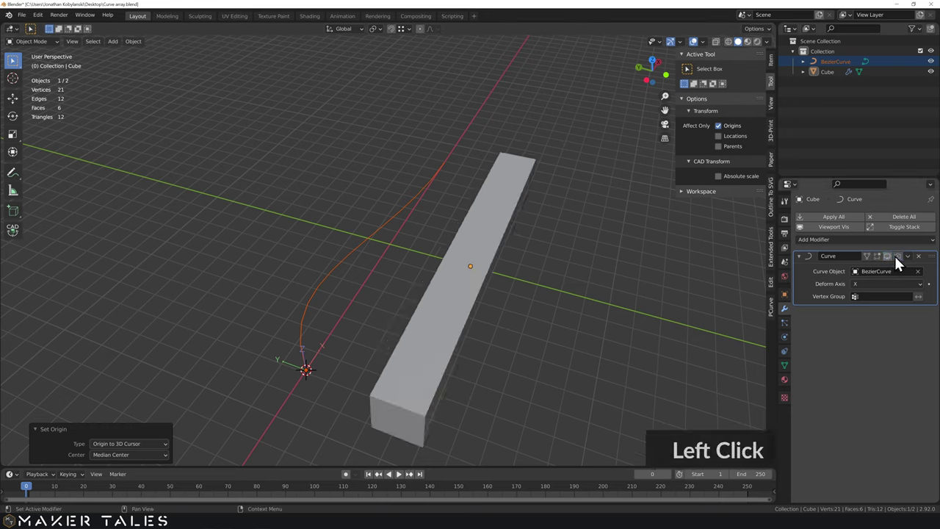
key(s)
middle_click(496, 360)
middle_click(468, 231)
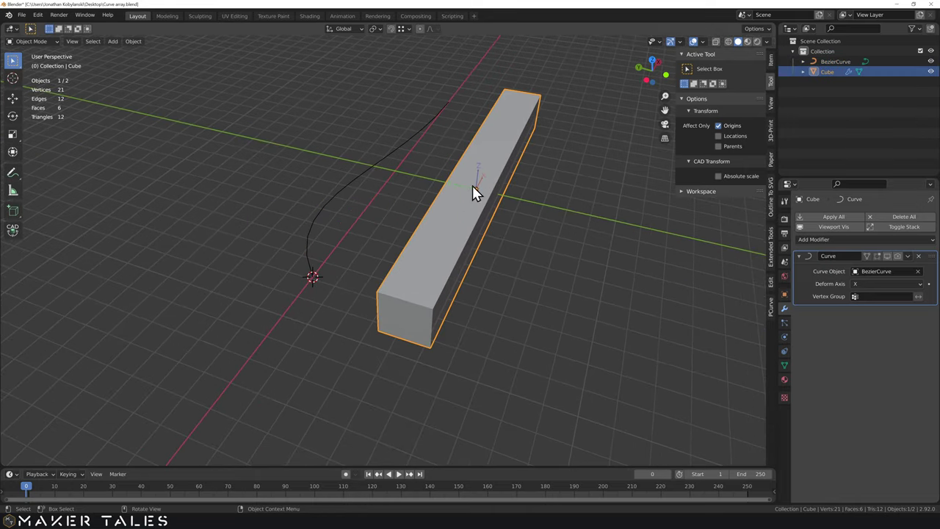
With CAD Transform affecting only origins, snap the bar's origin to its end face centre
click(476, 195)
key(alt+c)
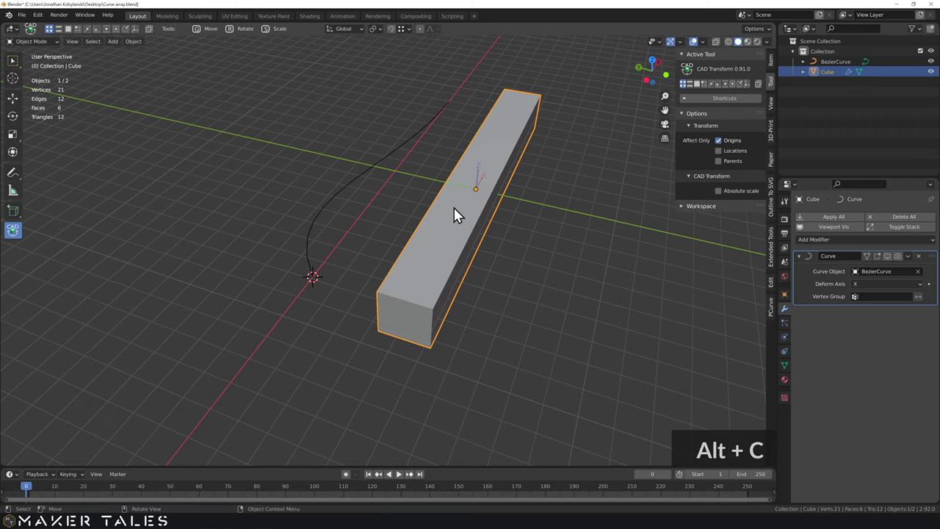
text(g)
text(o)
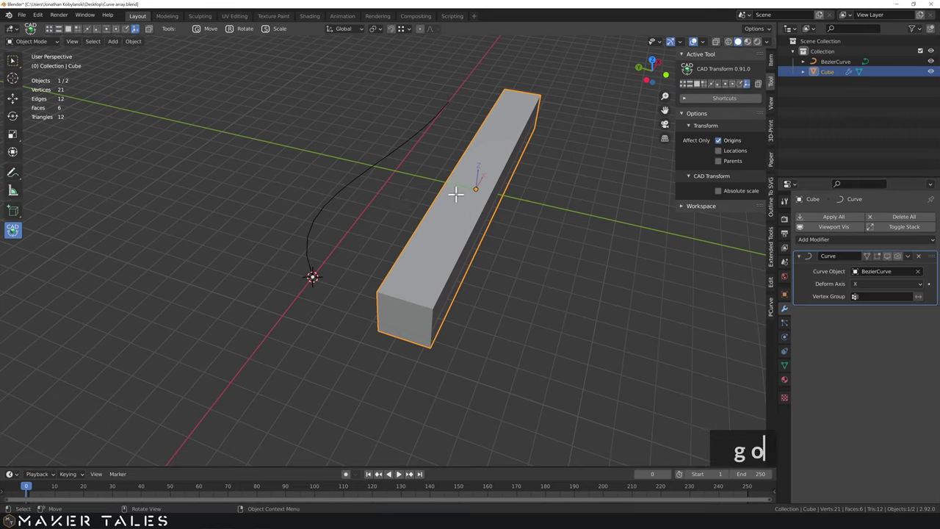
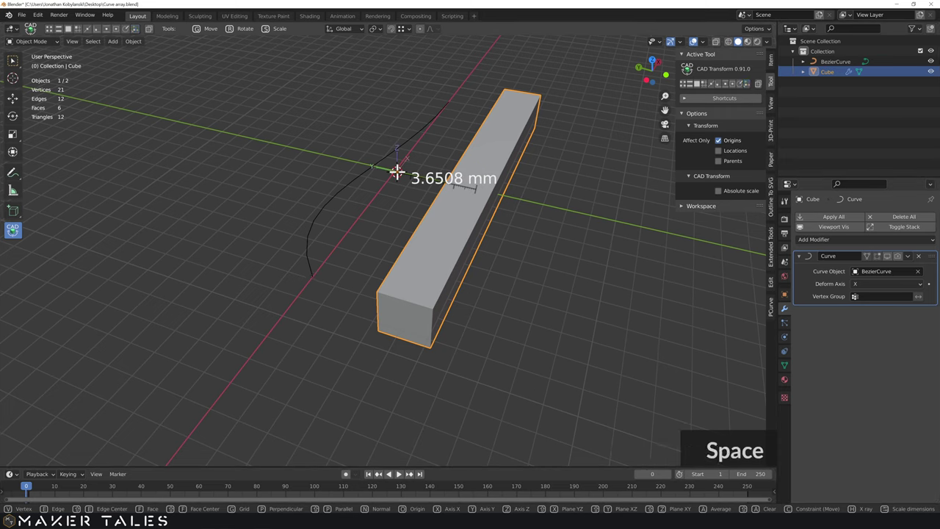
text(f)
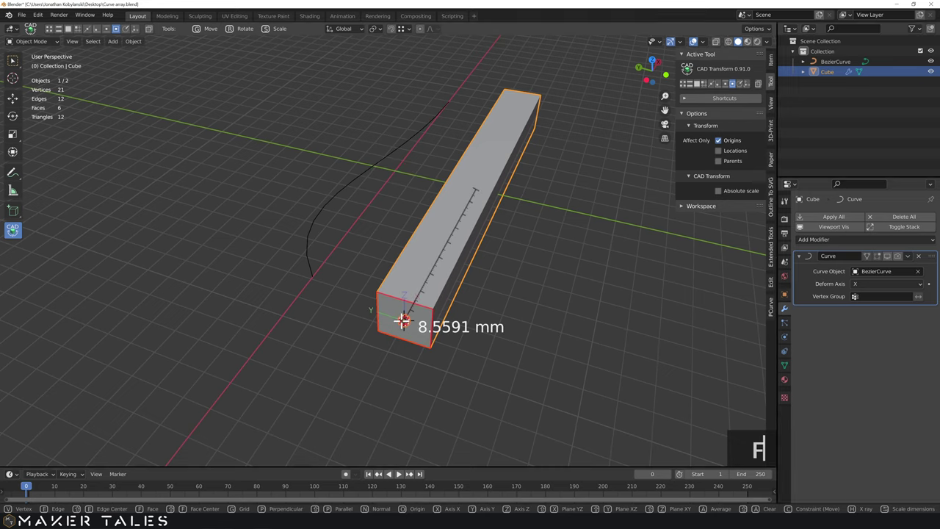
click(404, 328)
middle_click(406, 316)
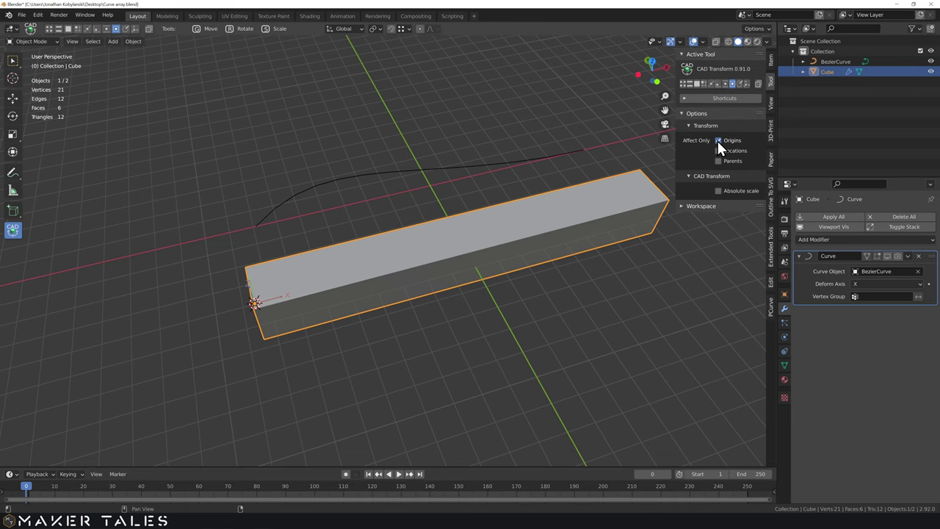
middle_click(721, 146)
Turn off origins-only transforming and show the Curve modifier again, viewing from above
click(720, 146)
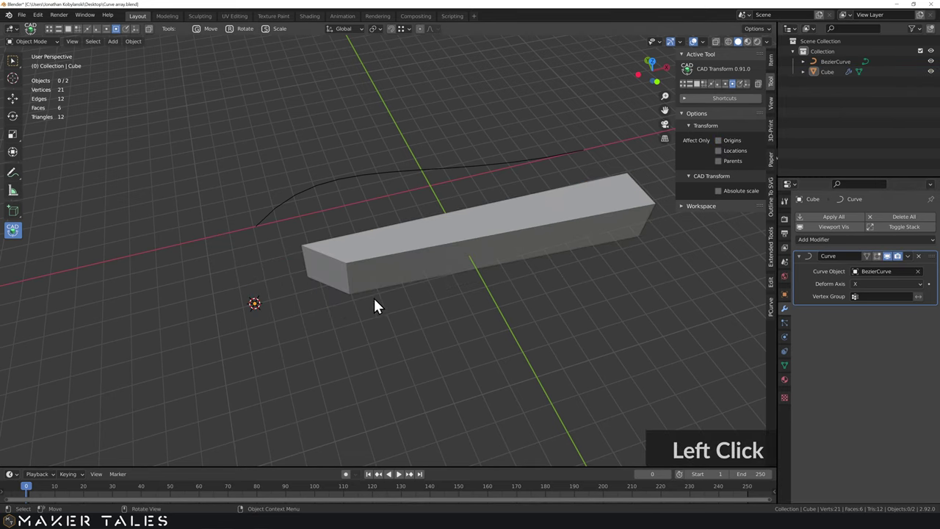
click(469, 316)
middle_click(449, 312)
scroll(down, 3)
middle_click(437, 313)
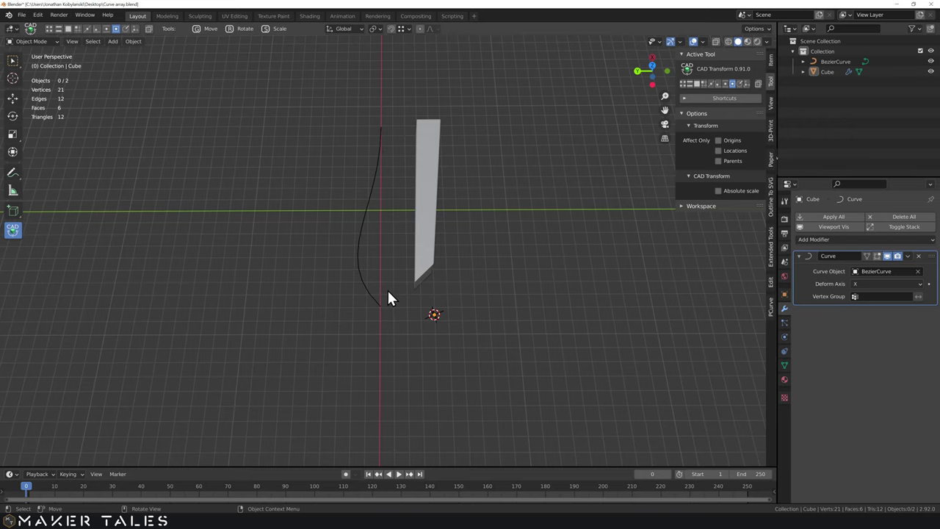
Snap the 3D cursor to the bar's end-face origin with Cursor to Selected
scroll(up, 3)
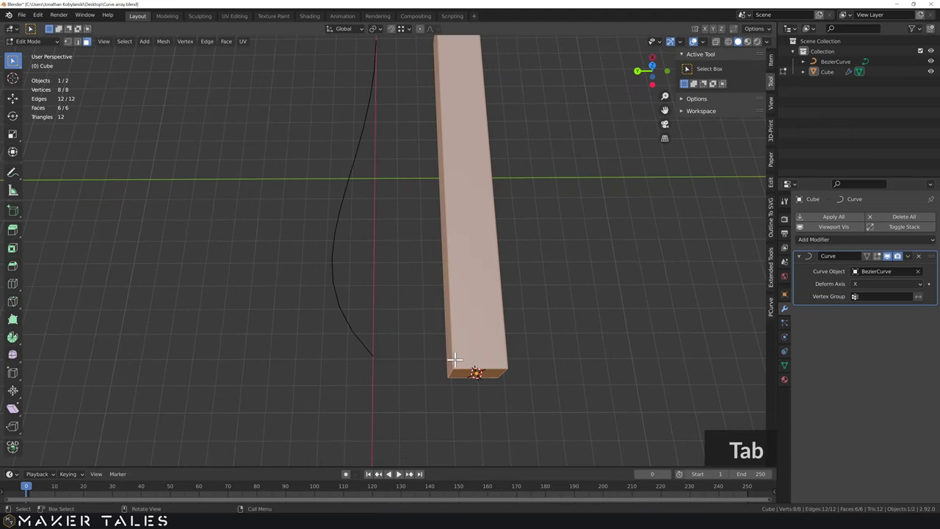
right_click(407, 361)
right_click(462, 296)
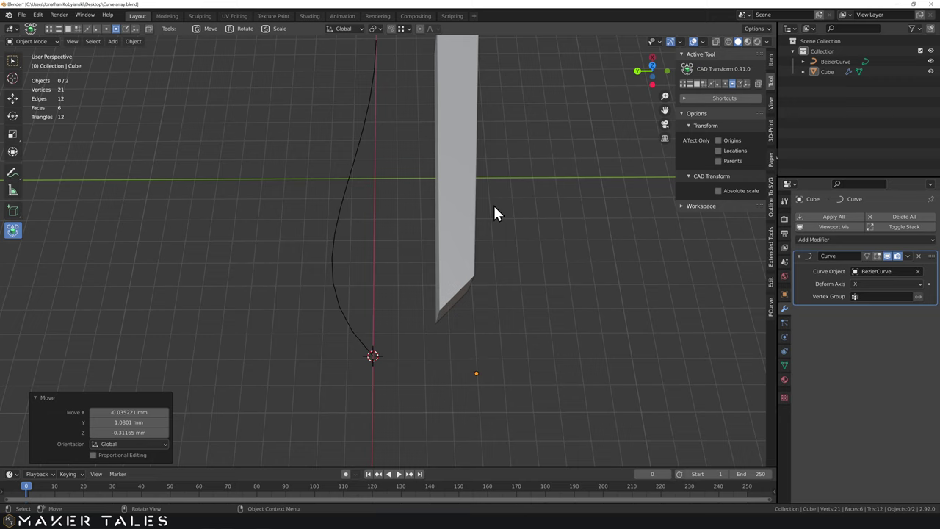
key(s)
key(s)
click(462, 171)
key(a)
text(s)
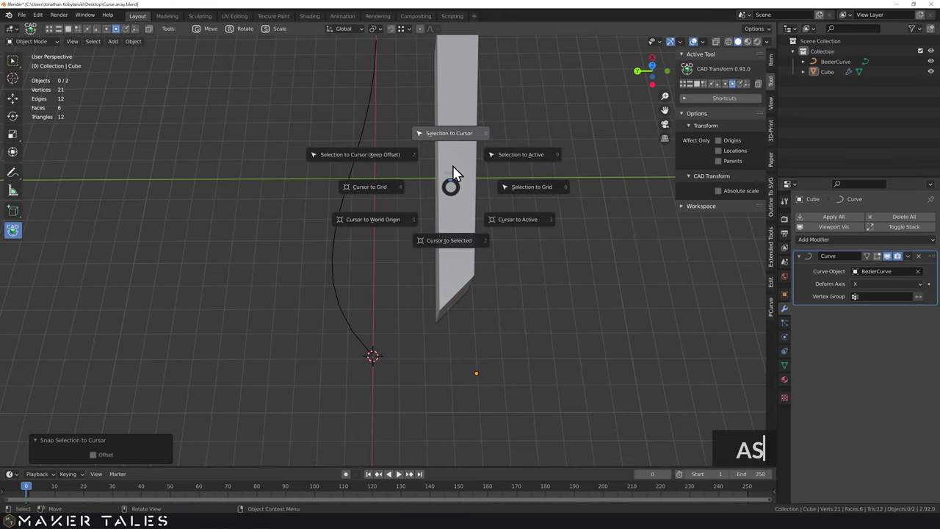
click(562, 372)
Snap the selection to the 3D cursor so the bar's end meets the curve's start point
double_click(464, 280)
text(s)
click(472, 230)
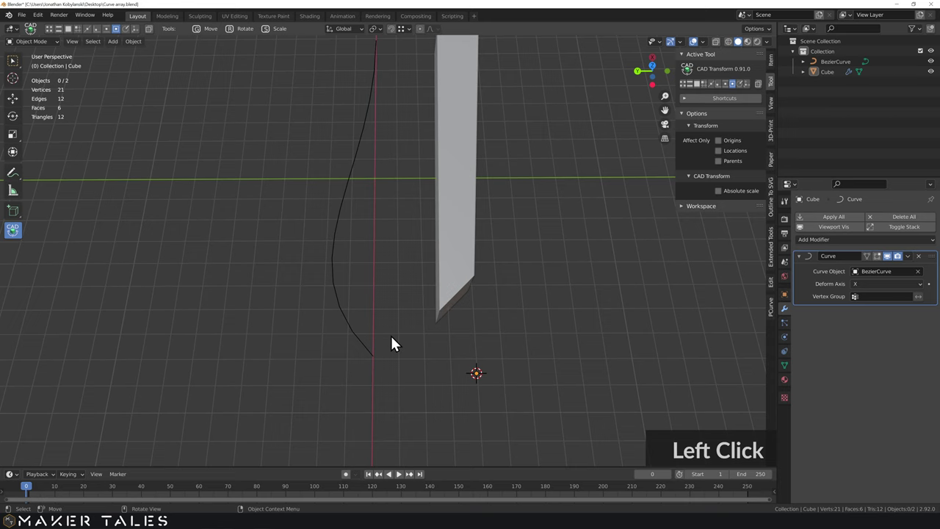
right_click(395, 360)
click(464, 262)
key(s)
key(s)
click(465, 207)
middle_click(499, 268)
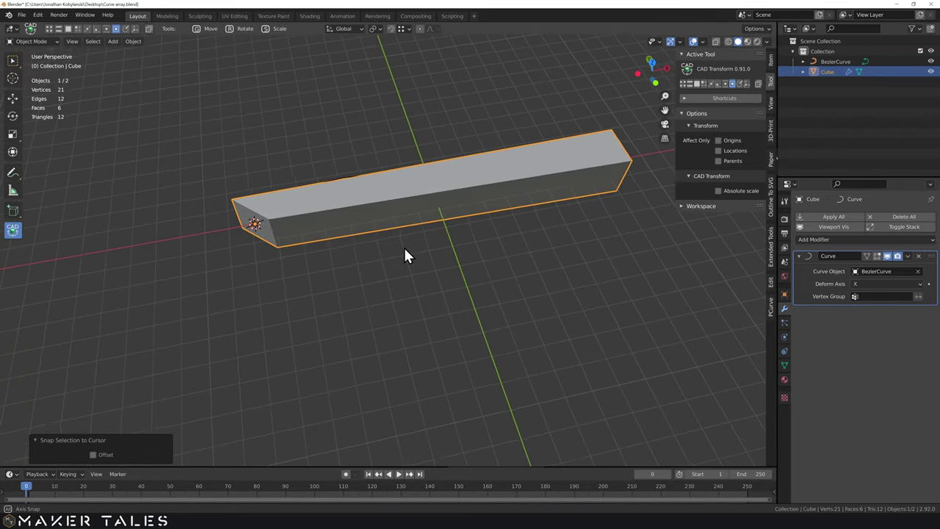
scroll(down, 3)
scroll(down, 3)
middle_click(423, 265)
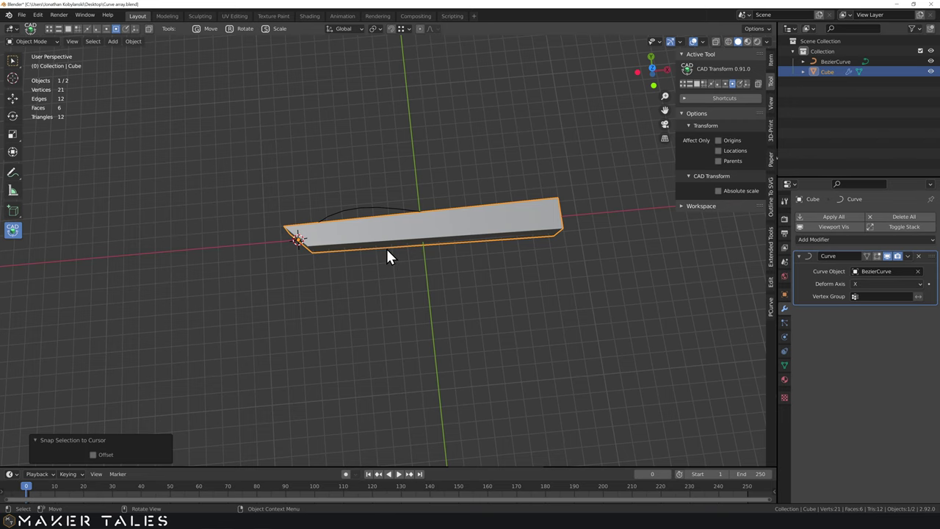
Add many loop cuts along the bar's length in Edit Mode, reaching 264 vertices
key(Tab)
scroll(up, 3)
scroll(down, 3)
scroll(up, 3)
key(ctrl+r)
scroll(up, 3)
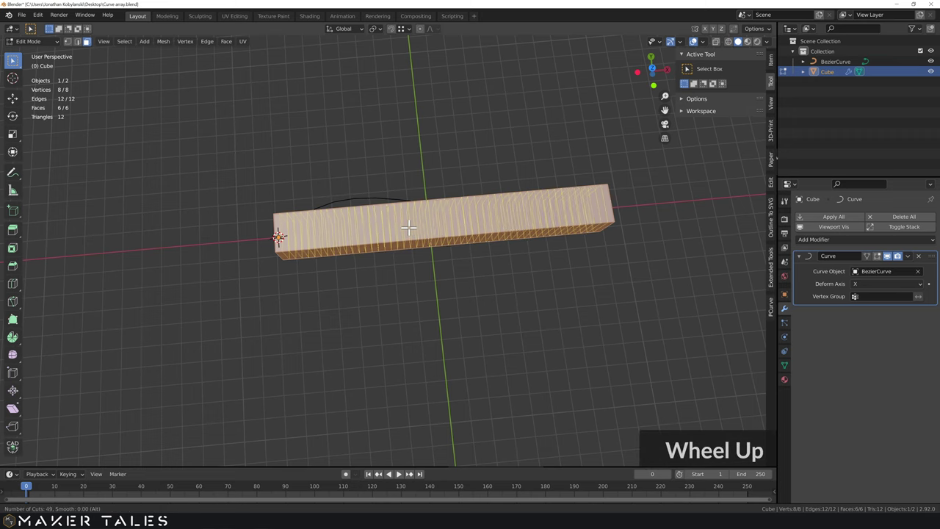
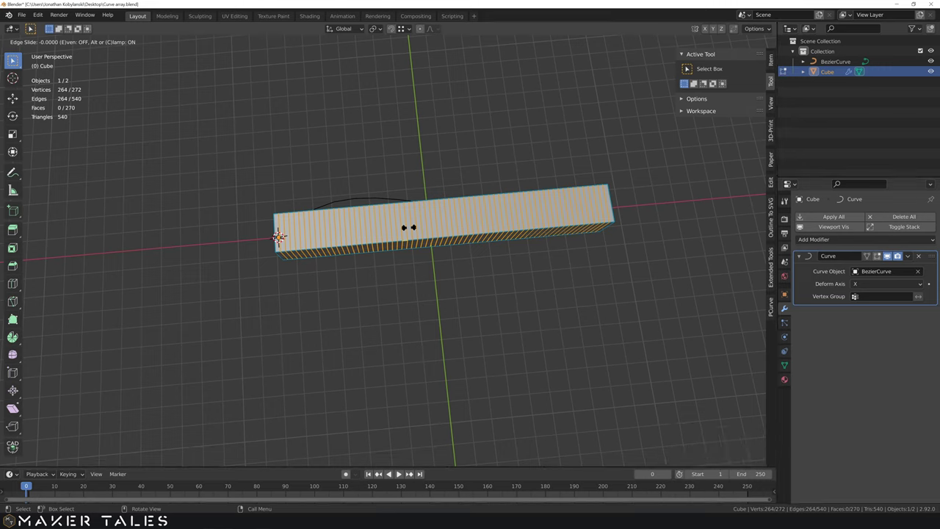
key(Tab)
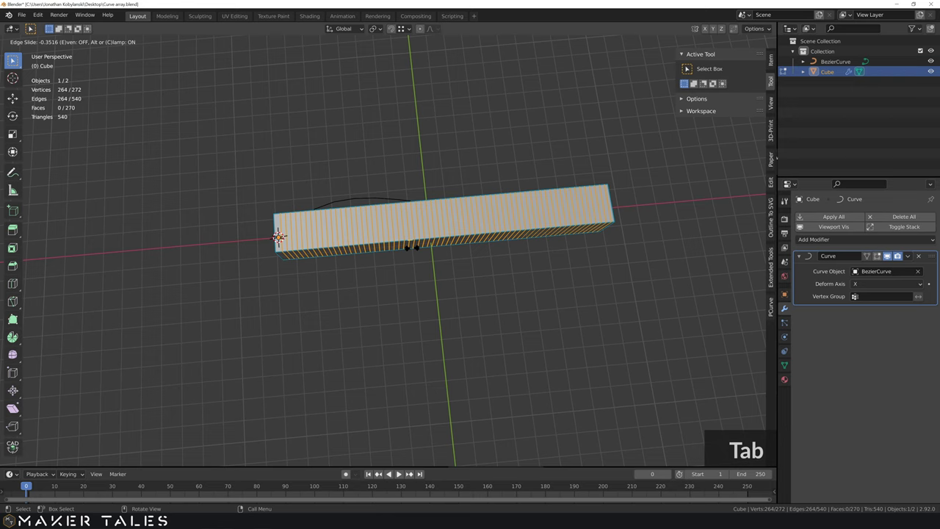
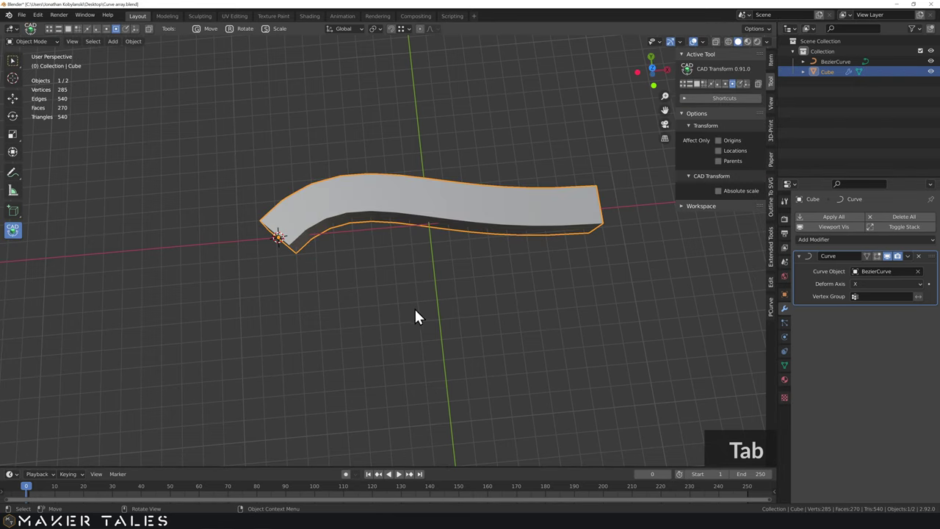
Nudge the bent bar along Y with G, then undo the move and deselect it
middle_click(397, 307)
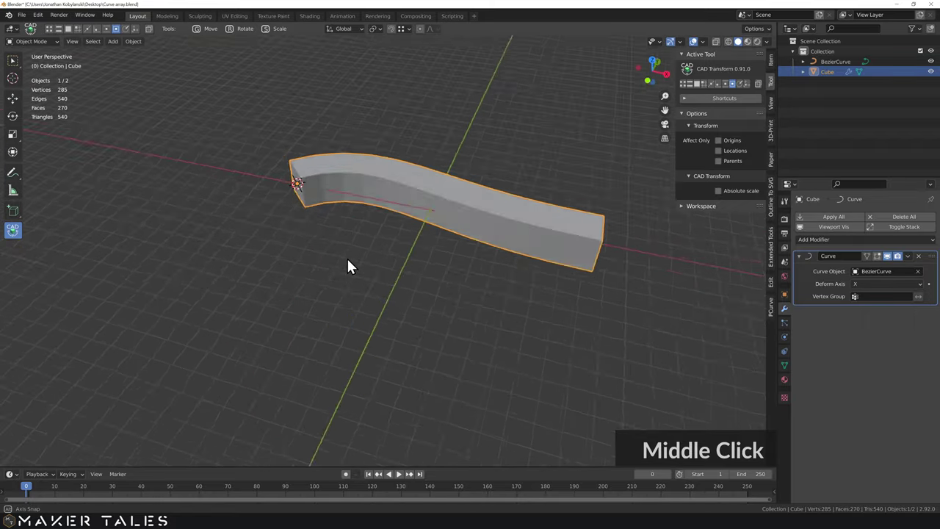
click(366, 222)
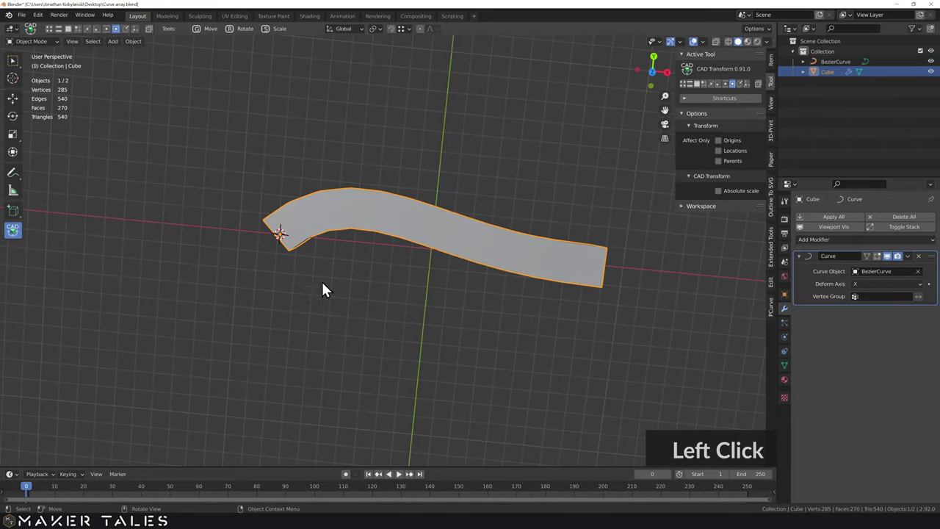
middle_click(341, 259)
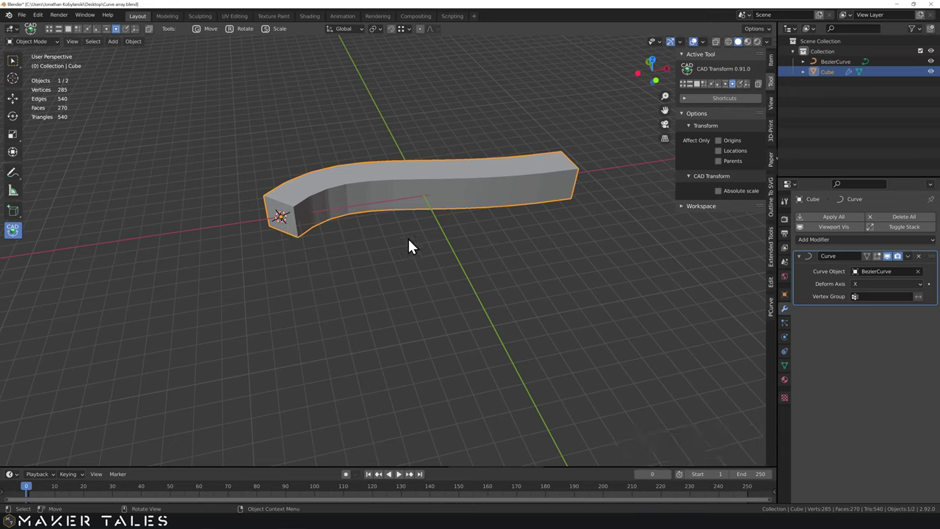
click(414, 274)
key(g)
text(gy)
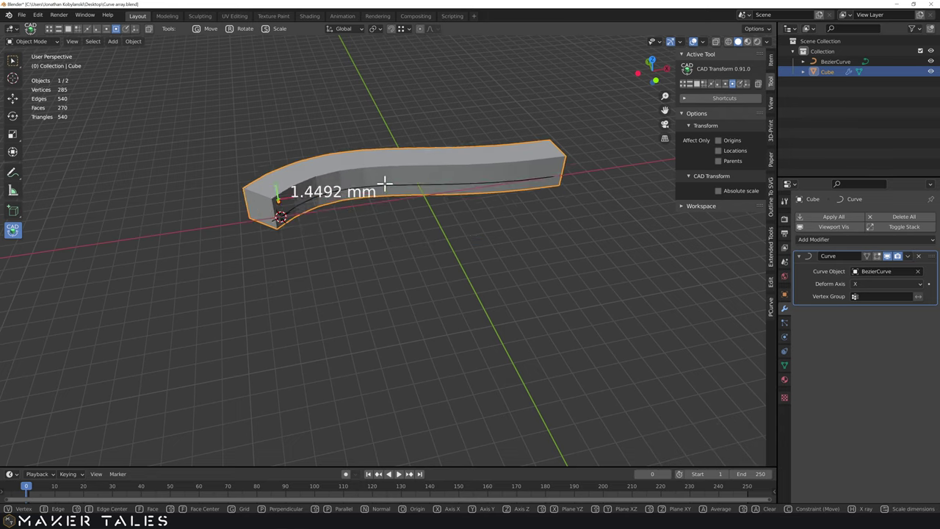
click(385, 156)
key(ctrl+z)
click(342, 244)
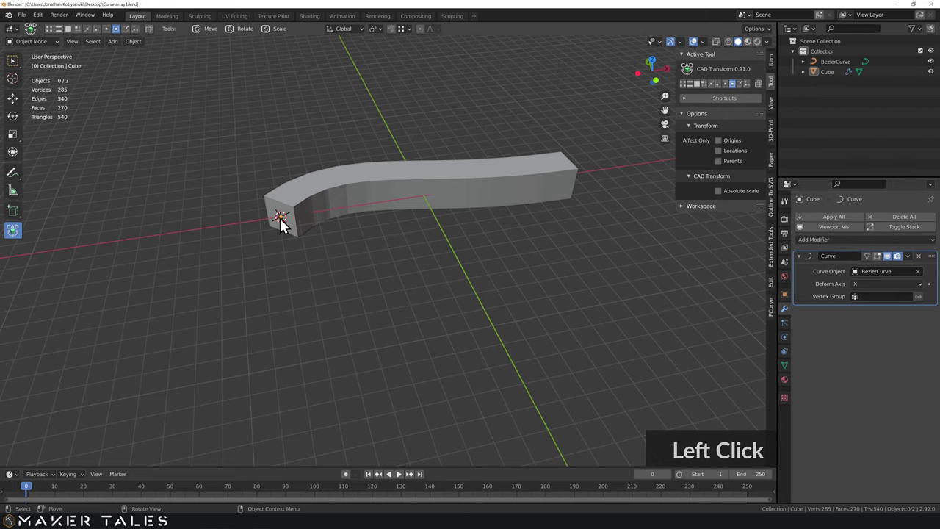
Orbit around the bar to inspect how it bends along the Bezier curve
scroll(up, 3)
middle_click(322, 225)
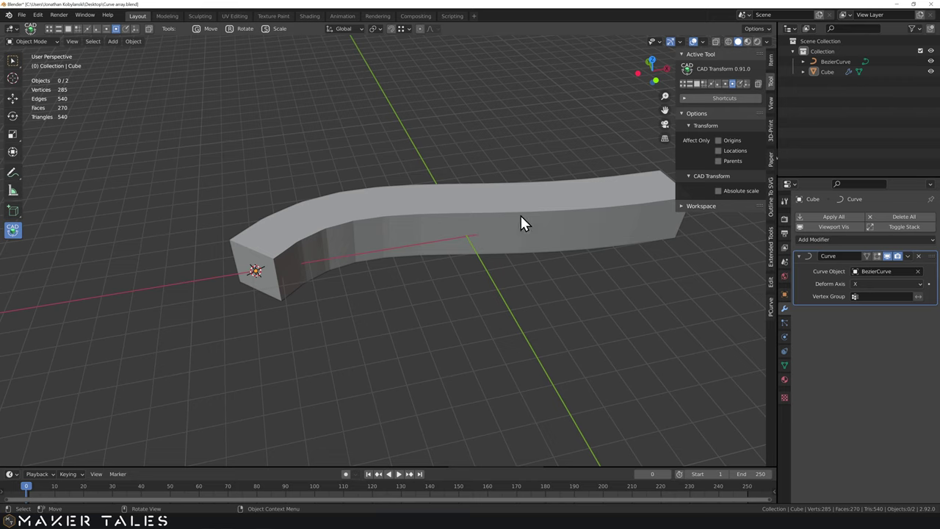
middle_click(400, 305)
middle_click(421, 298)
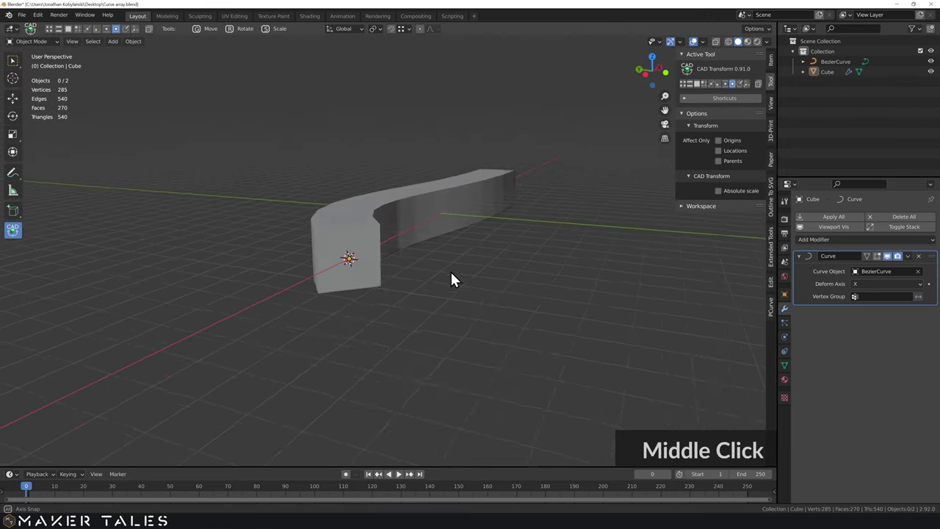
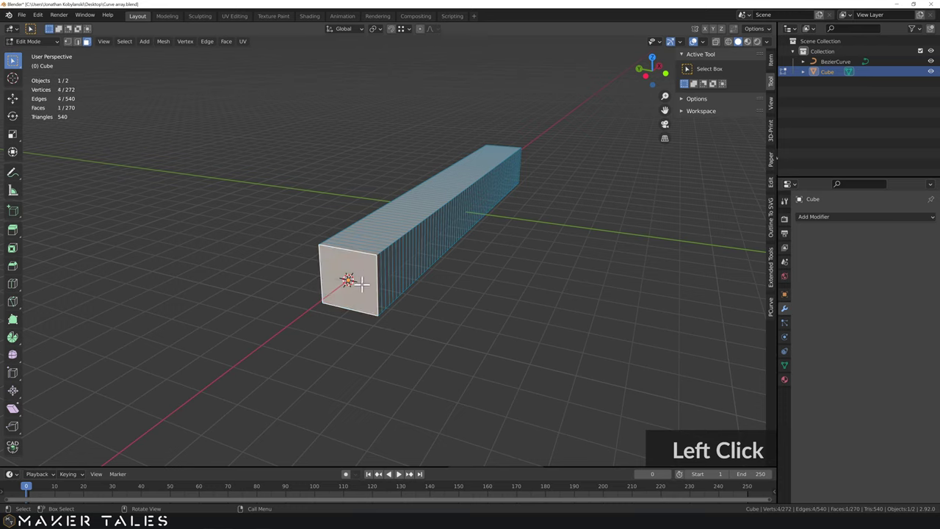
Separate the end face into its own object and delete its face, keeping only the four edges
key(p)
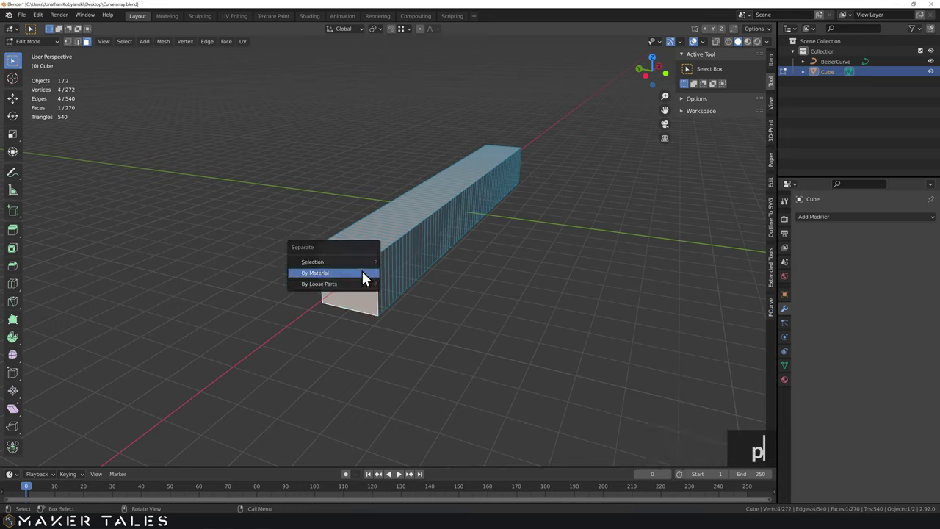
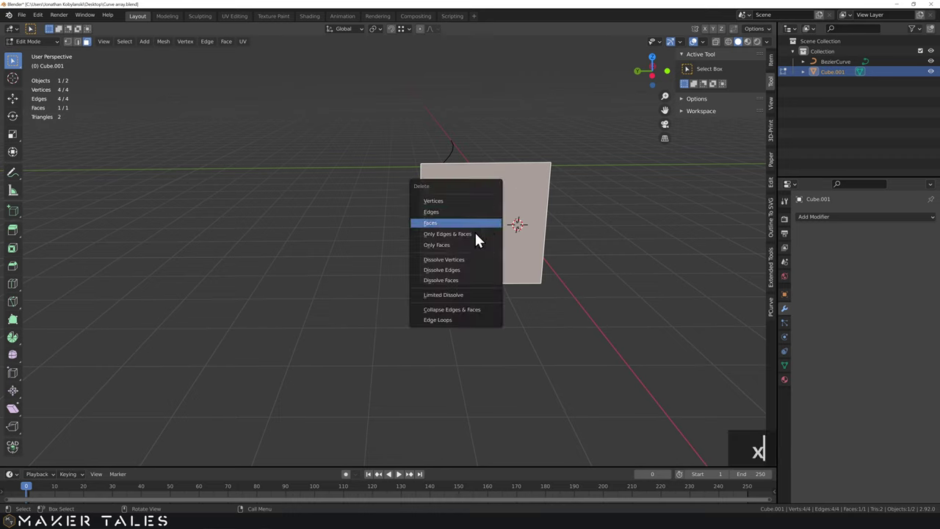
key(x)
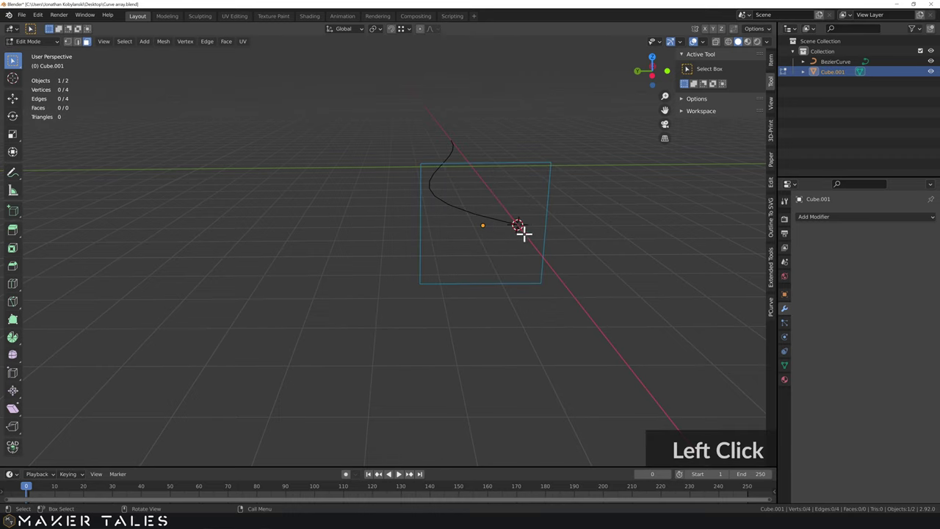
Convert the square outline object into a curve
key(Tab)
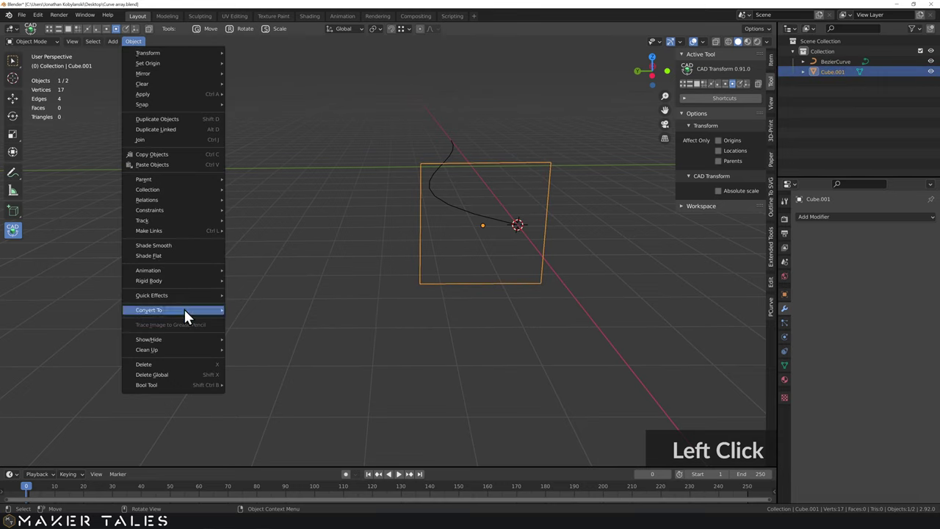
click(276, 316)
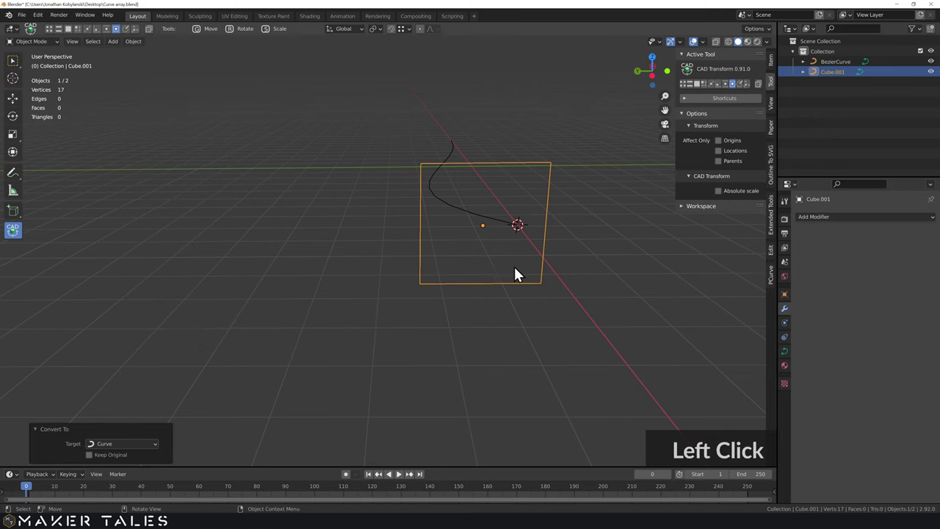
middle_click(525, 271)
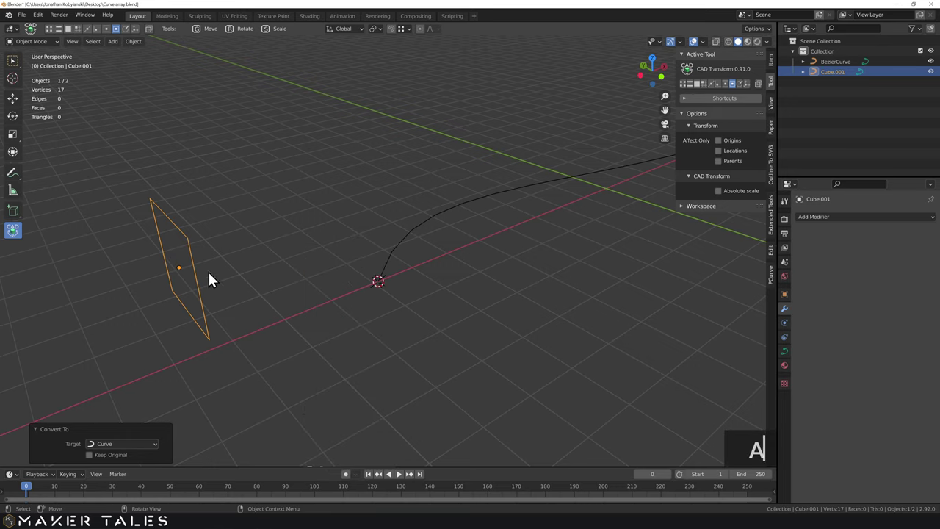
Snap the square outline onto the Bezier curve's start point with Selection to Cursor
text(as)
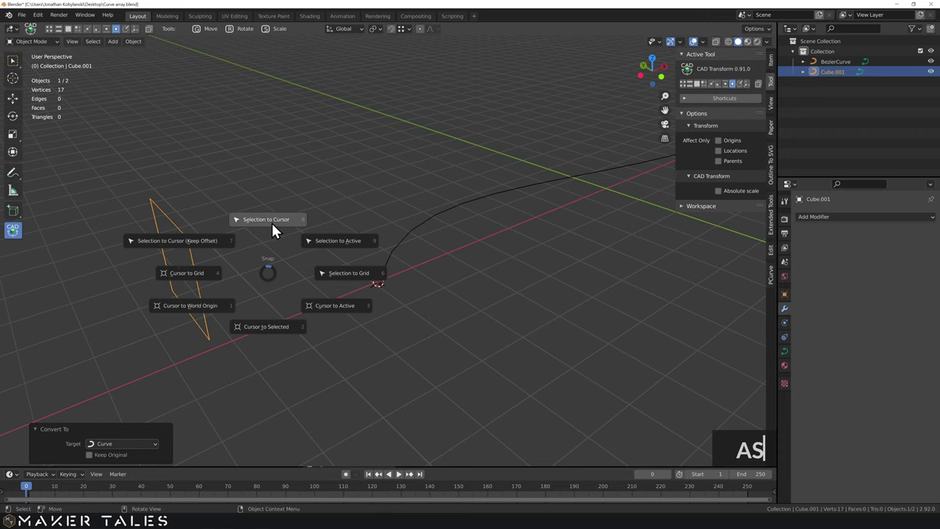
click(269, 228)
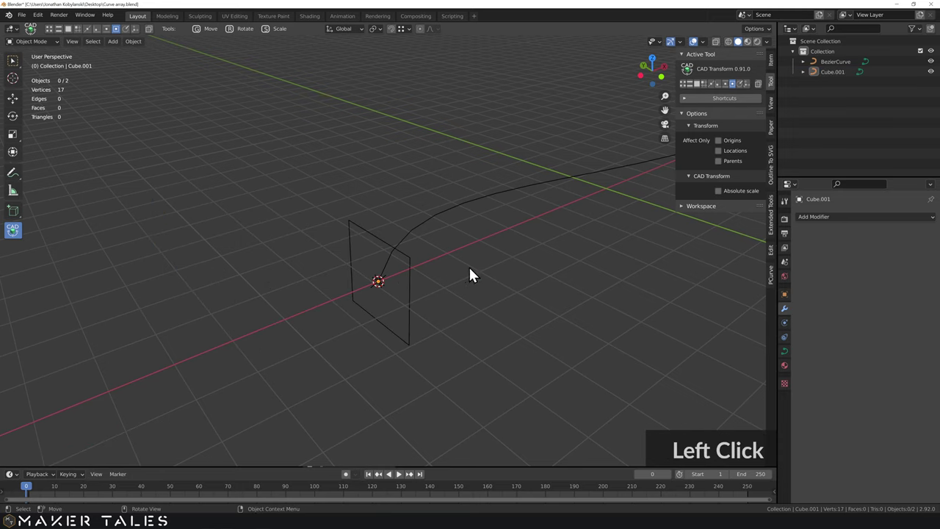
click(470, 273)
middle_click(443, 279)
click(458, 200)
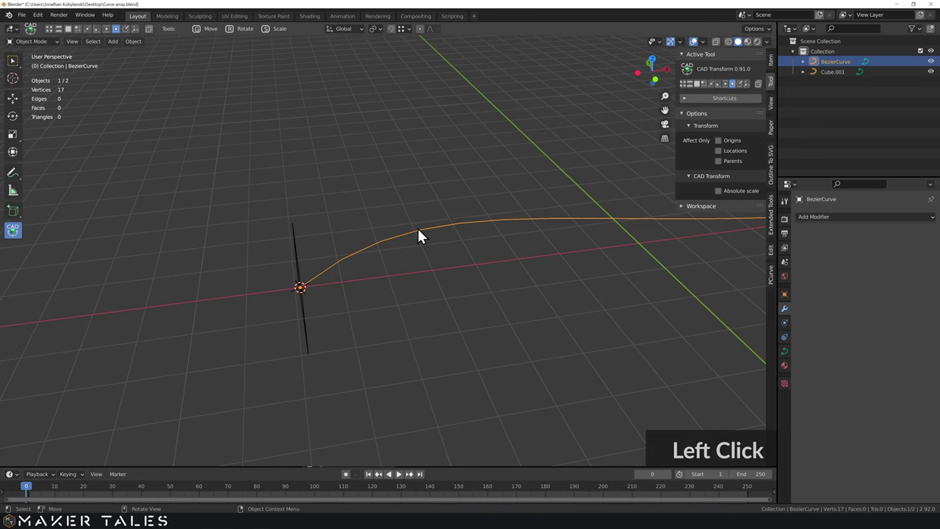
Select the Bezier curve and show its Object Data geometry settings
click(455, 235)
scroll(down, 3)
click(792, 357)
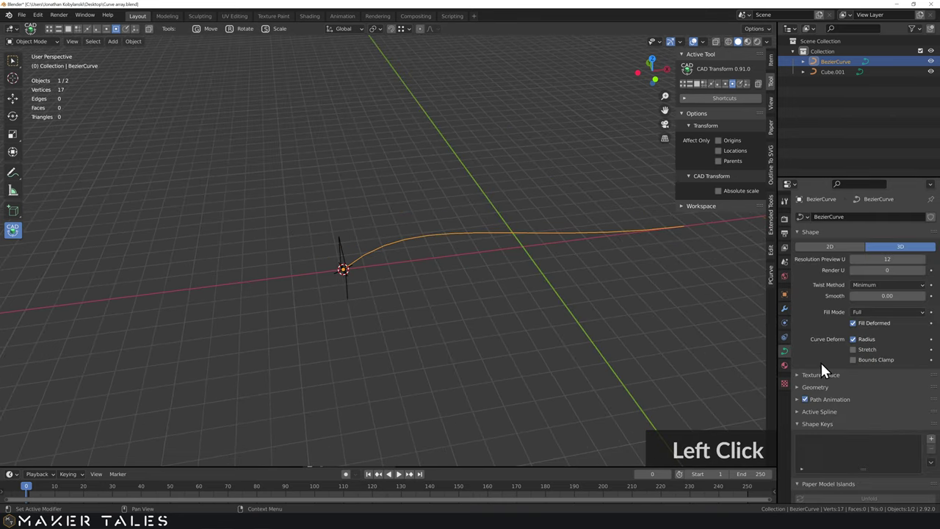
click(801, 236)
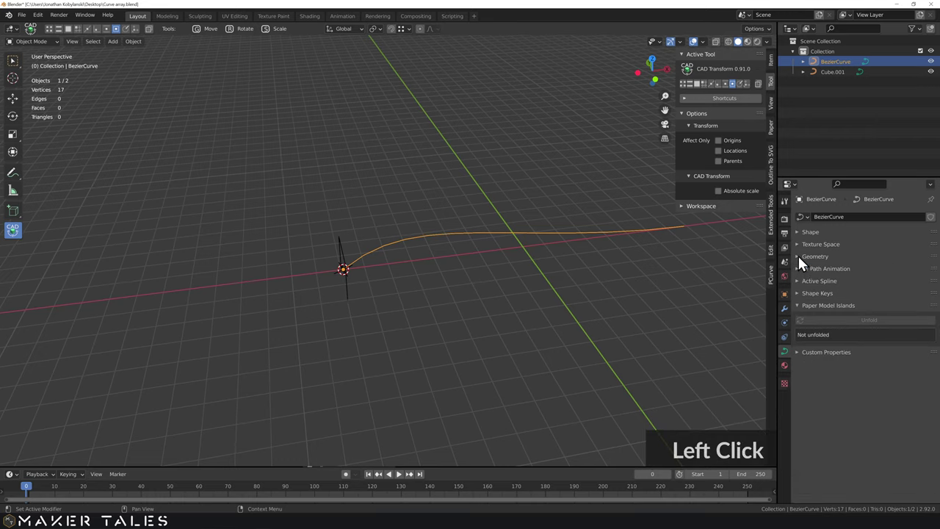
scroll(up, 3)
middle_click(482, 307)
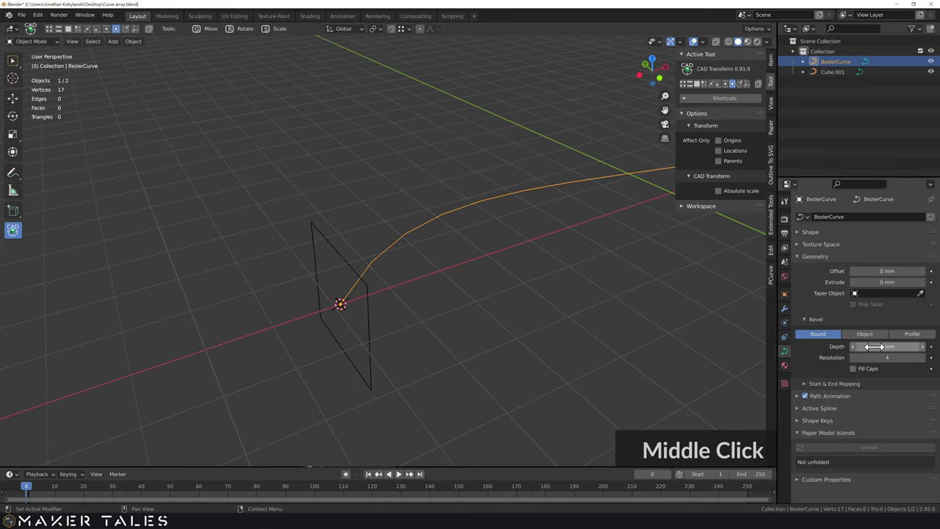
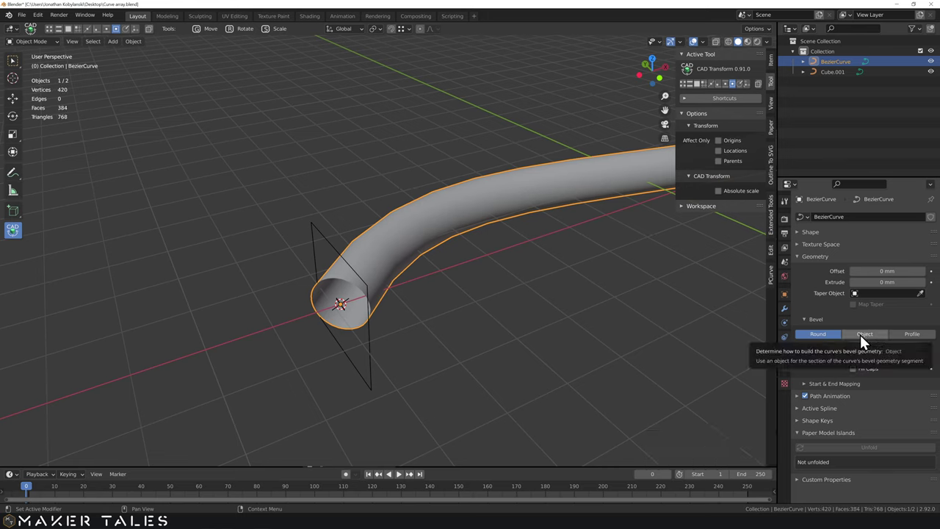
Set the curve's bevel mode to Object and use the square outline Cube.001 as its profile
click(879, 342)
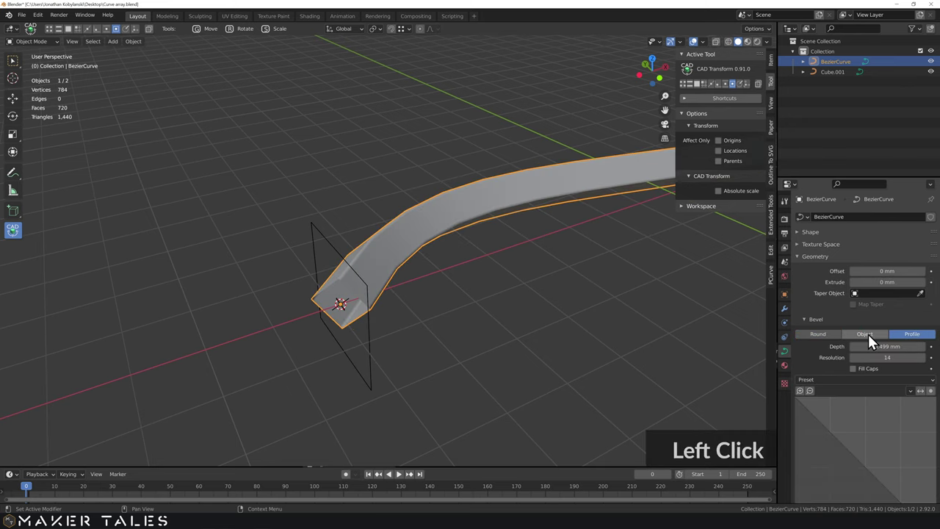
click(875, 338)
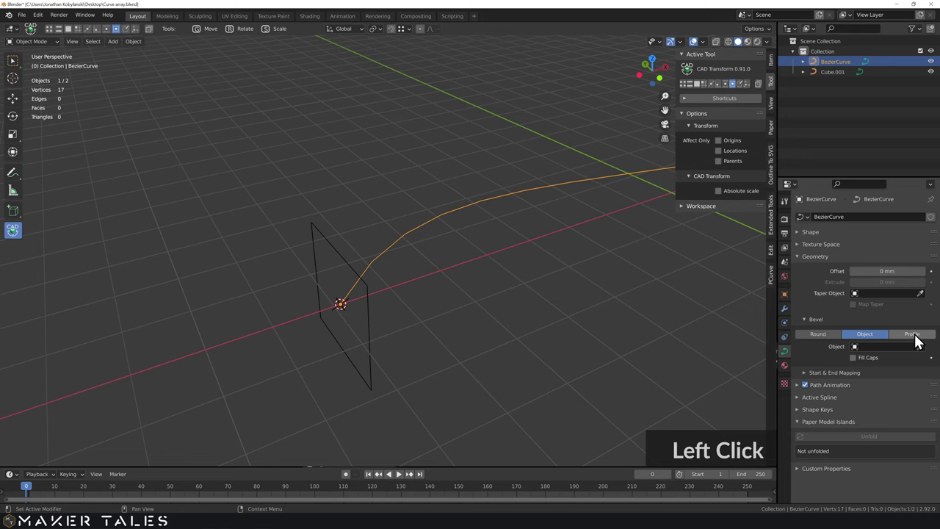
scroll(down, 3)
click(865, 431)
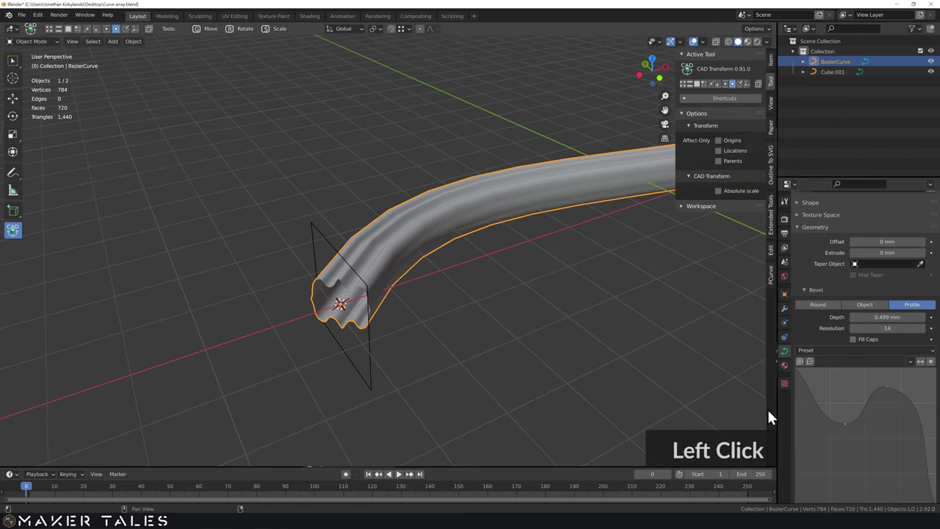
scroll(down, 3)
middle_click(551, 239)
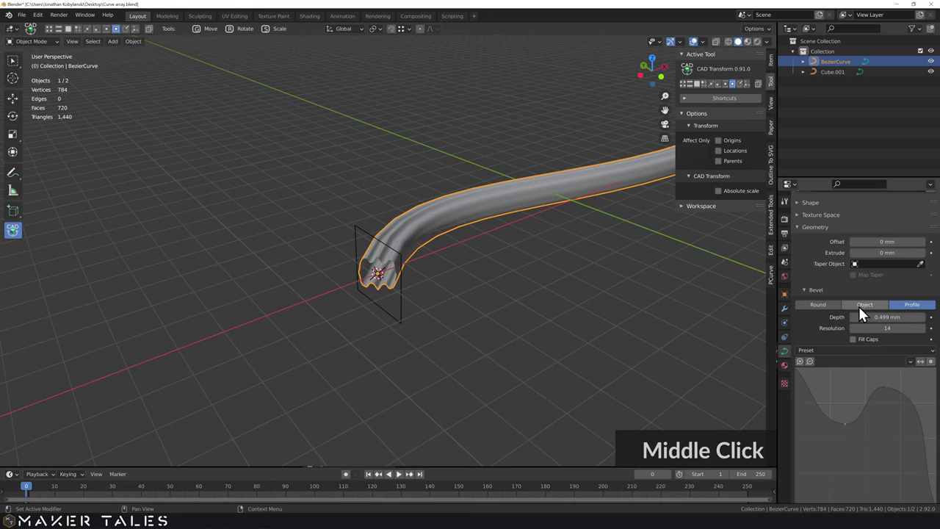
click(865, 310)
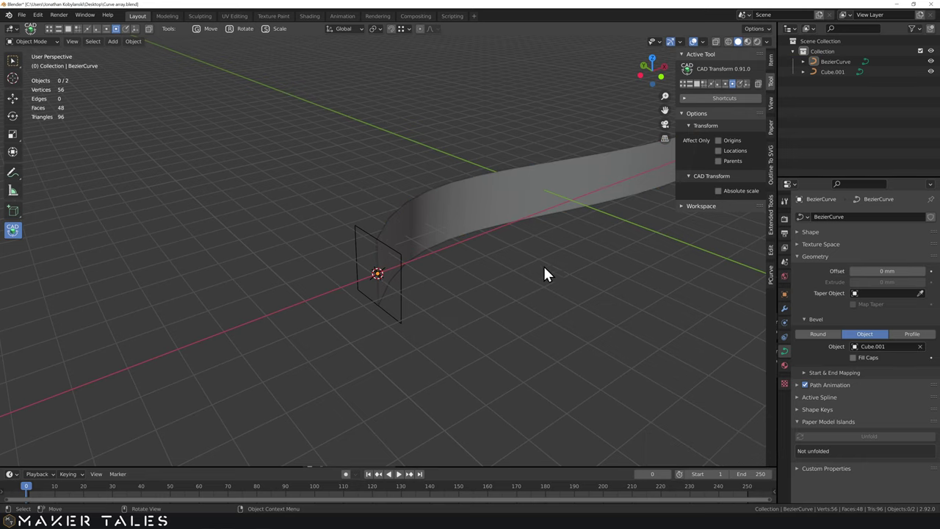
Select the square outline Cube.001 and enter Edit Mode on its points
click(557, 278)
middle_click(507, 284)
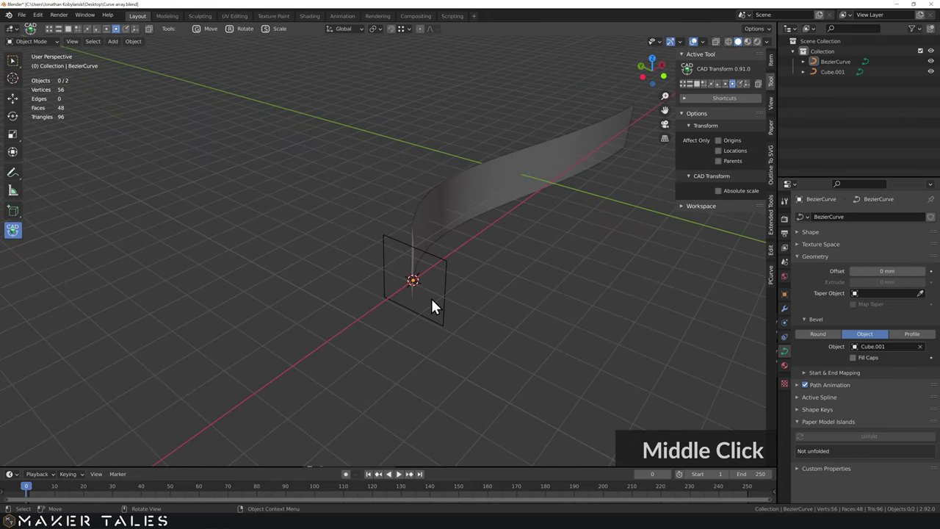
click(451, 304)
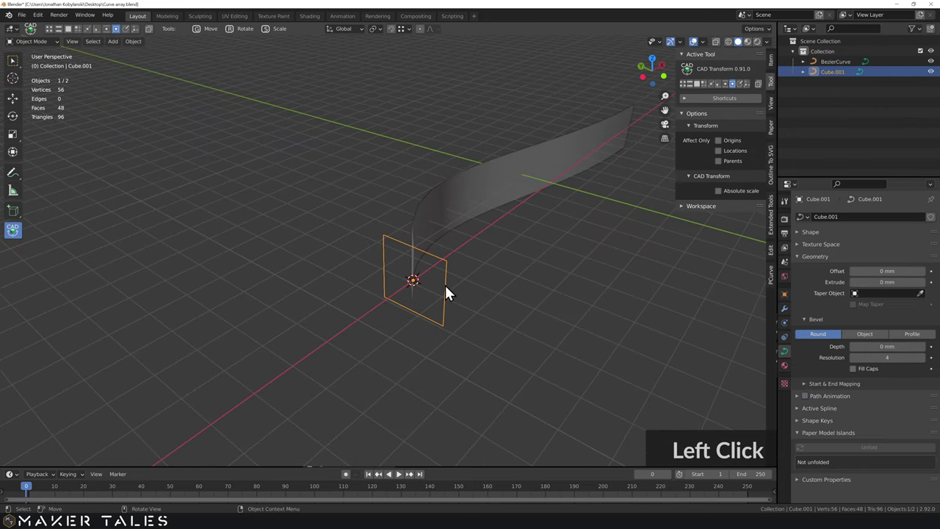
click(458, 294)
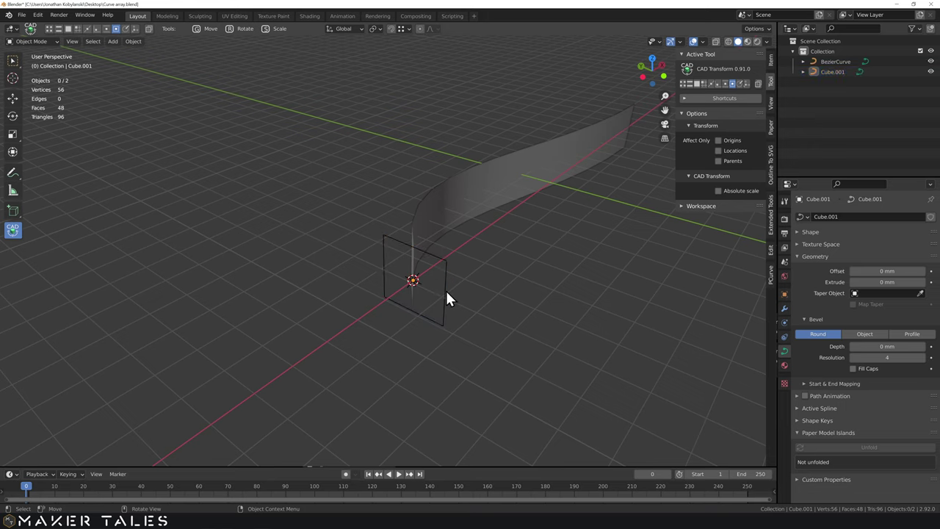
click(453, 298)
key(Tab)
Rotate the outline 90 degrees about Y so the curve sweeps a full square tube
text(r)
text(y)
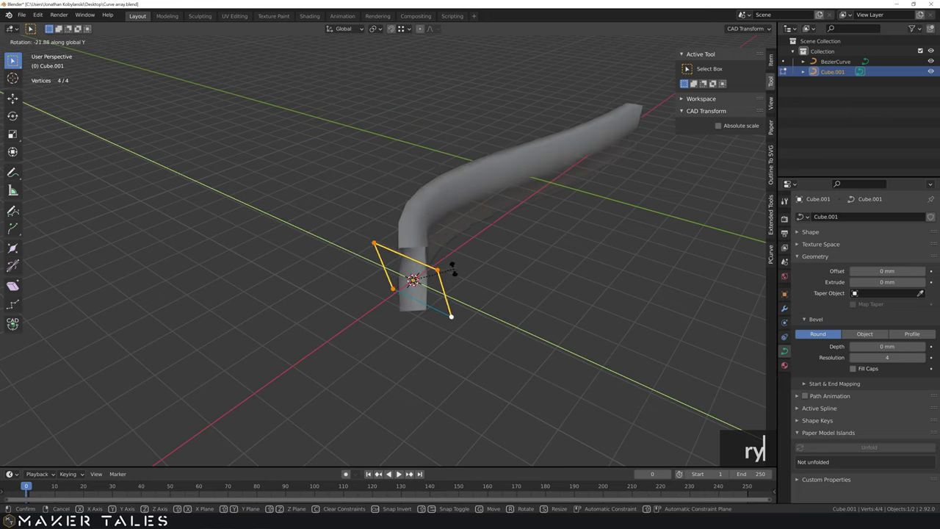
text(90)
key(Return)
key(Tab)
middle_click(521, 262)
scroll(down, 3)
middle_click(483, 262)
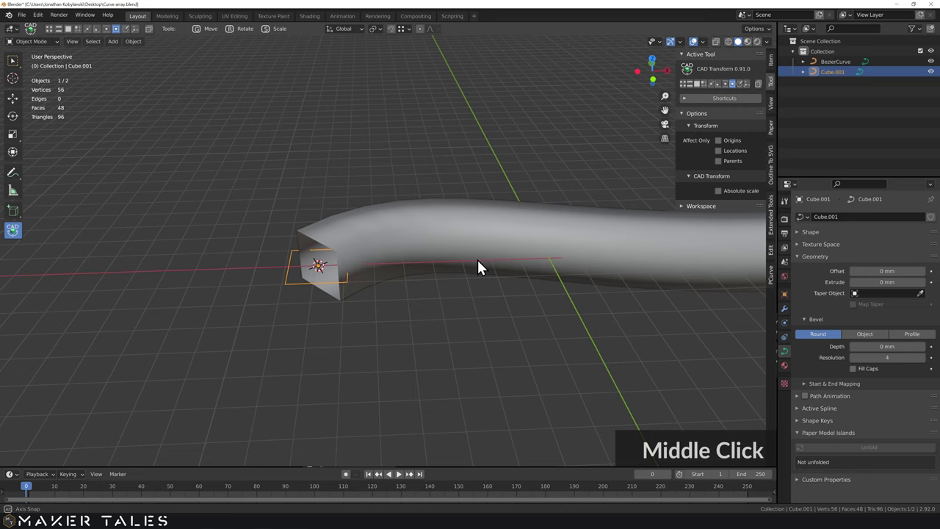
Set the Bezier curve tube to Shade Flat for crisp edges
click(492, 225)
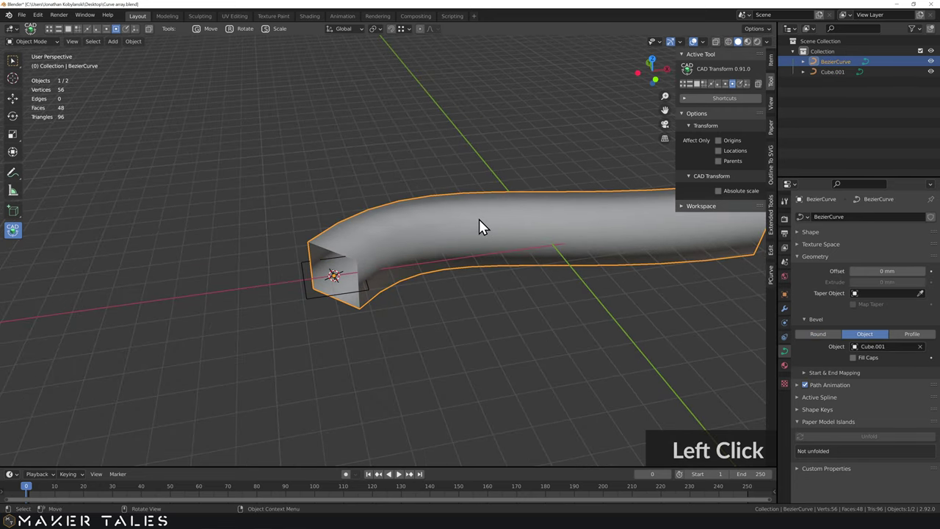
right_click(485, 226)
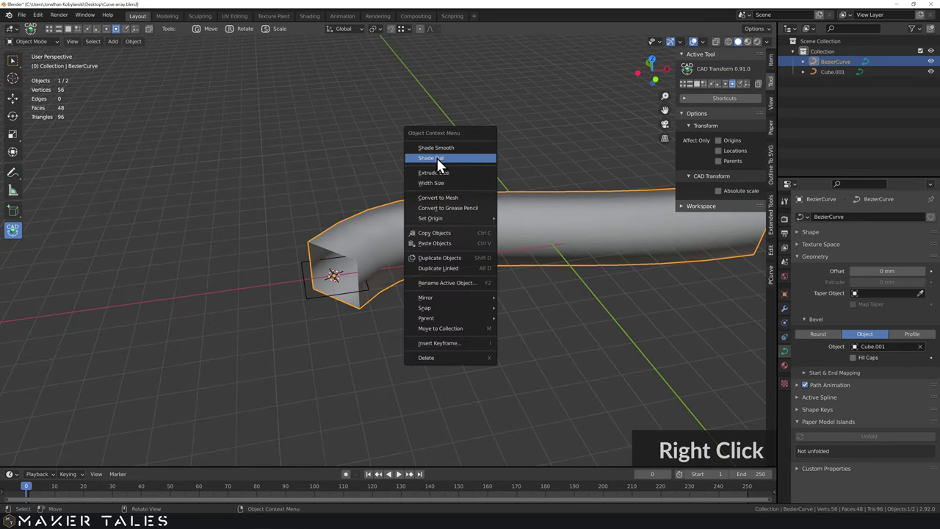
click(451, 166)
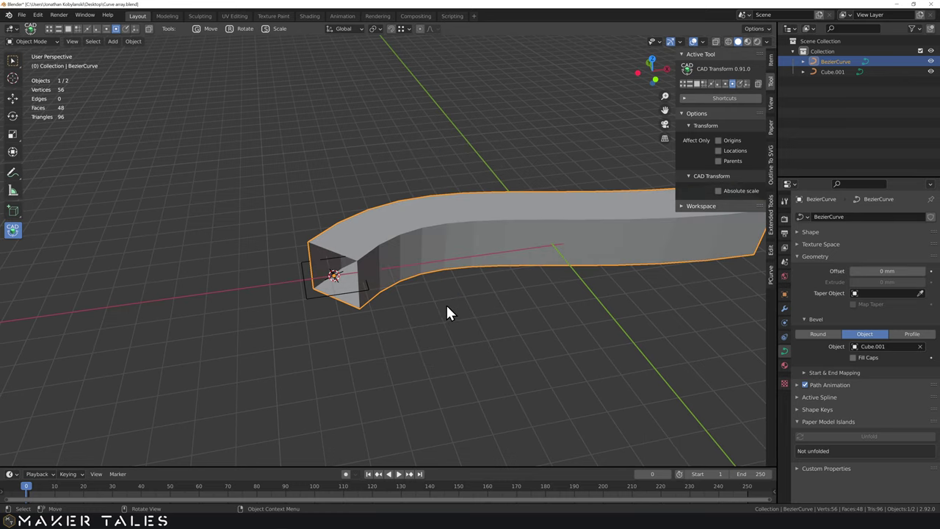
click(491, 320)
Reselect the curve and orbit around it ready to reshape its control points
middle_click(495, 300)
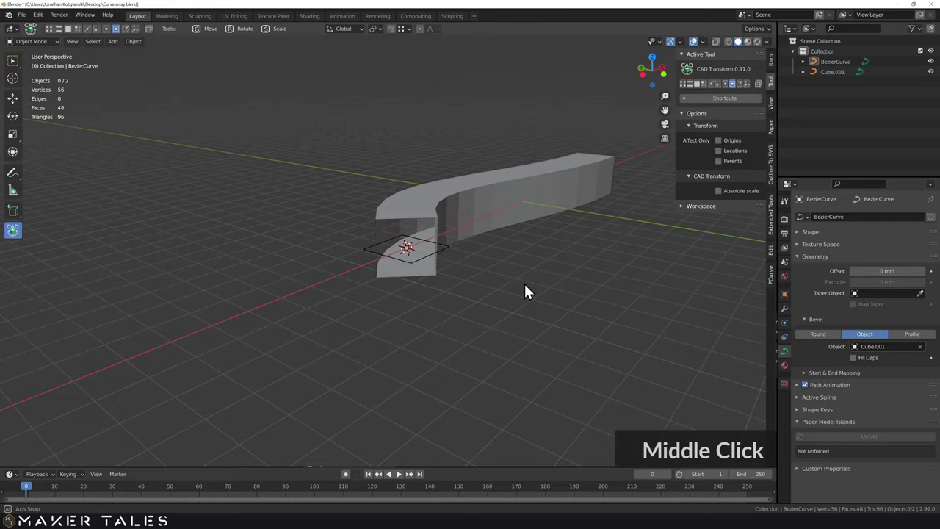
click(488, 239)
middle_click(519, 268)
scroll(down, 3)
middle_click(476, 263)
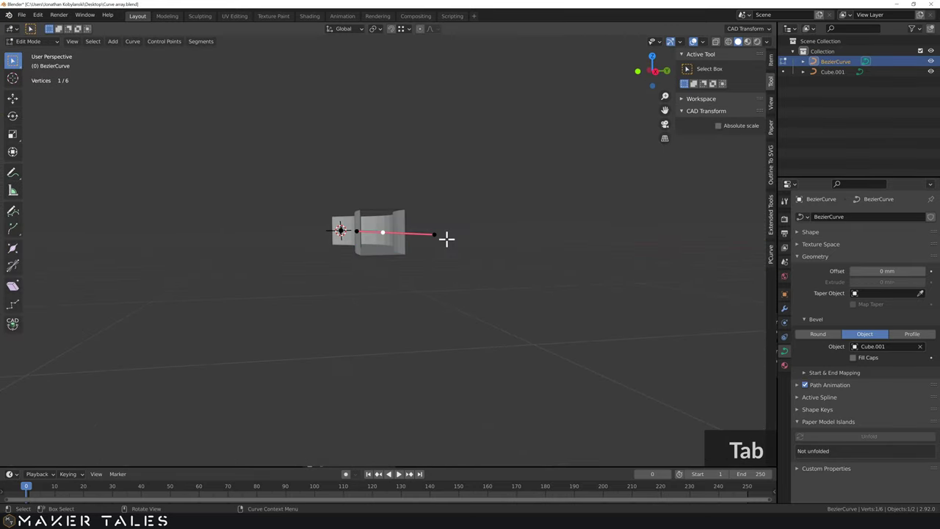
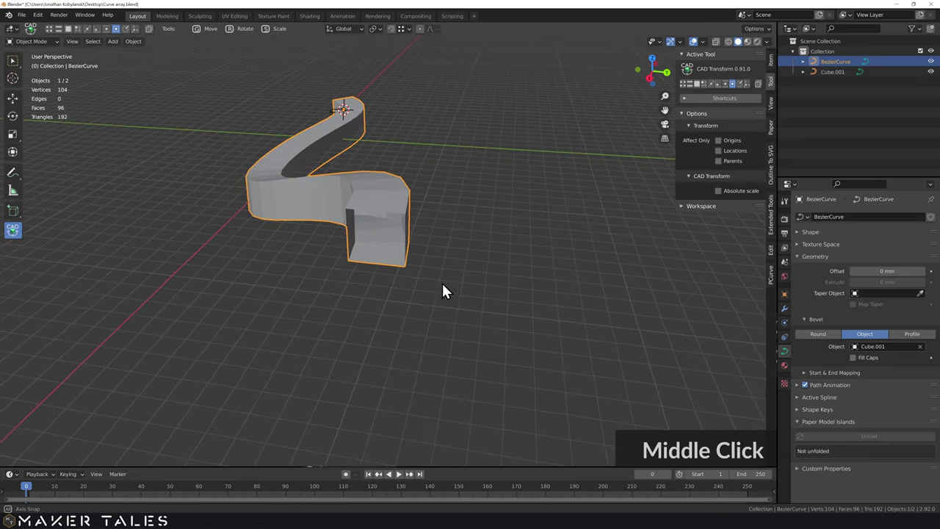
Raise the curve's Resolution Preview U to 64 and inspect the smoothed tube from several angles
click(467, 322)
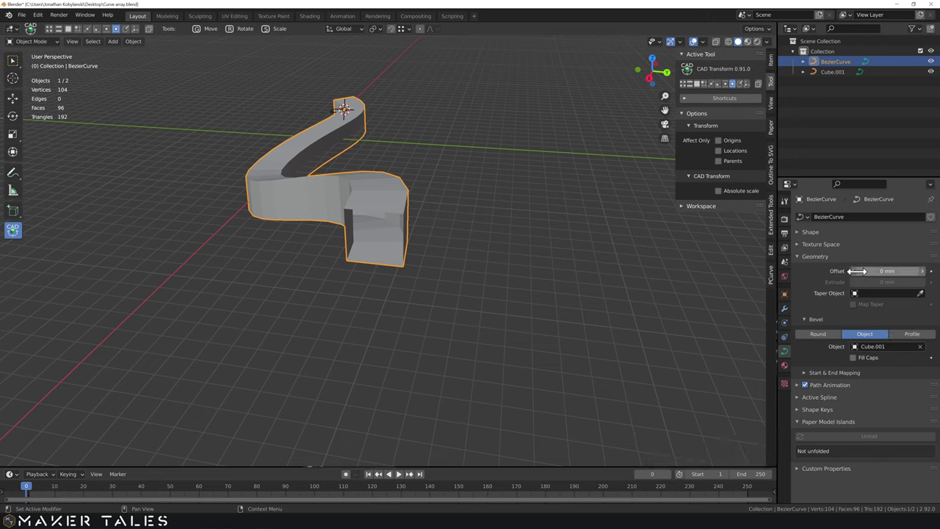
click(795, 226)
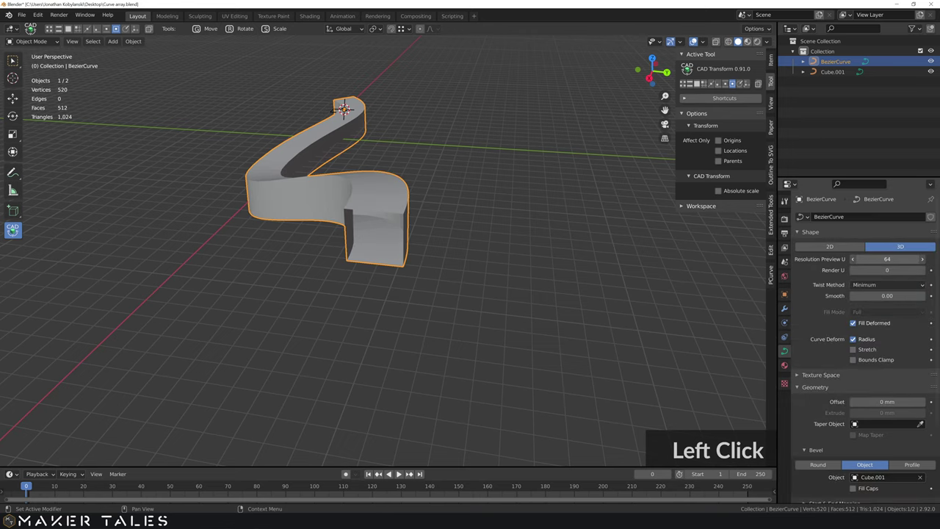
middle_click(483, 251)
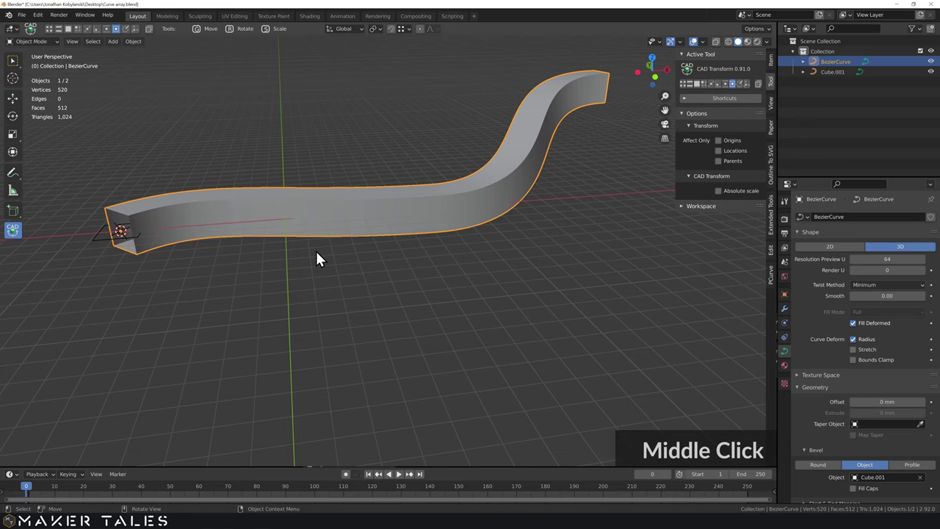
middle_click(258, 237)
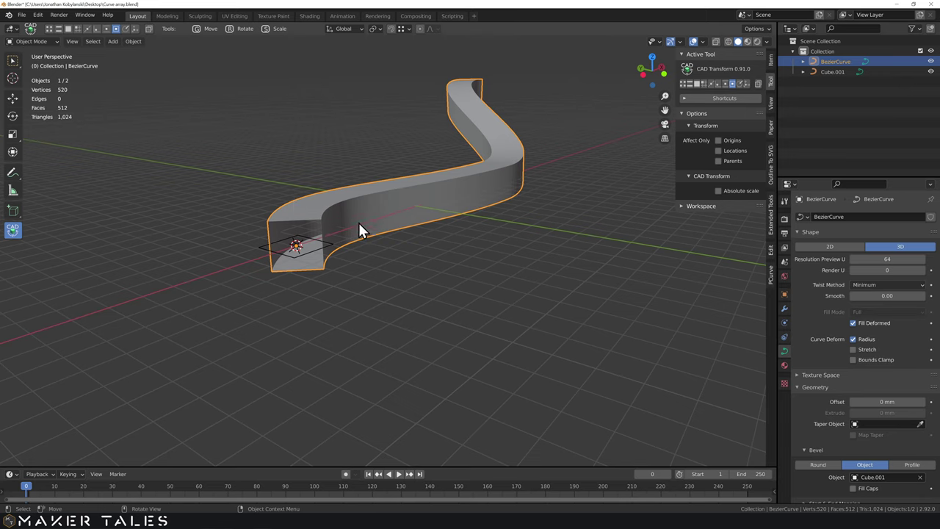
middle_click(501, 163)
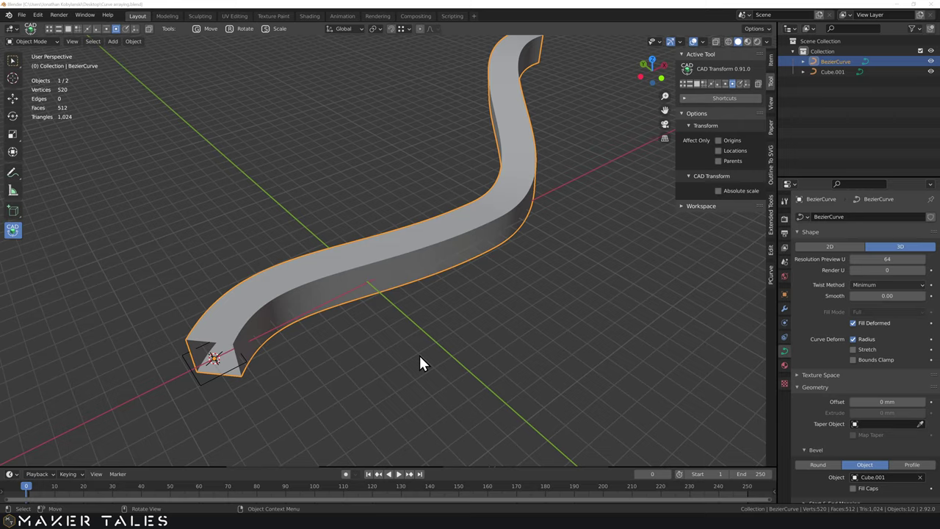
middle_click(425, 361)
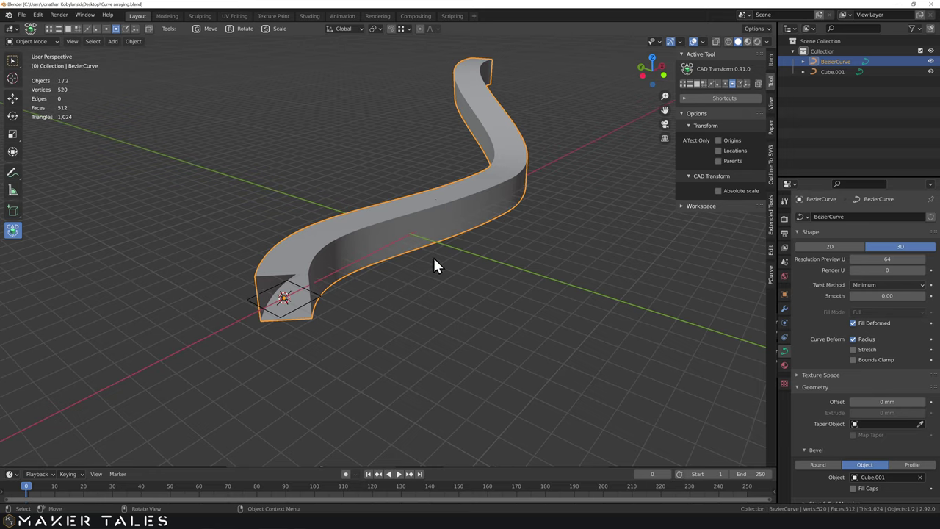
middle_click(453, 272)
Delete everything in the scene and reset the 3D cursor to the origin
text(a)
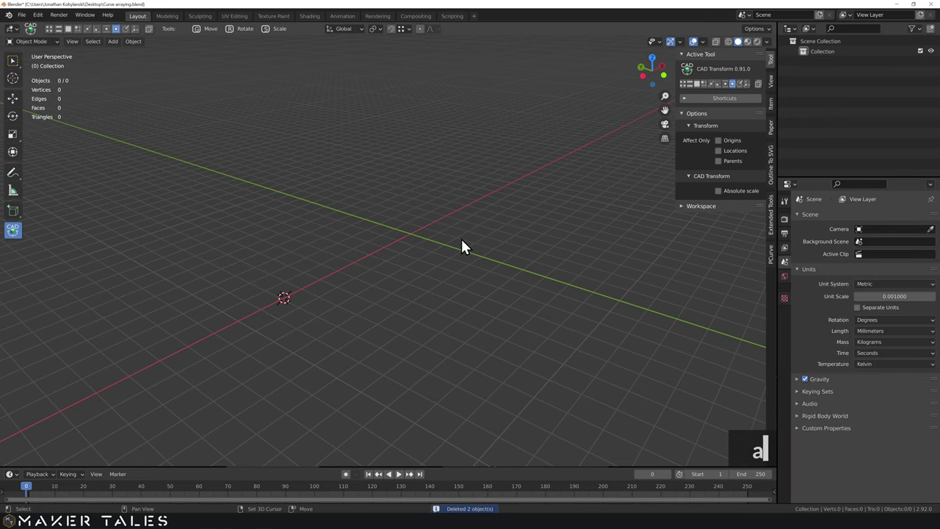
text(s)
click(419, 275)
scroll(up, 3)
middle_click(479, 242)
middle_click(424, 323)
Add a Single Vert mesh and extrude it into a bent three-segment line starting with a 5-unit Y segment
text(a)
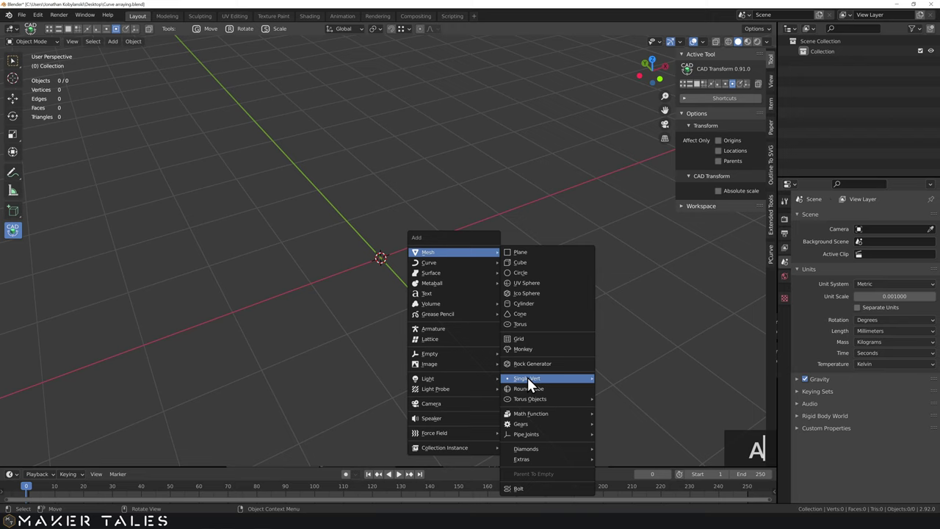
click(536, 384)
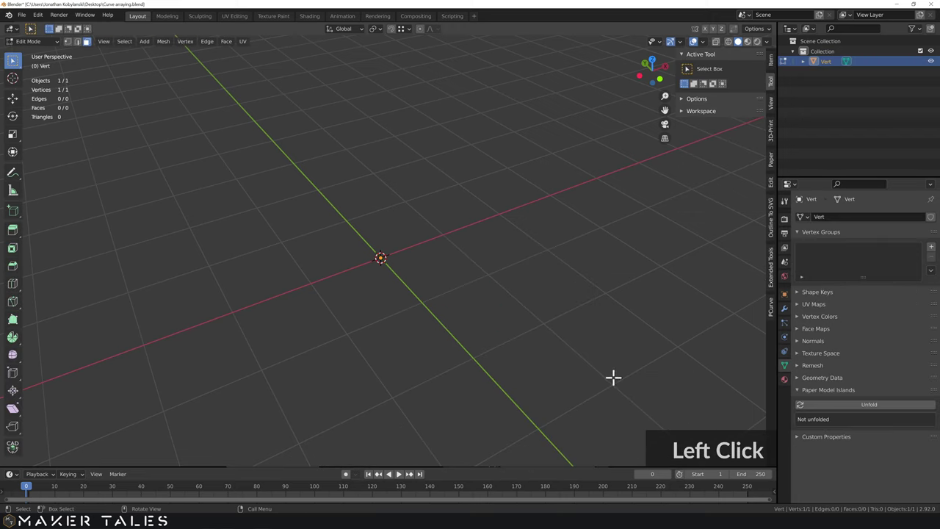
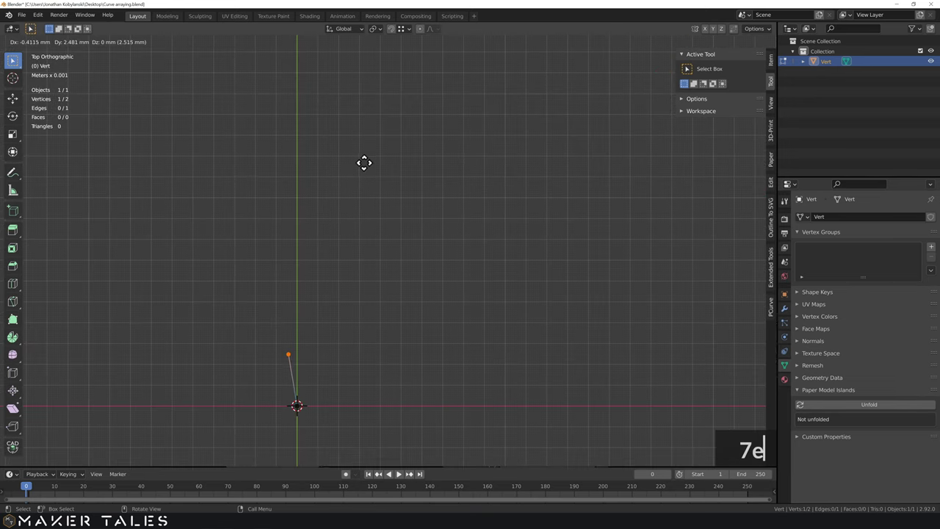
text(y5)
key(Return)
text(en)
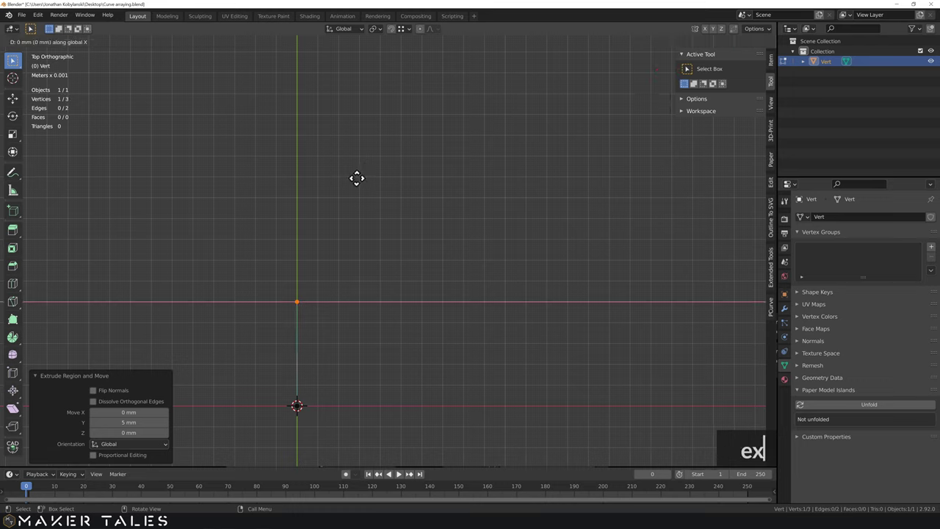
text(5)
key(Return)
text(e)
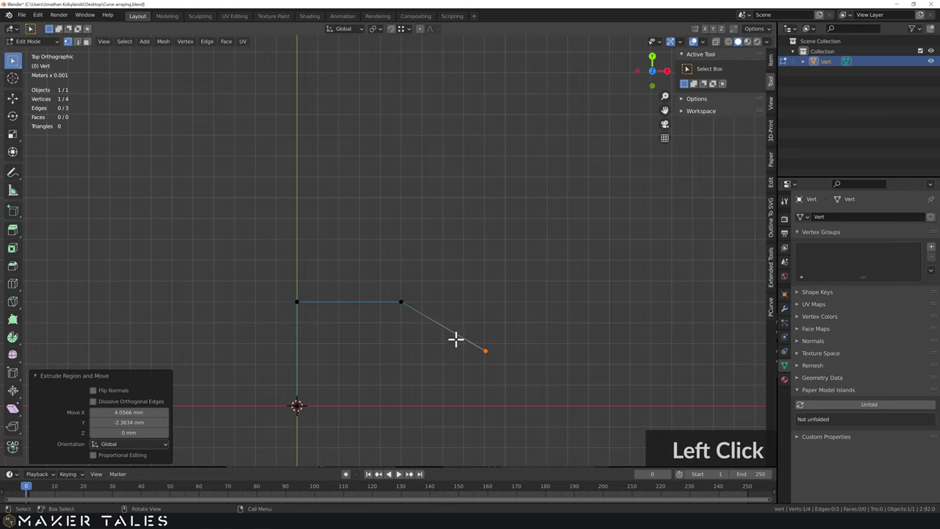
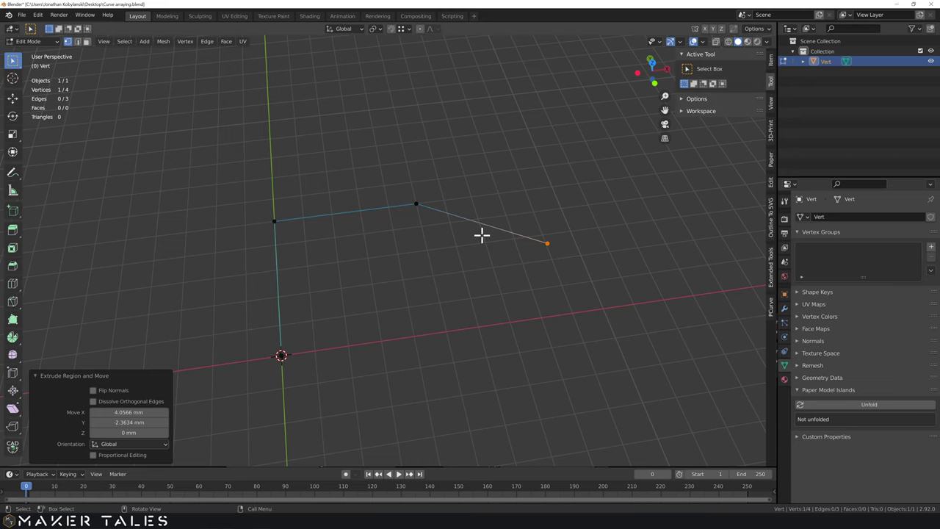
key(Tab)
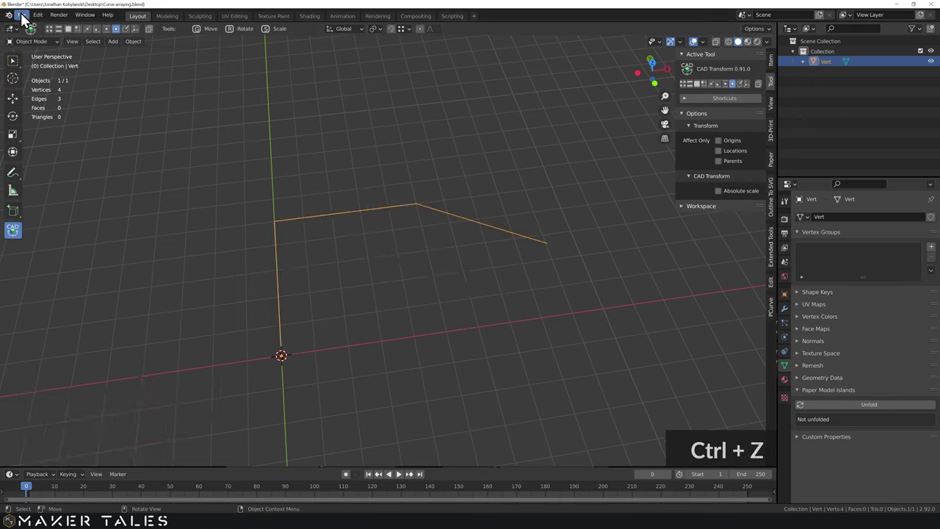
Convert the line mesh to a curve and set its spline type to Bezier
click(19, 67)
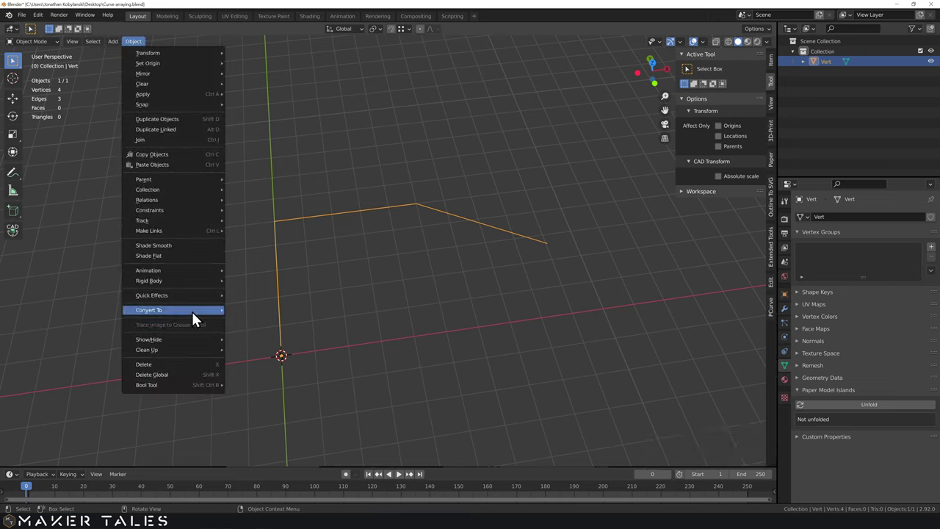
click(260, 317)
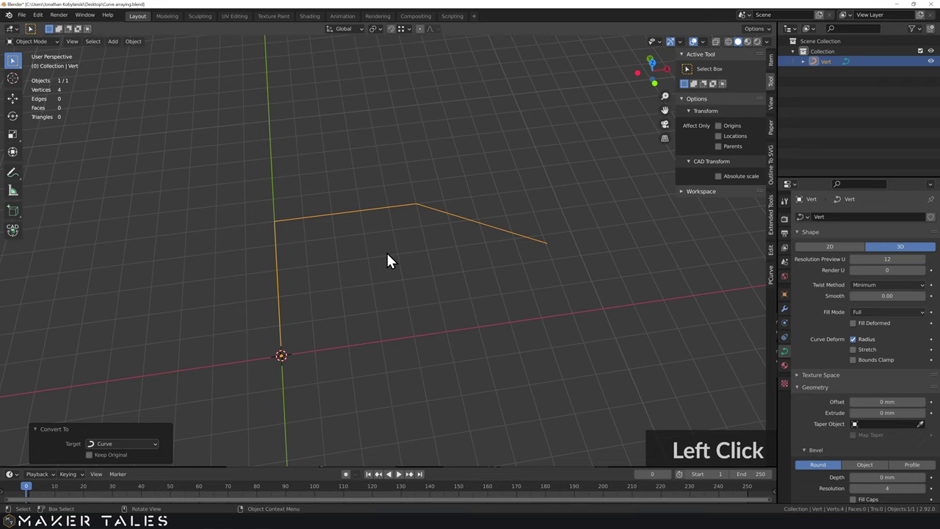
key(Tab)
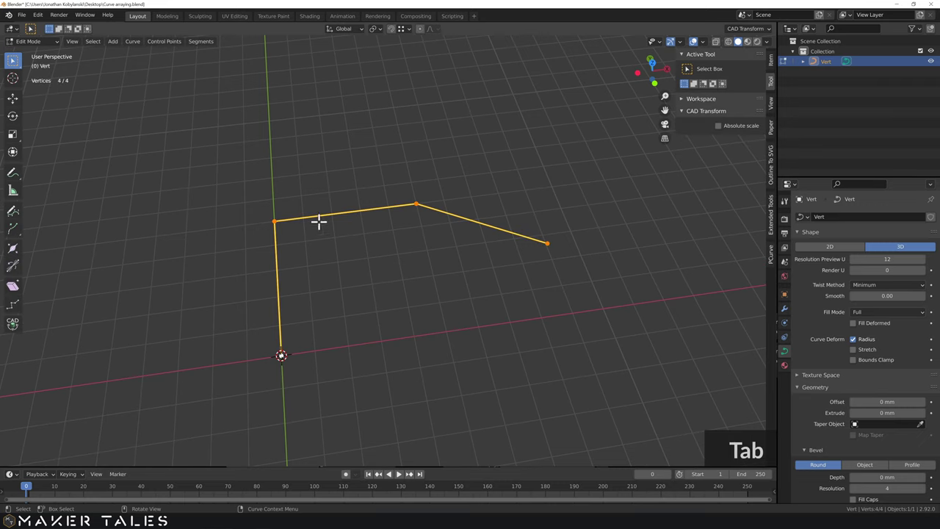
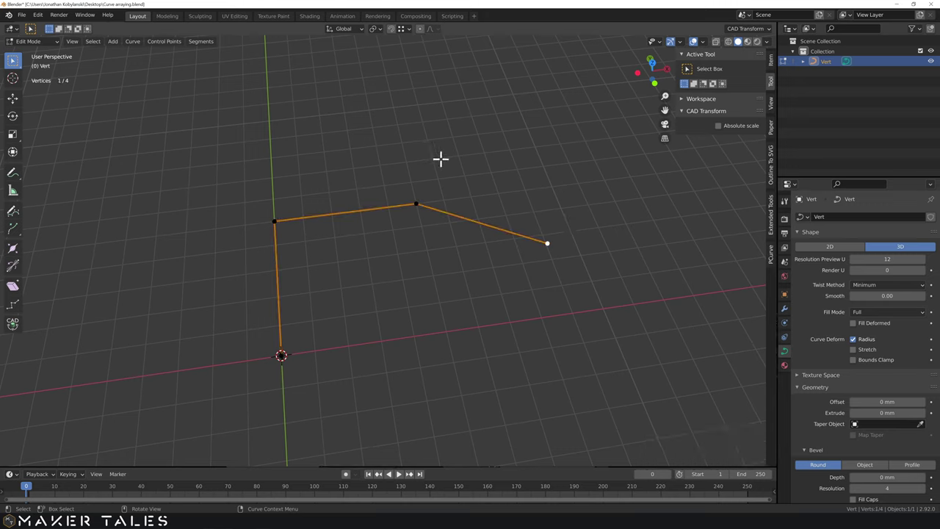
key(a)
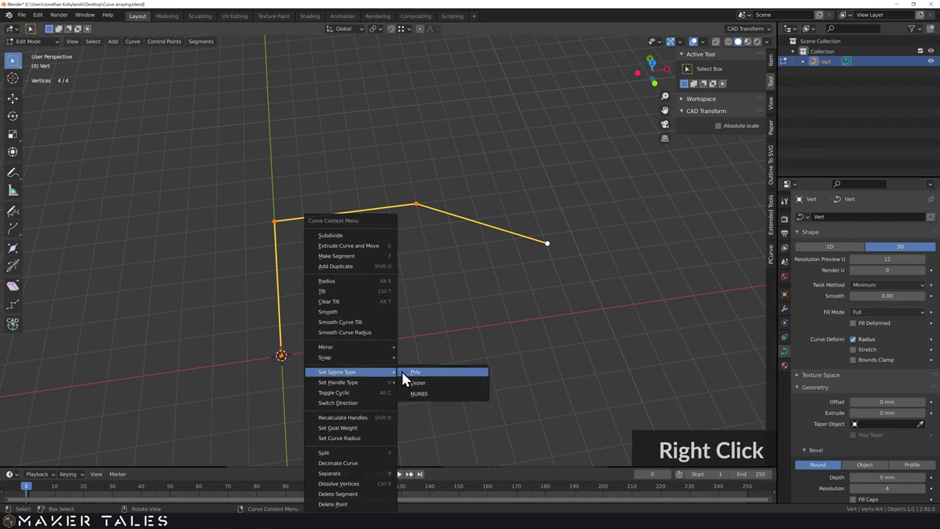
click(421, 387)
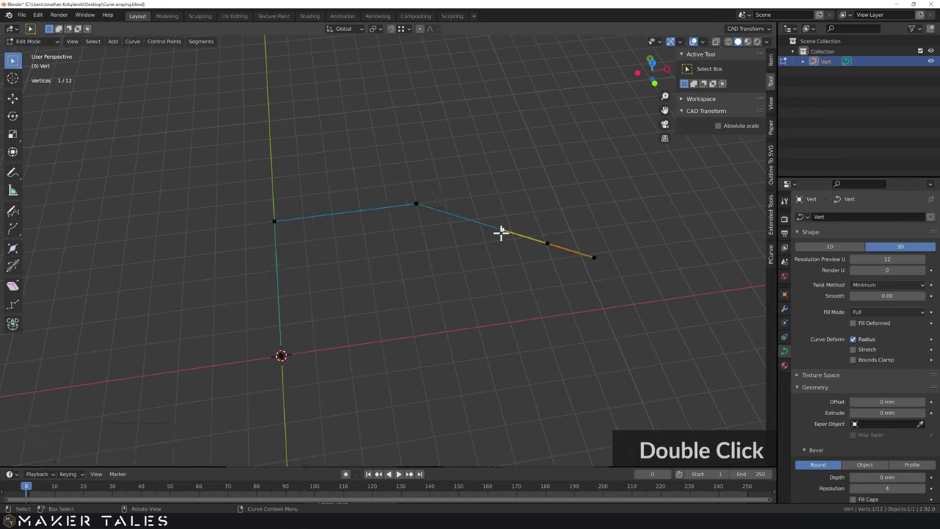
Move the end handle to round the final corner into a smooth arc
key(g)
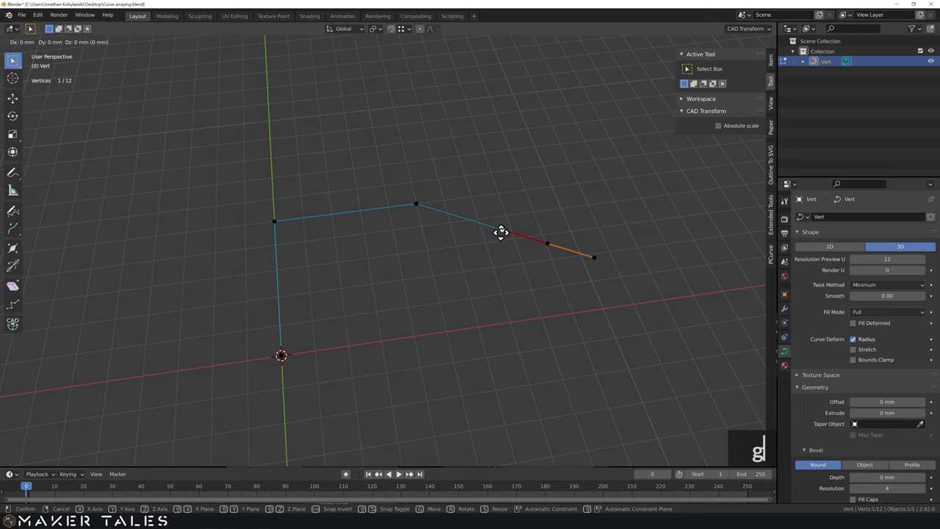
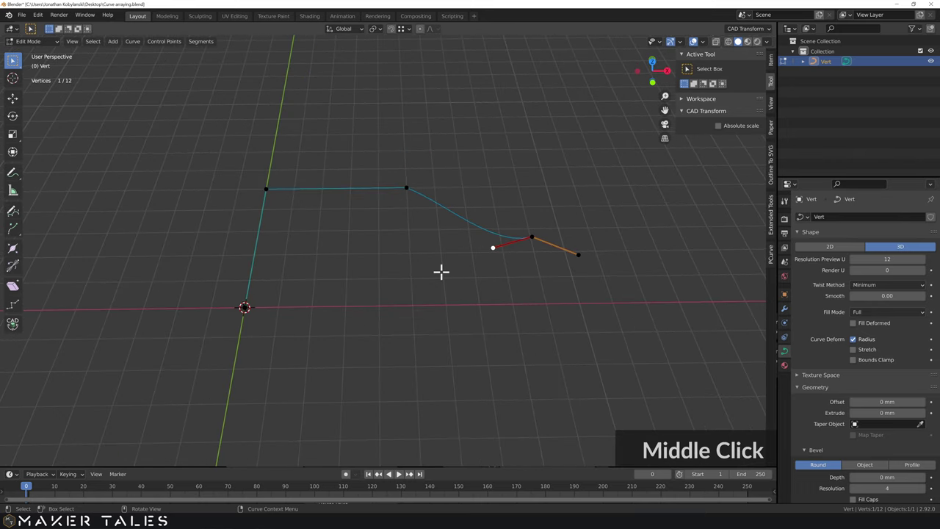
key(Tab)
middle_click(258, 303)
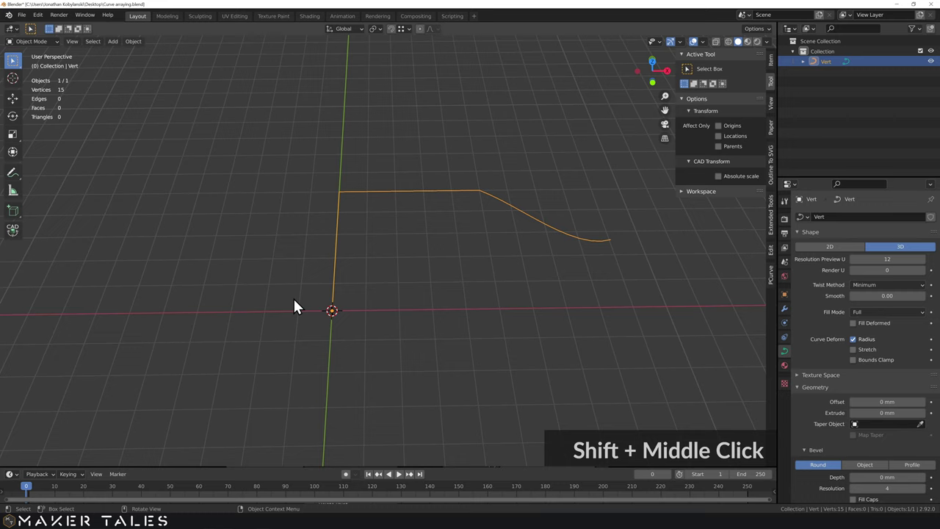
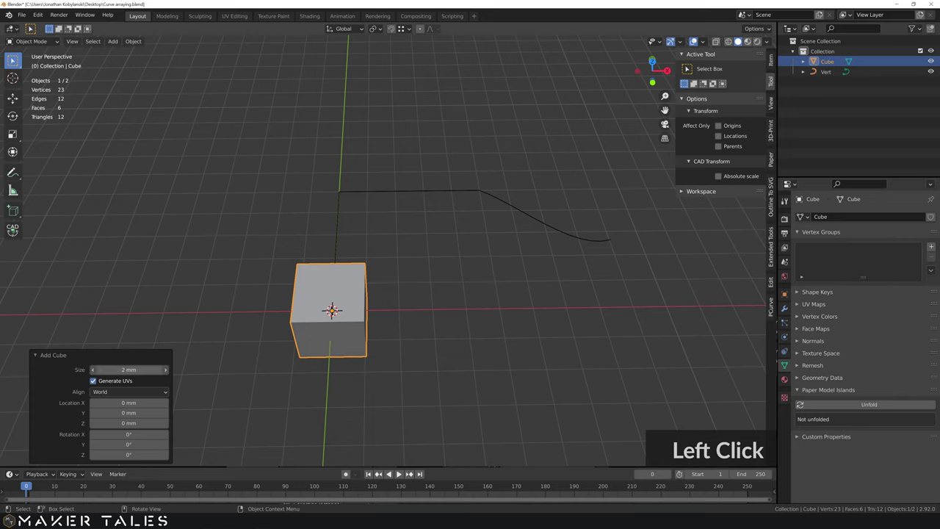
Scale the new cube to 0.5 and compare it with the curve from several angles
text(0.5)
key(Return)
middle_click(316, 333)
middle_click(305, 318)
scroll(up, 3)
middle_click(378, 303)
scroll(down, 3)
Select only the small cube and orbit around it at the origin
click(418, 237)
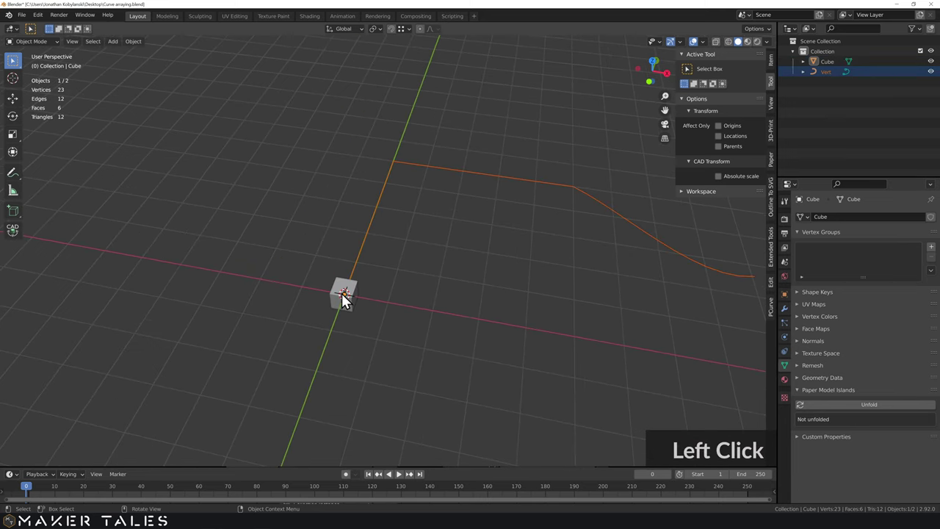
click(405, 231)
middle_click(384, 301)
click(256, 322)
middle_click(293, 326)
middle_click(289, 322)
middle_click(349, 324)
middle_click(335, 313)
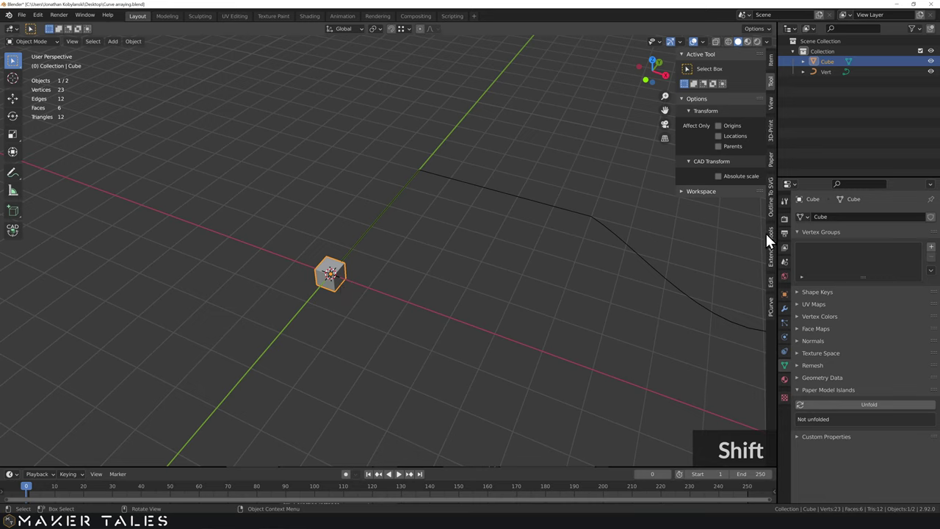
Give the cube's Array modifier a constant 1 mm Z offset fitted to the Vert curve's length
click(790, 313)
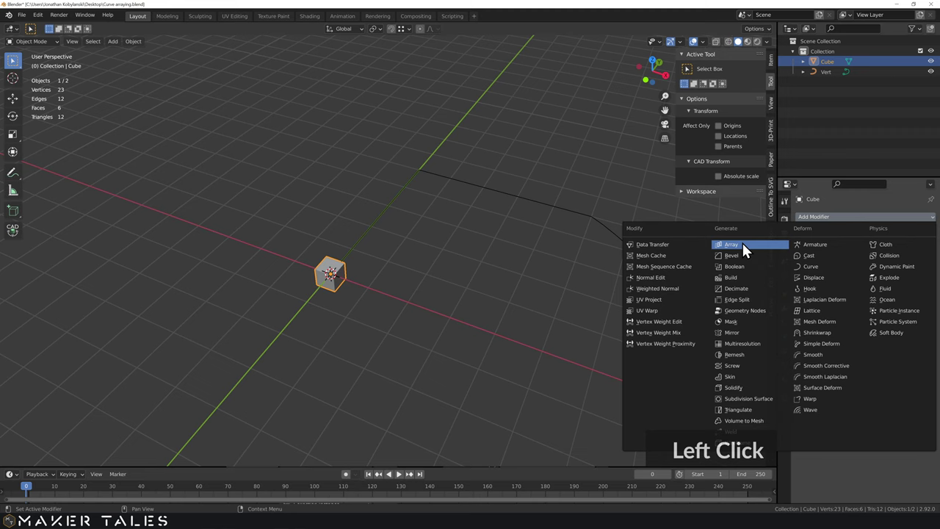
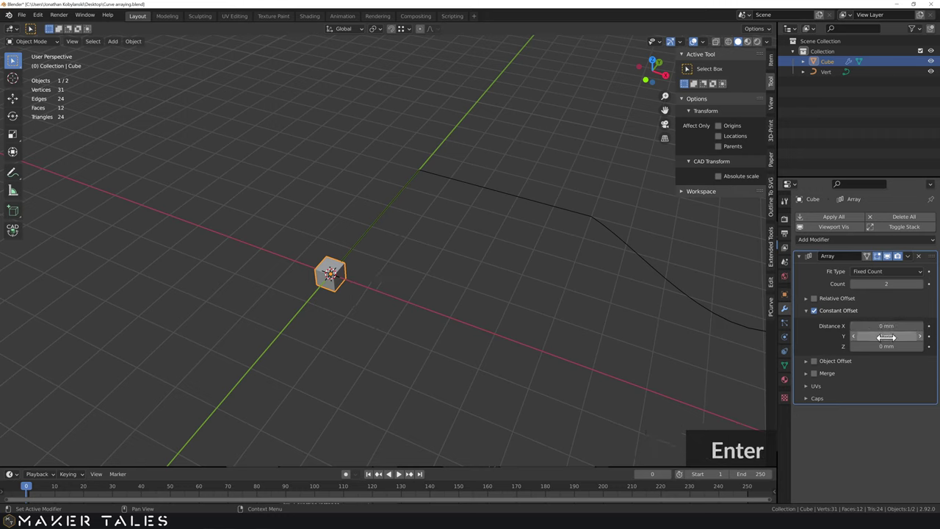
key(Return)
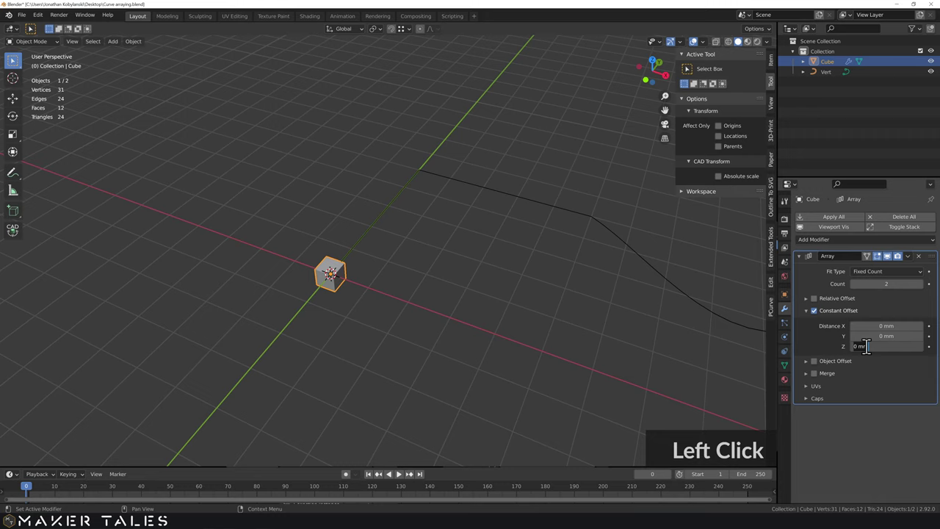
key(1)
key(Return)
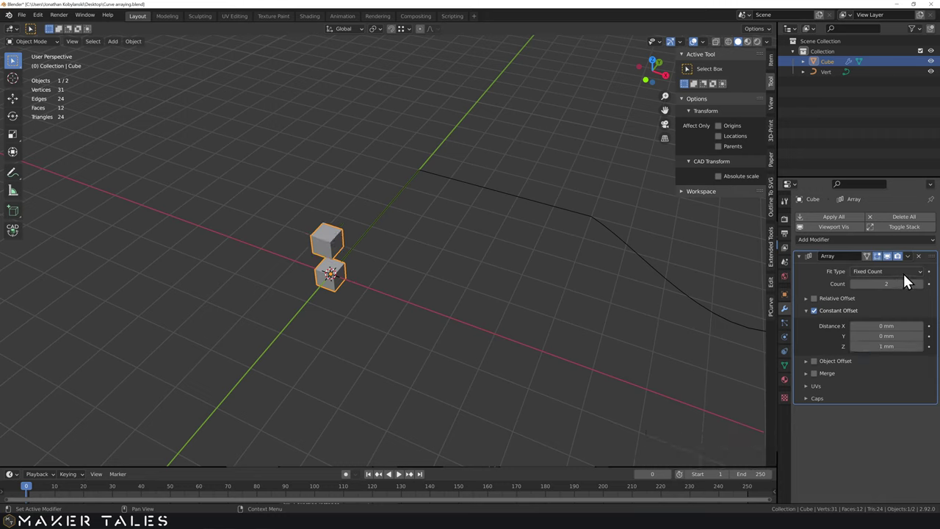
click(927, 278)
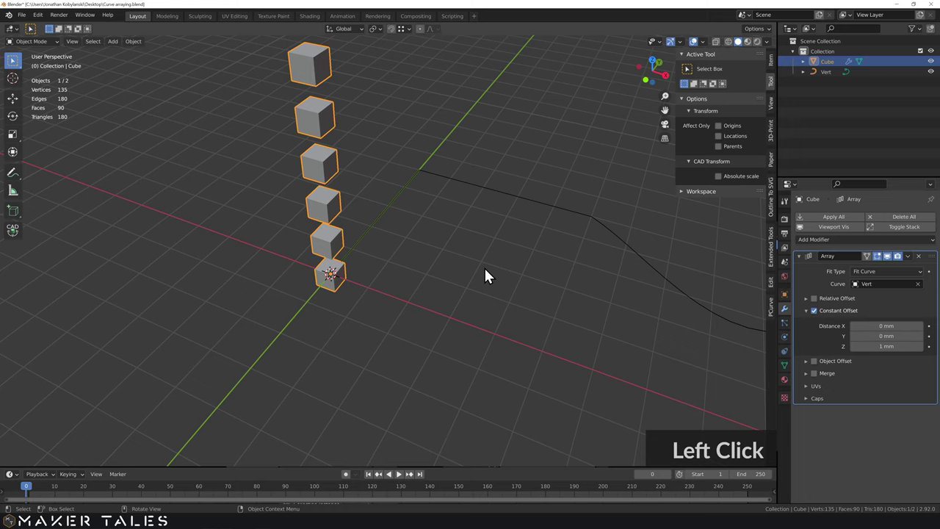
Orbit the viewport to inspect the stacked line of cubes
scroll(down, 3)
scroll(up, 3)
middle_click(480, 266)
scroll(up, 3)
middle_click(487, 242)
scroll(up, 3)
click(806, 263)
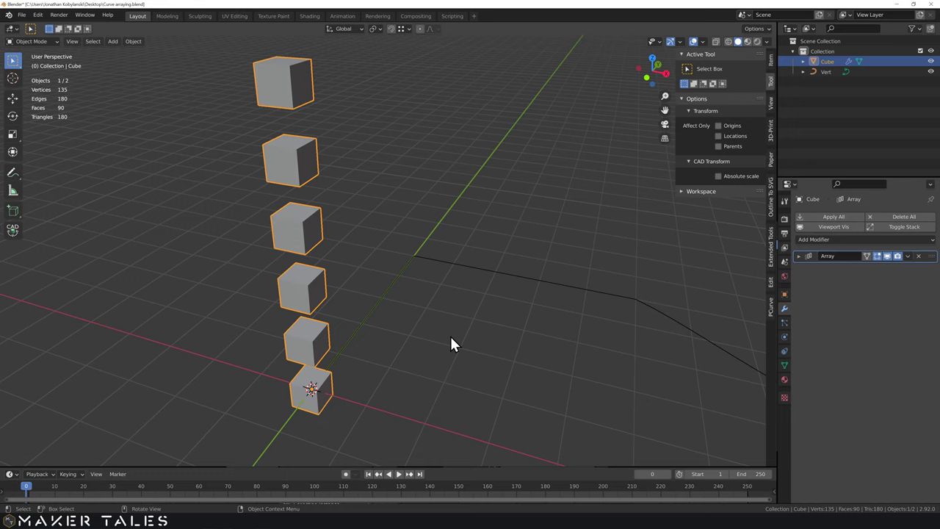
Add a Curve modifier to the cube using the Vert curve with Deform Axis Z
click(462, 343)
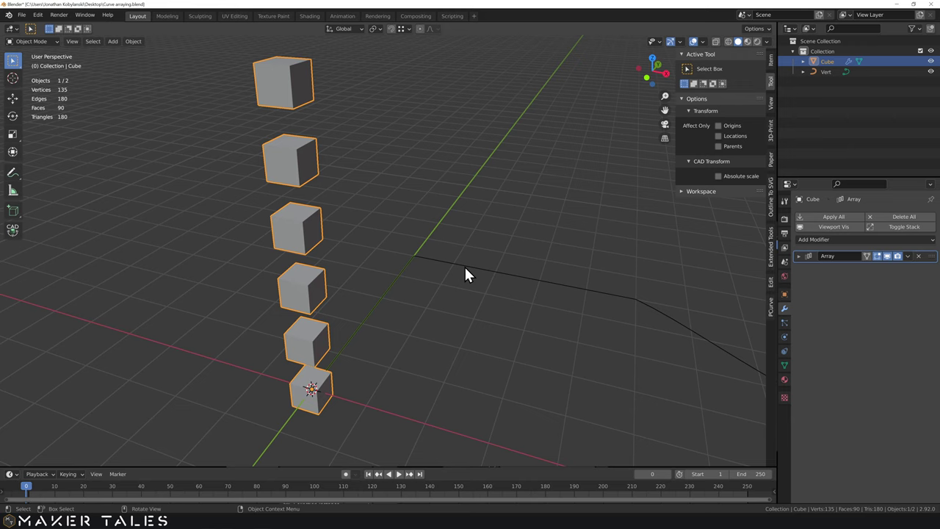
click(858, 249)
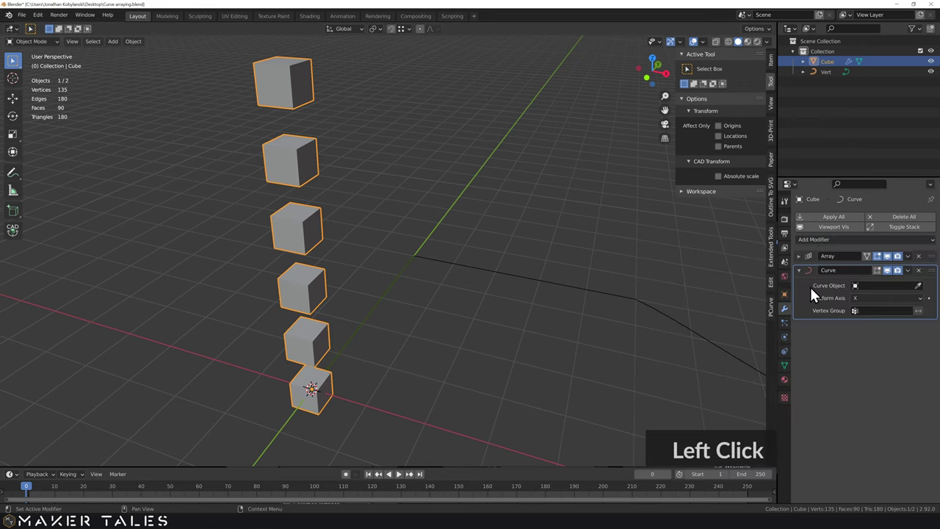
click(879, 303)
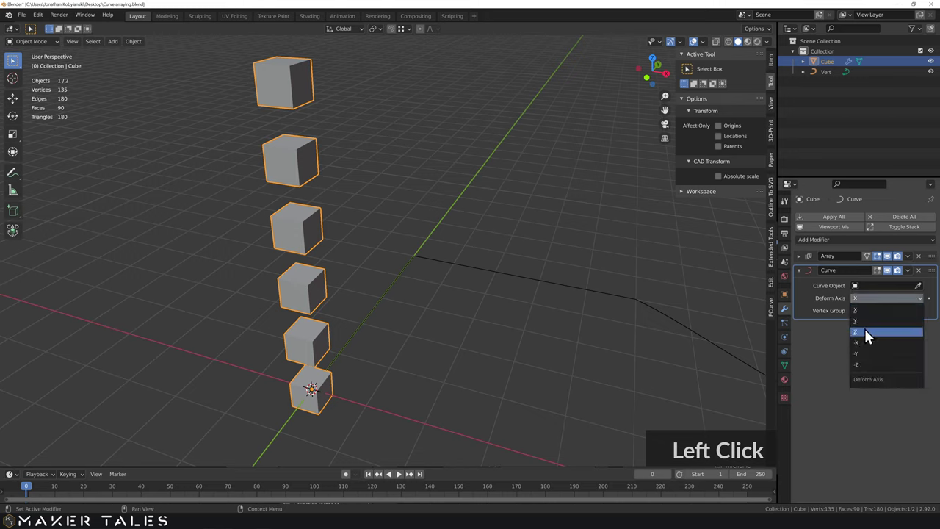
click(871, 336)
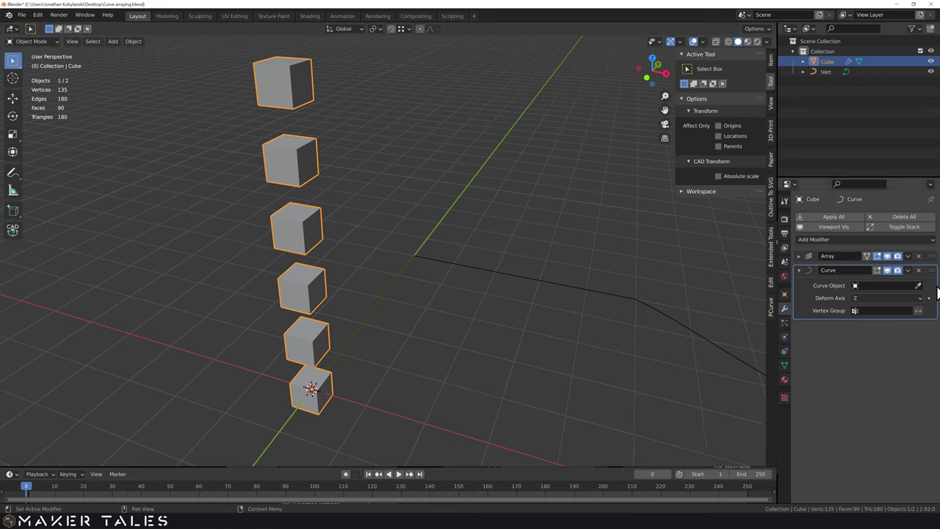
click(923, 294)
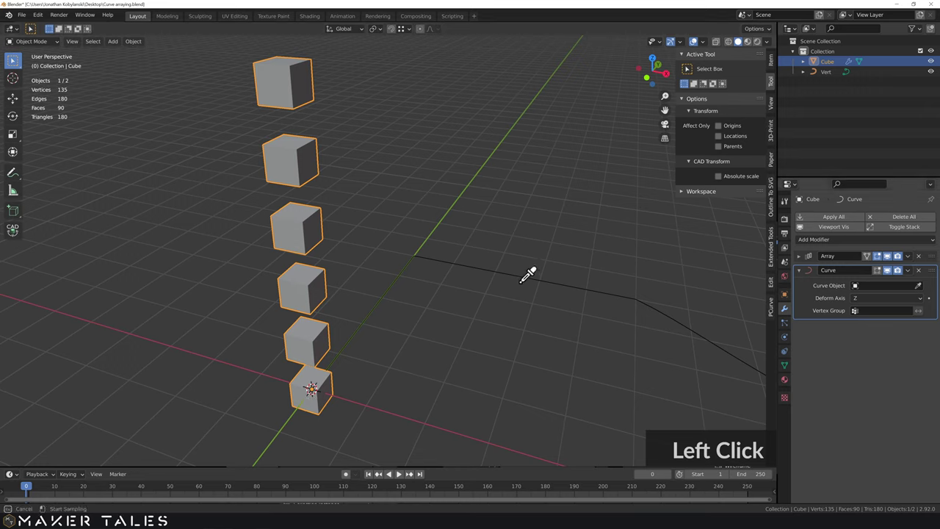
Orbit the viewport to inspect the cubes bent along the curve
scroll(down, 3)
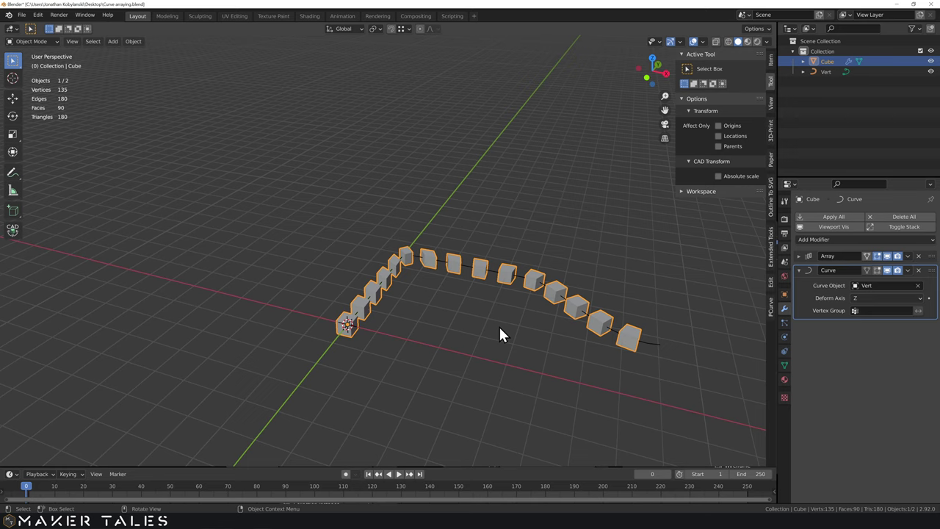
middle_click(506, 333)
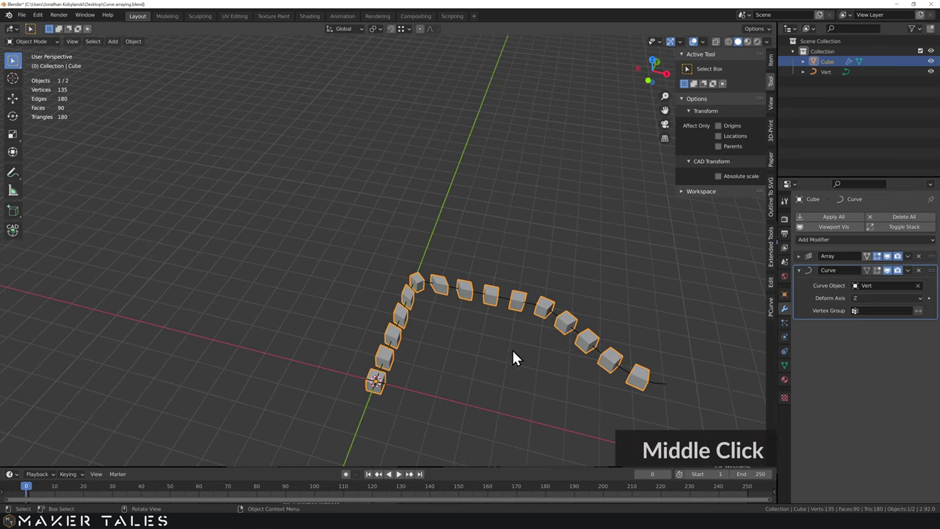
middle_click(533, 354)
scroll(up, 3)
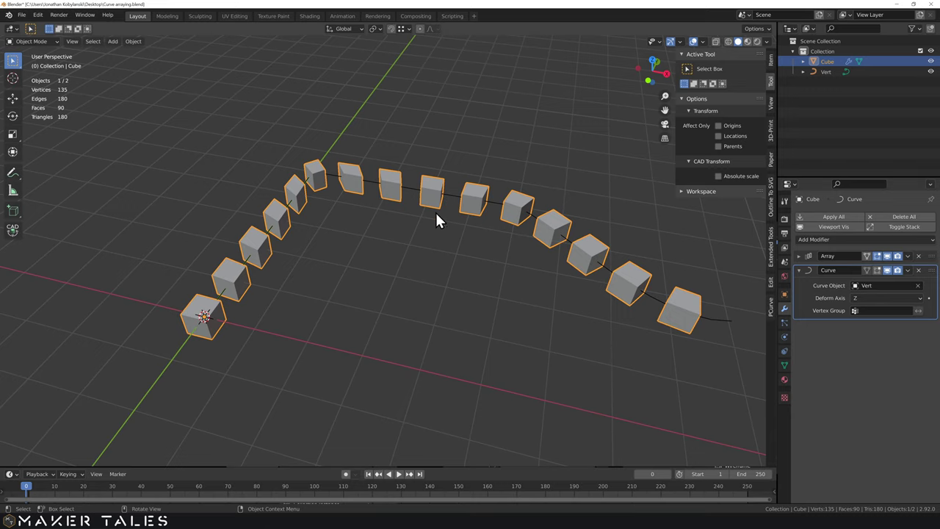
middle_click(445, 227)
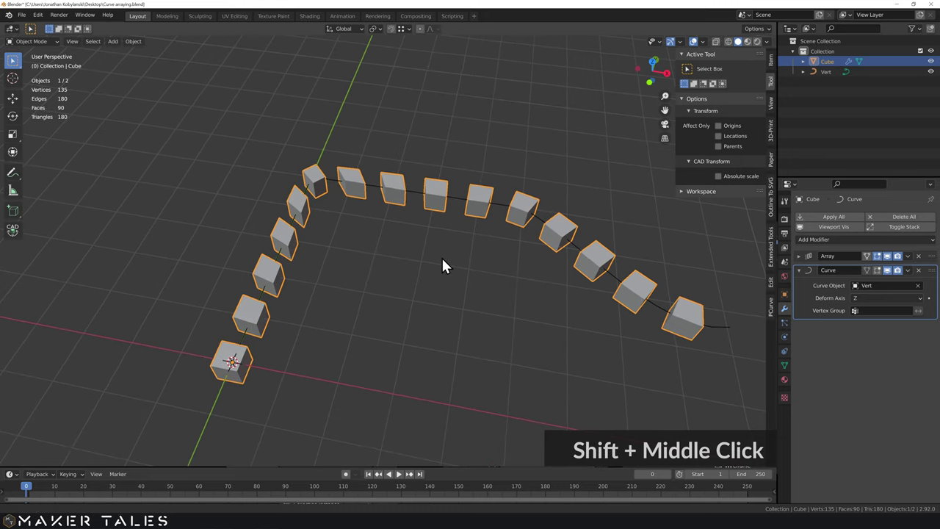
middle_click(448, 265)
scroll(up, 3)
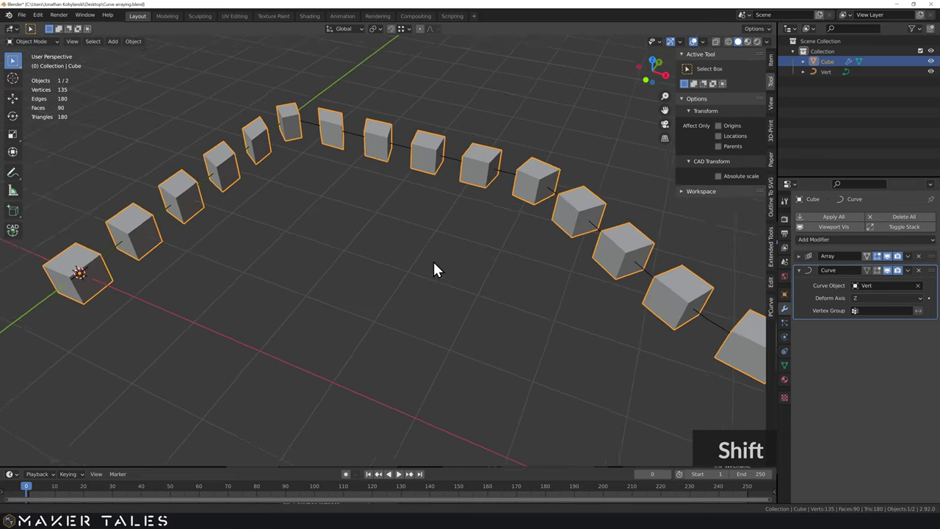
middle_click(402, 264)
middle_click(426, 277)
scroll(down, 3)
middle_click(412, 258)
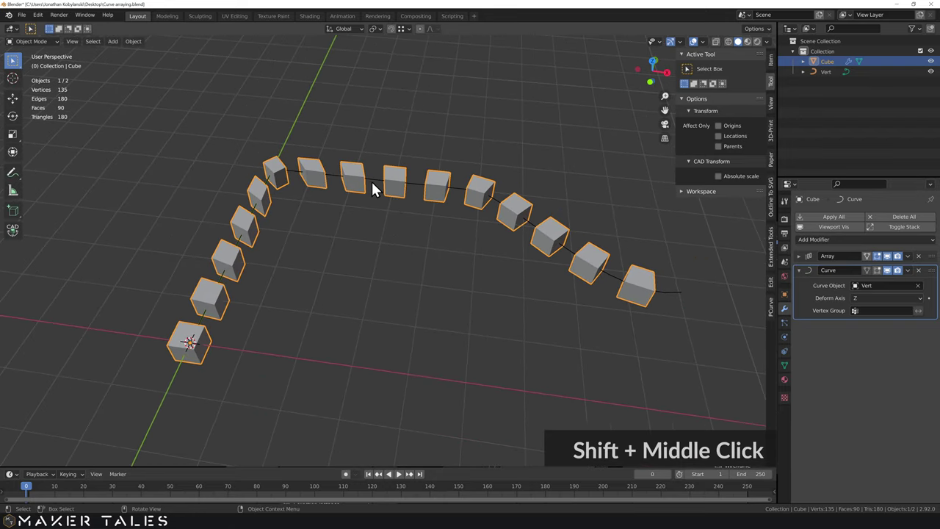
Set every point of the Vert curve to Free handle type in Edit Mode
click(378, 186)
key(Tab)
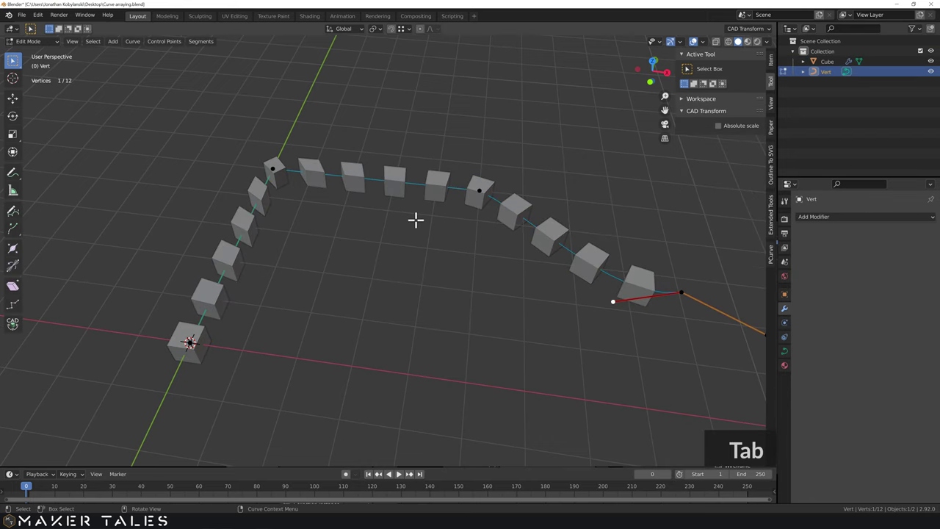
text(a)
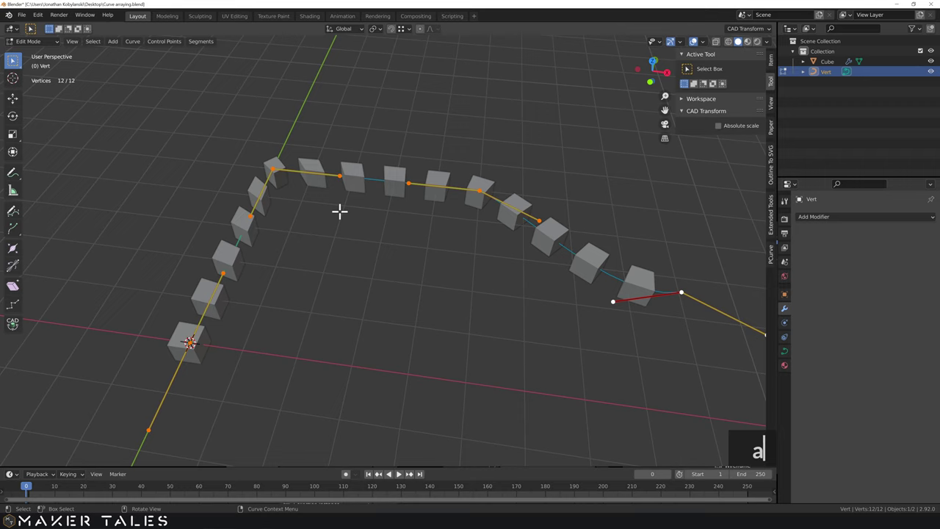
text(v)
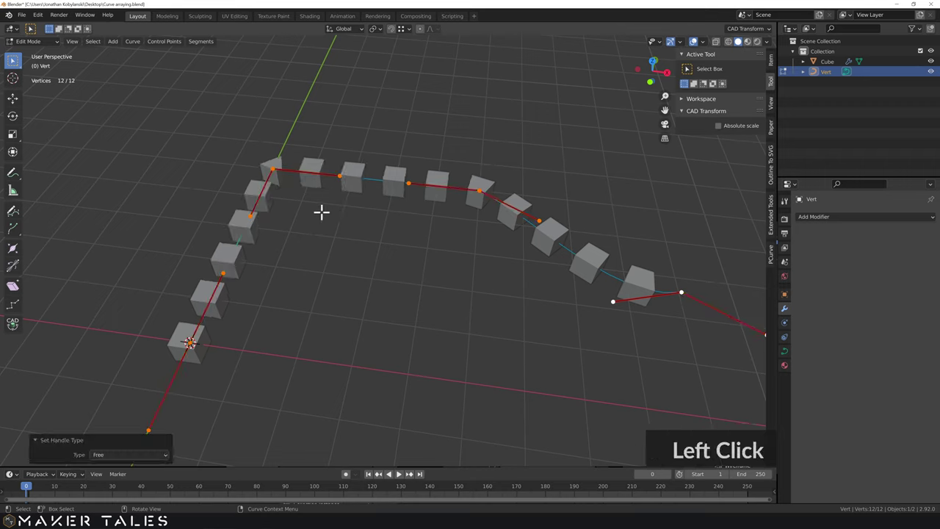
key(Tab)
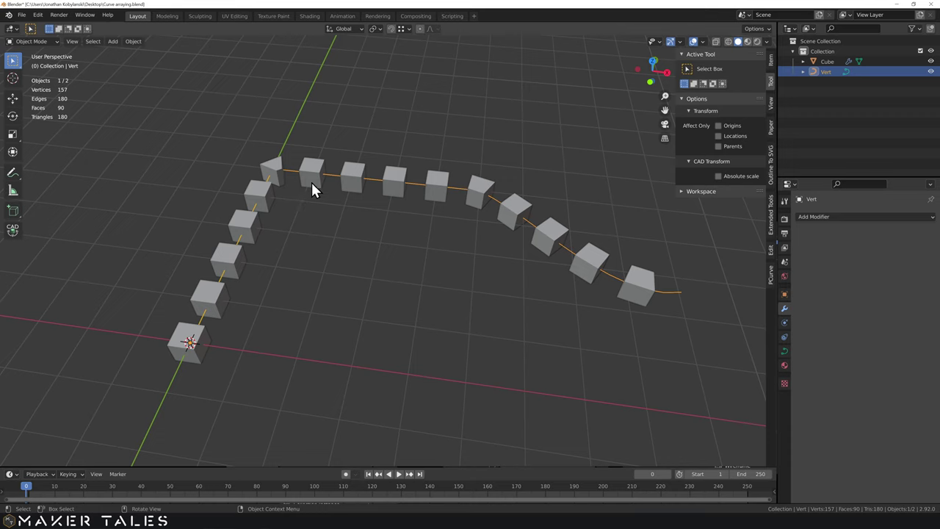
Raise the Vert curve's Resolution Preview U to 1024 so the cubes follow it smoothly
key(Tab)
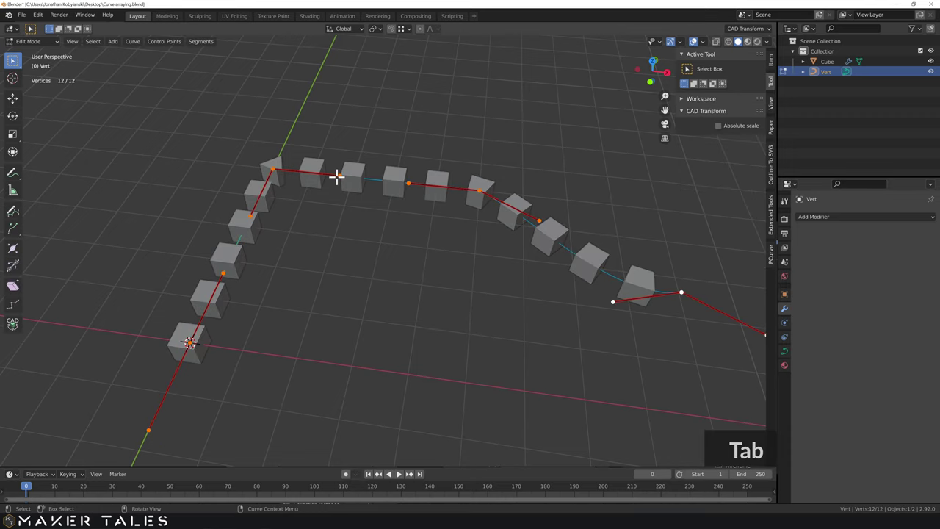
text(a)
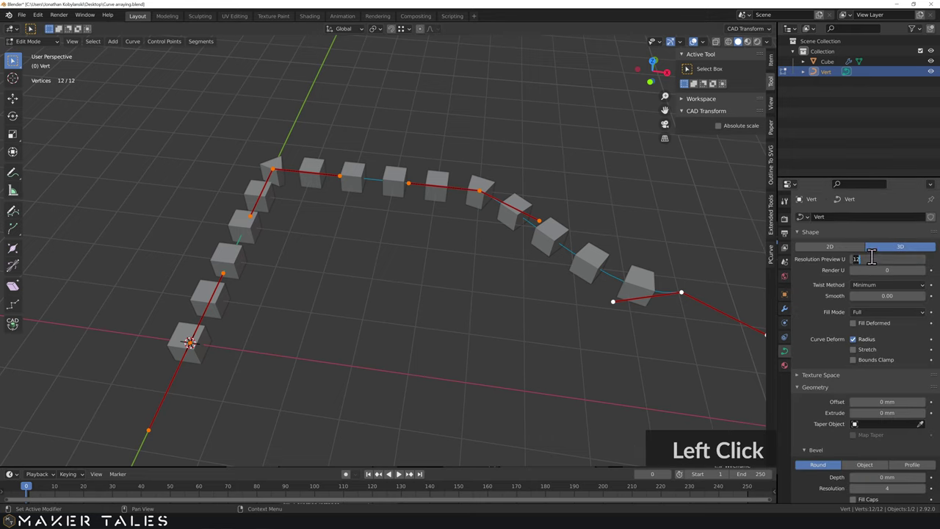
text(024)
key(Return)
key(Tab)
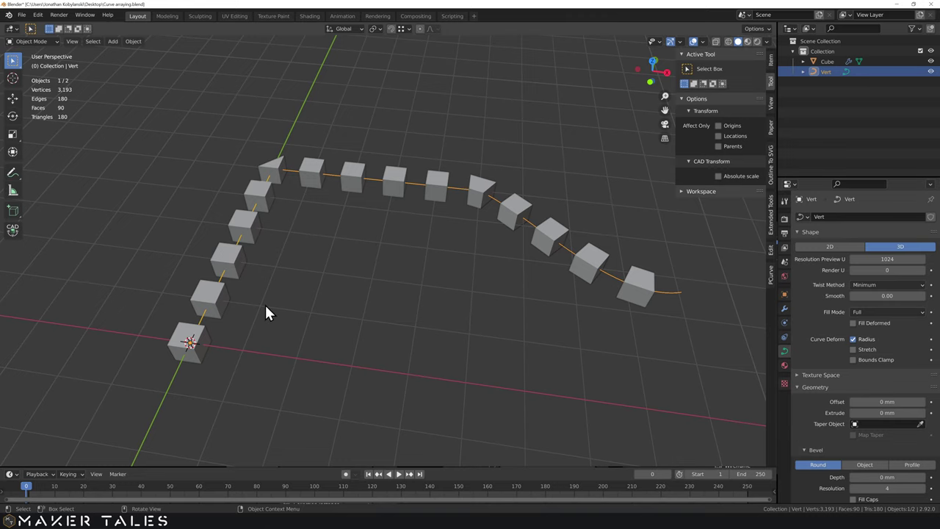
middle_click(302, 353)
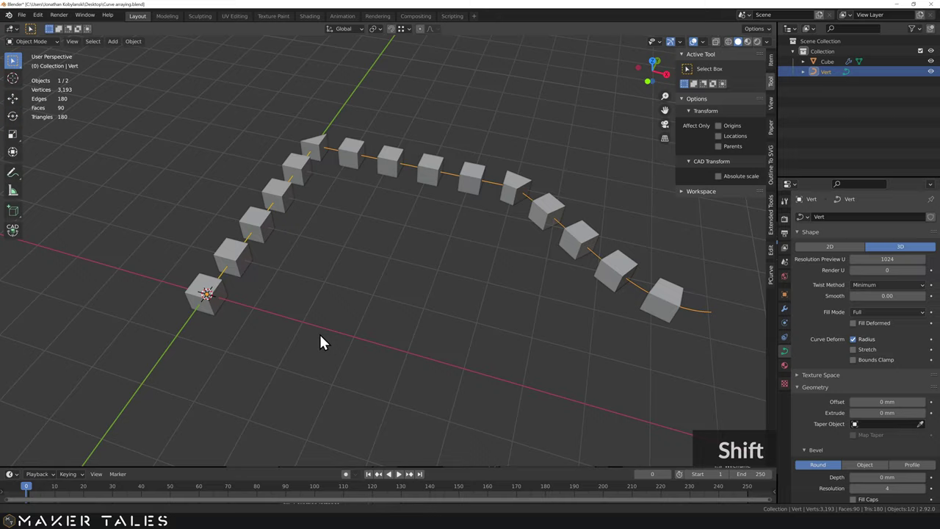
middle_click(341, 324)
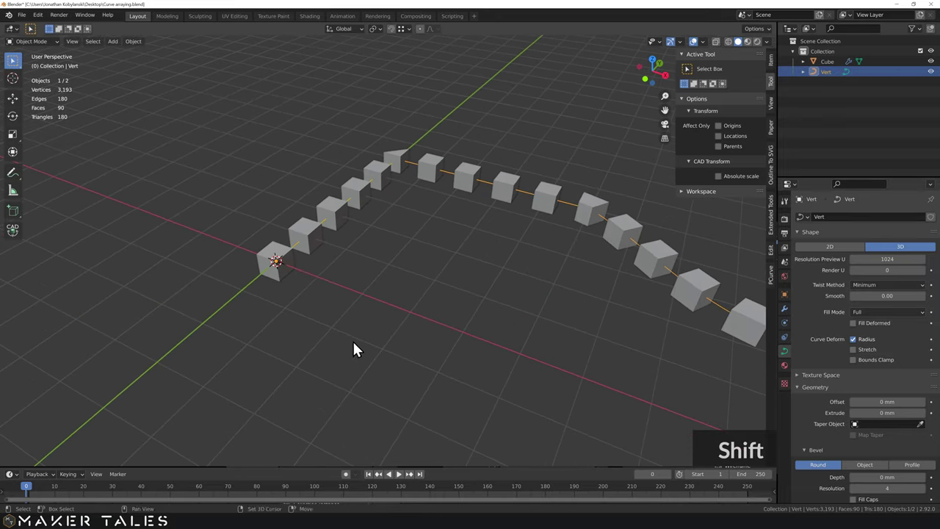
Enter the cube's Edit Mode in face selection to assign a material to one face
click(298, 277)
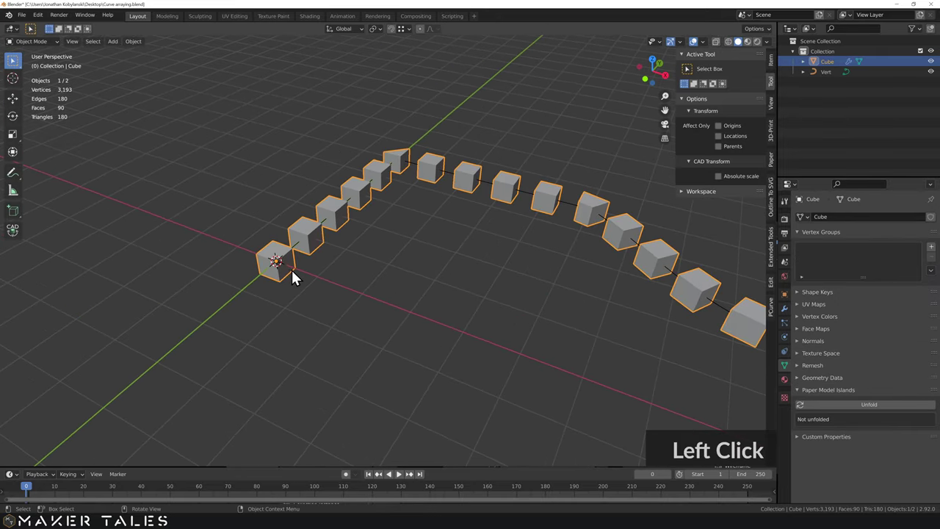
scroll(up, 3)
middle_click(292, 275)
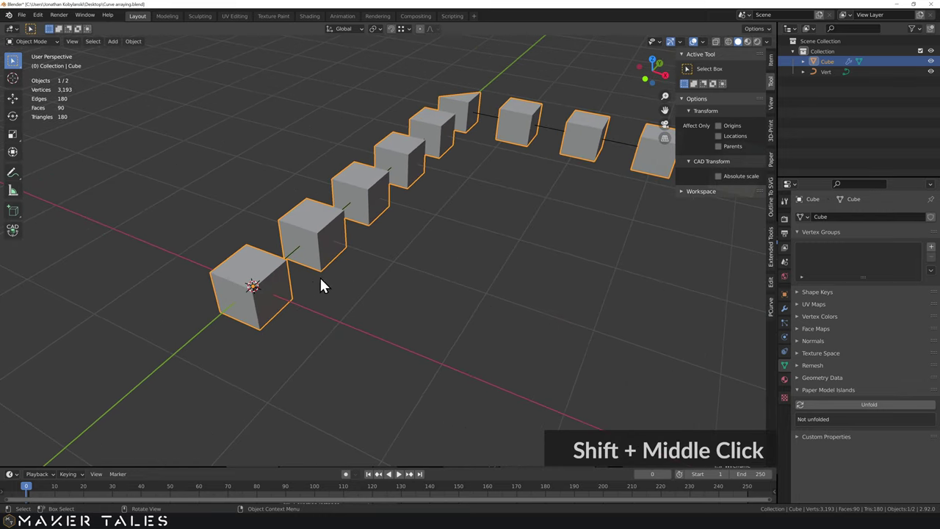
key(Tab)
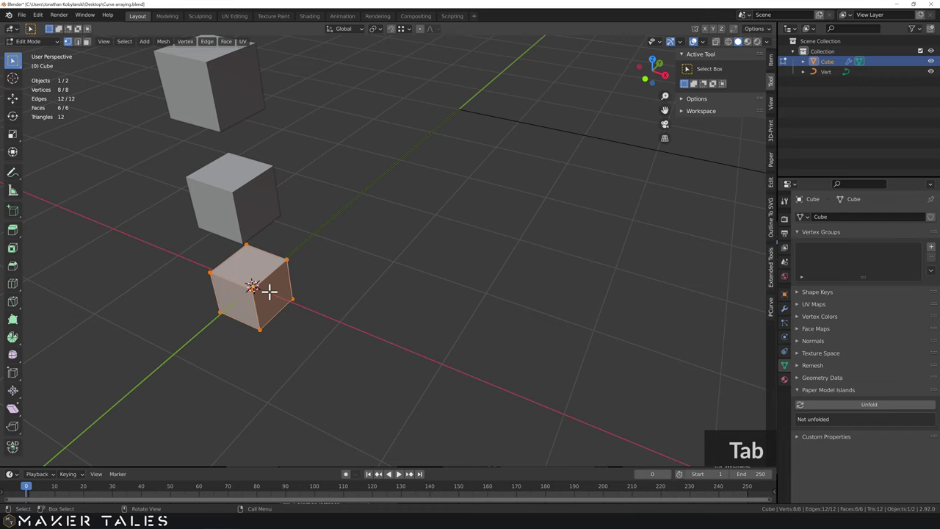
key(3)
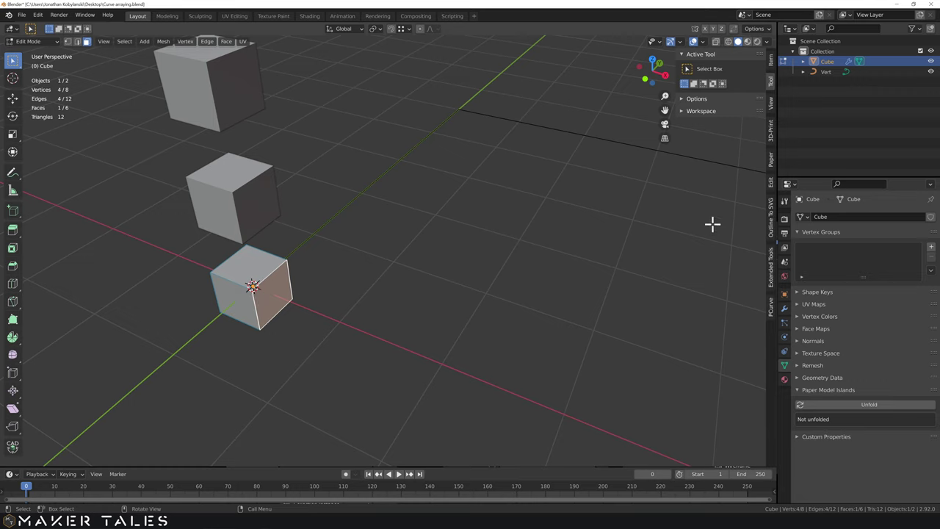
Add a second material slot with new Material.002 in red and show material colours in the viewport
click(788, 384)
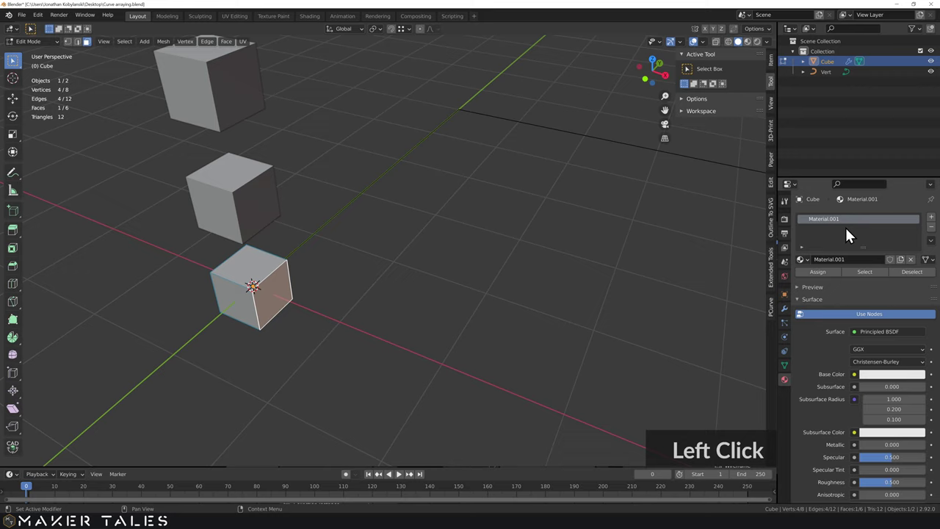
click(936, 226)
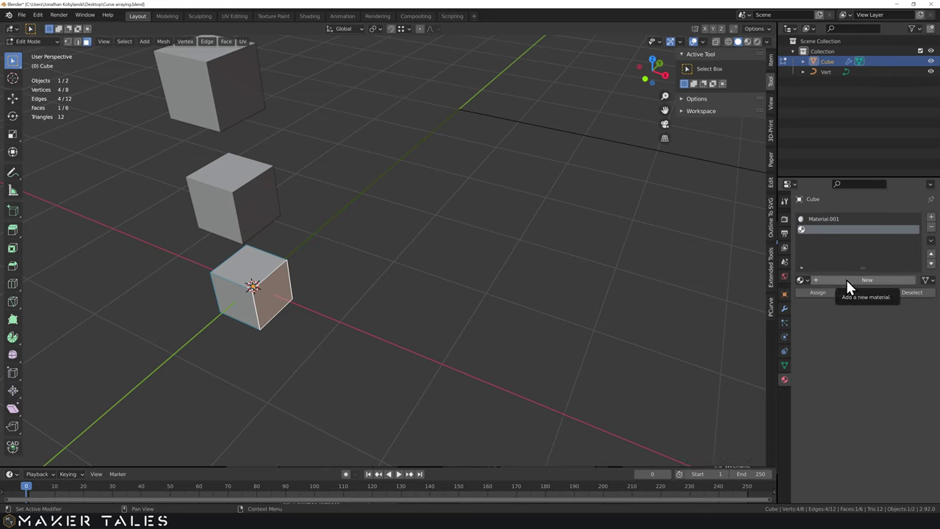
click(854, 286)
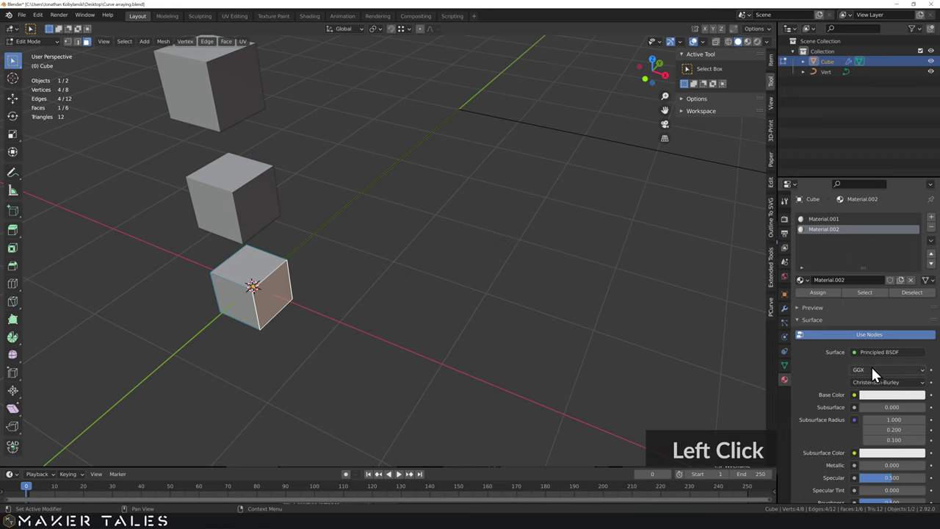
click(884, 398)
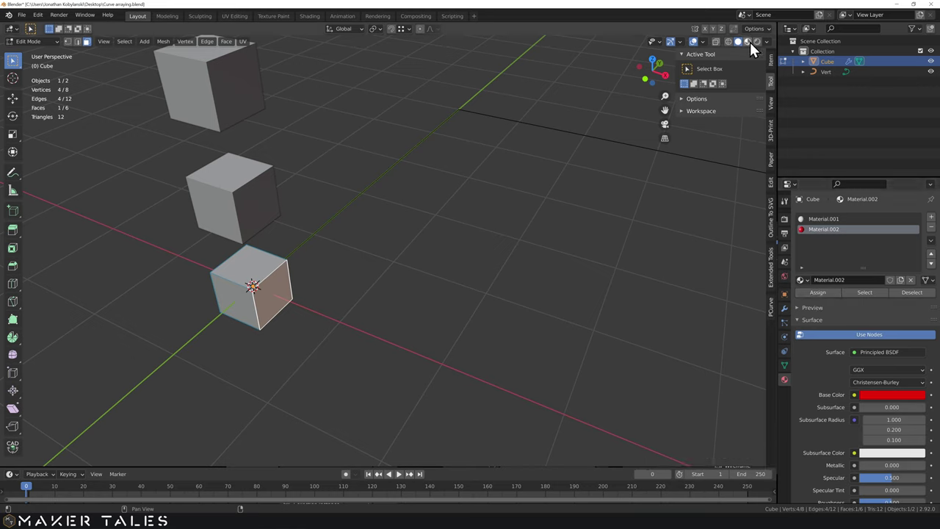
click(753, 51)
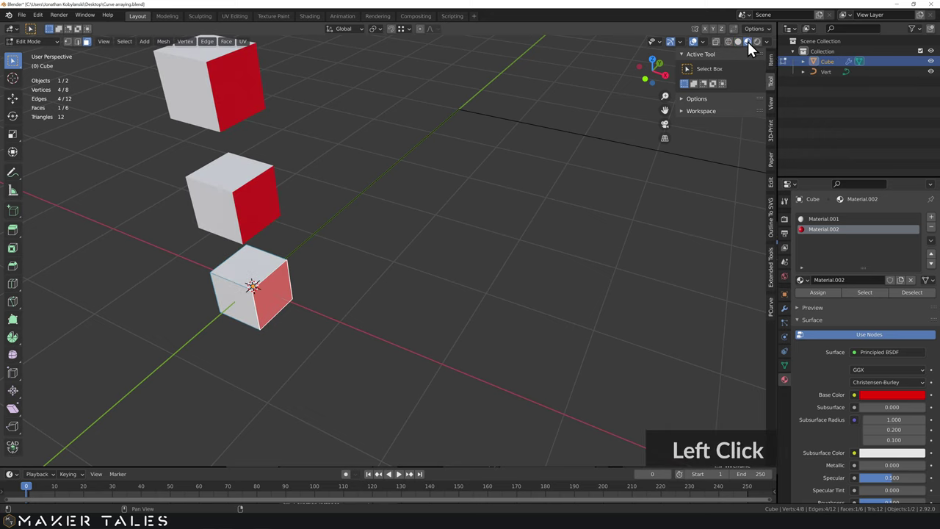
key(Tab)
scroll(down, 3)
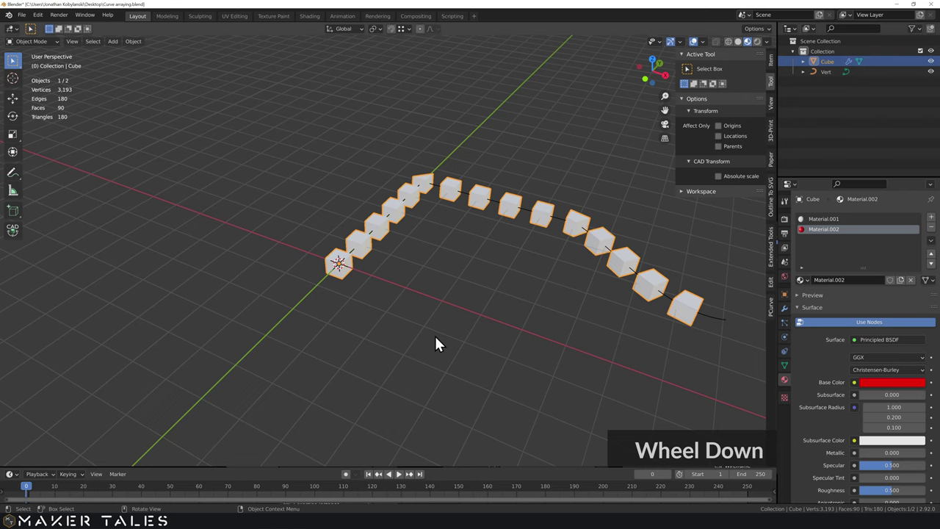
middle_click(413, 296)
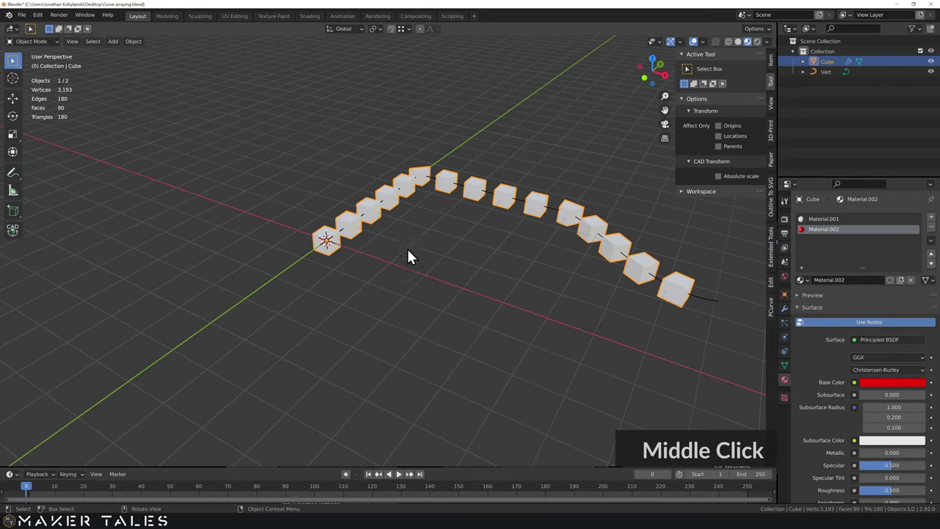
Enter the cube's Edit Mode with the Curve modifier displayed while editing
click(375, 256)
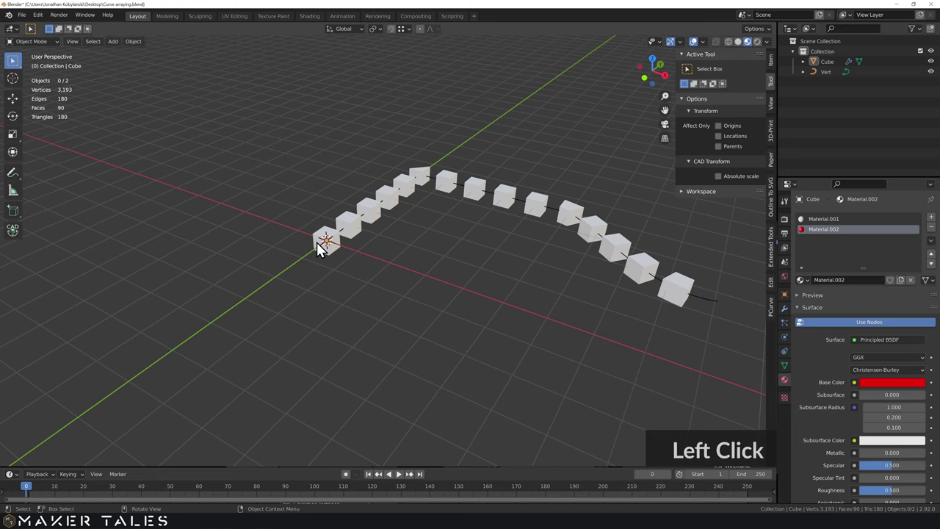
key(Tab)
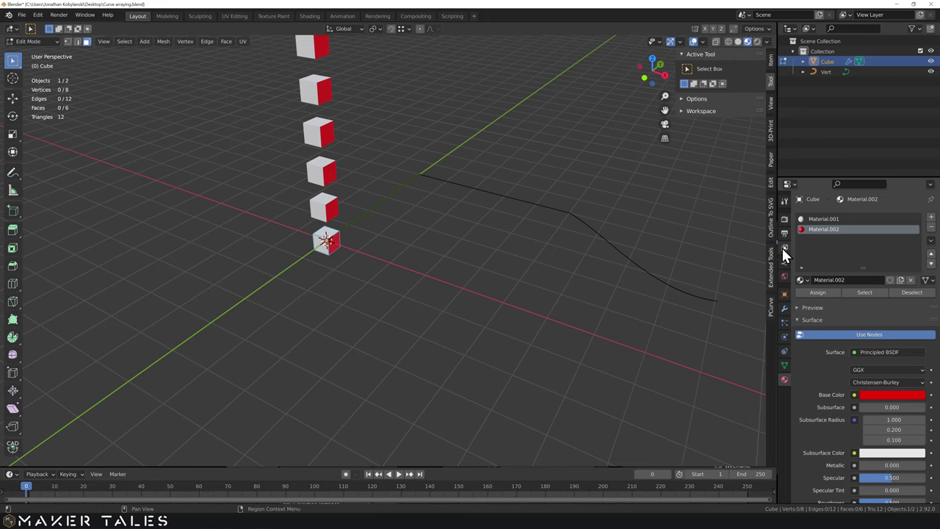
key(Tab)
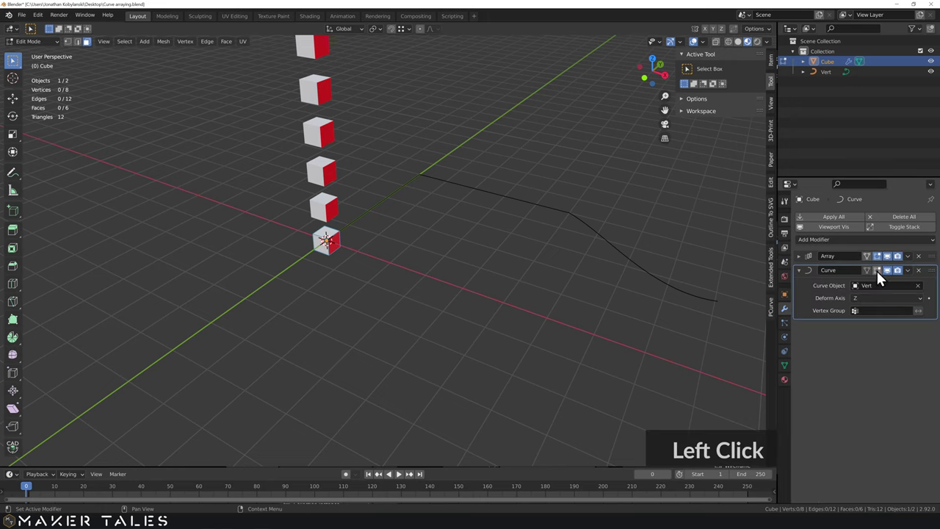
click(883, 276)
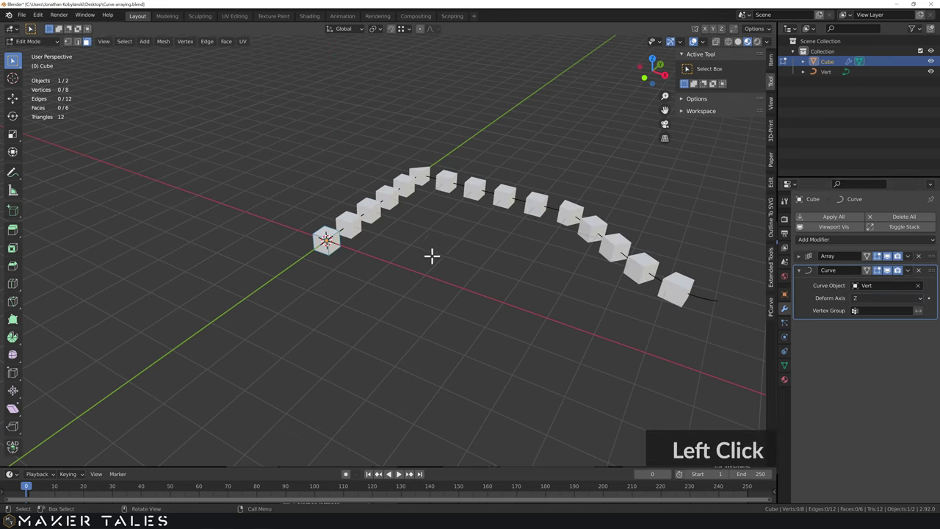
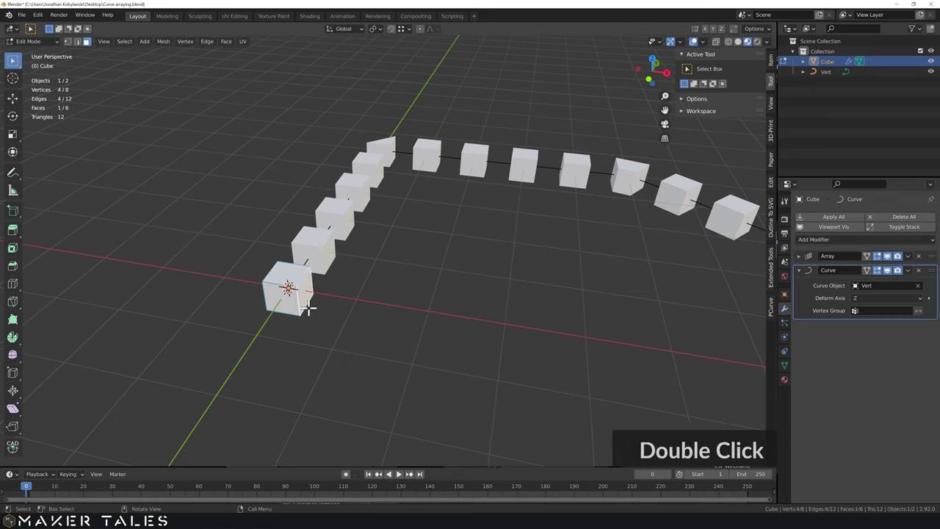
Rotate the whole cube mesh about the Y axis so every copy shows its red side
text(a)
text(r)
text(y)
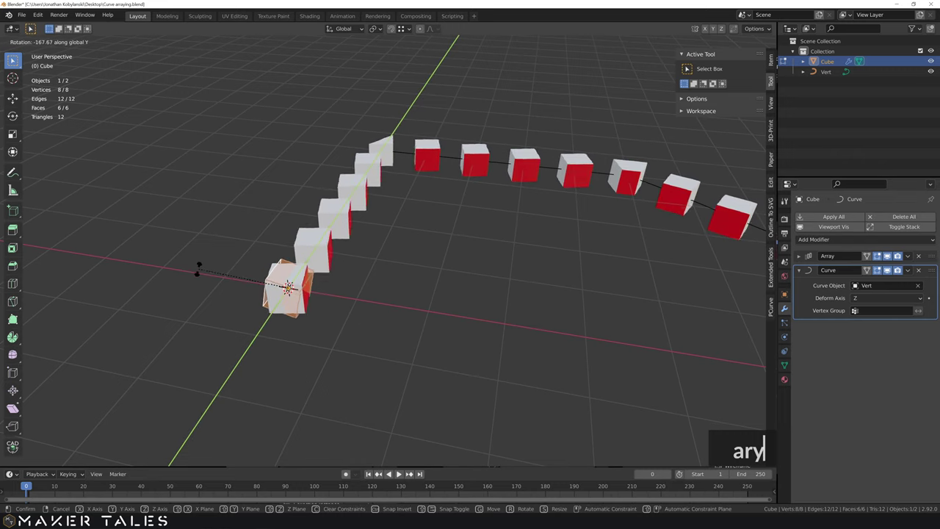
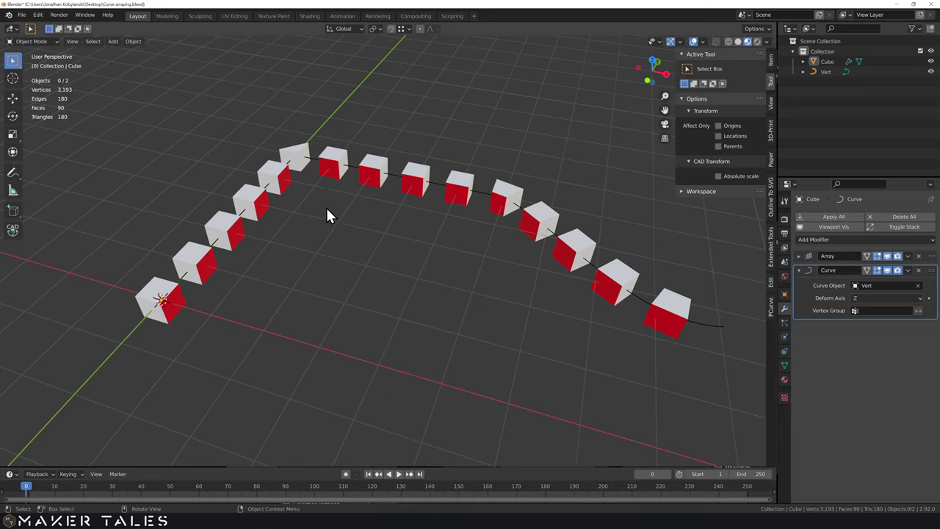
Save the scene as 'Curve arraying 2' and remove the cube's Array and Curve modifiers
click(337, 233)
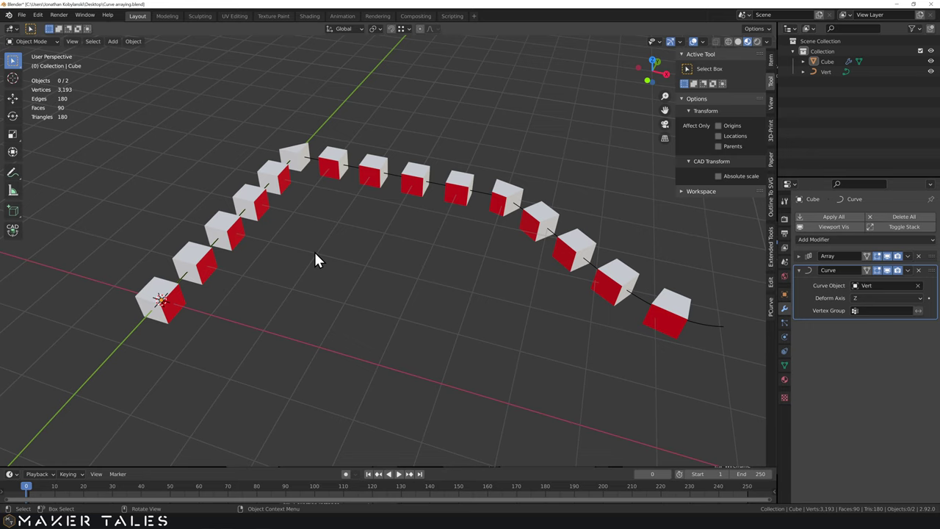
click(383, 335)
middle_click(384, 326)
middle_click(384, 312)
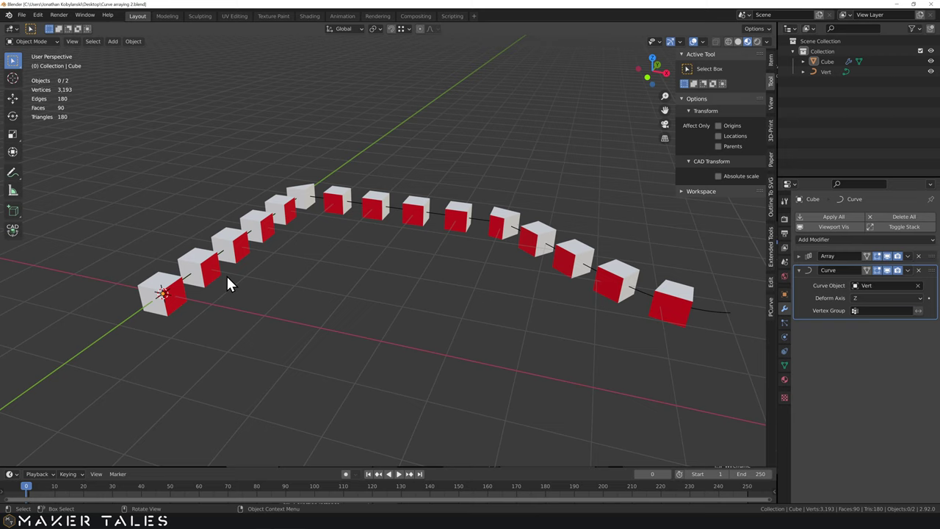
click(216, 284)
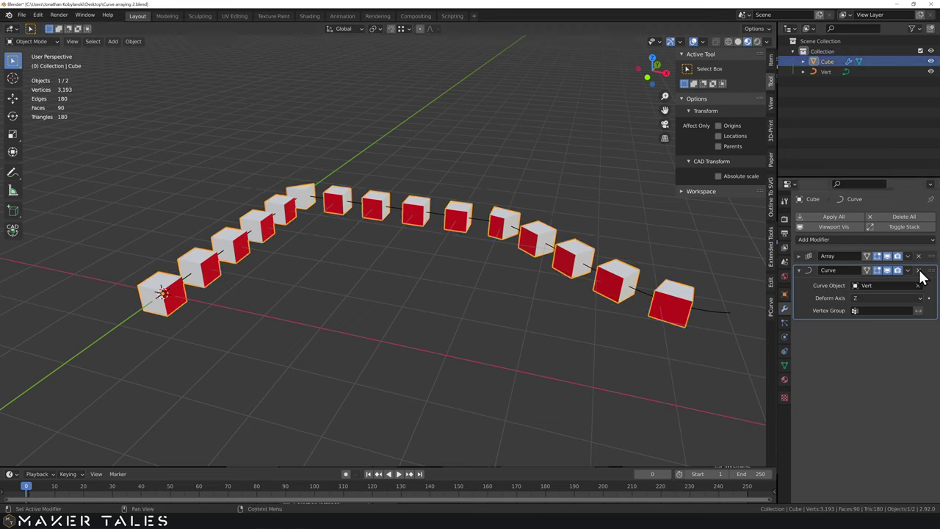
click(925, 277)
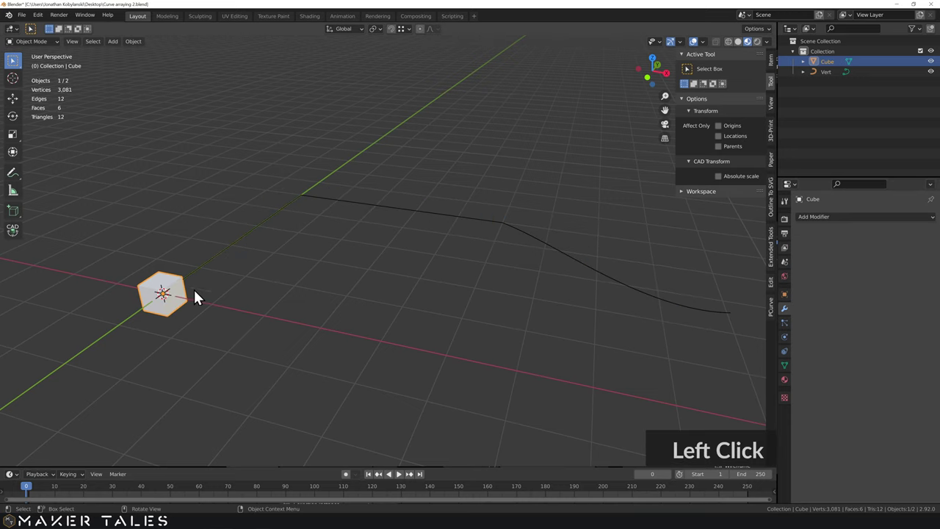
middle_click(338, 253)
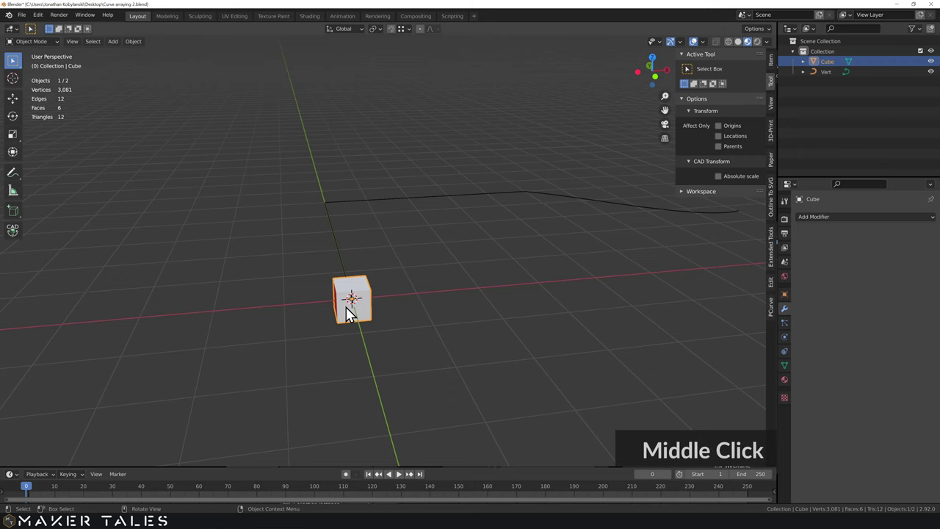
Move the lone cube up along Z by about 1.5 mm above the origin
click(404, 207)
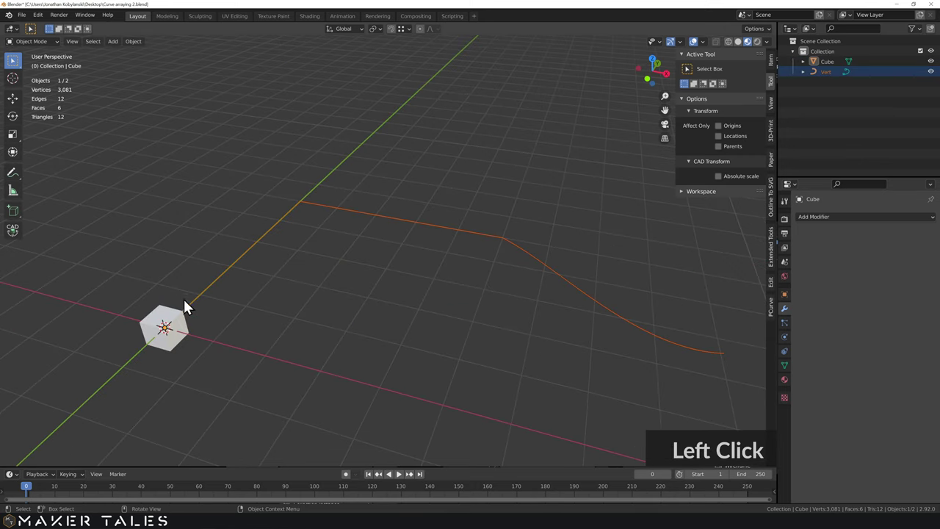
click(185, 339)
middle_click(207, 330)
click(745, 47)
middle_click(346, 251)
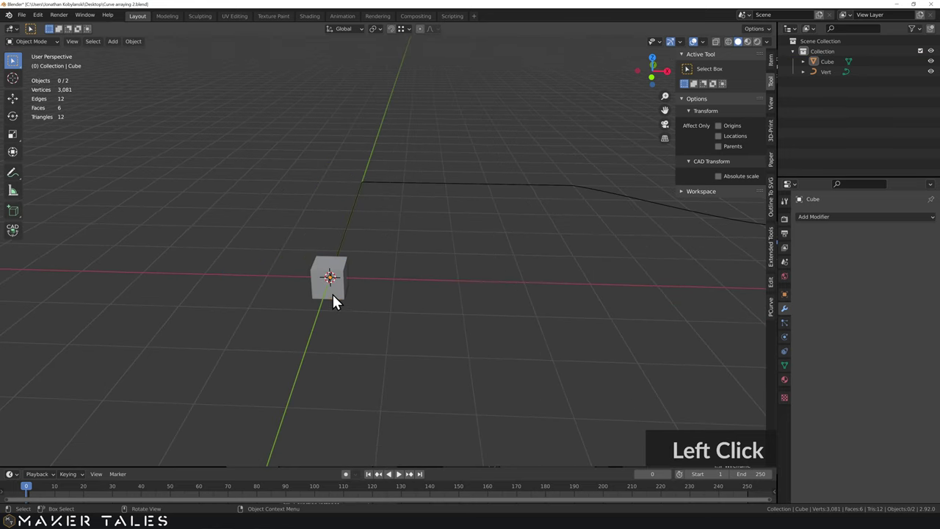
text(gz)
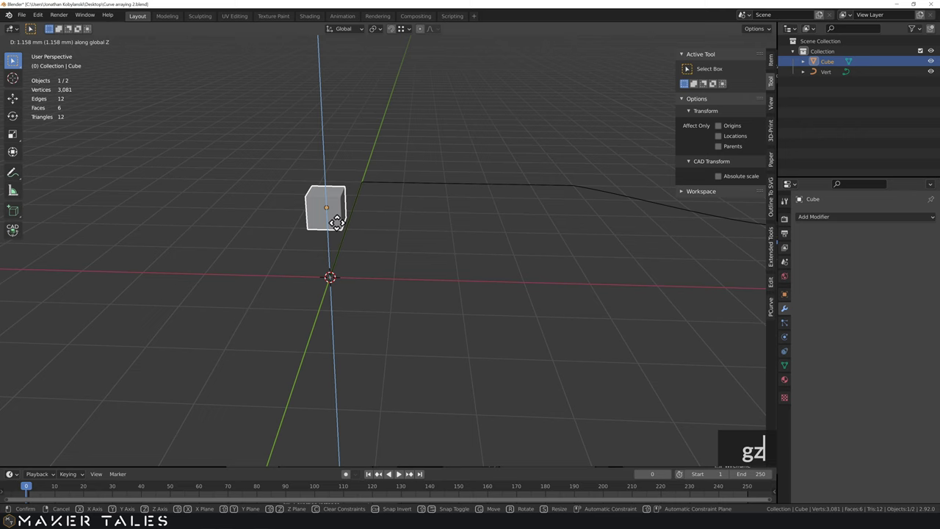
click(343, 205)
middle_click(387, 249)
middle_click(343, 266)
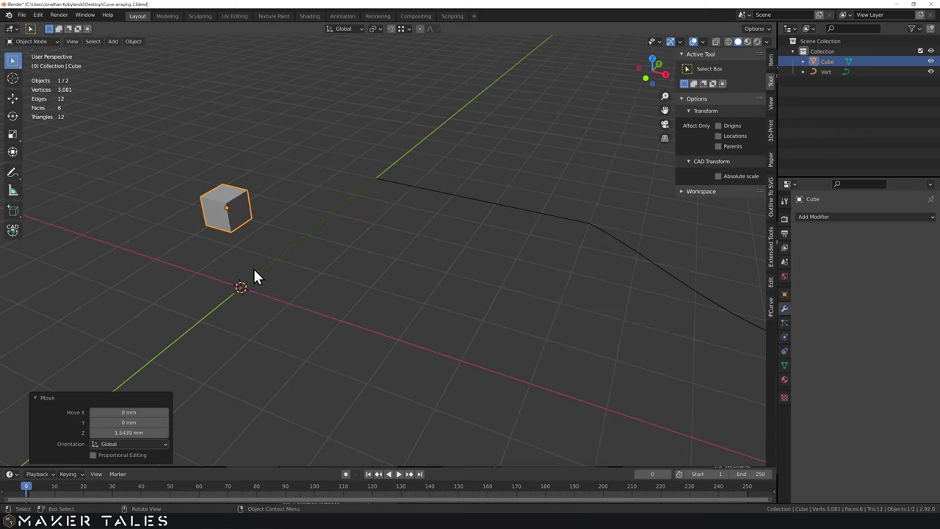
click(281, 296)
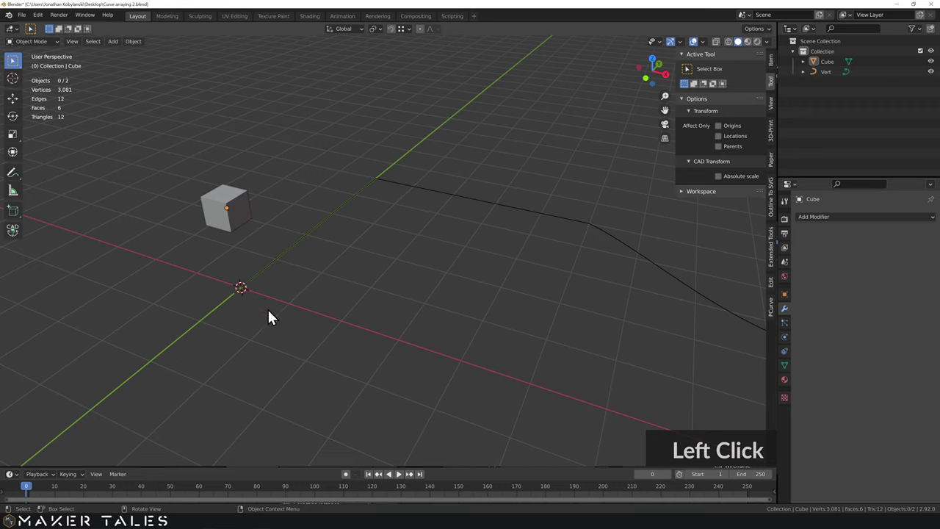
click(275, 315)
Add a mesh plane at the origin with Size 0.5 mm
key(a)
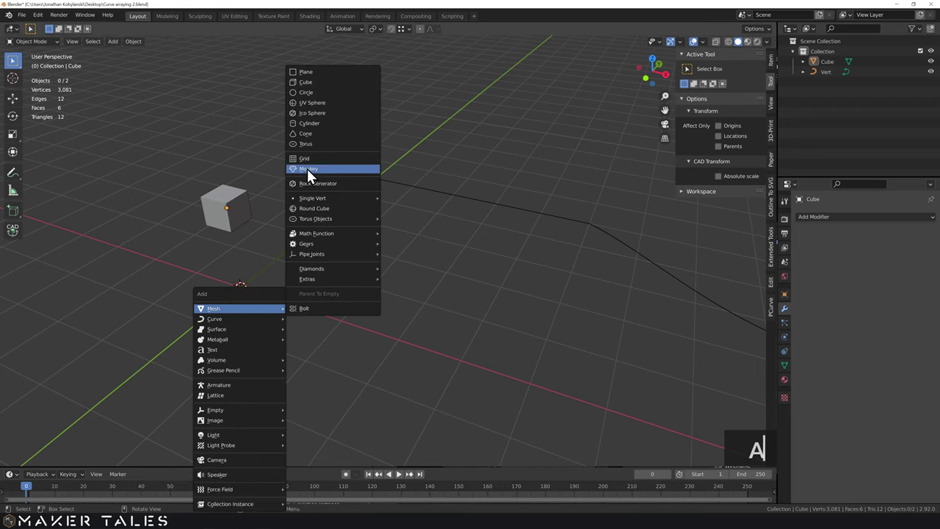
click(319, 79)
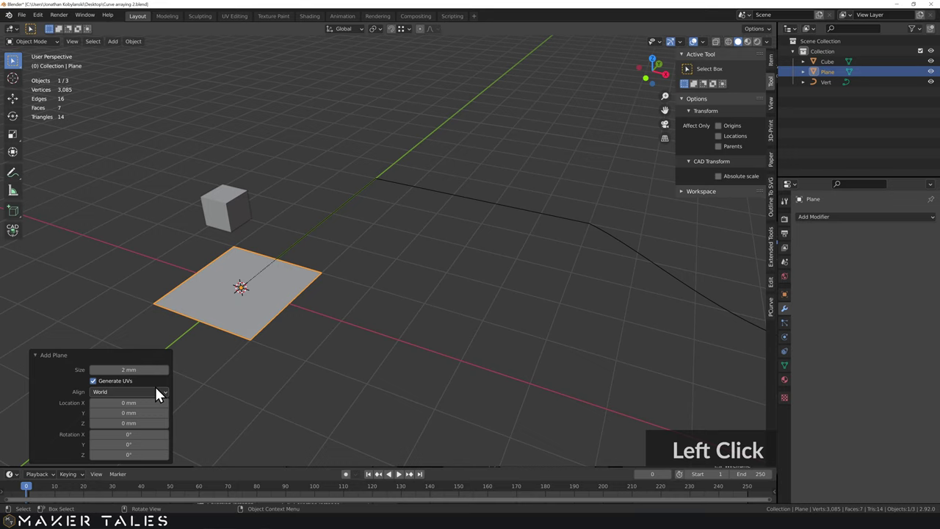
text(0.5)
key(Return)
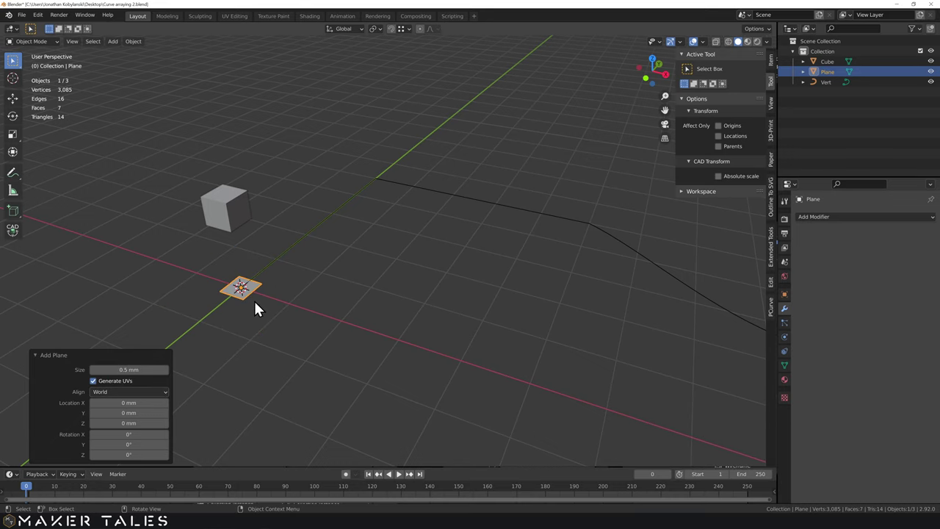
scroll(up, 3)
middle_click(258, 320)
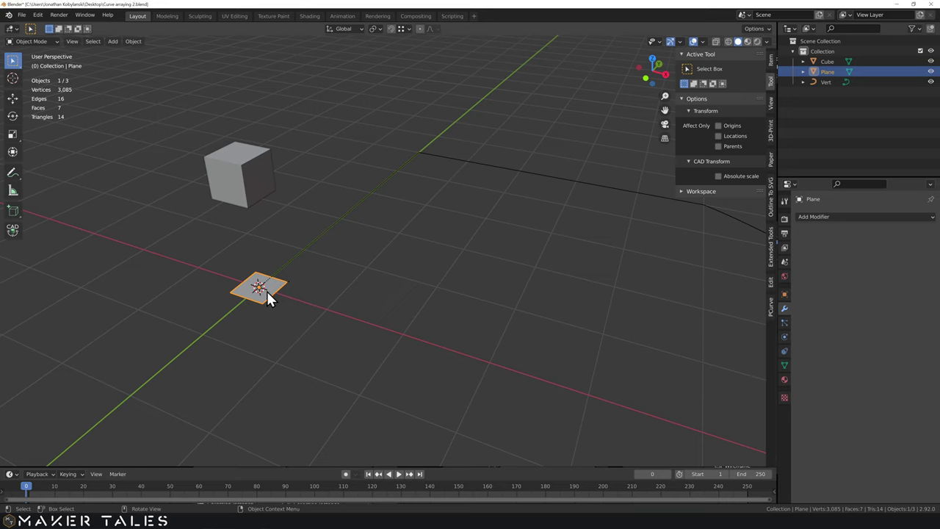
Give the plane an Array modifier with constant 1 mm Z offset fitted to the Vert curve
click(838, 227)
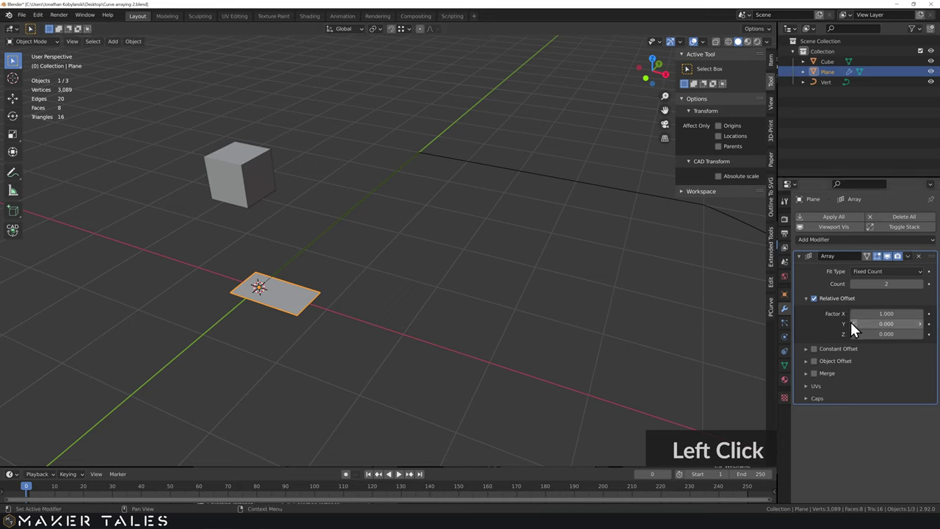
click(821, 304)
double_click(813, 303)
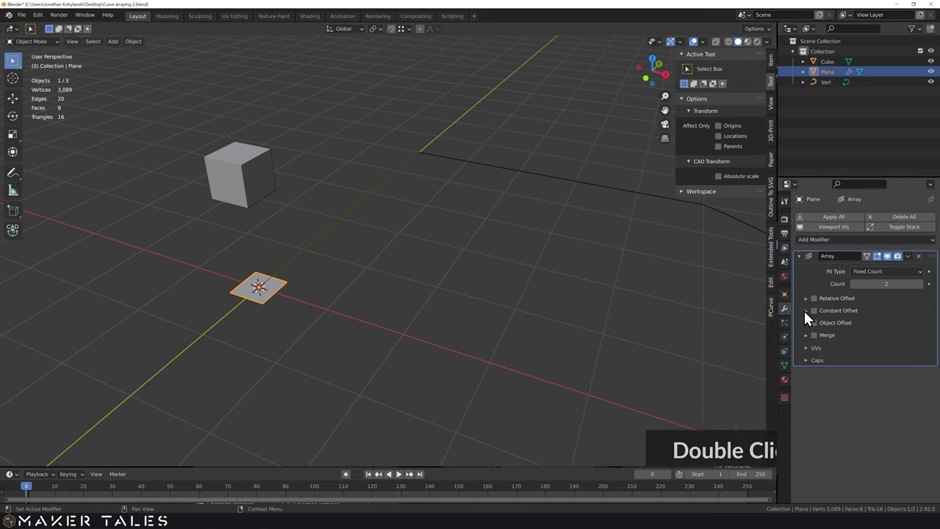
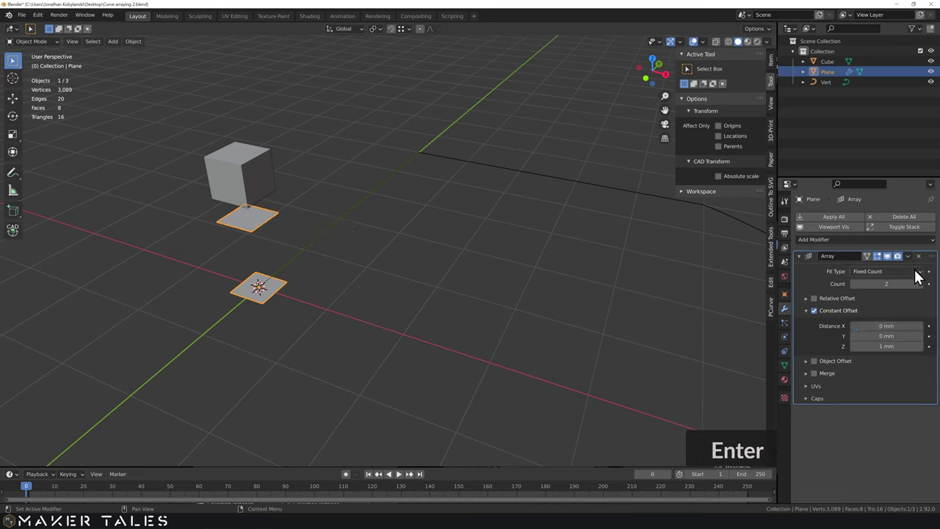
click(925, 279)
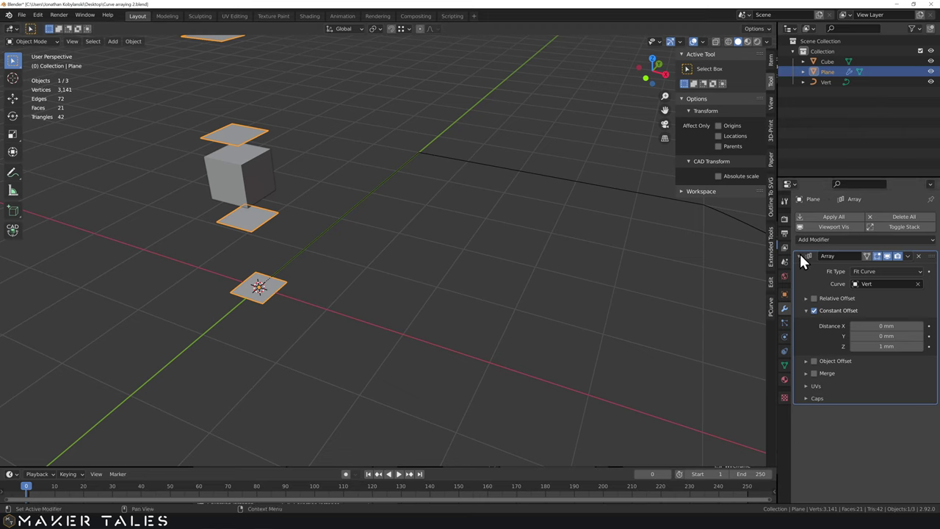
Add a Curve modifier to the plane using Vert along Z and inspect the bent stack
click(806, 260)
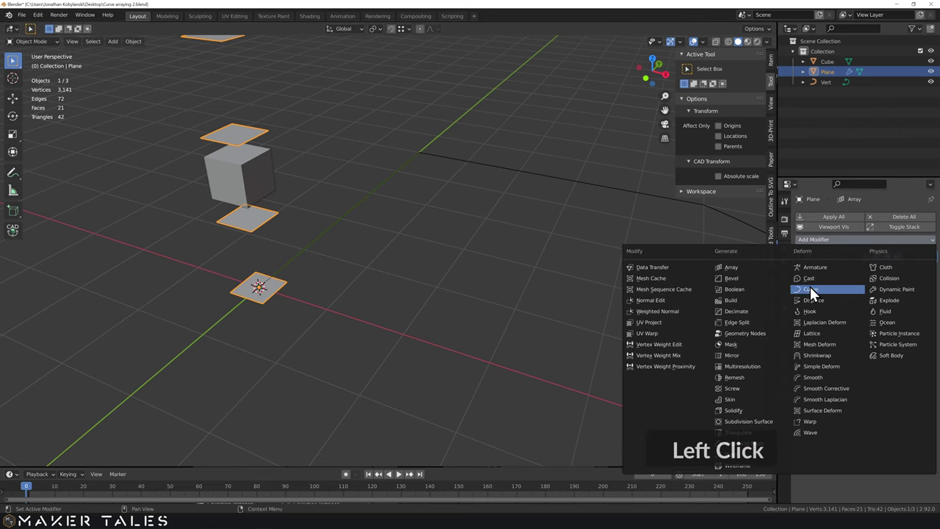
click(817, 294)
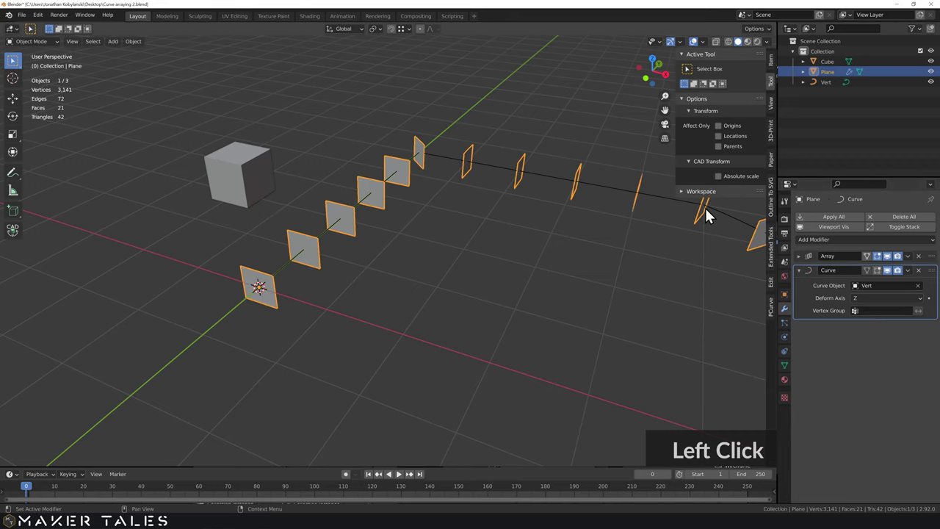
scroll(down, 3)
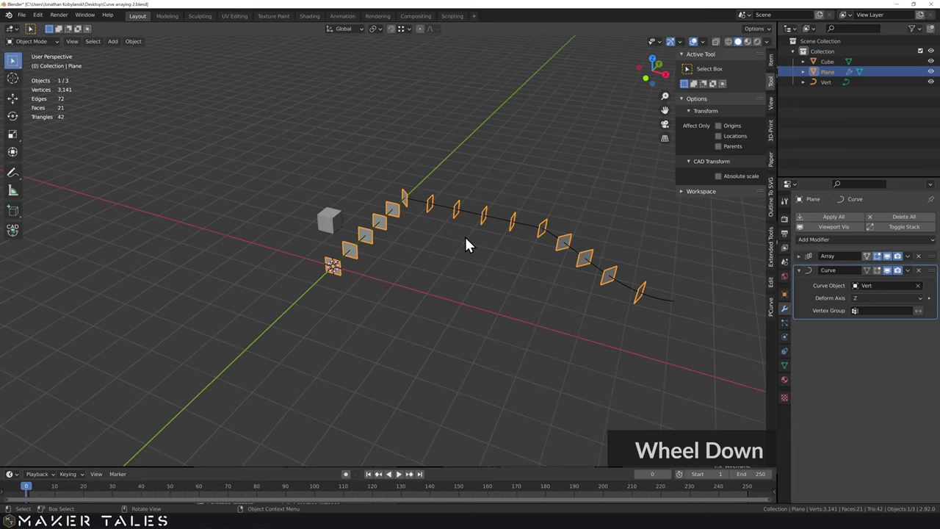
middle_click(462, 243)
middle_click(496, 264)
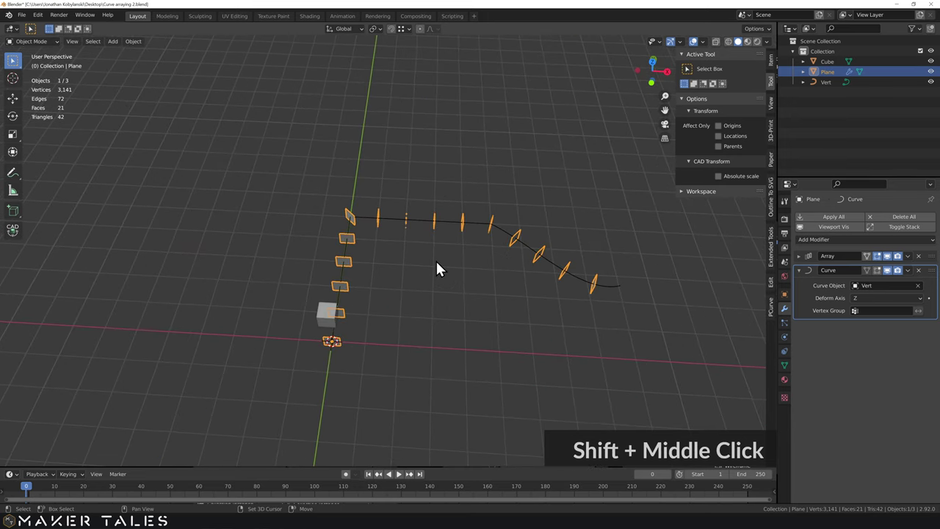
middle_click(437, 241)
scroll(up, 3)
middle_click(438, 238)
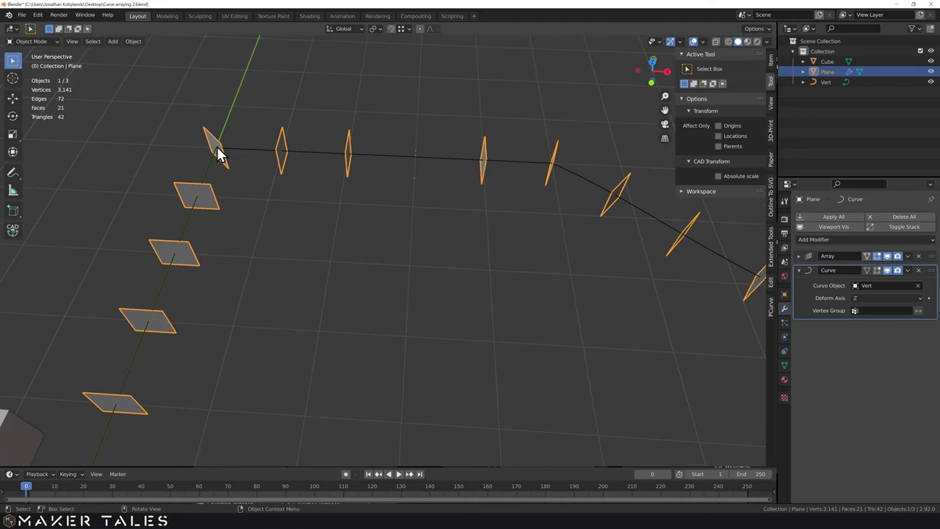
middle_click(291, 167)
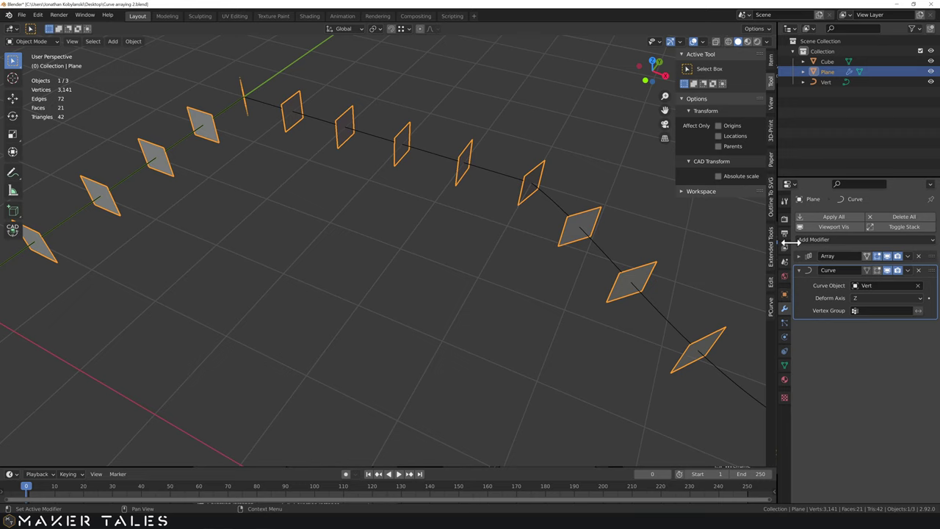
Try a 0.99 mm constant Z offset on the plane array, then set it back to 1 mm
click(806, 262)
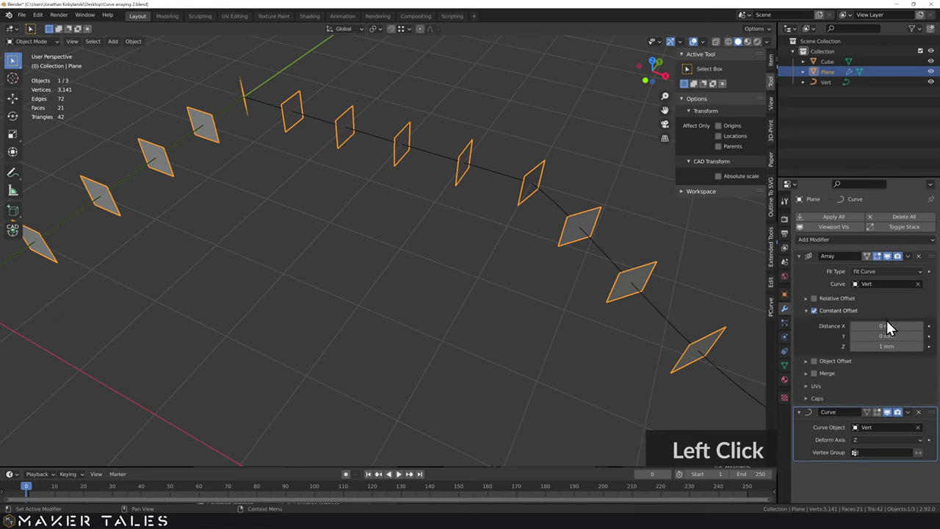
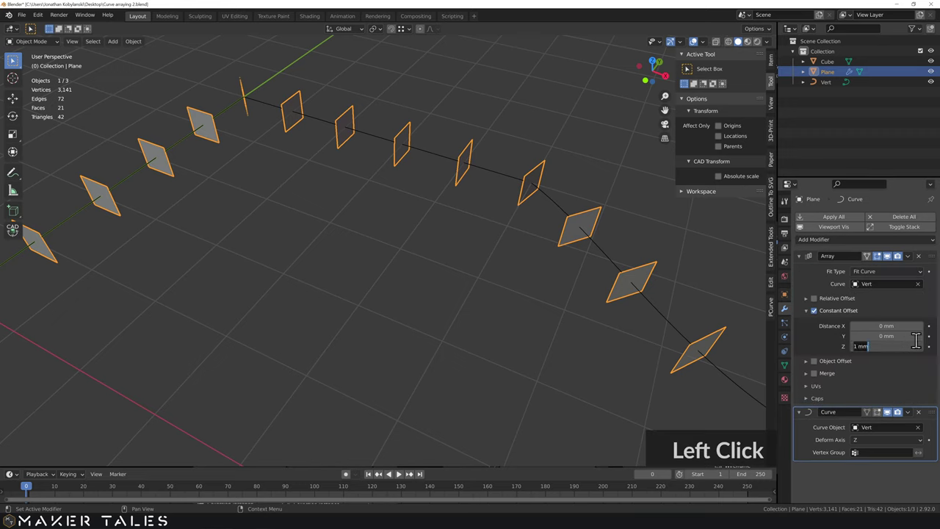
text(0.)
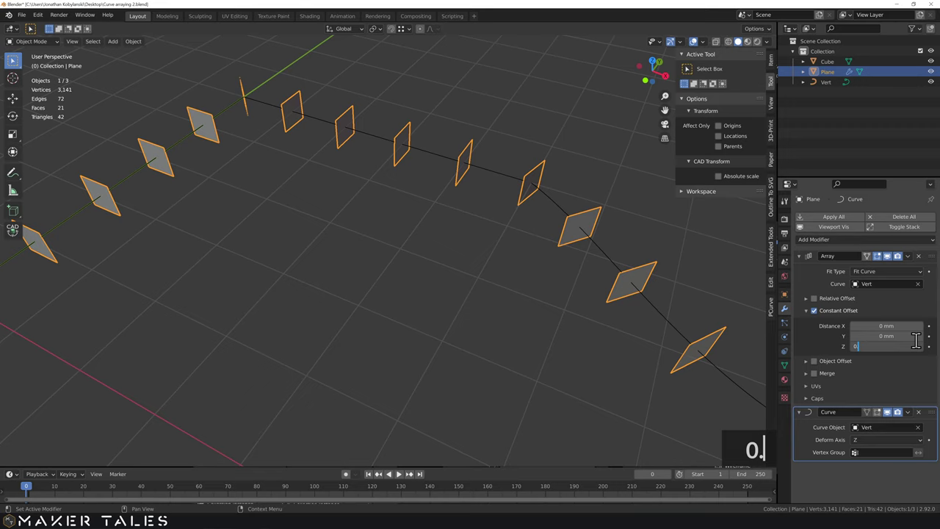
text(99)
key(Return)
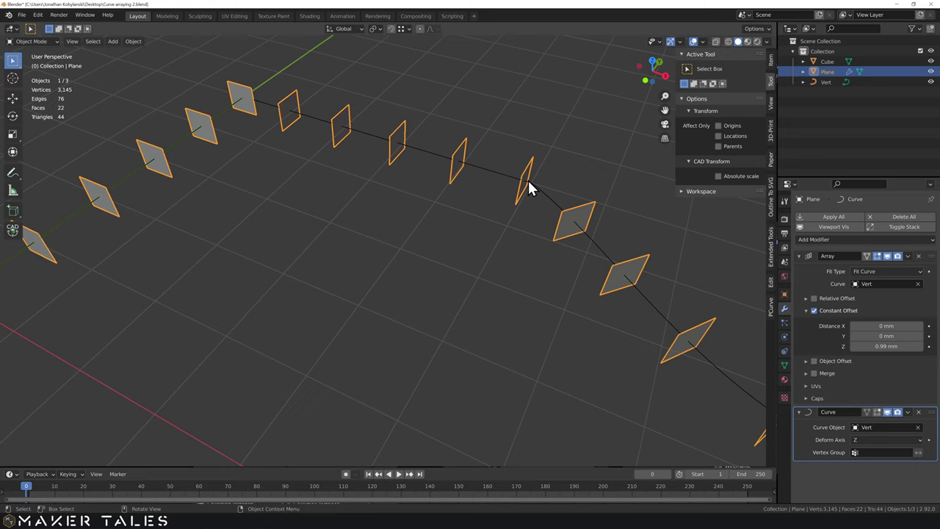
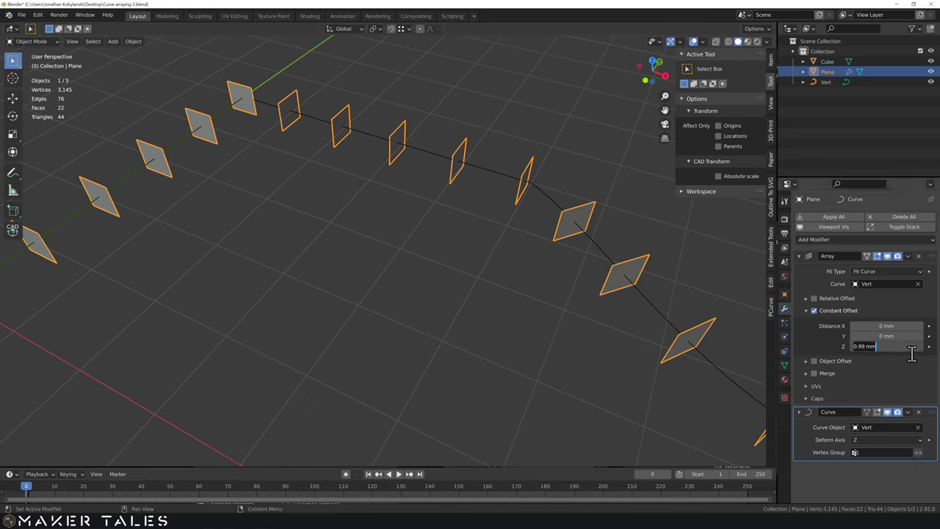
text(1)
key(Return)
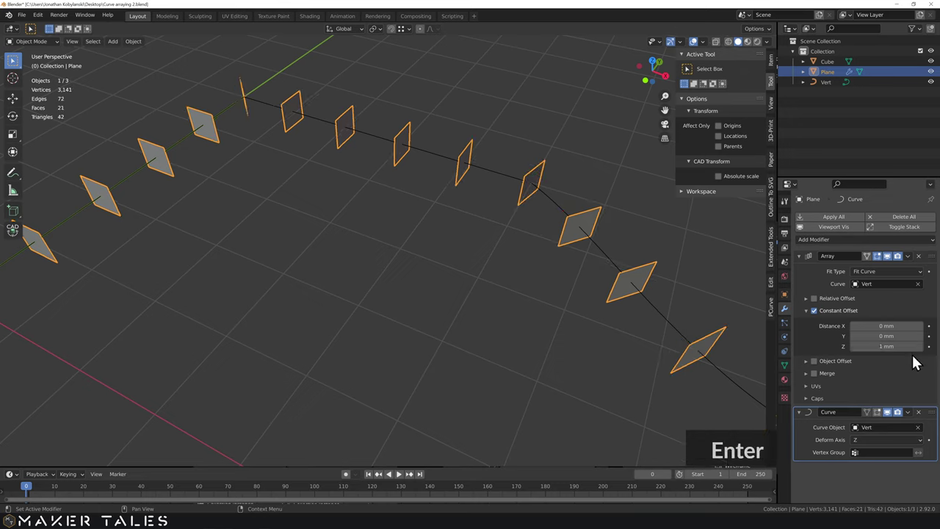
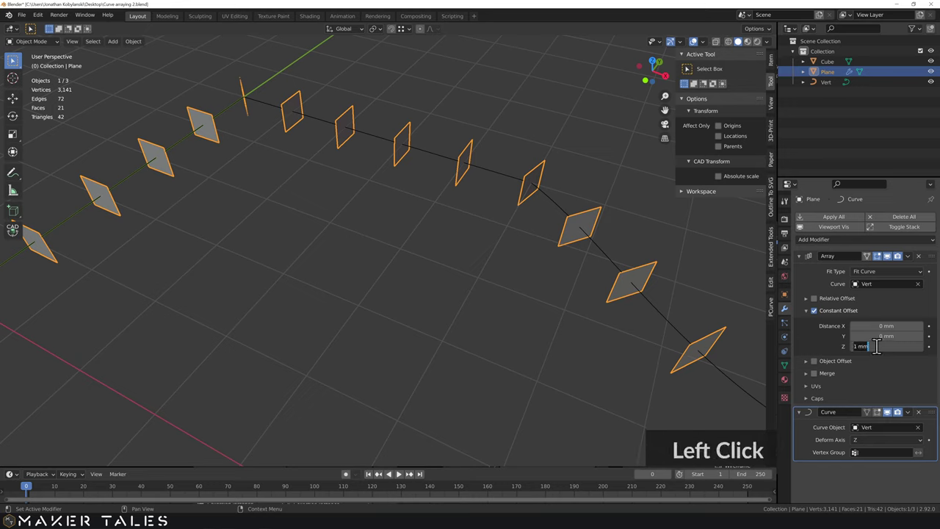
Try a 0.999 mm Z offset, undo back to 1 mm and orbit to view the whole curve
text(0.)
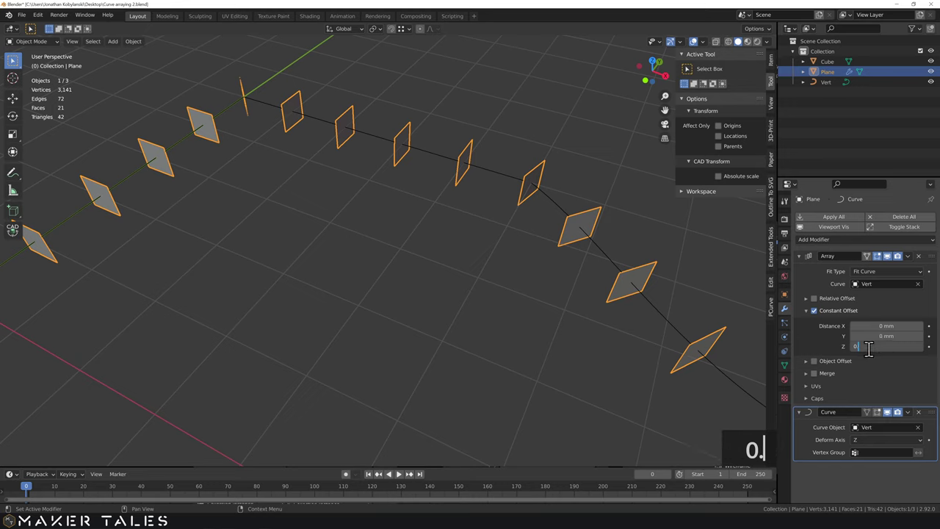
text(999)
key(Return)
middle_click(260, 104)
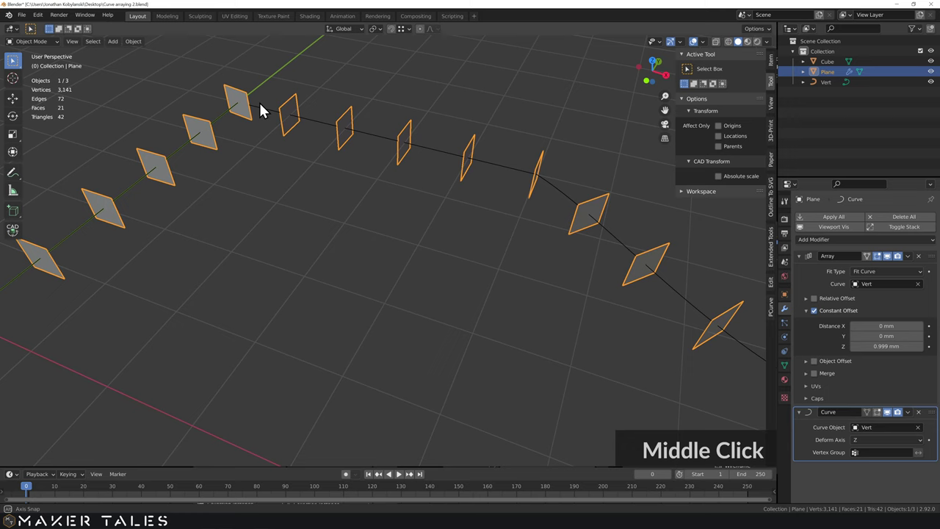
key(ctrl+z)
scroll(down, 3)
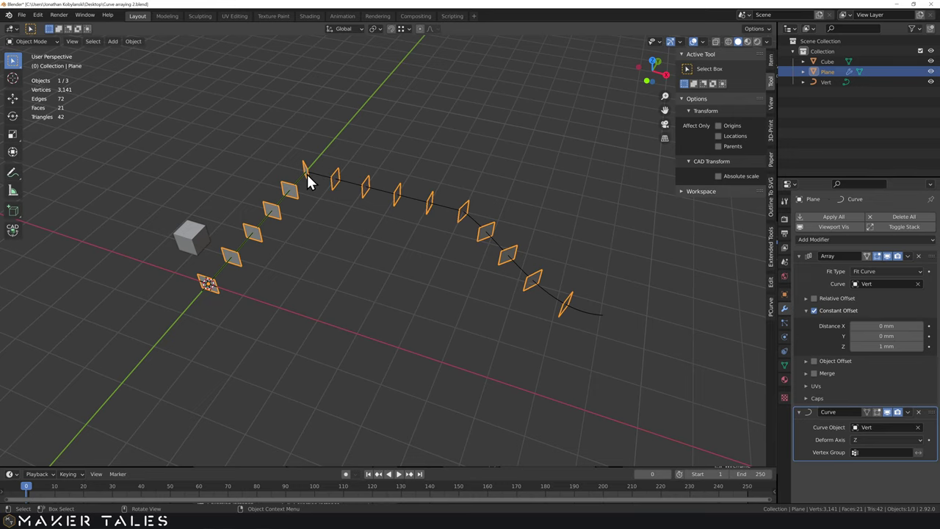
scroll(up, 3)
middle_click(314, 184)
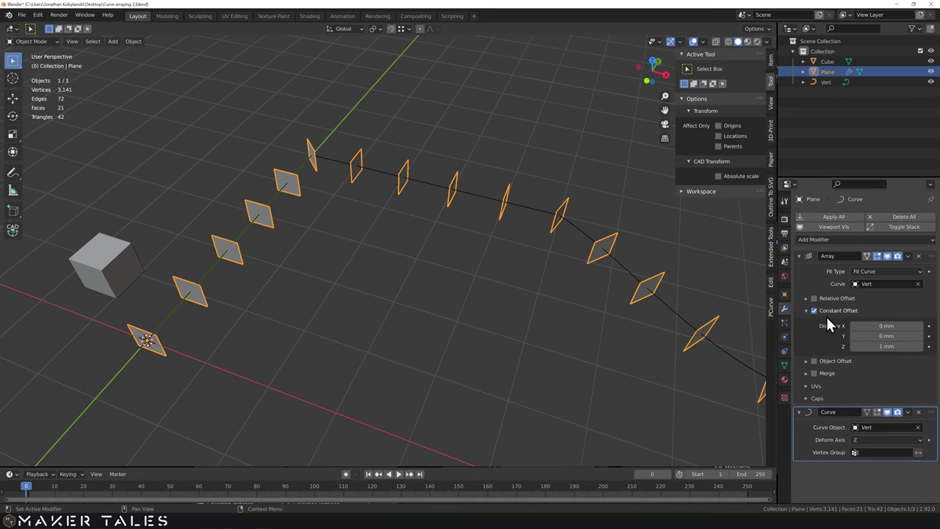
Select the cube then the plane and parent the cube to the plane (Ctrl+P > Object)
click(297, 299)
middle_click(332, 349)
click(175, 219)
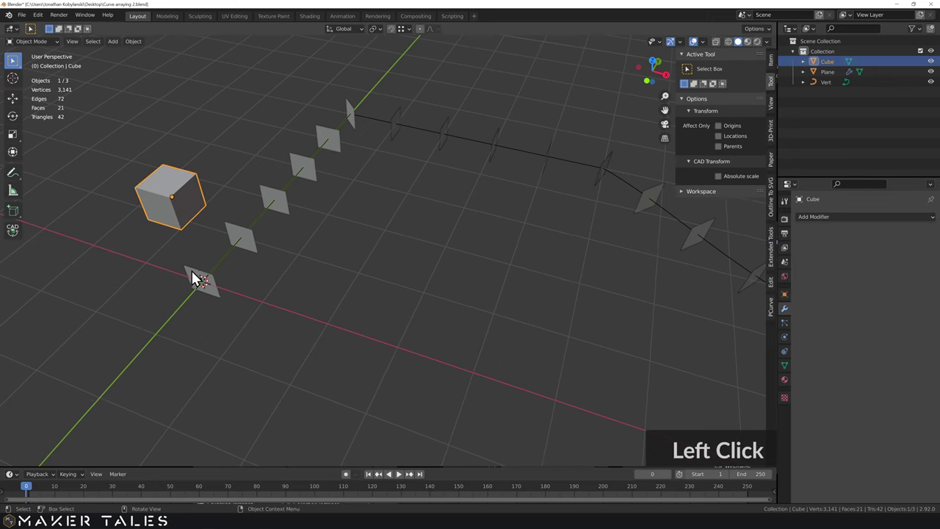
click(196, 275)
click(196, 274)
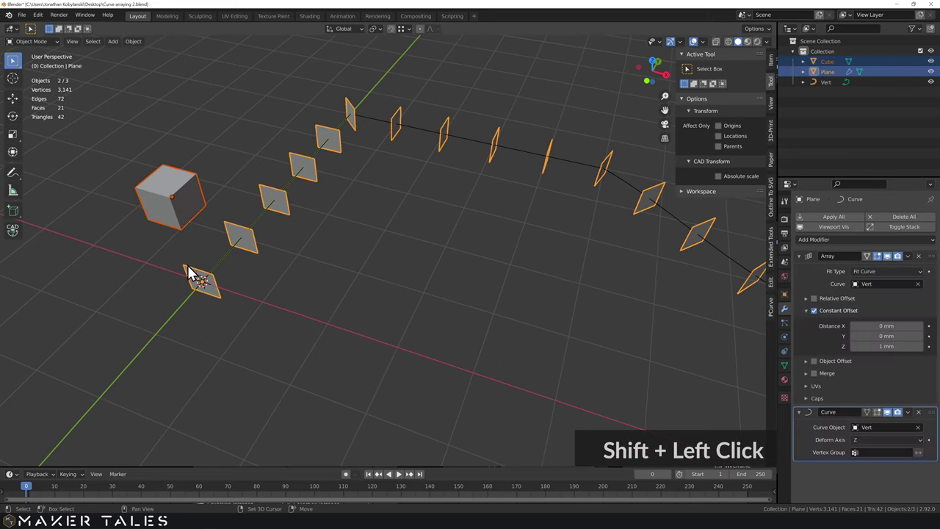
key(ctrl+p)
click(242, 290)
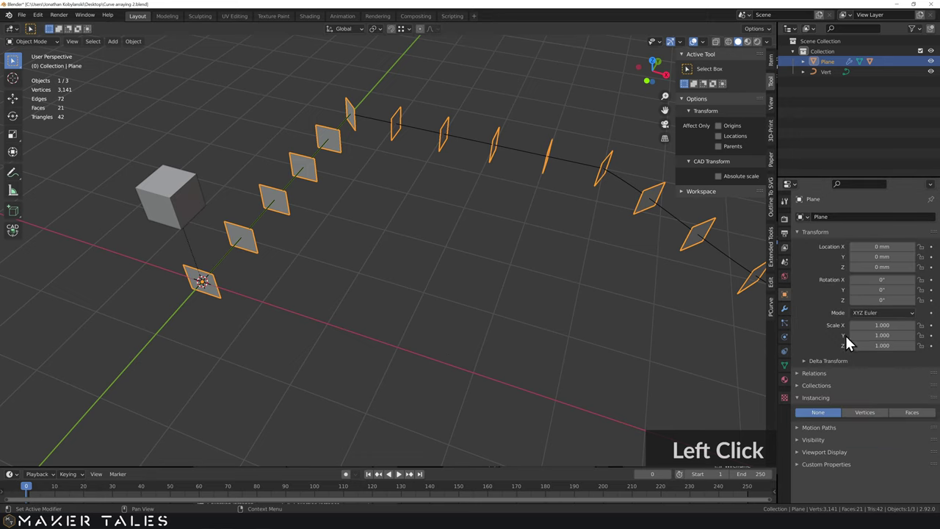
Enable Instancing on Faces for the plane so a cube appears on every arrayed face
click(915, 417)
scroll(down, 3)
middle_click(435, 216)
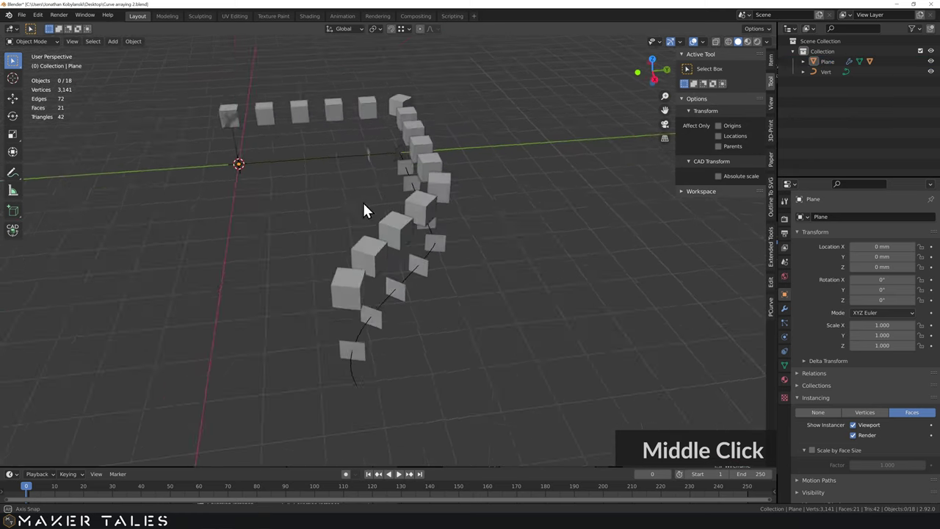
Inspect the cube row up close and expand Plane in the Outliner to reveal the parented Cube
click(755, 46)
middle_click(168, 232)
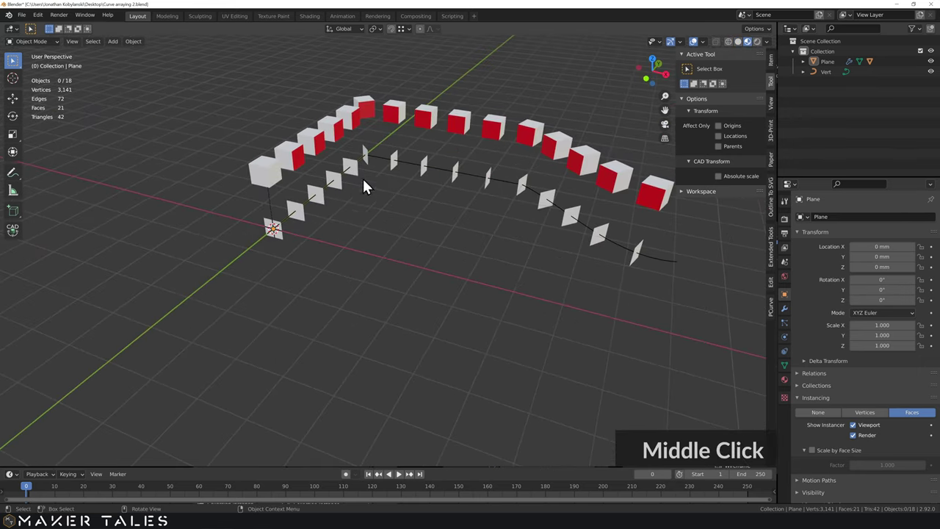
scroll(up, 3)
middle_click(353, 183)
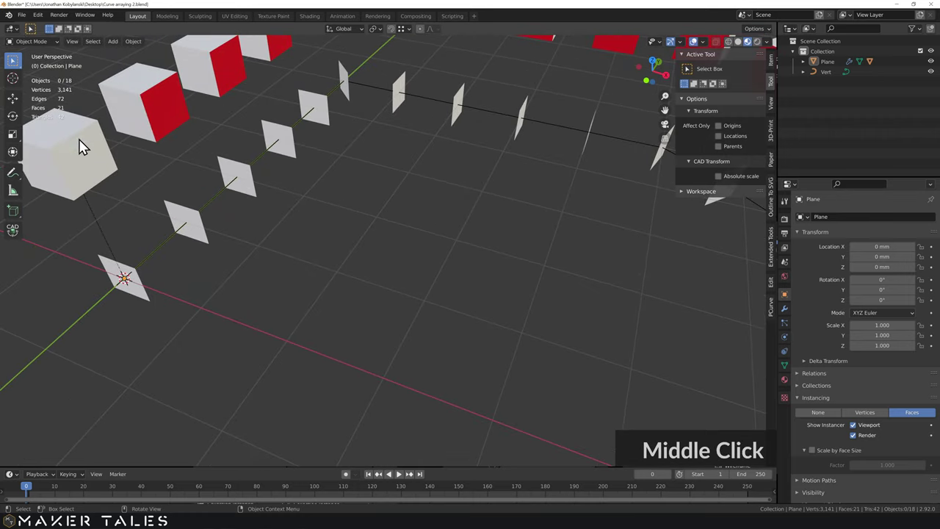
click(67, 141)
key(s)
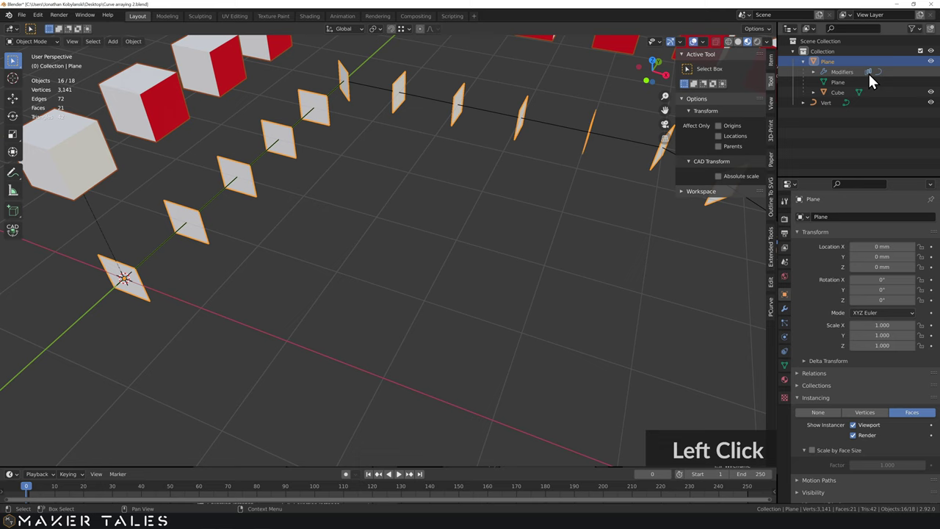
scroll(down, 3)
middle_click(465, 203)
middle_click(460, 215)
scroll(up, 3)
scroll(down, 3)
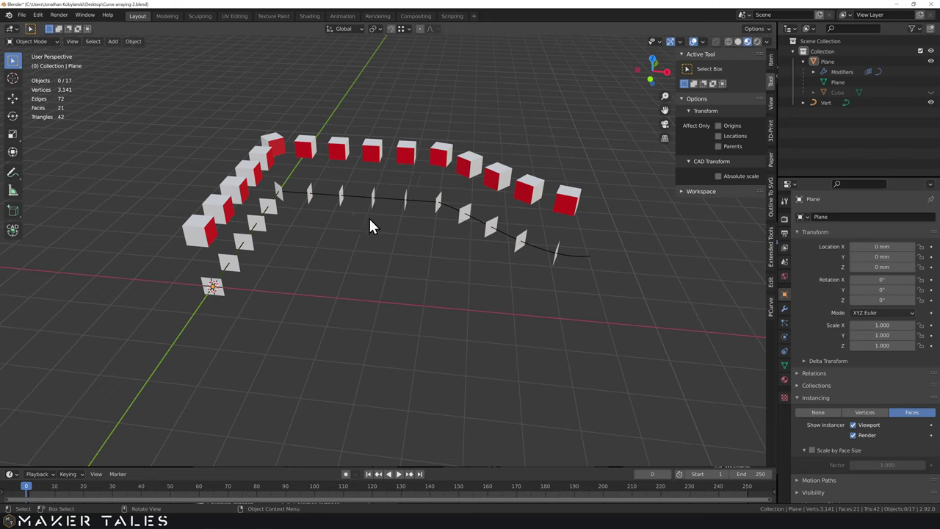
Select the plane and switch off its face instancing so the cube copies disappear
click(374, 243)
middle_click(408, 245)
middle_click(400, 249)
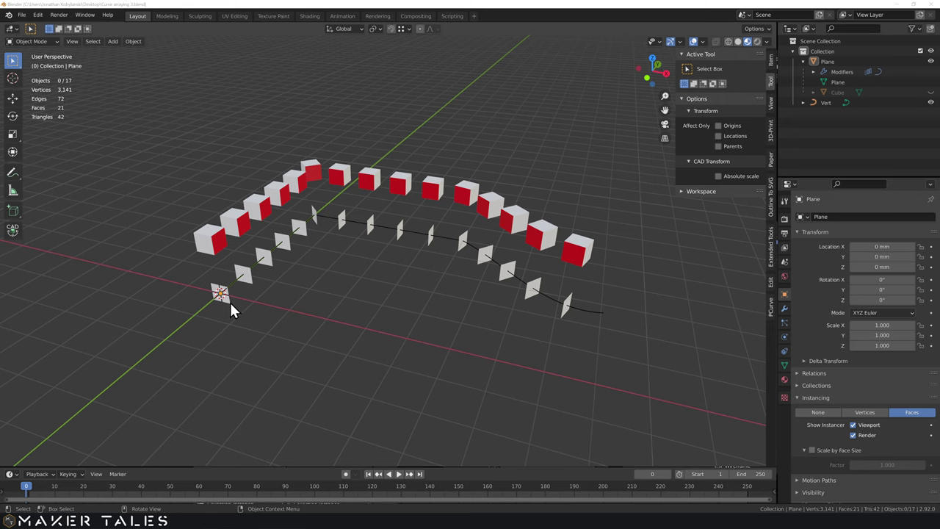
click(234, 305)
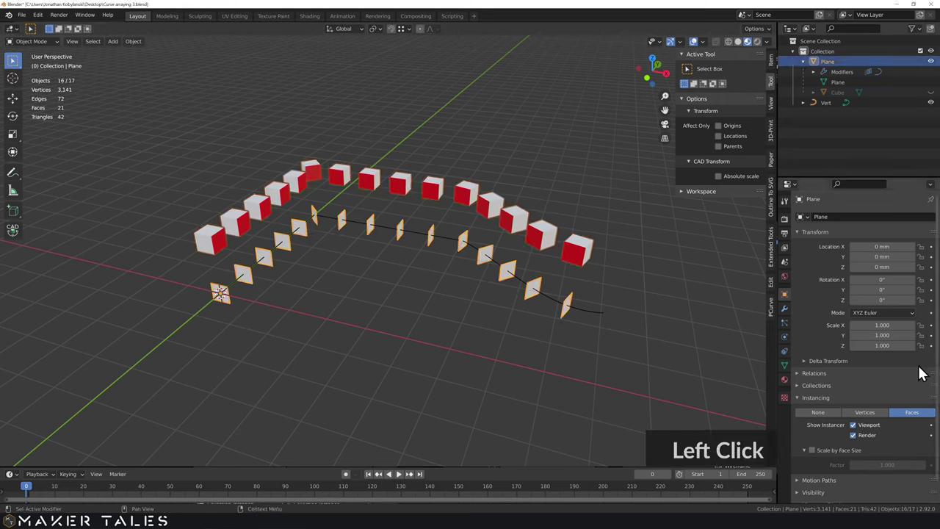
click(865, 417)
middle_click(424, 269)
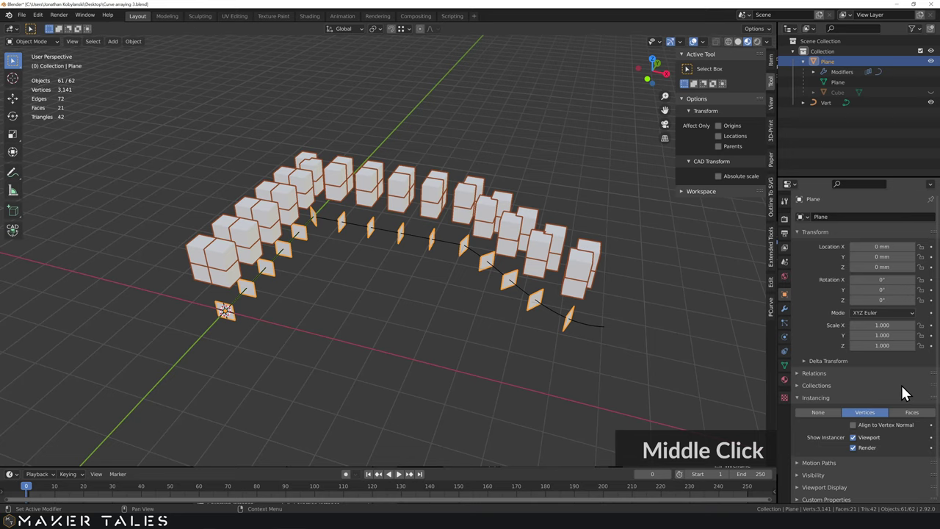
middle_click(827, 416)
click(827, 416)
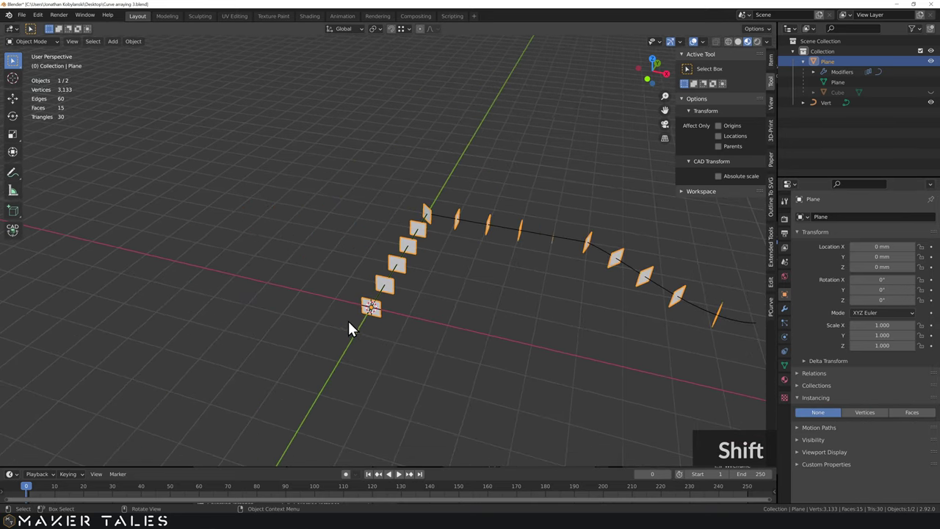
Merge the plane's vertices At Center into a single vertex and return to Object Mode
scroll(up, 3)
middle_click(390, 323)
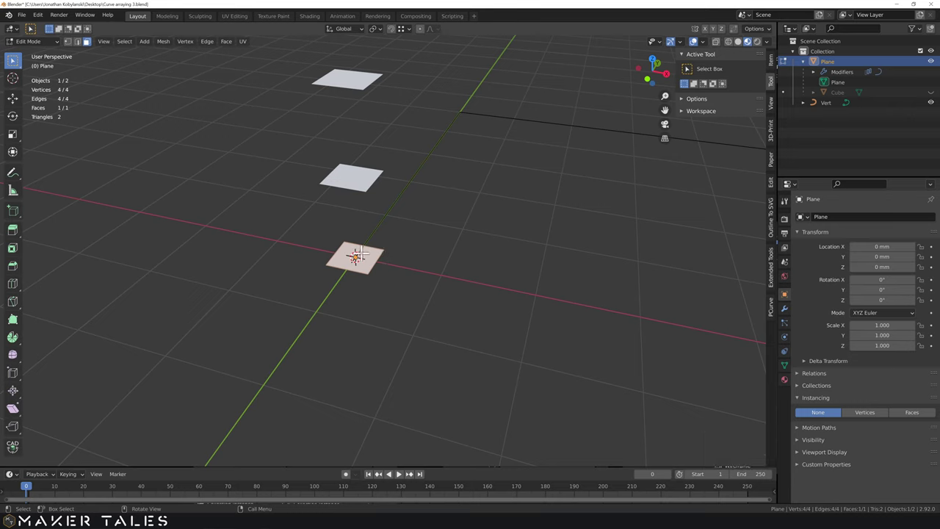
key(m)
click(354, 260)
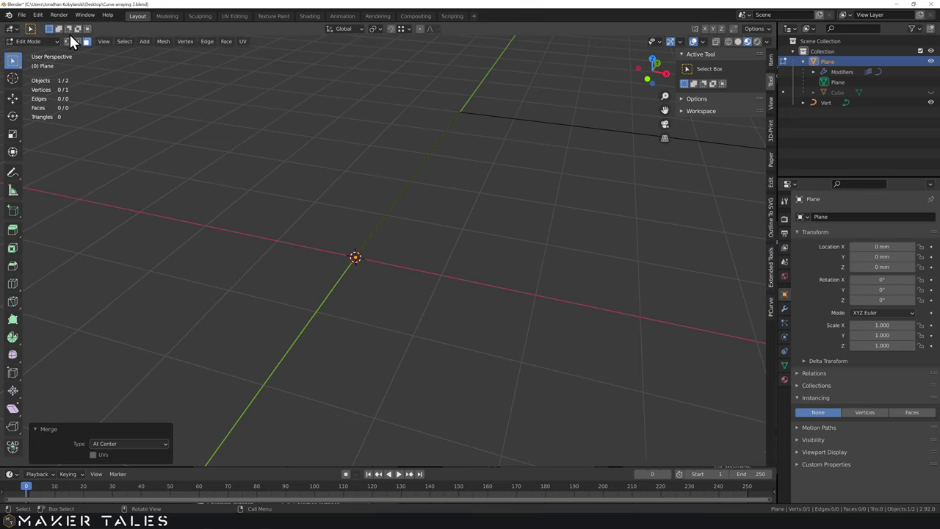
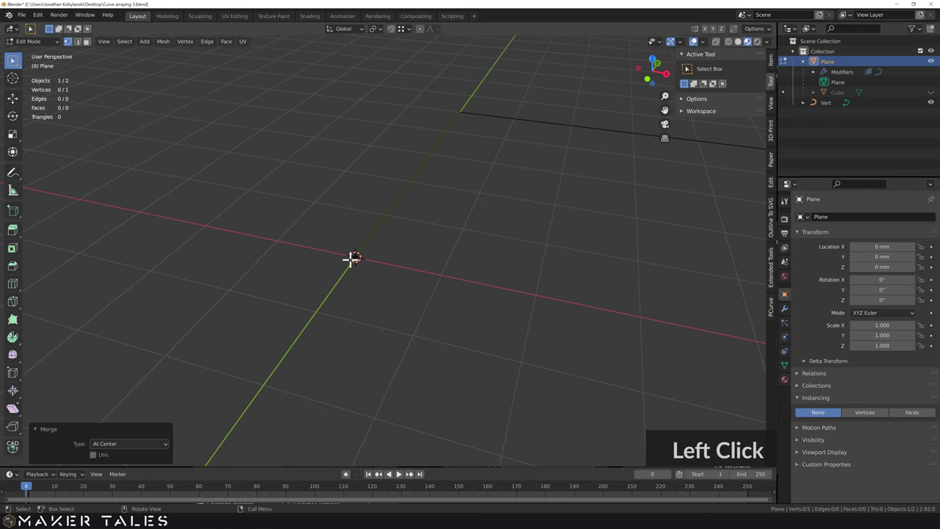
key(Tab)
scroll(down, 3)
middle_click(438, 252)
middle_click(434, 260)
middle_click(407, 294)
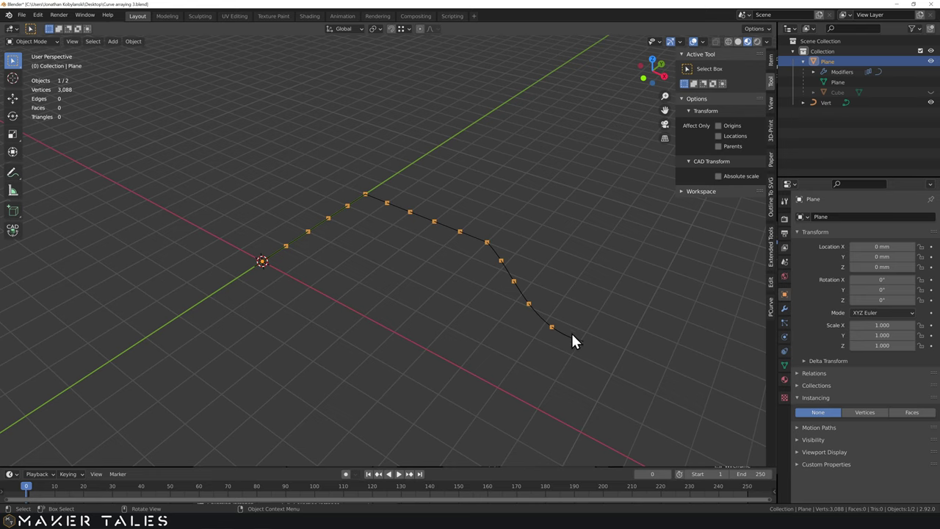
middle_click(473, 306)
scroll(up, 3)
scroll(down, 3)
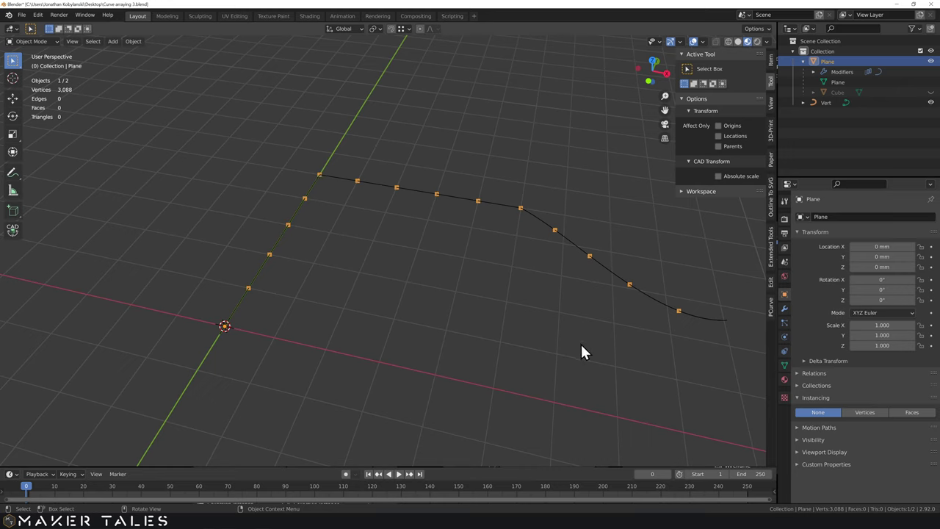
scroll(down, 3)
Unhide the cube and instance it on the plane's vertices, giving a cube arc along the curve, then deselect all
click(224, 268)
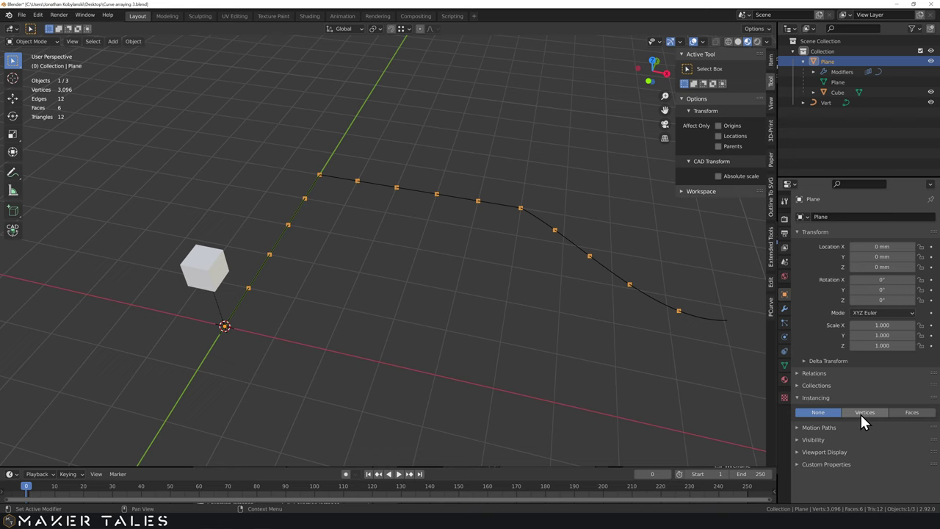
click(868, 419)
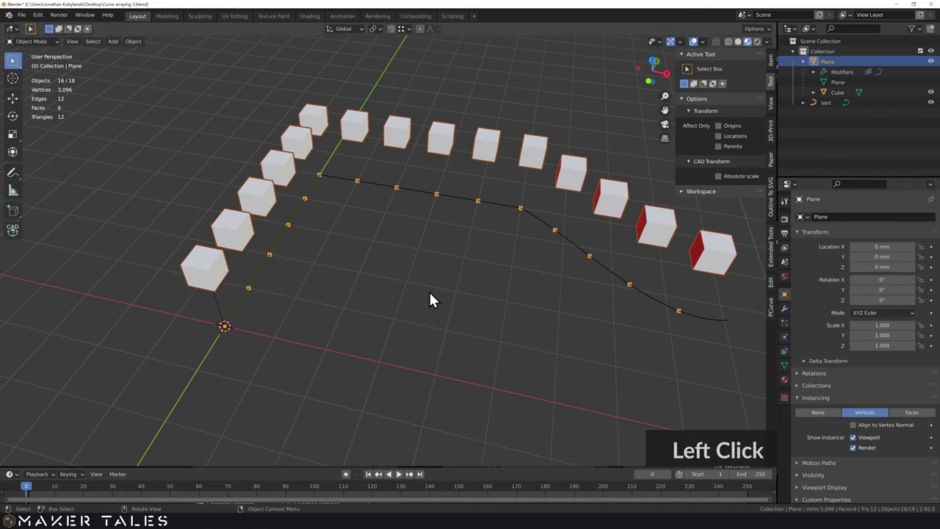
middle_click(370, 277)
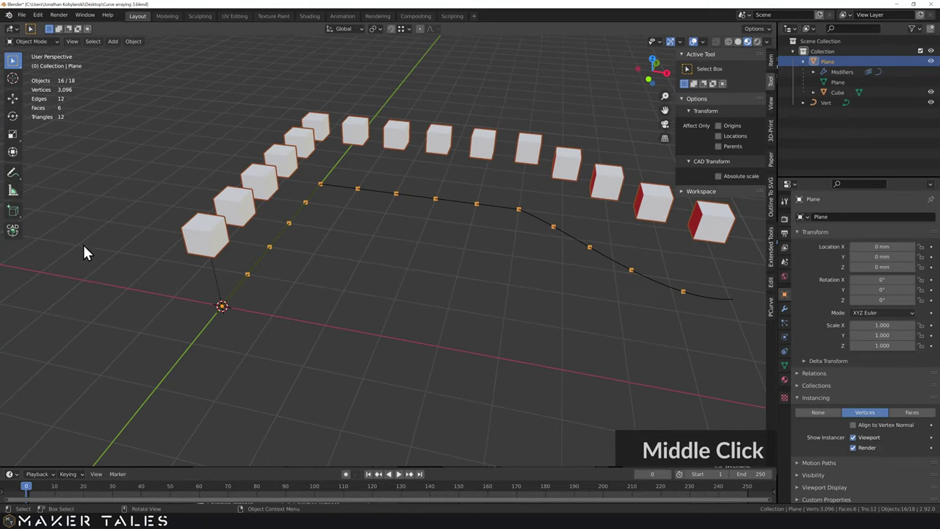
middle_click(219, 219)
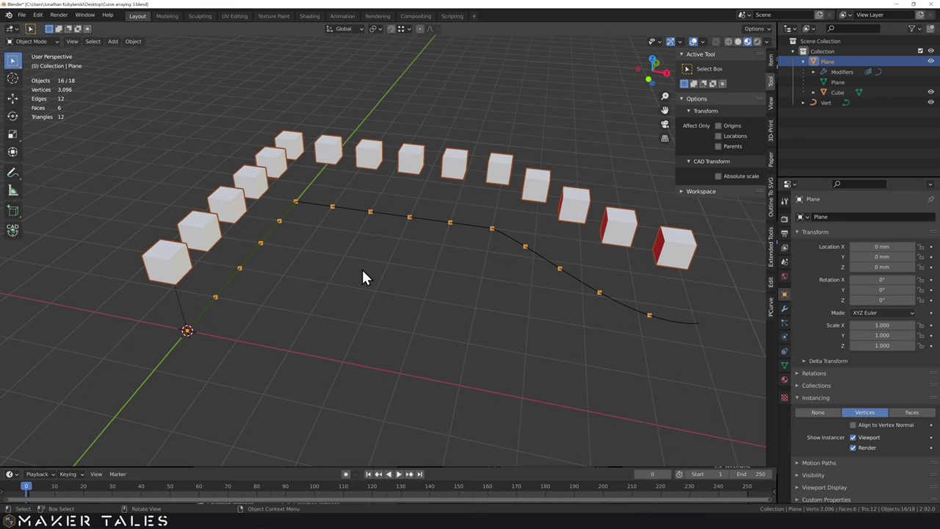
click(353, 369)
Add a Bezier curve at the origin of the empty scene and adjust its radius setting
middle_click(380, 353)
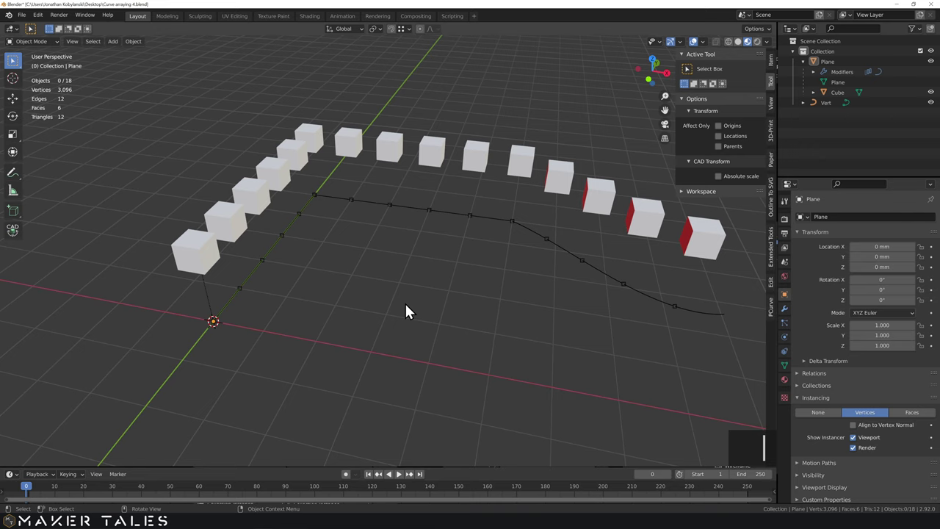
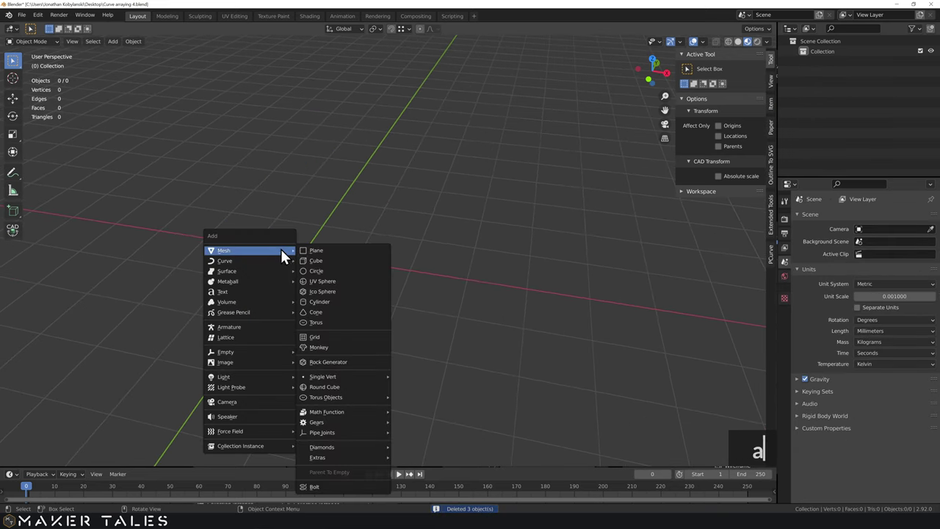
click(334, 266)
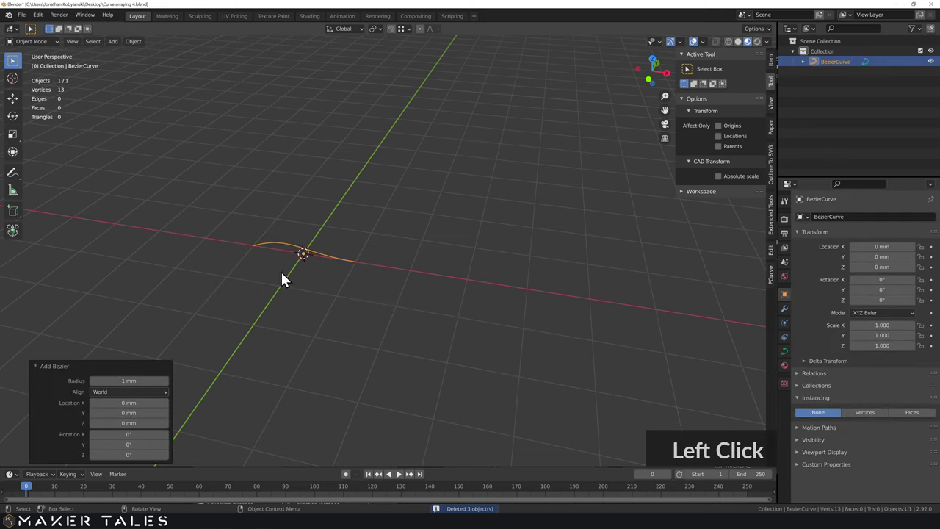
click(288, 278)
middle_click(303, 279)
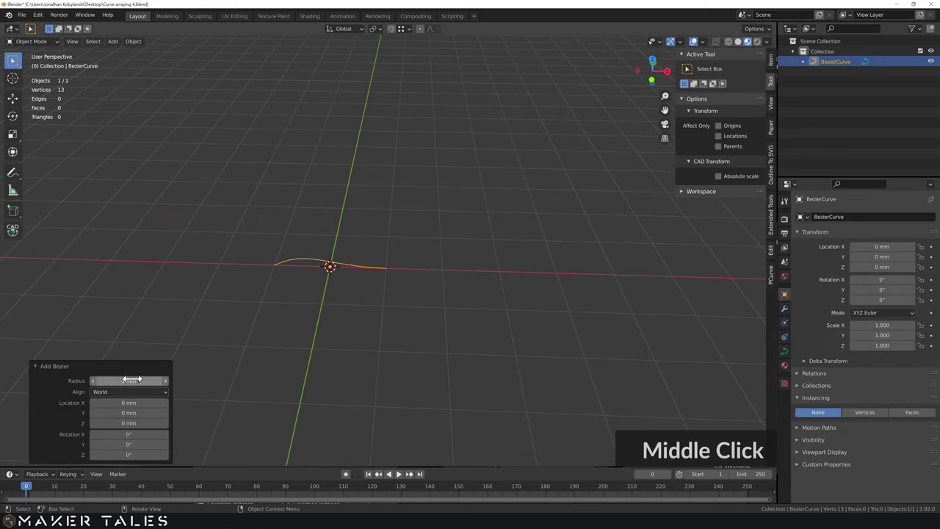
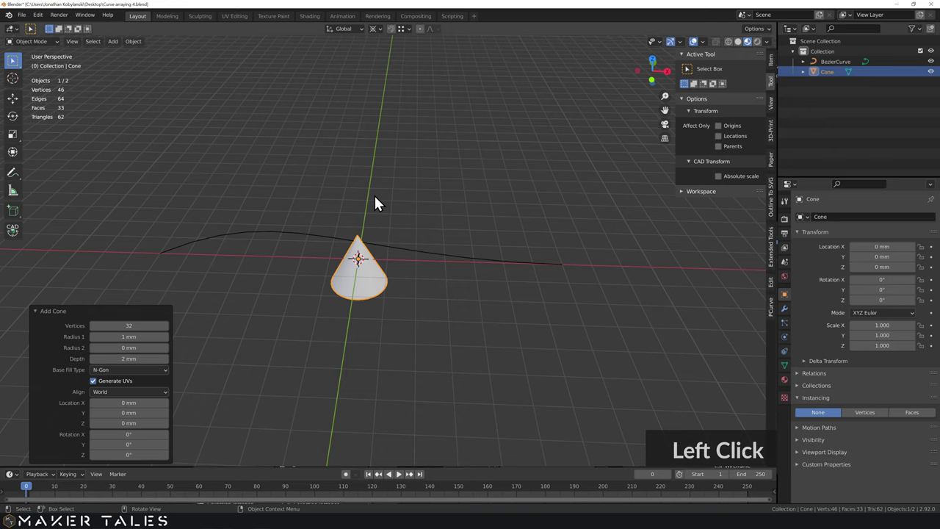
Scale the cone down and shrink its base face so it becomes a narrow spike
scroll(up, 3)
scroll(up, 3)
middle_click(405, 321)
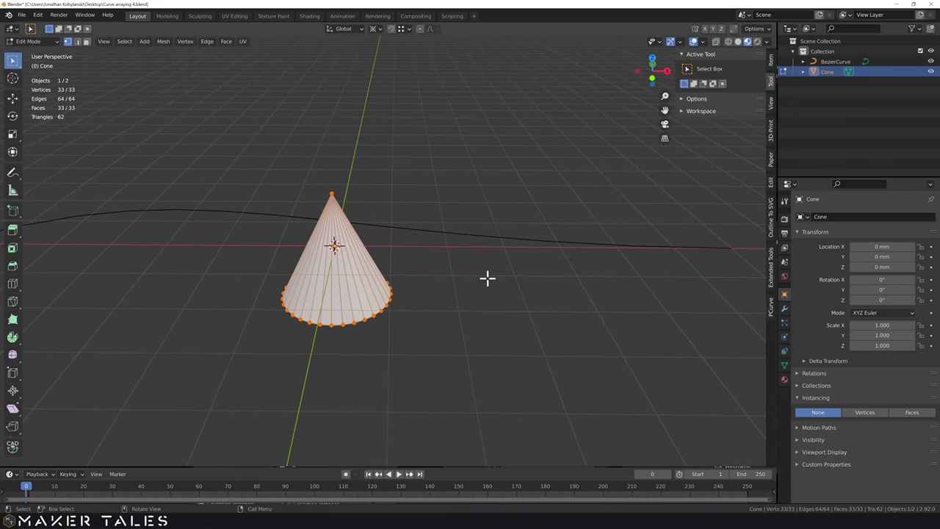
key(s)
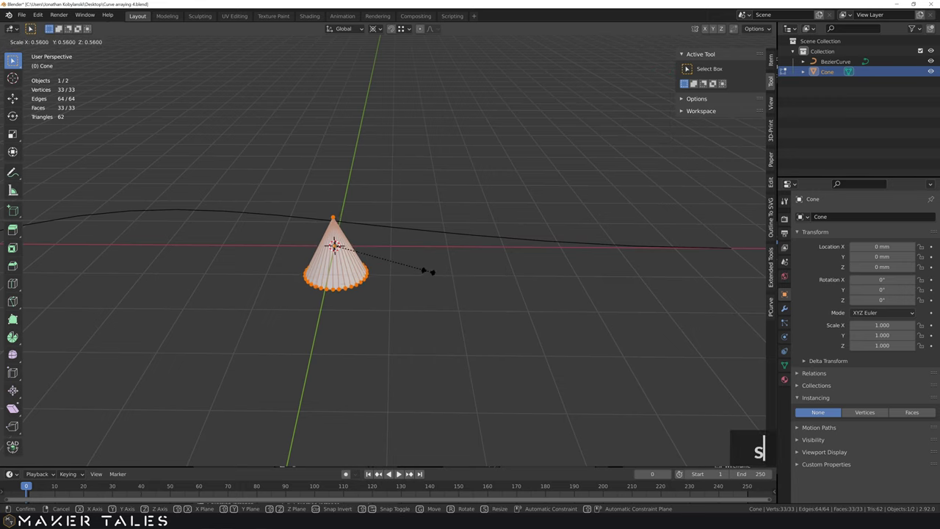
key(s)
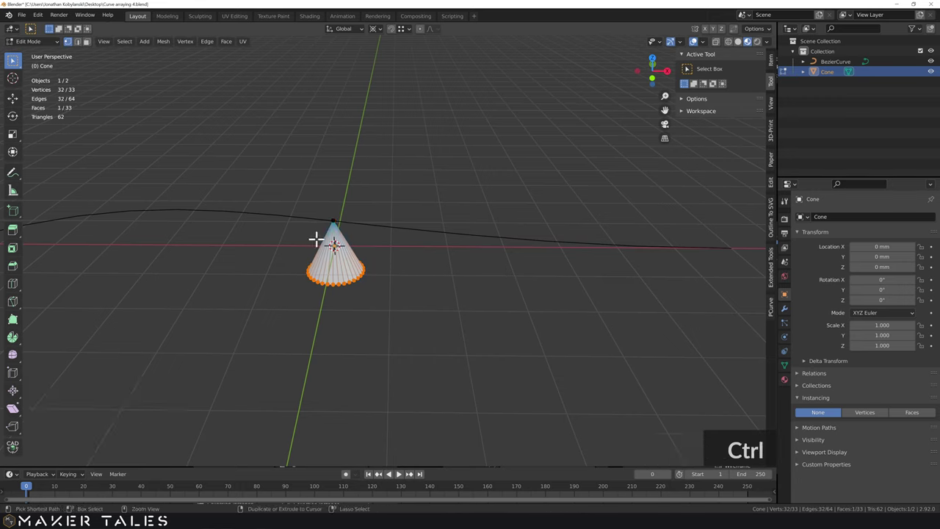
key(s)
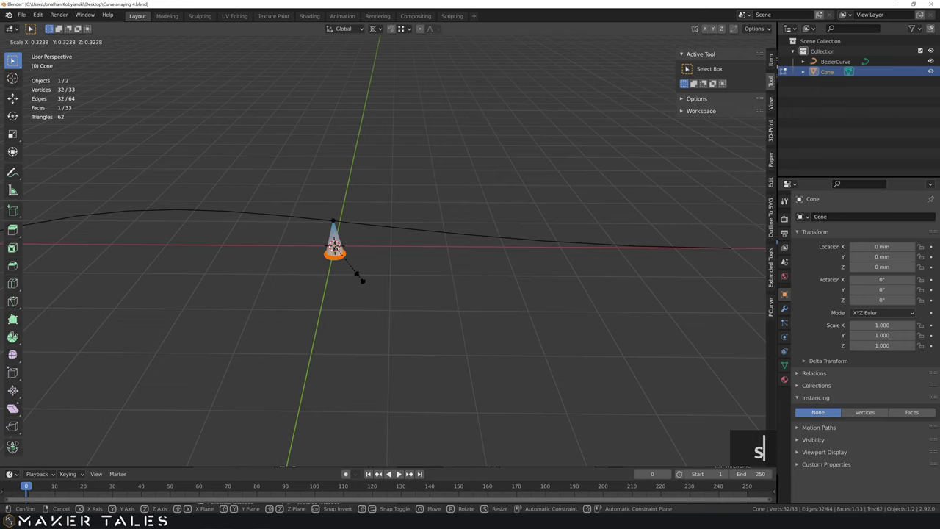
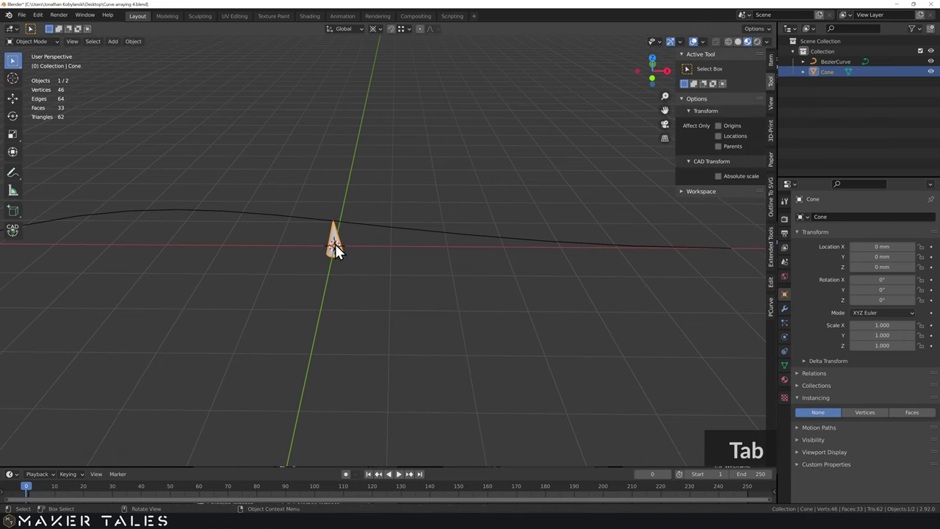
scroll(up, 3)
middle_click(332, 269)
Place the 3D cursor at the Bezier curve's left end with Shift+right-click
scroll(down, 3)
middle_click(296, 293)
right_click(148, 391)
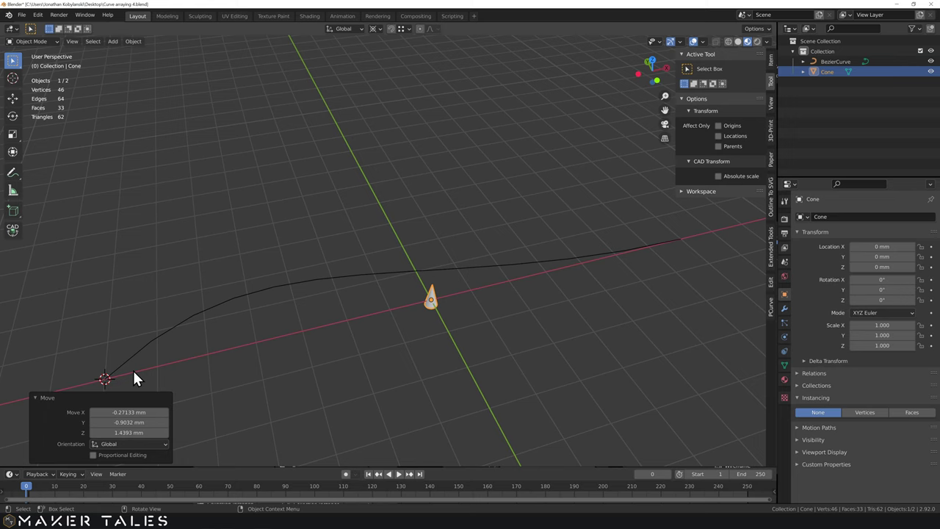
middle_click(317, 326)
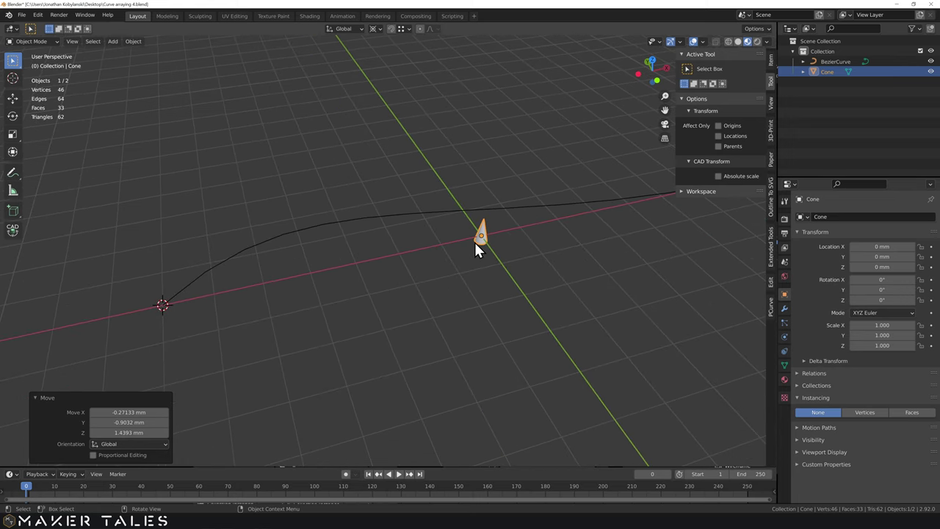
Snap the spike to the 3D cursor, set the curve's origin to the cursor, then reselect the spike
key(s)
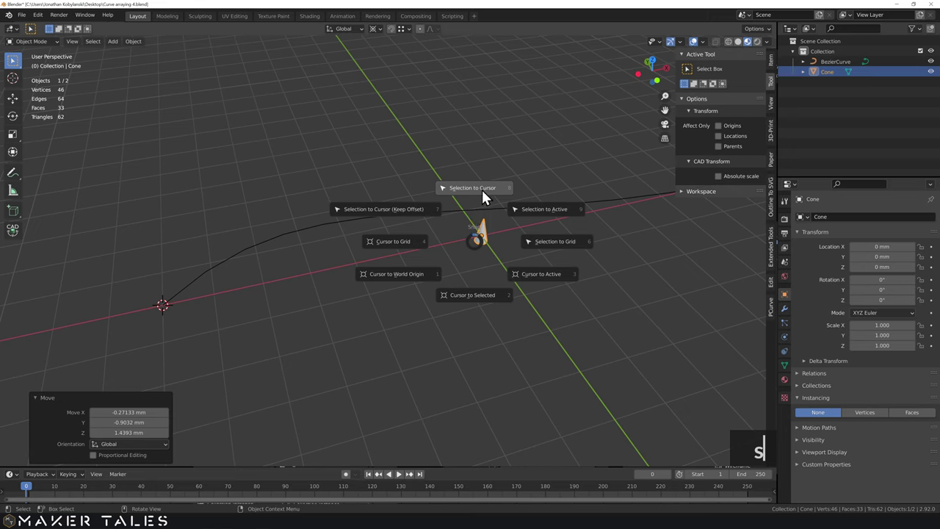
click(487, 197)
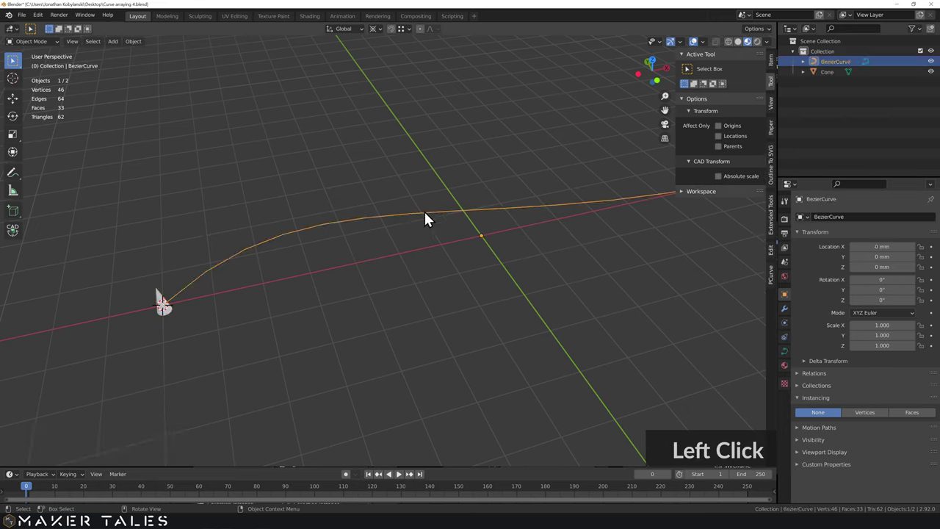
click(422, 220)
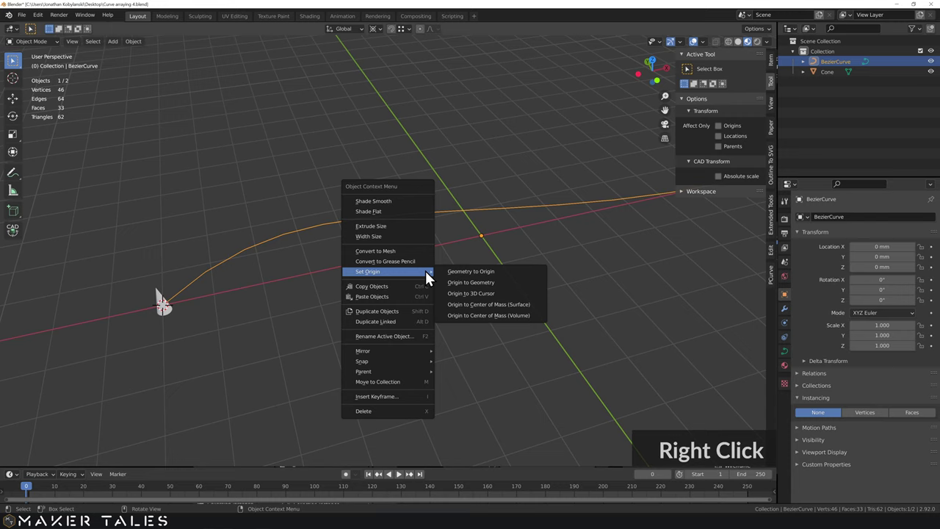
click(499, 299)
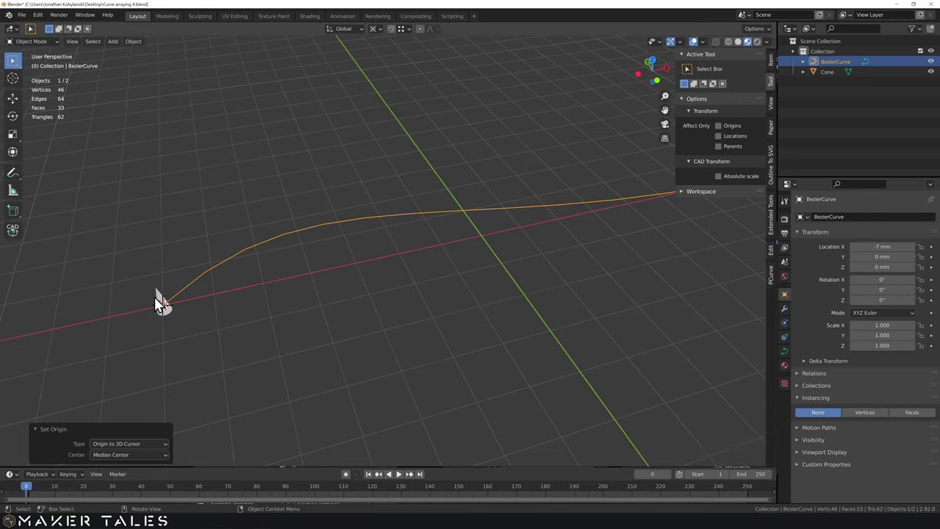
click(219, 317)
click(223, 312)
middle_click(208, 311)
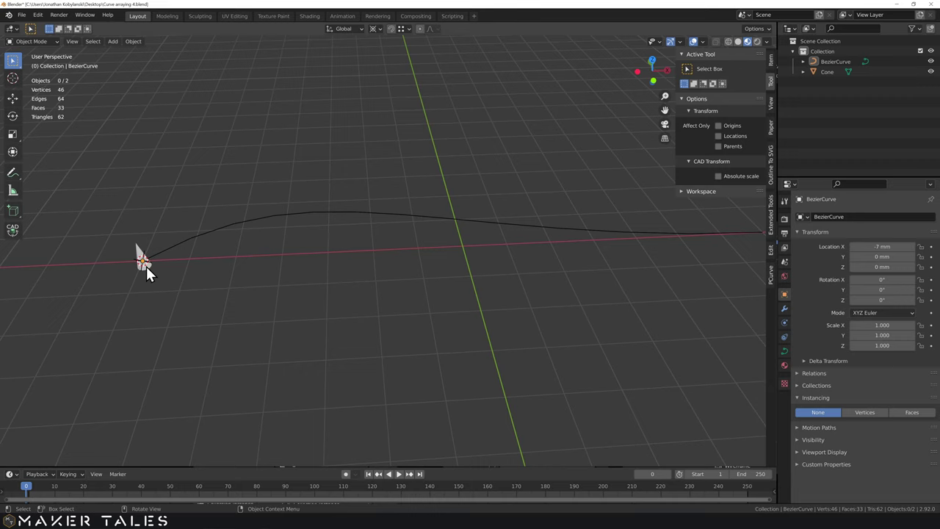
click(152, 274)
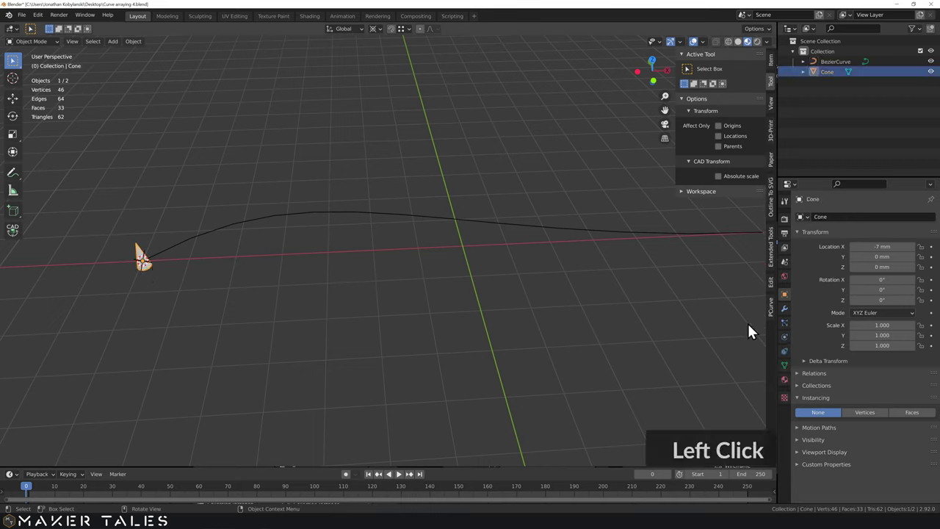
Give the spike an Array modifier using Constant Offset with X distance 0.5 mm
click(788, 313)
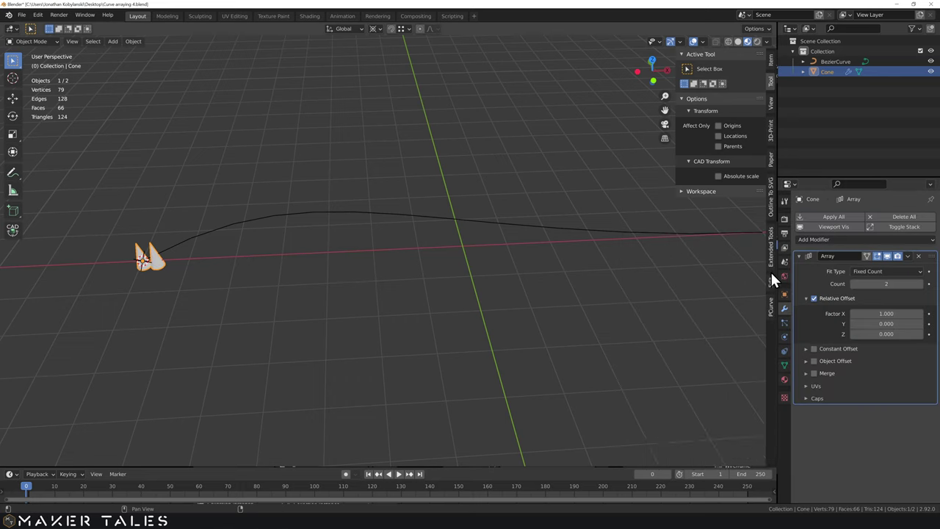
click(818, 305)
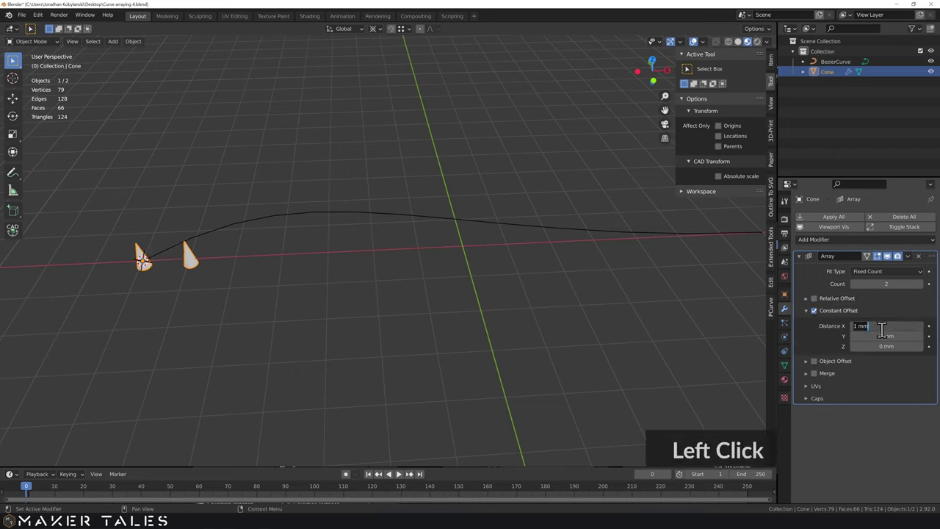
text(0.5)
key(Return)
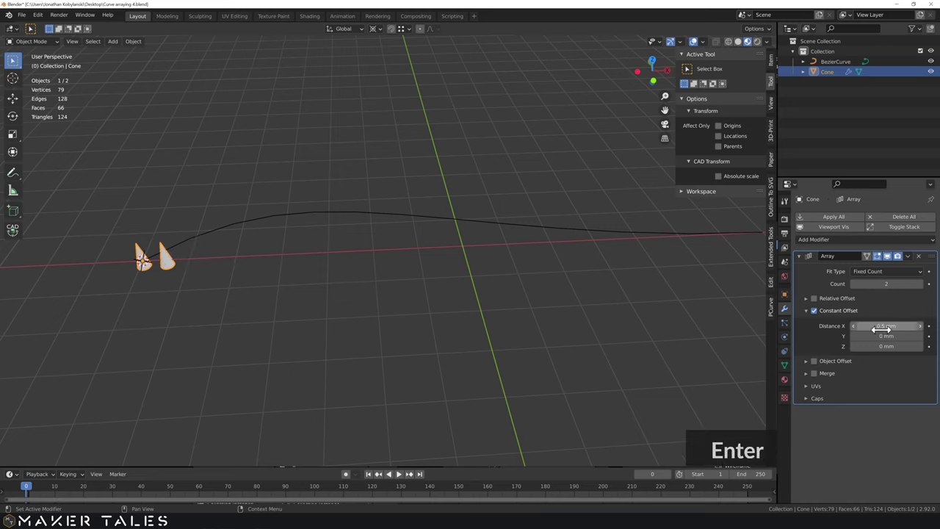
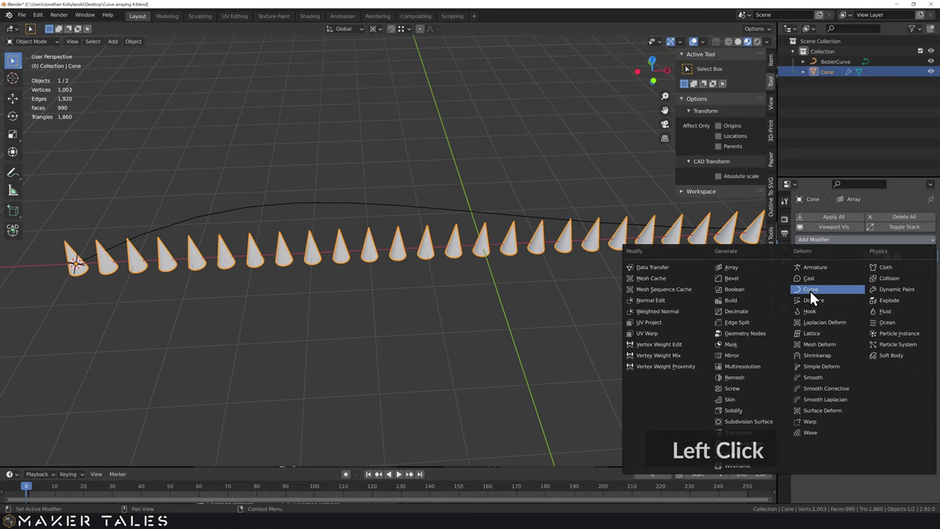
Add a Curve modifier to the spike row with BezierCurve as its Curve Object and inspect the bend
click(817, 295)
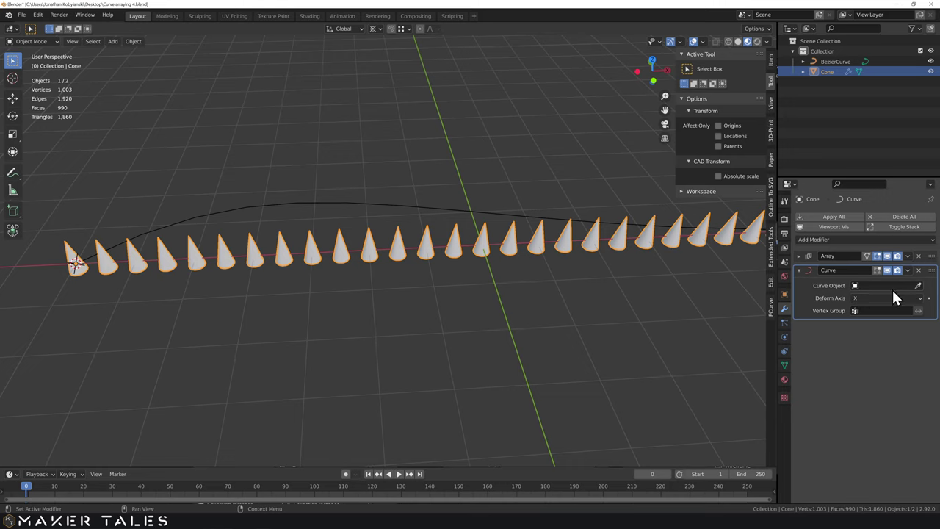
click(925, 290)
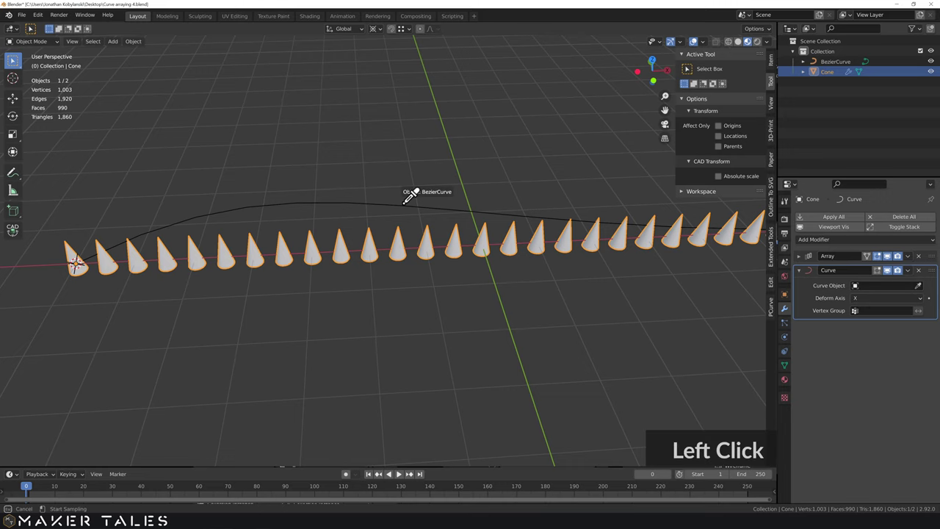
scroll(down, 3)
scroll(up, 3)
click(388, 252)
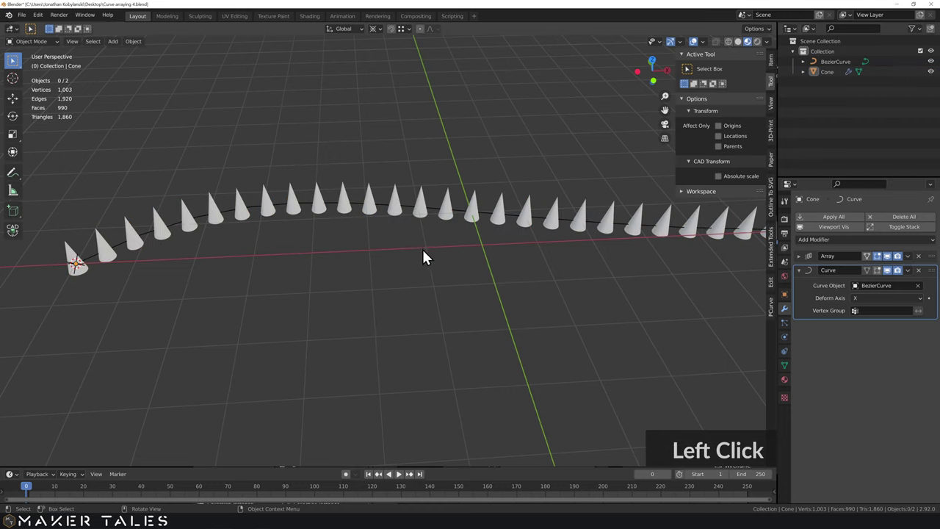
middle_click(432, 260)
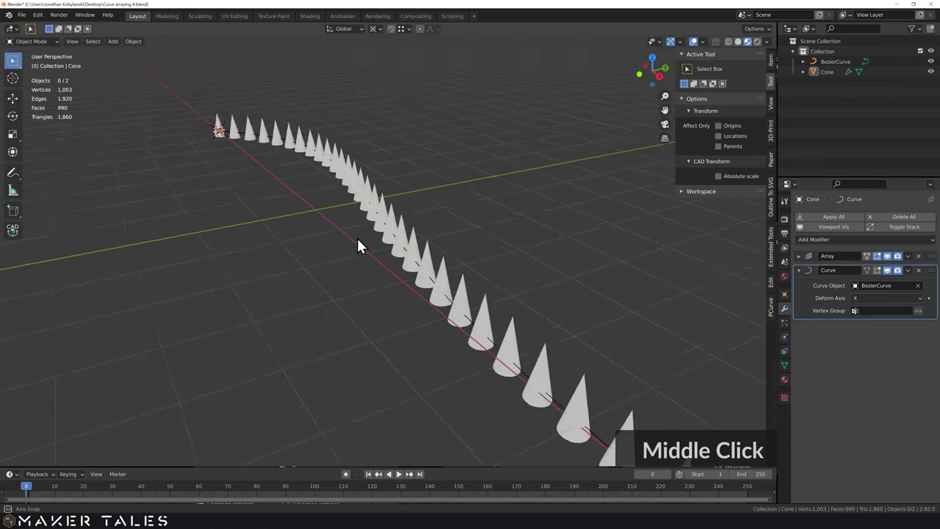
middle_click(411, 285)
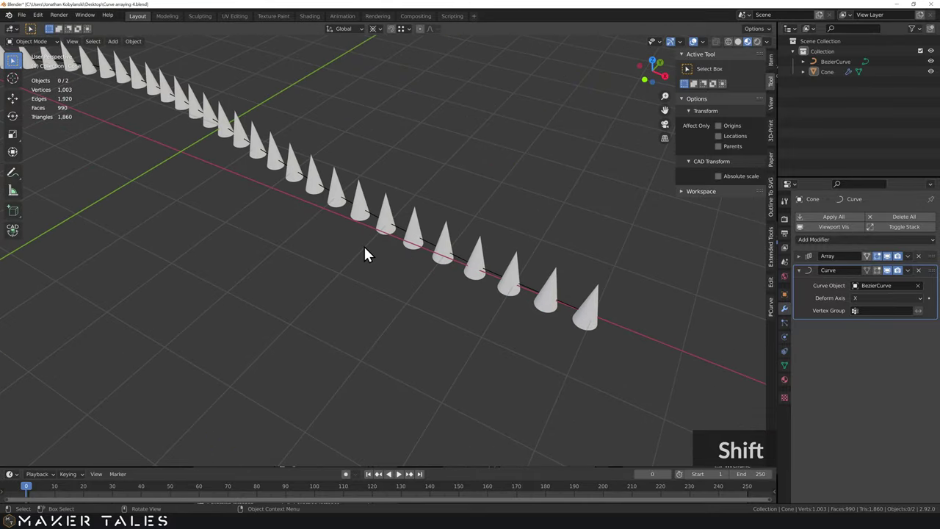
middle_click(373, 253)
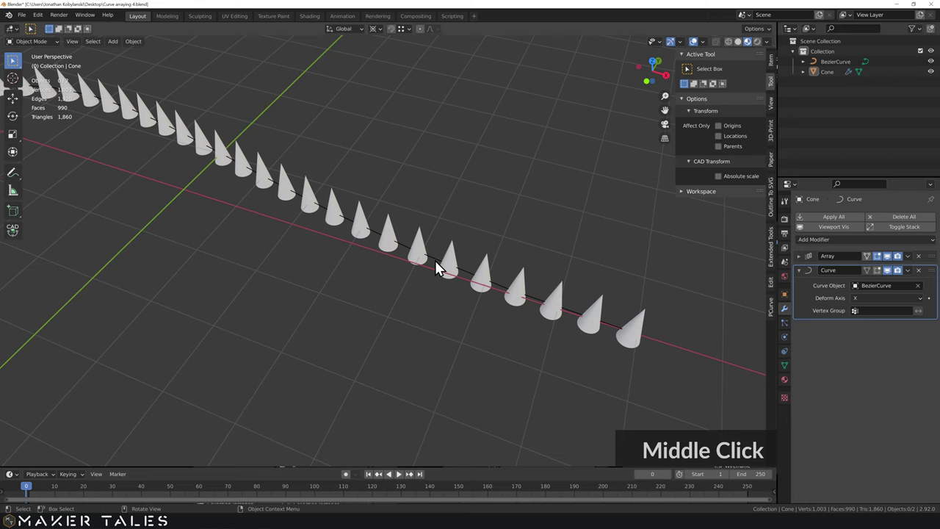
Select the Bezier curve ready for editing its points
click(444, 264)
click(286, 290)
middle_click(321, 282)
Enter Edit Mode on the curve and tick Normals under Curve Edit Mode in Viewport Overlays
key(Tab)
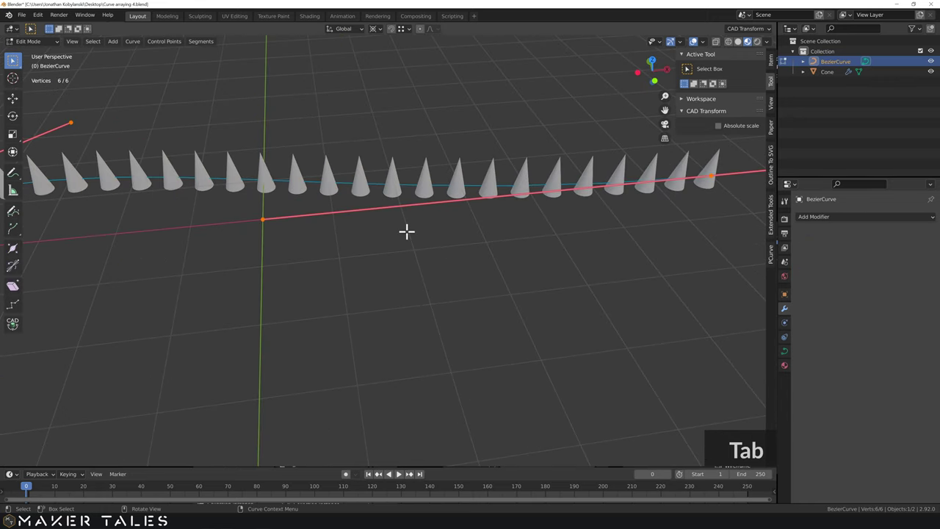
key(Tab)
click(710, 51)
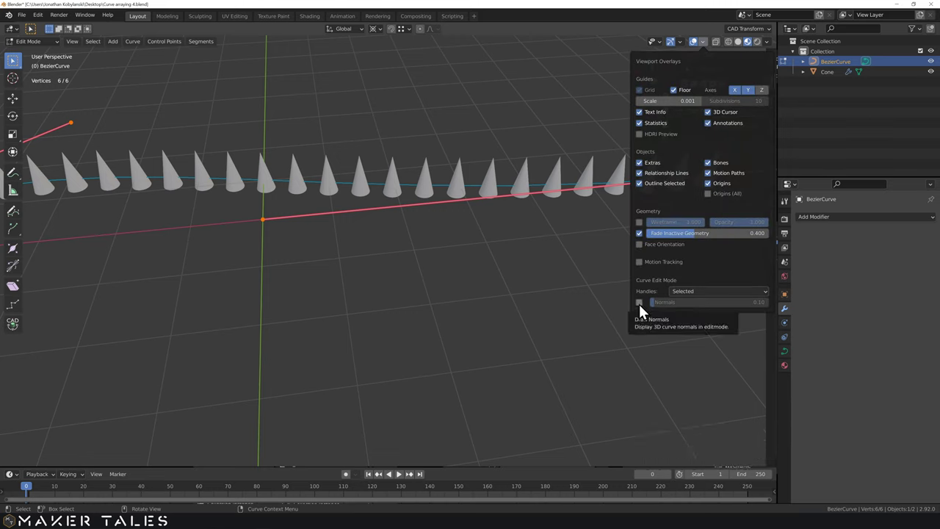
click(645, 312)
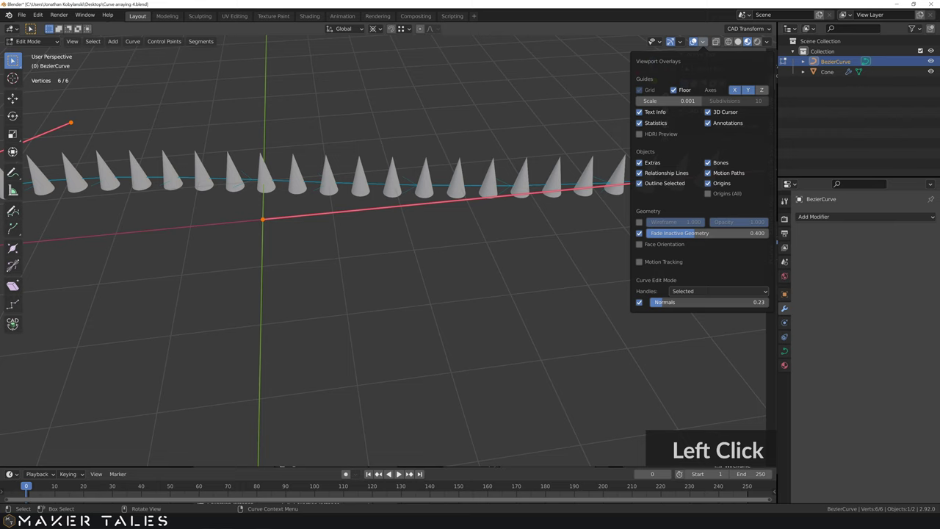
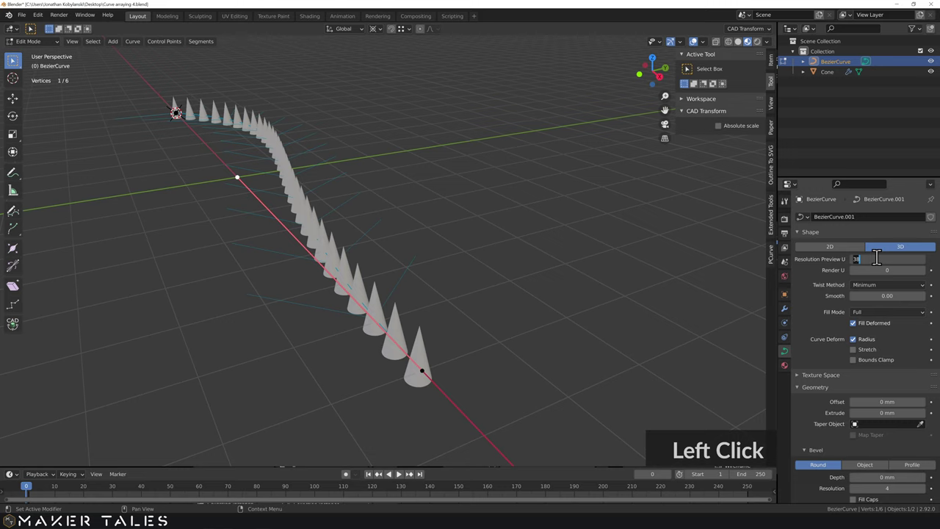
Set the curve's Resolution Preview U to 30, then select everything and delete it
text(30)
key(Return)
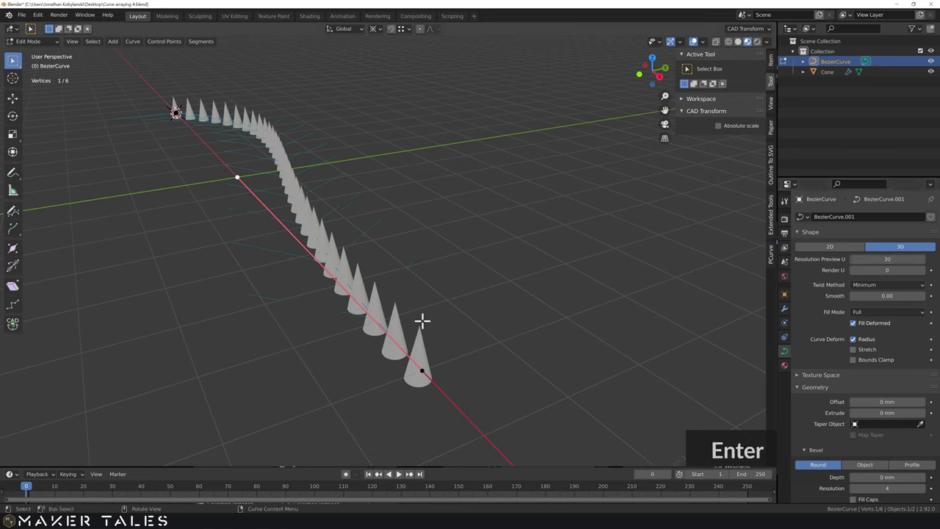
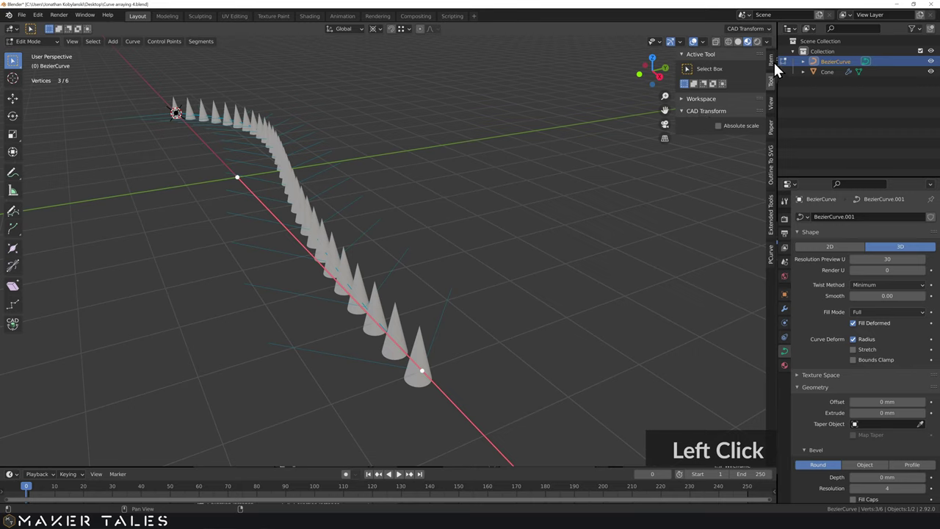
click(779, 68)
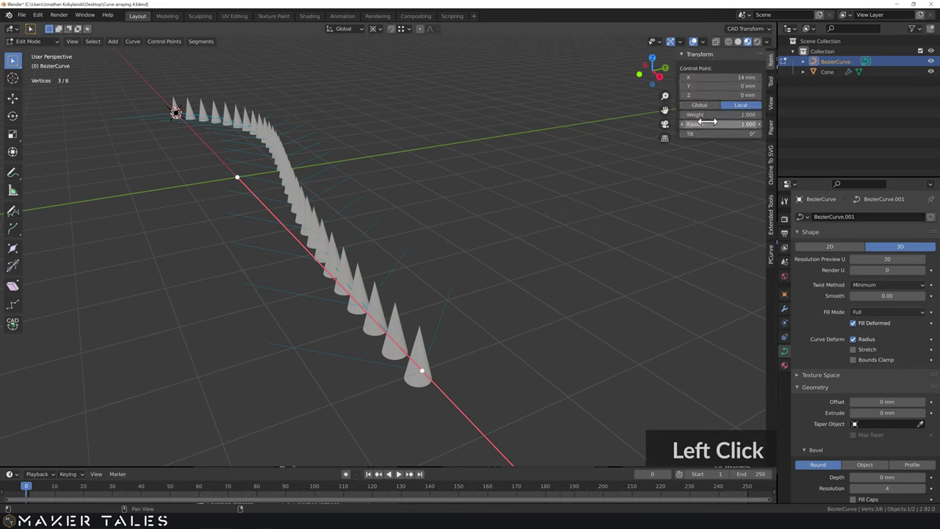
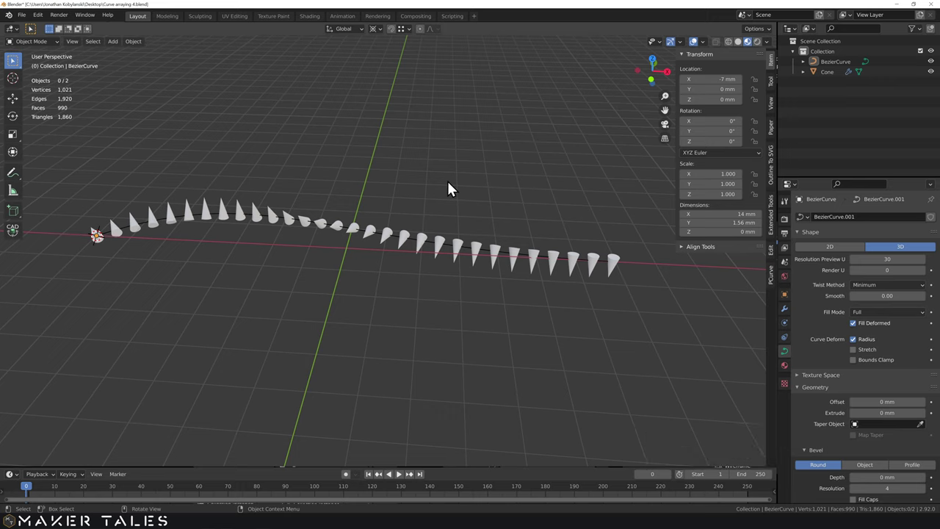
click(453, 187)
Clear the scene, snap the cursor to the world origin and add a UV sphere there
key(Delete)
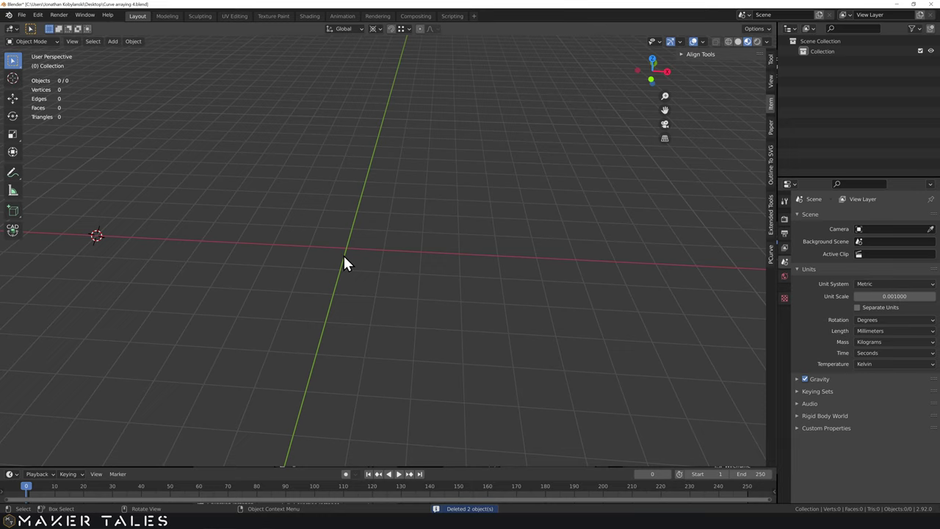
click(411, 263)
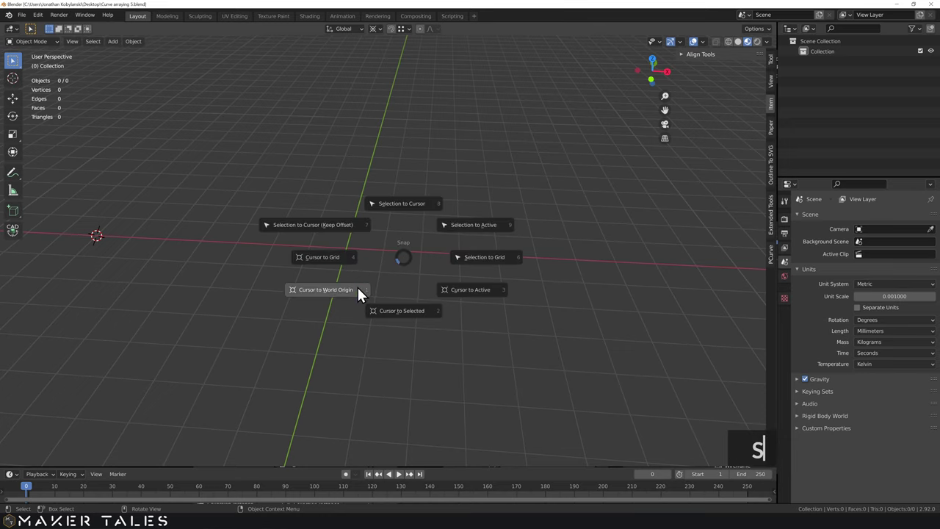
click(364, 293)
scroll(up, 3)
middle_click(374, 270)
key(a)
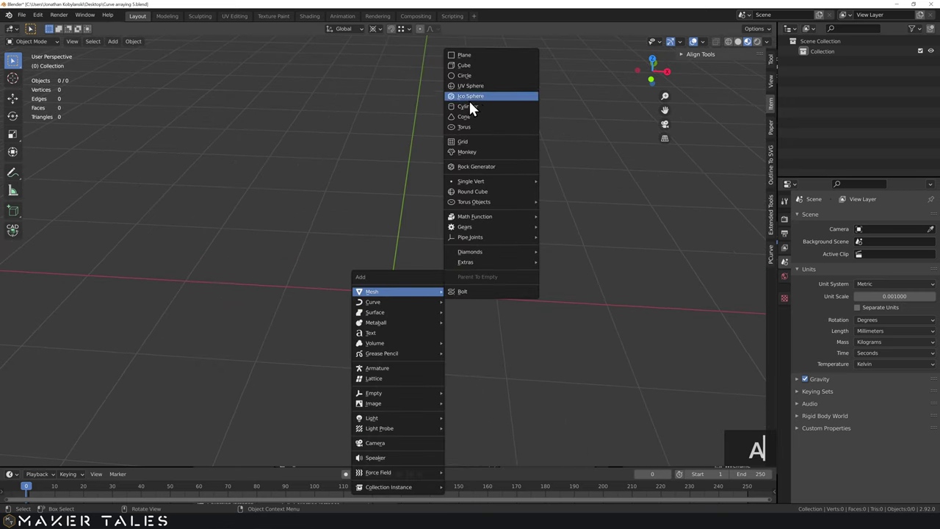
click(484, 90)
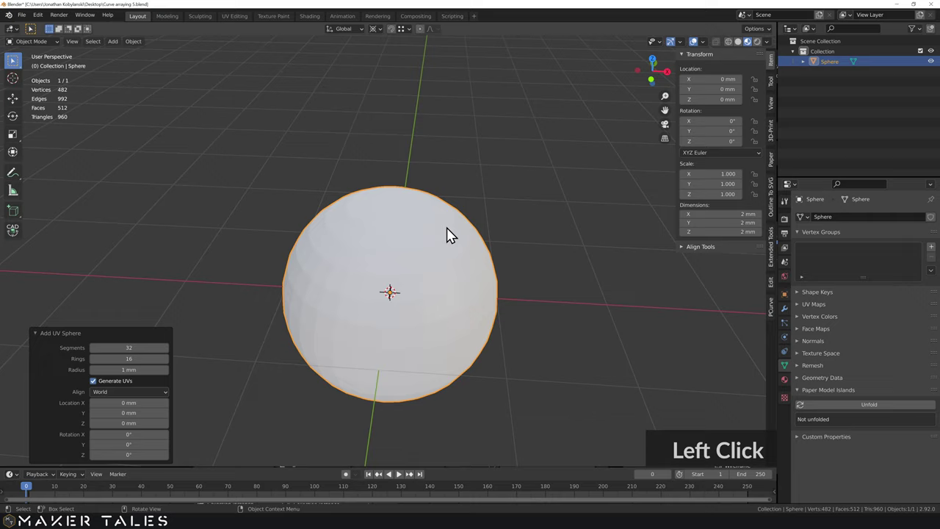
Set the sphere's radius to 5 mm, frame it in view and enter Edit Mode
middle_click(433, 225)
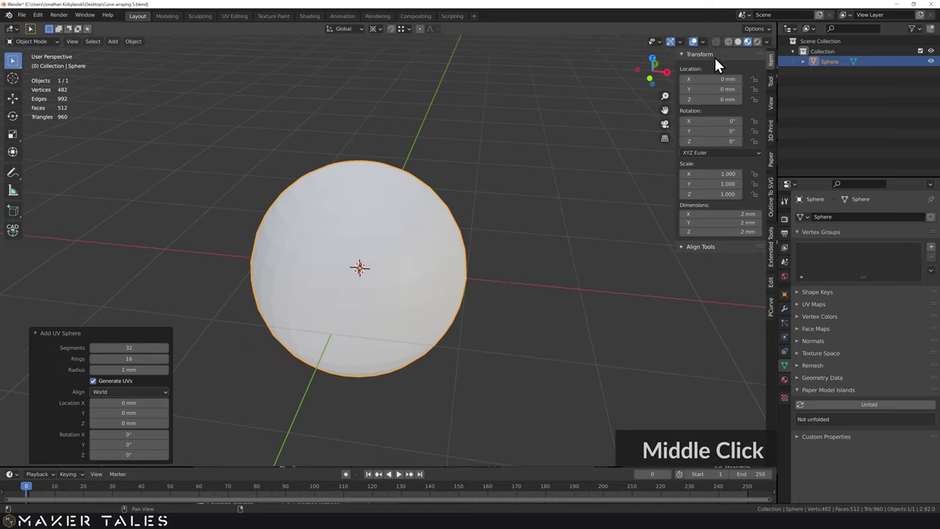
click(746, 48)
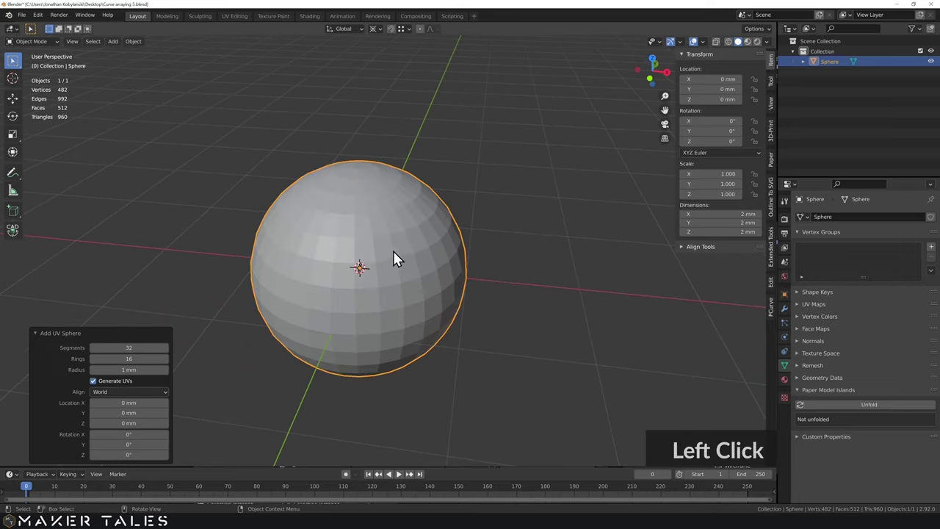
scroll(up, 3)
scroll(up, 3)
scroll(down, 3)
middle_click(403, 271)
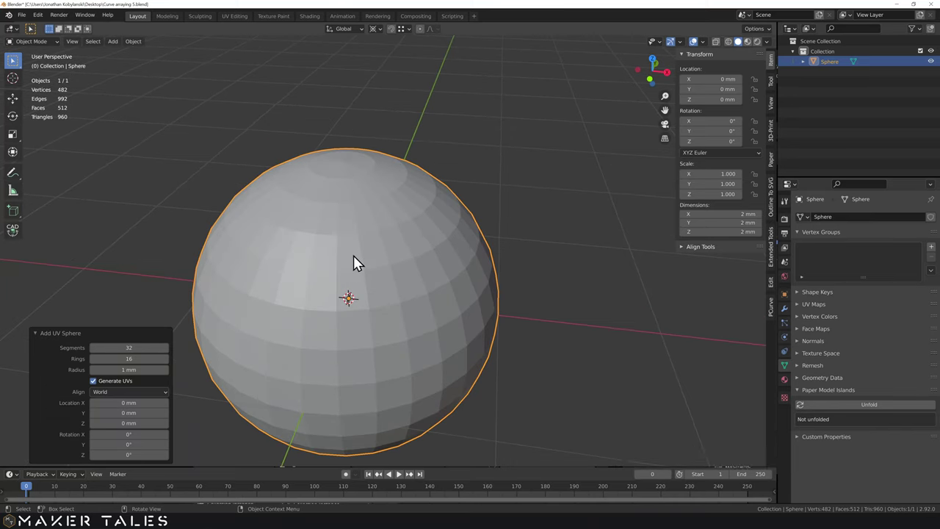
middle_click(360, 263)
scroll(down, 3)
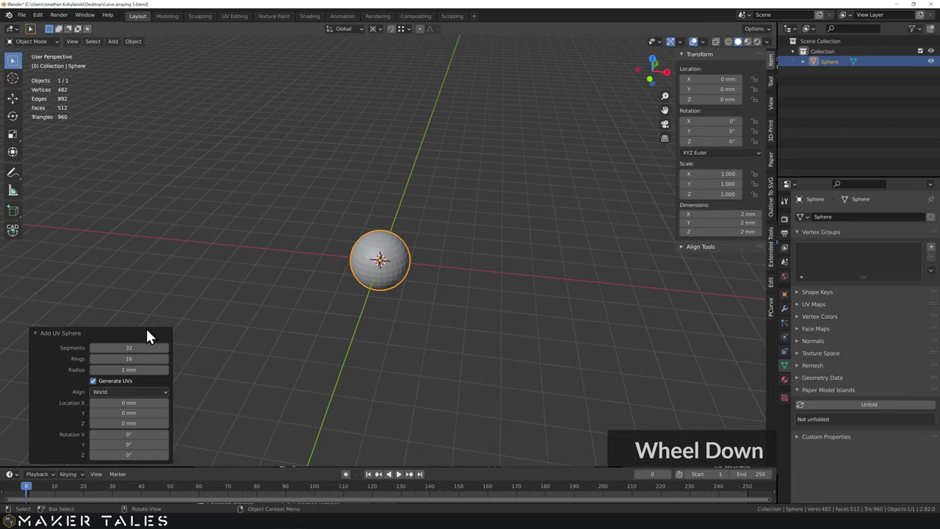
scroll(down, 3)
key(5)
key(Return)
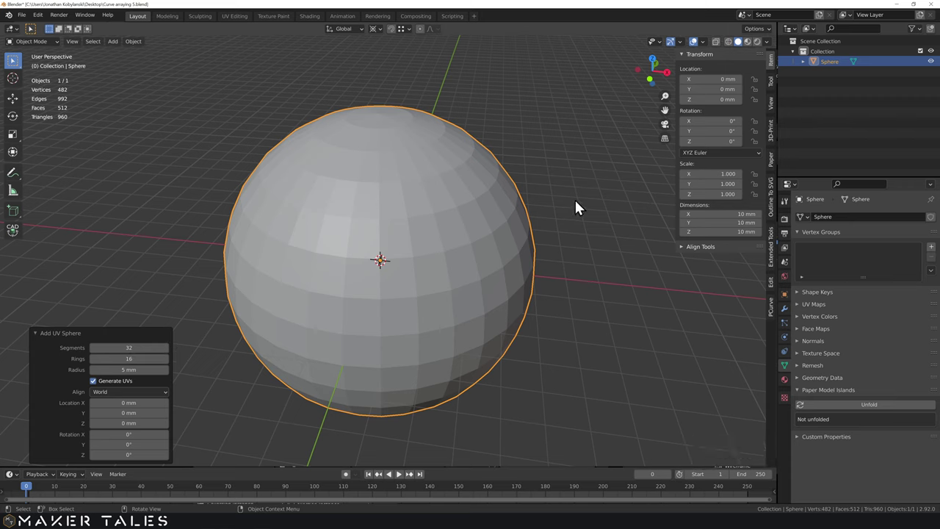
key(Return)
key(Tab)
Select the shortest-path edge outline from pole to equator and back, then duplicate it in place
key(Tab)
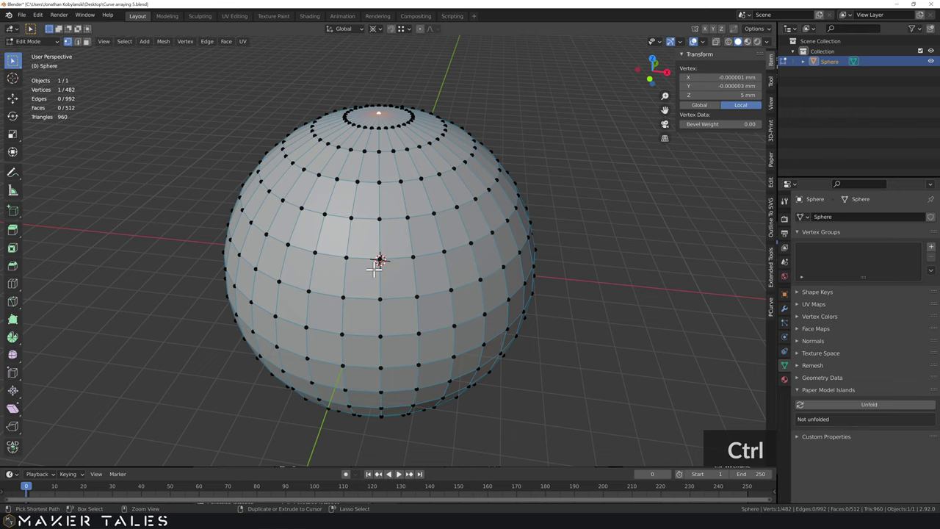
key(ctrl+l)
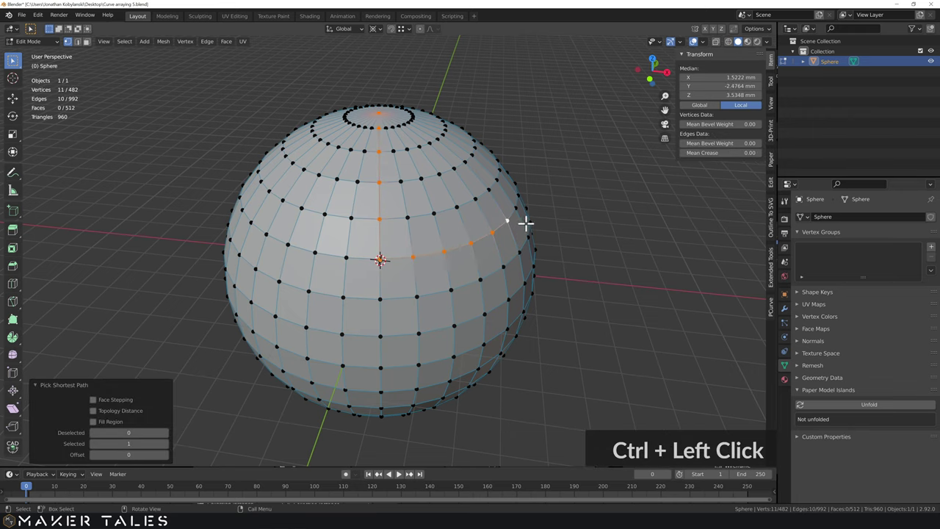
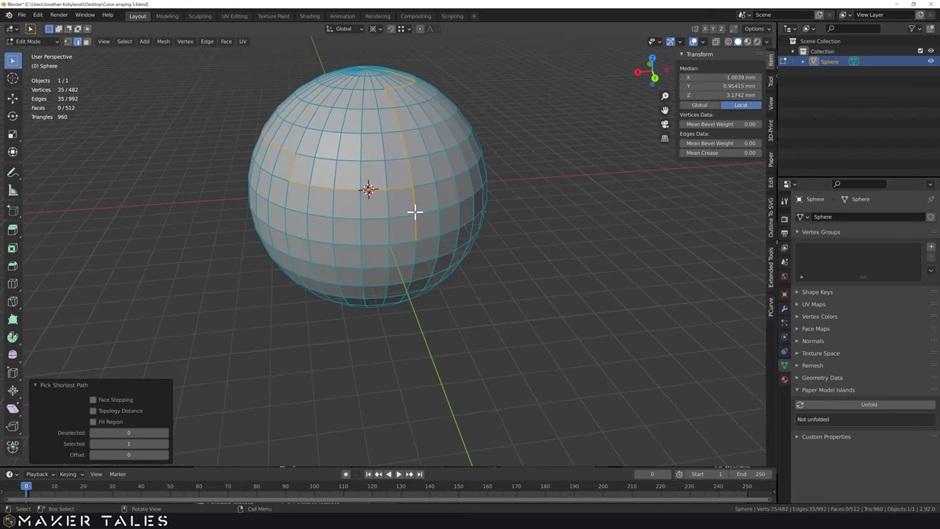
key(Tab)
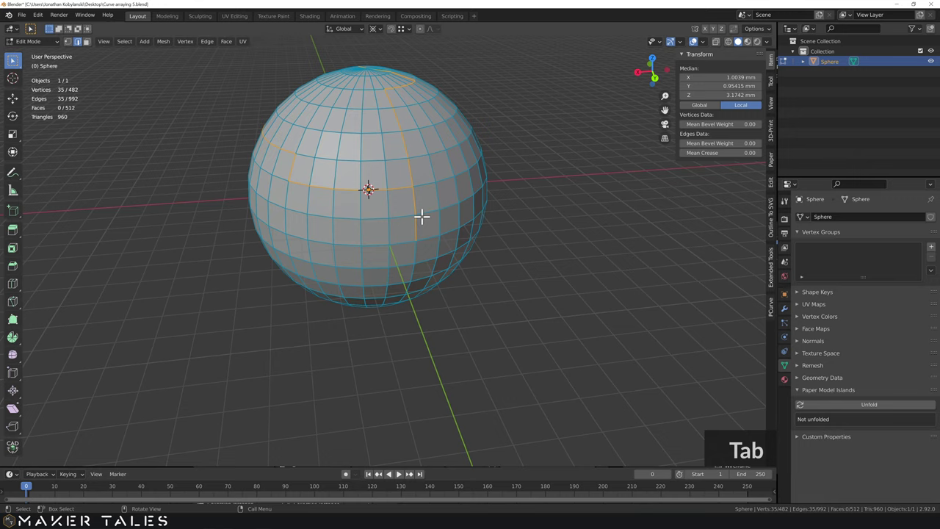
key(ctrl+l)
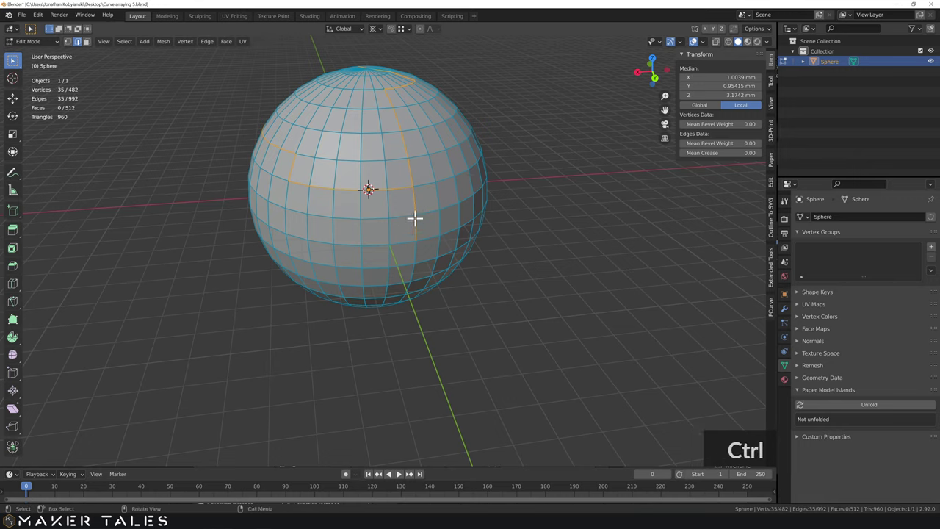
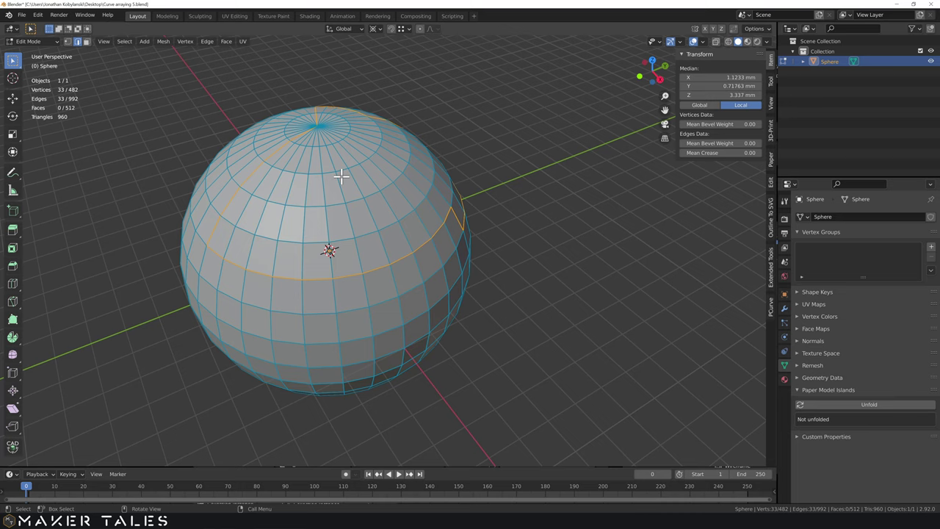
key(d)
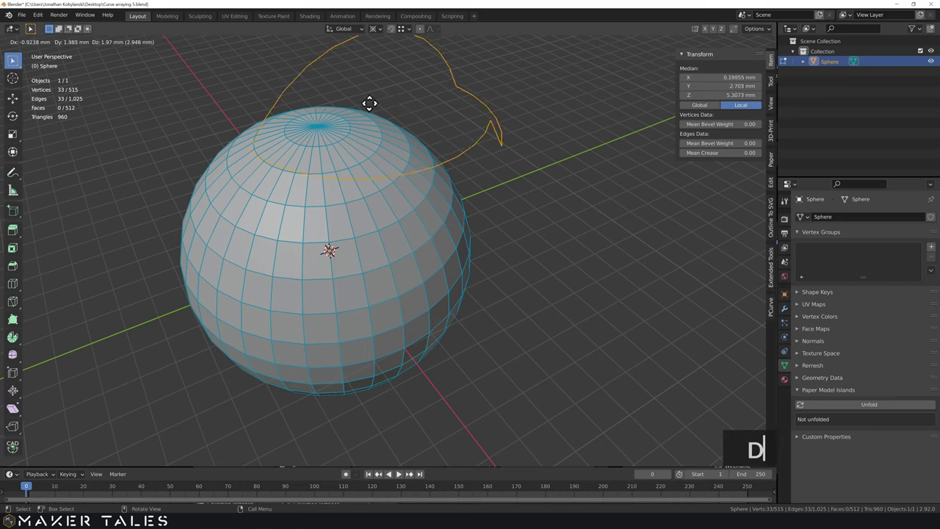
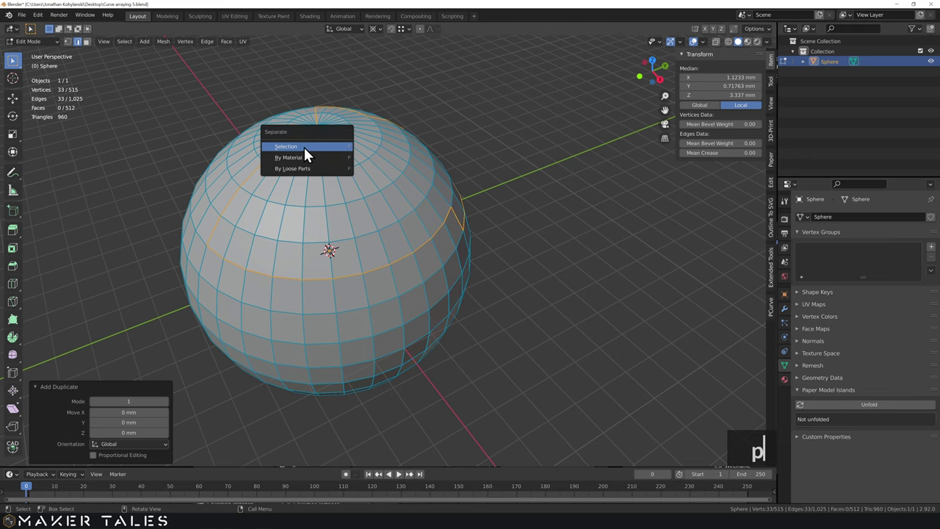
Separate the outline into Sphere.001 and convert that object to a curve
click(304, 154)
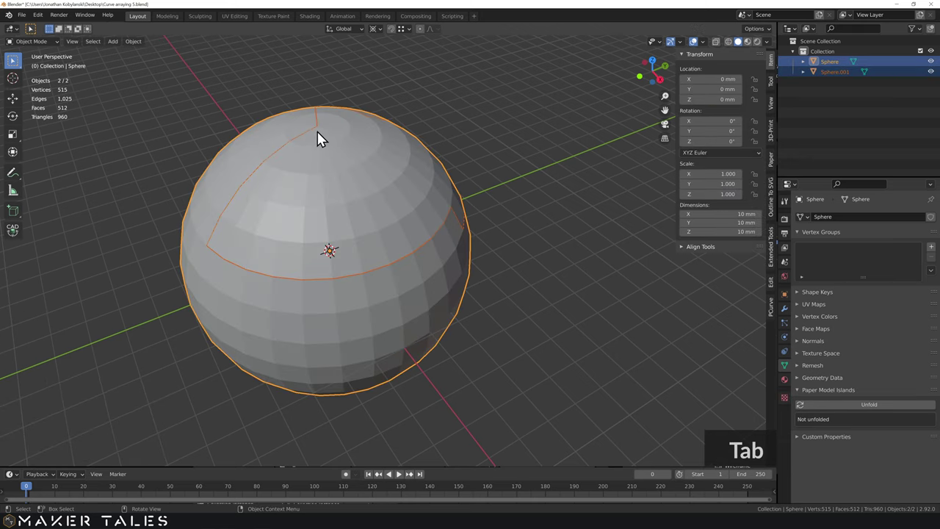
click(462, 104)
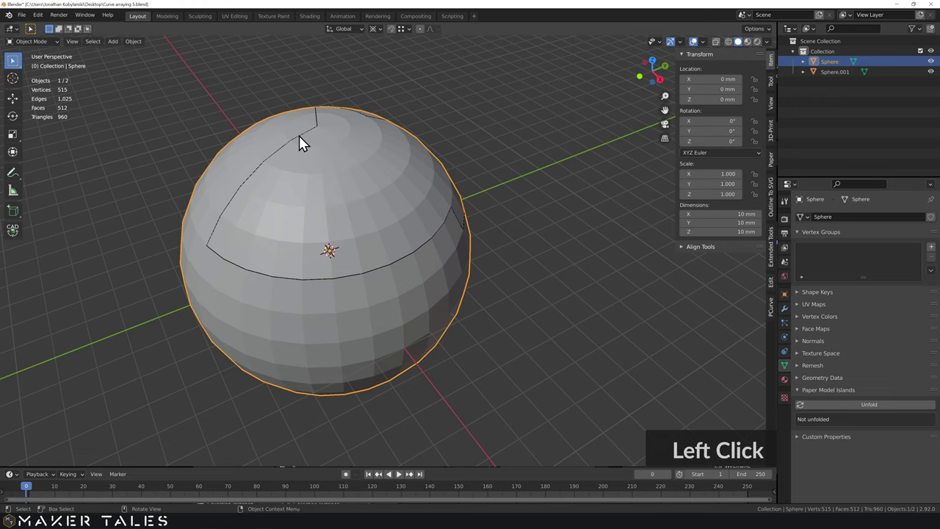
click(334, 165)
middle_click(346, 163)
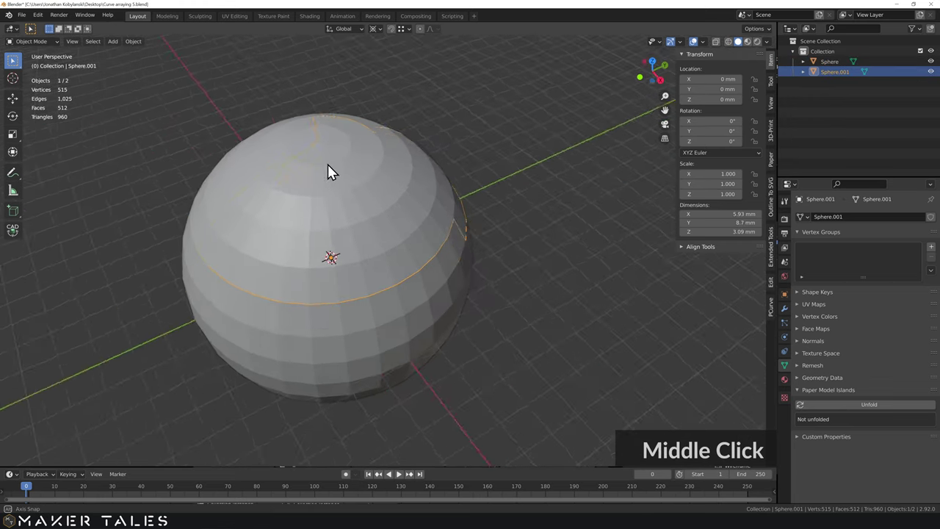
middle_click(297, 166)
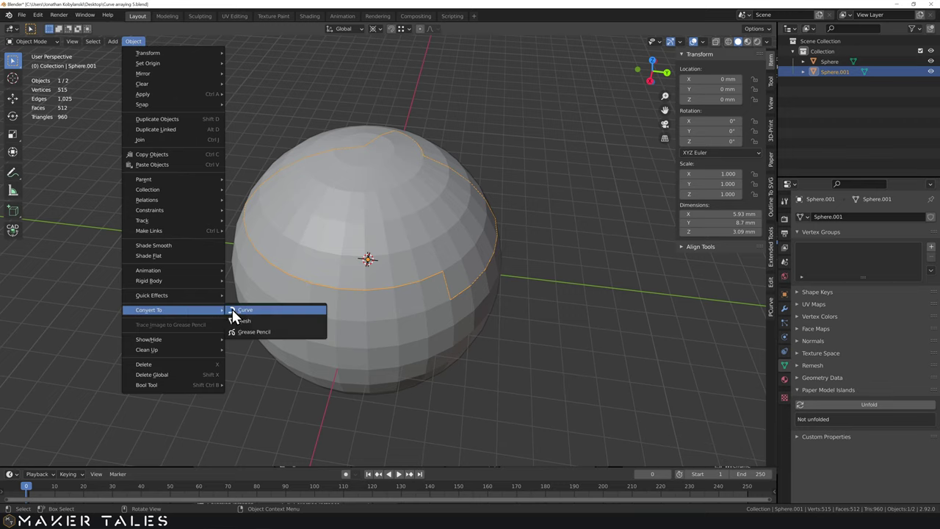
click(245, 315)
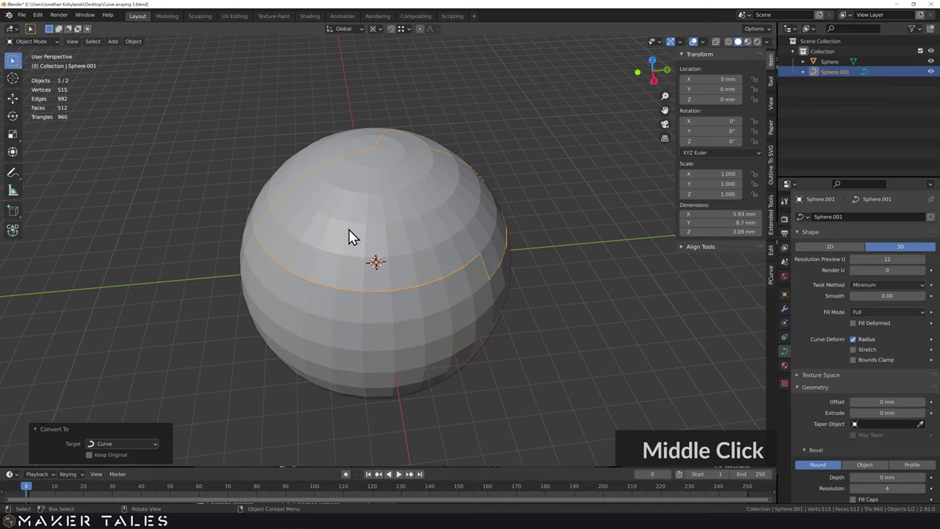
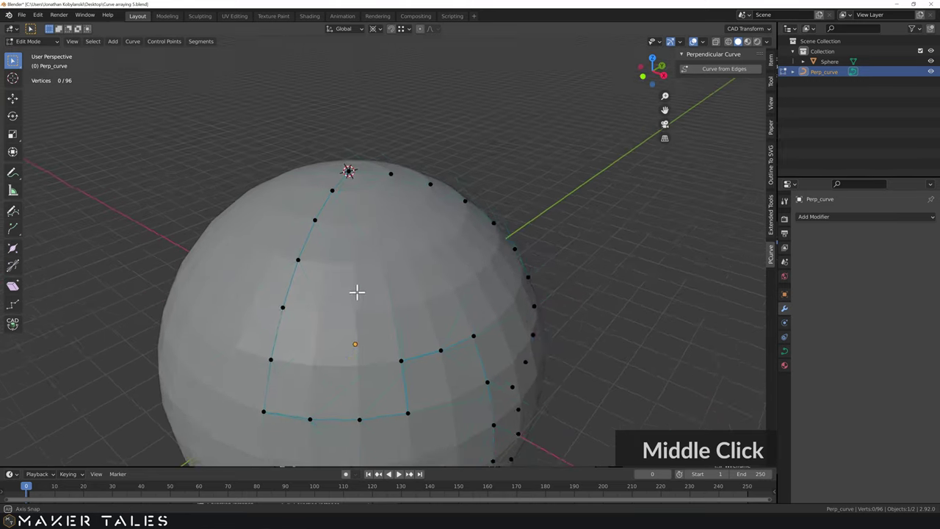
Leave curve edit mode and set Perp_curve's origin to the 3D cursor at the sphere's top pole
key(Tab)
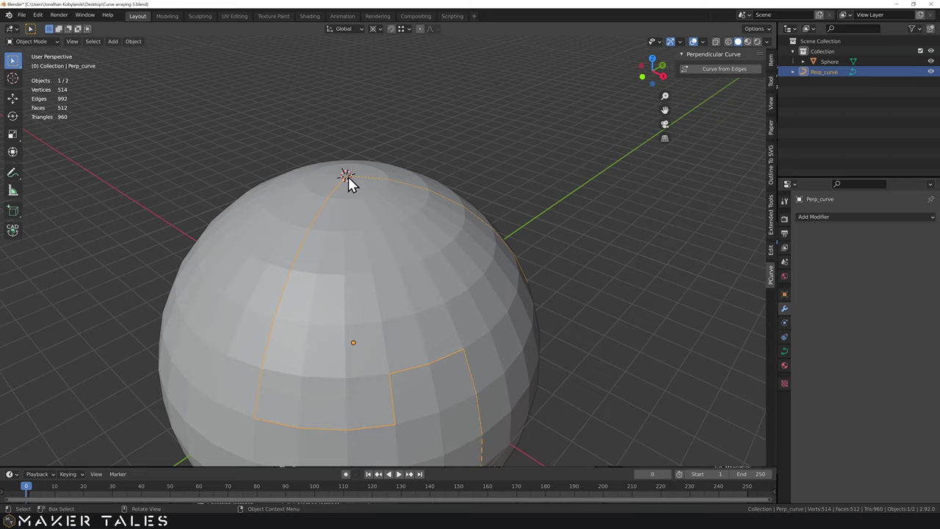
scroll(up, 3)
middle_click(353, 186)
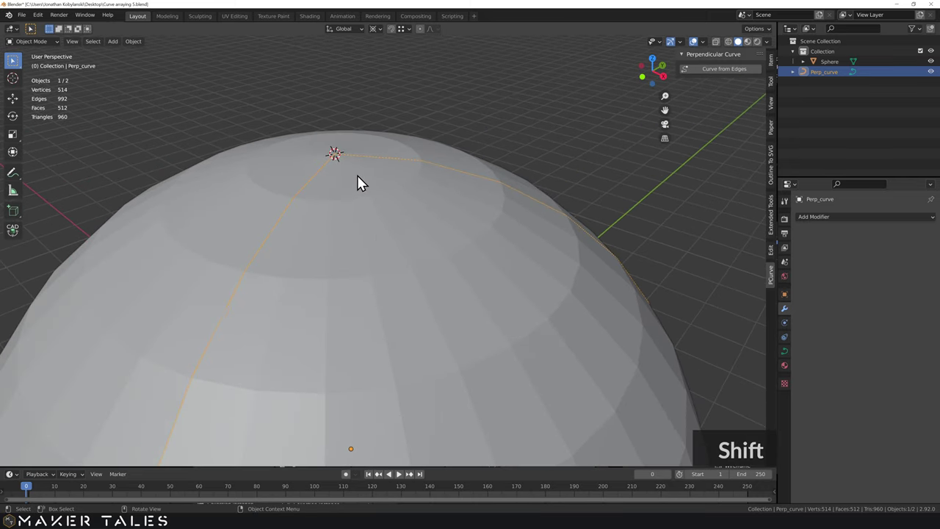
scroll(down, 3)
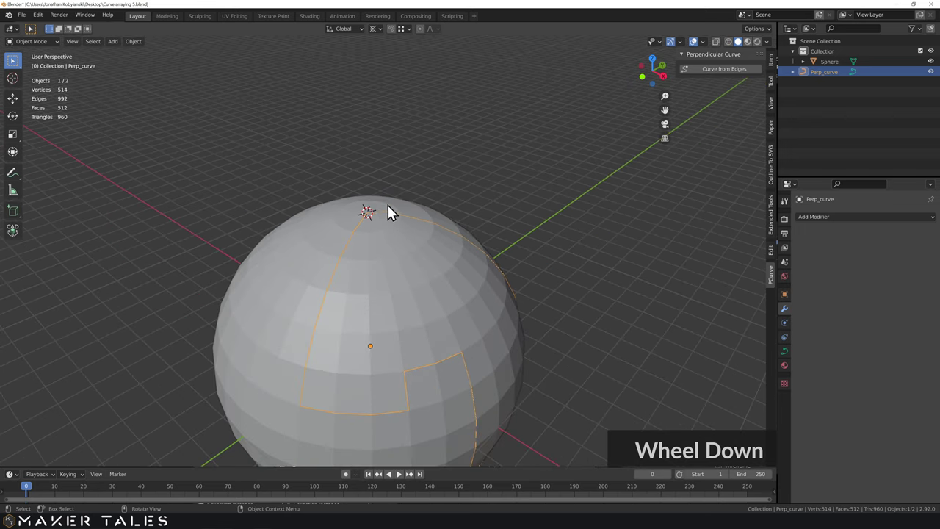
scroll(down, 3)
middle_click(394, 227)
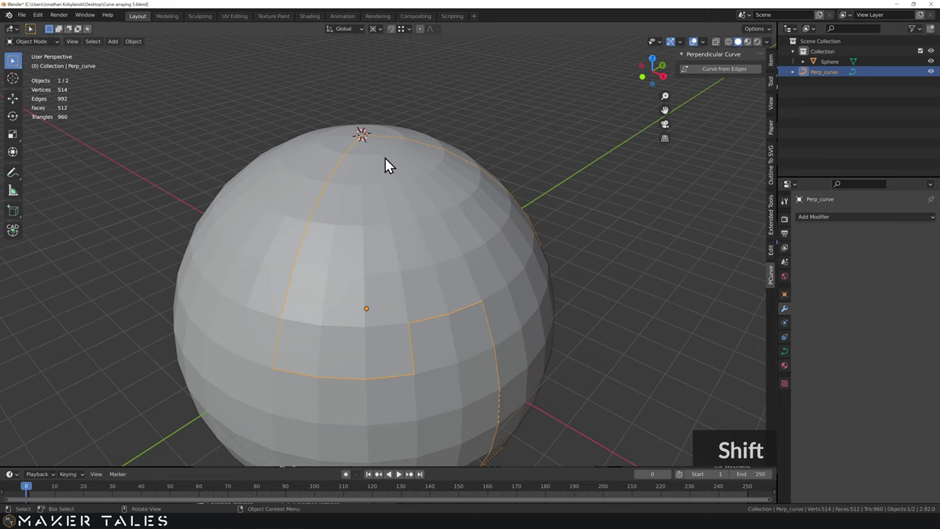
right_click(380, 139)
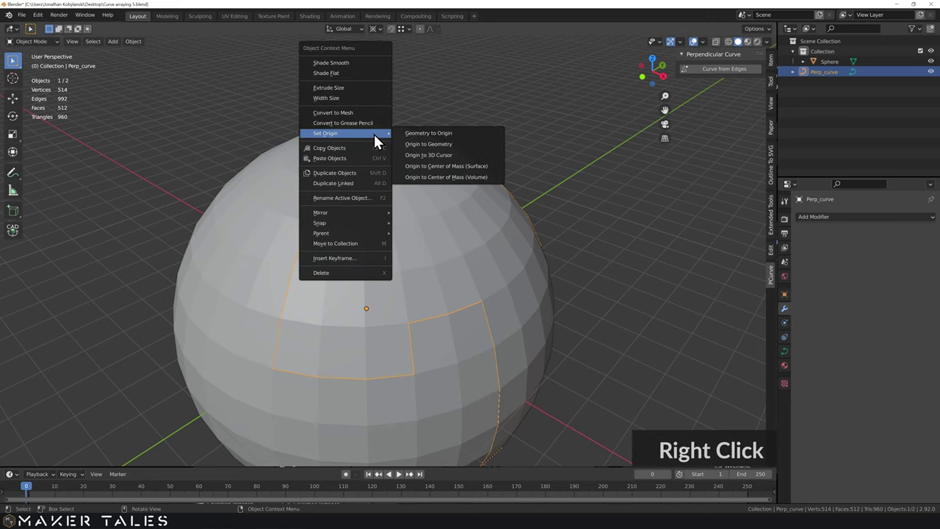
right_click(439, 162)
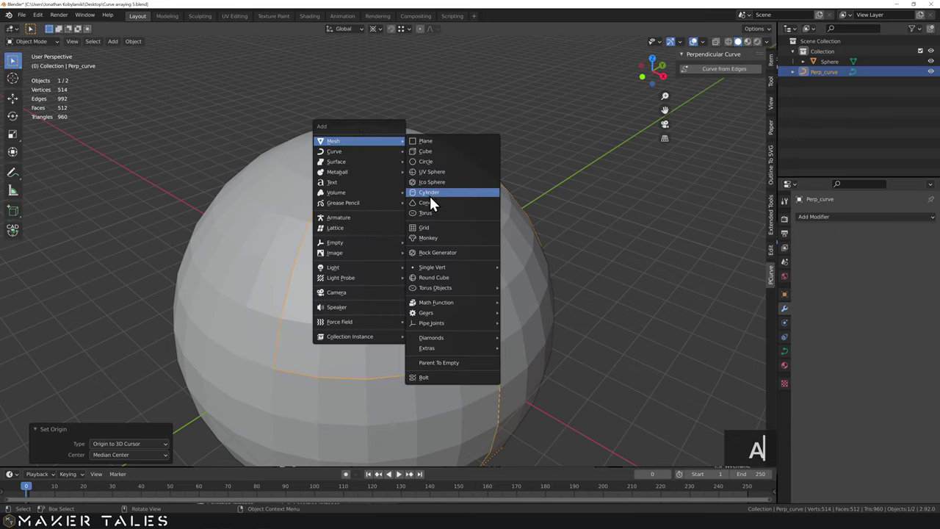
Add a cone at the sphere's top and scale it to about 0.2, tall and thin along Z
click(437, 208)
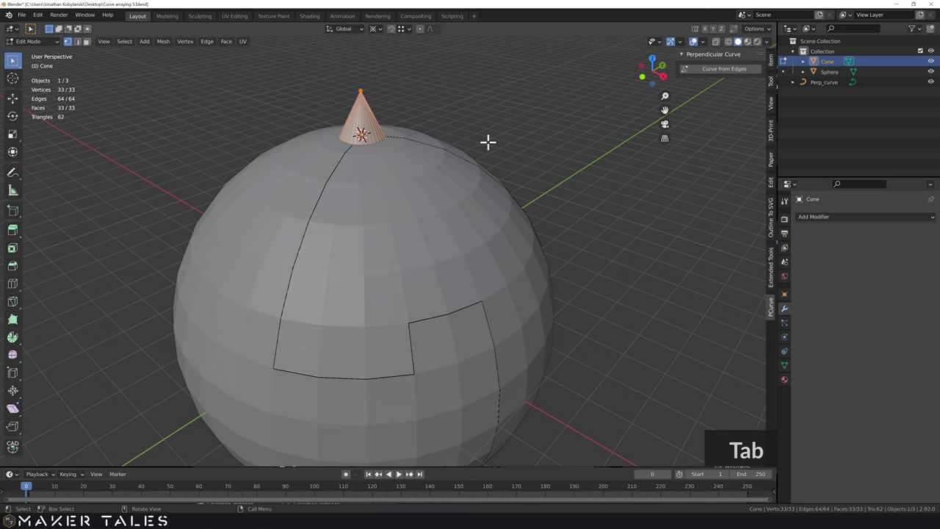
text(s)
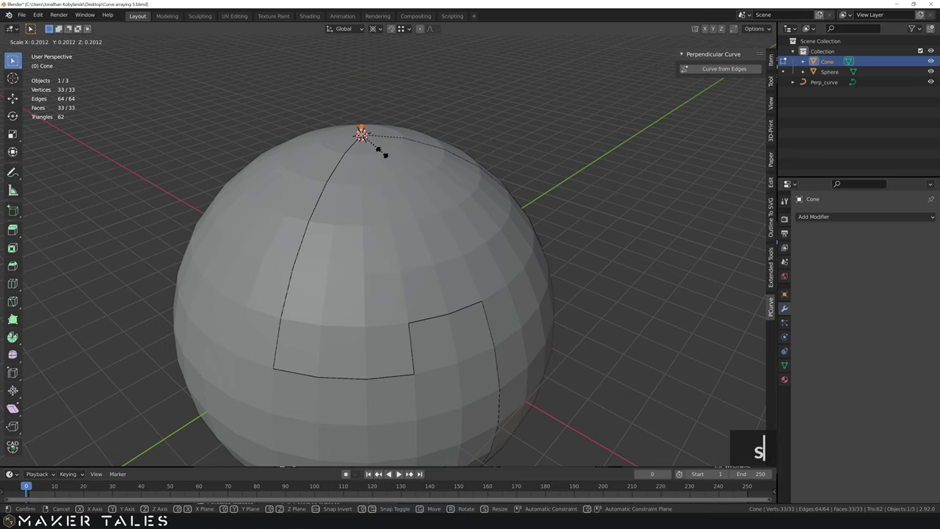
text(sz)
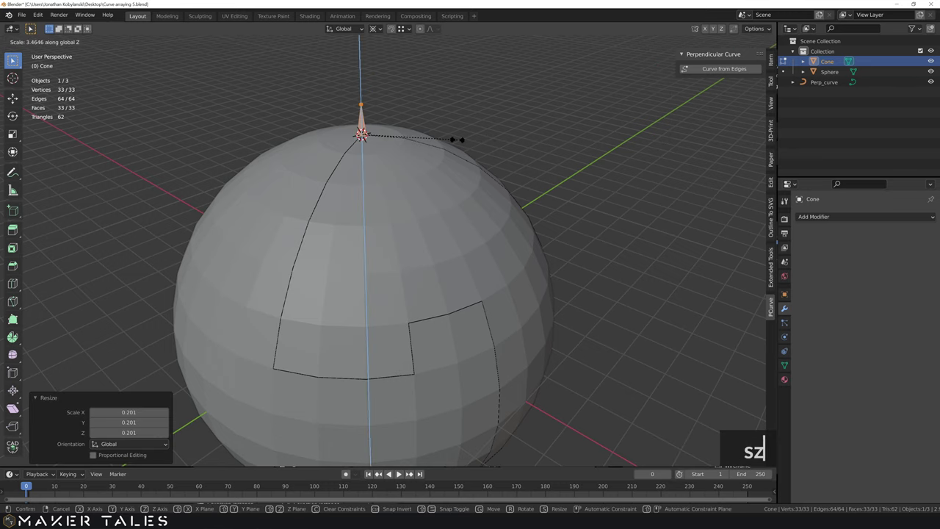
key(Tab)
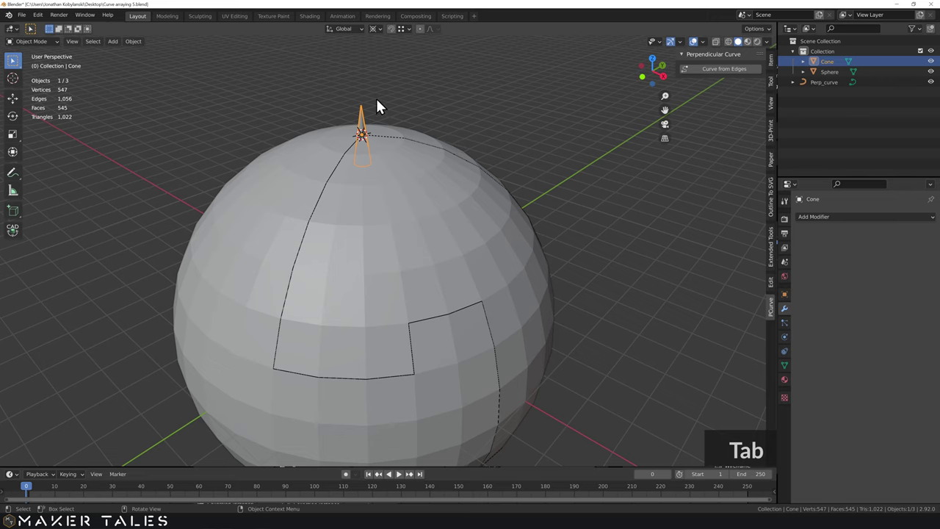
middle_click(390, 111)
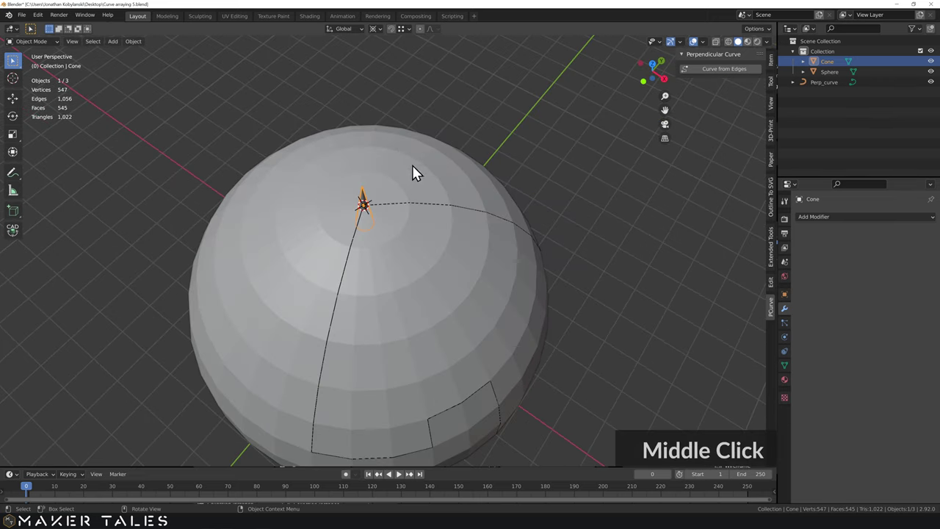
Give the cone an Array modifier fit to Perp_curve with a 0.5 mm offset between copies
click(436, 104)
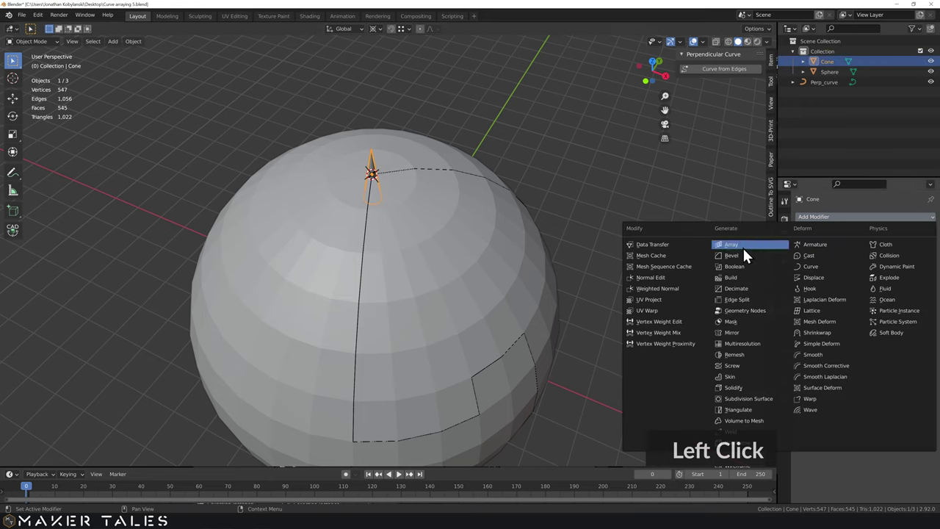
click(808, 306)
double_click(819, 314)
click(814, 316)
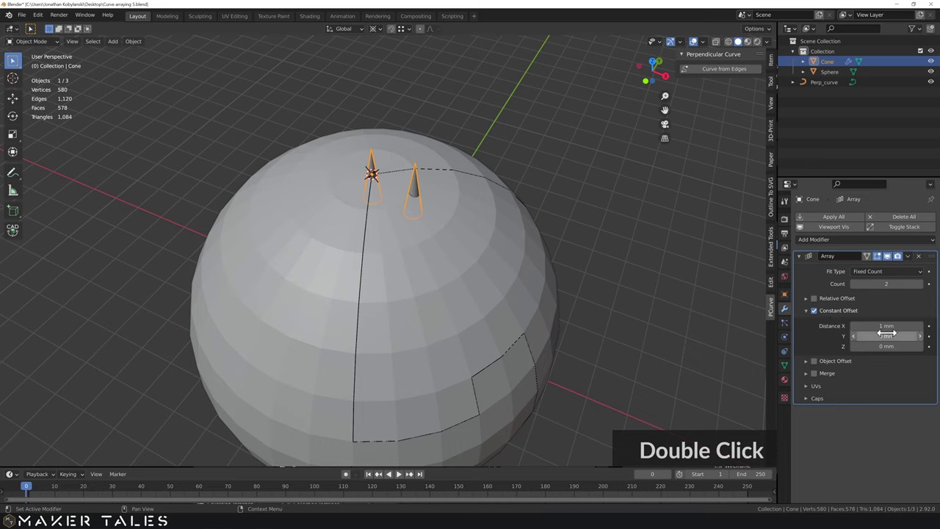
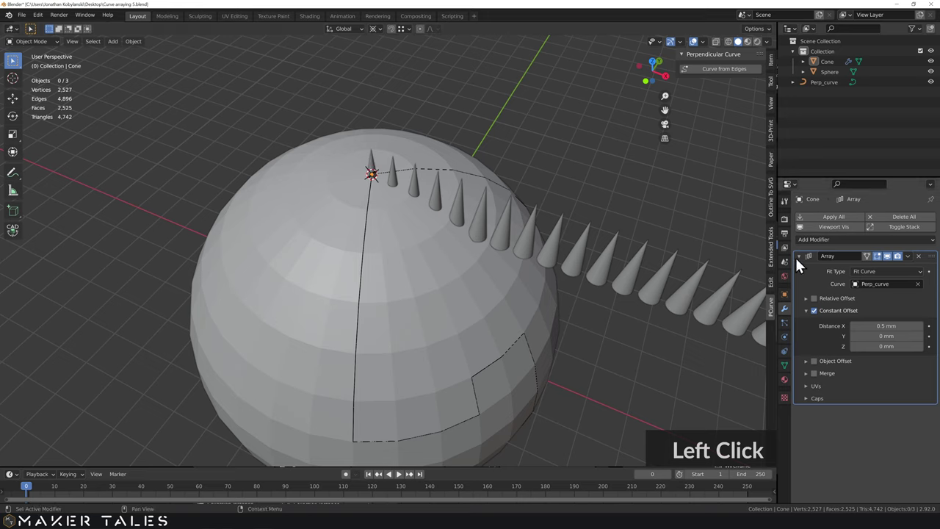
Set the Curve modifier's Curve Object to Perp_curve so the cones wrap the sphere, then select Perp_curve
click(802, 261)
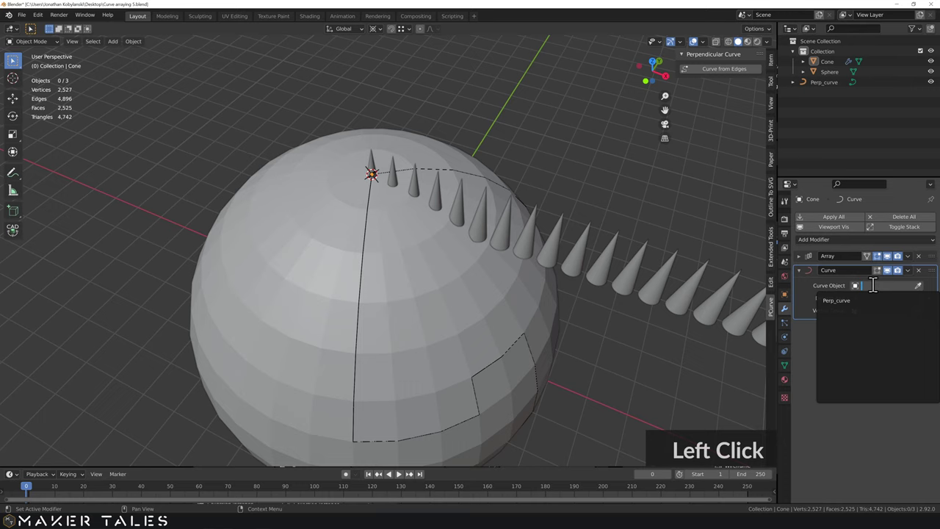
click(616, 322)
middle_click(615, 296)
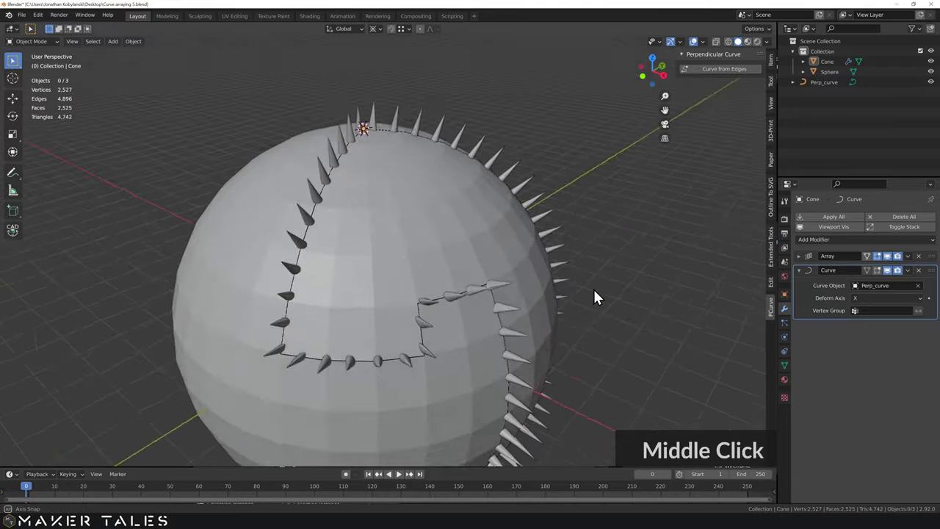
click(429, 269)
Set all 96 Perp_curve points to free handles and lower Resolution Preview U to 1
key(Tab)
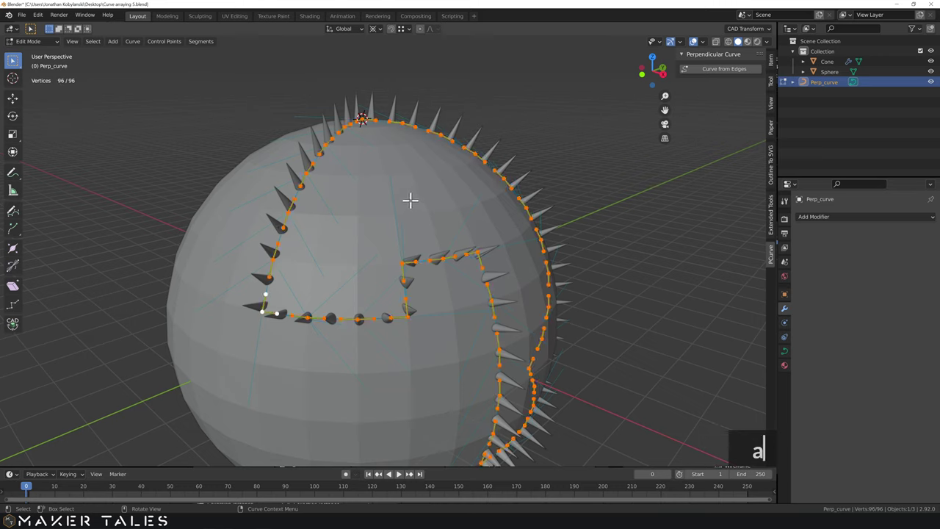
text(acv)
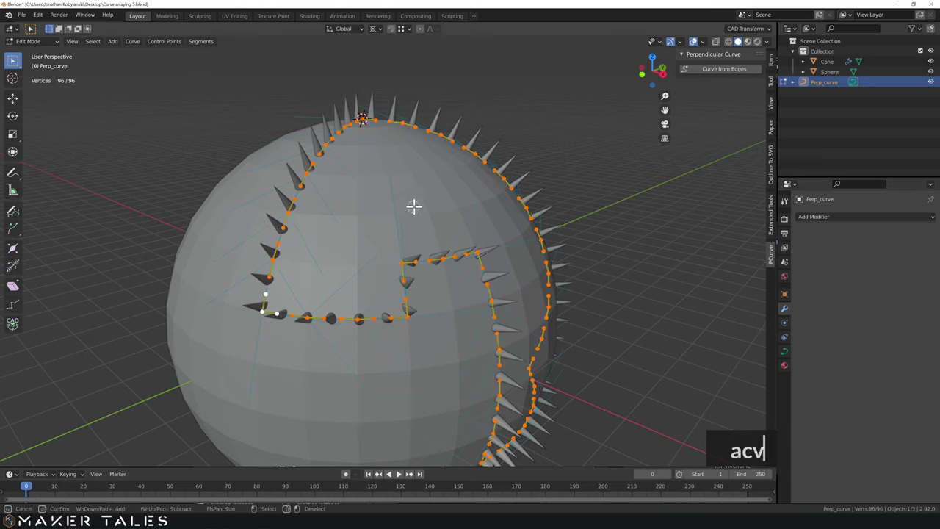
key(Escape)
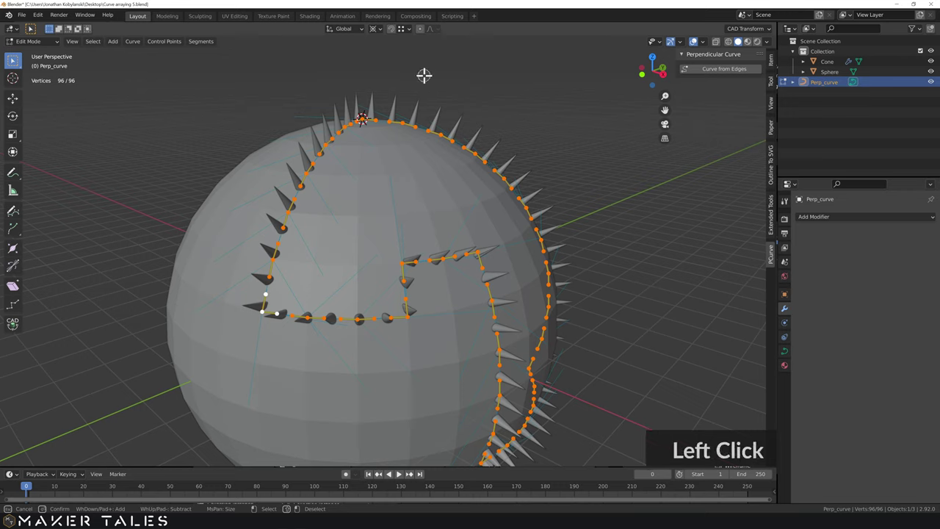
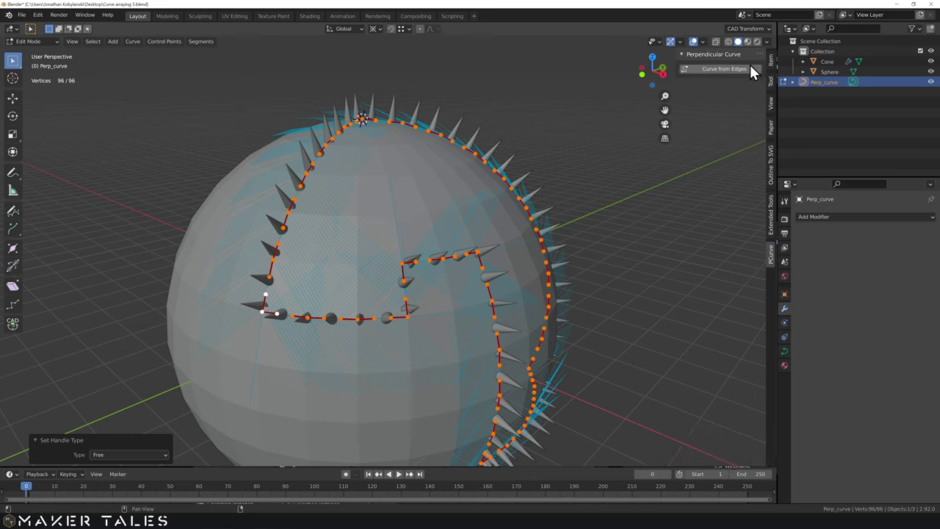
click(773, 65)
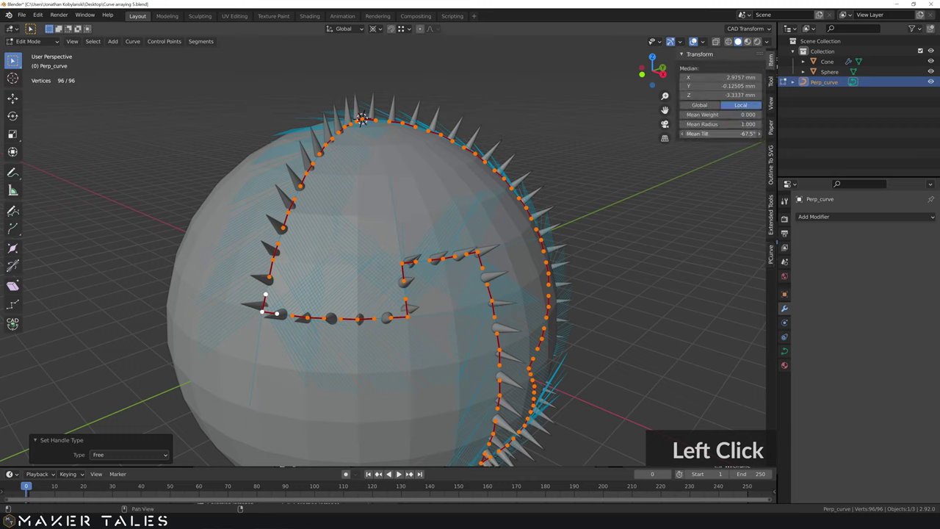
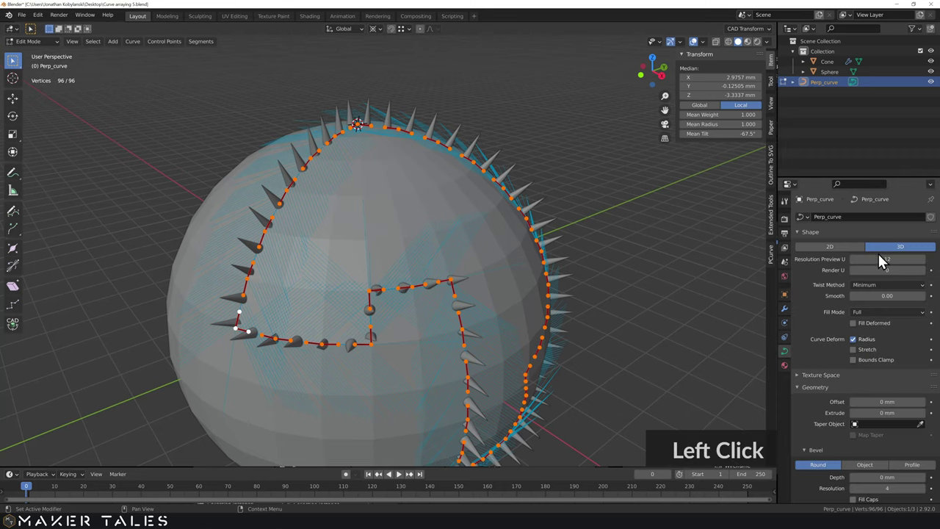
key(Return)
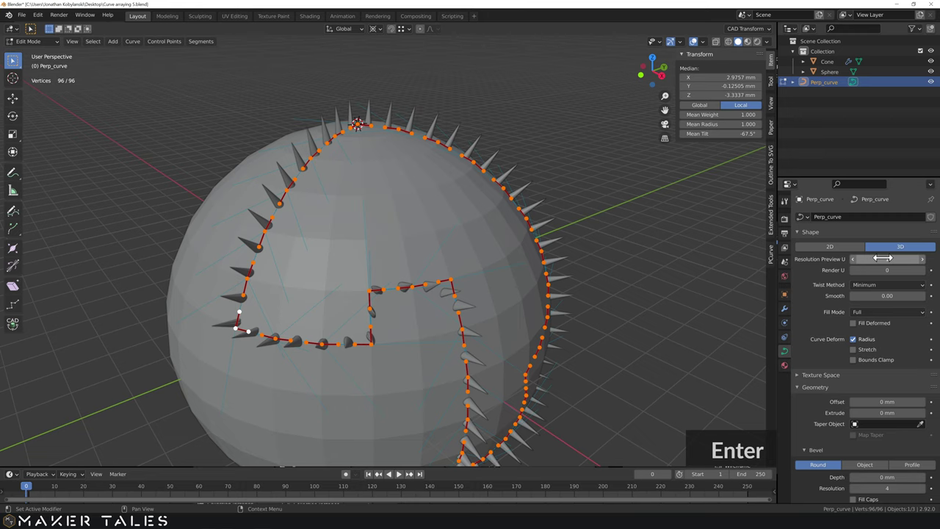
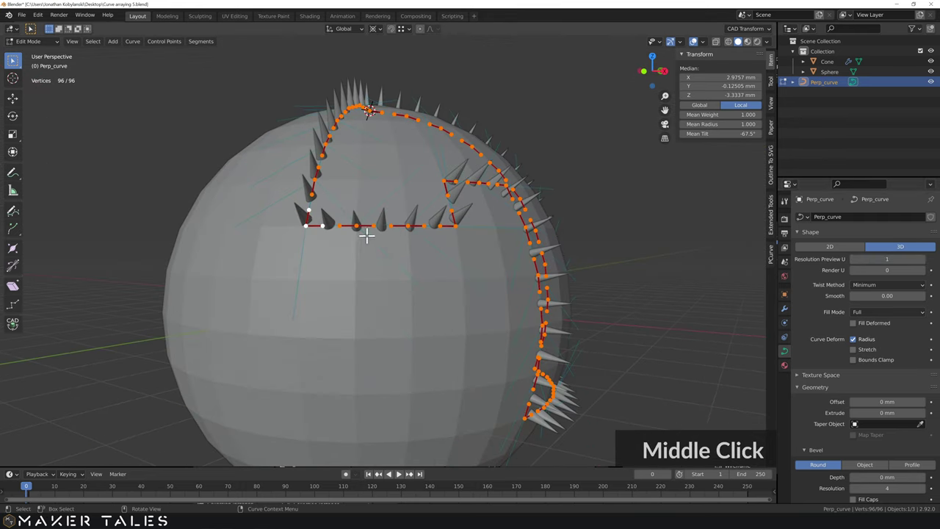
Inspect the ring of spikes around the sphere, then undo so only the single cone at the pole remains
middle_click(346, 226)
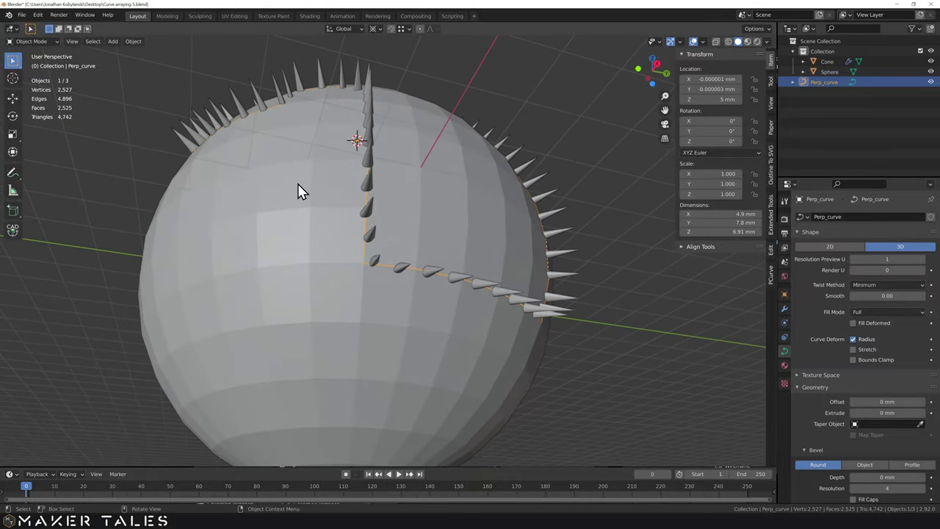
middle_click(384, 265)
scroll(up, 3)
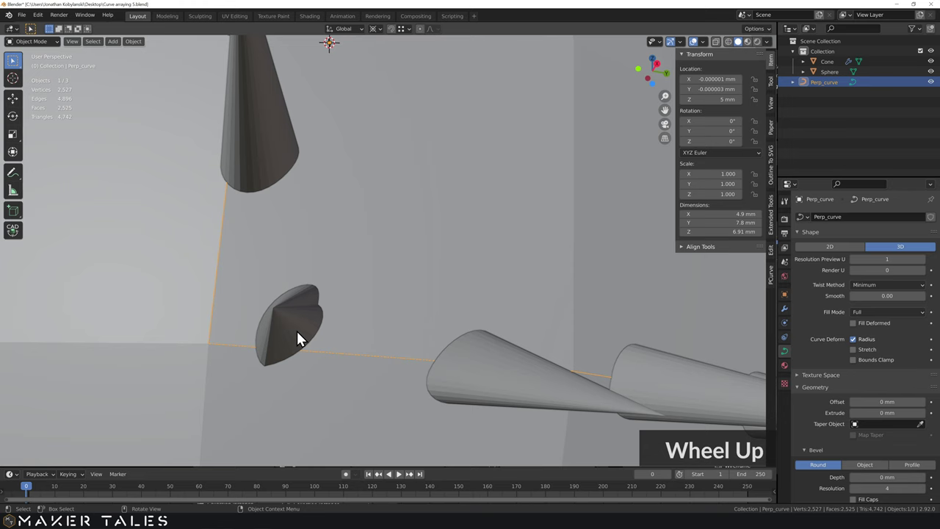
scroll(down, 3)
middle_click(381, 214)
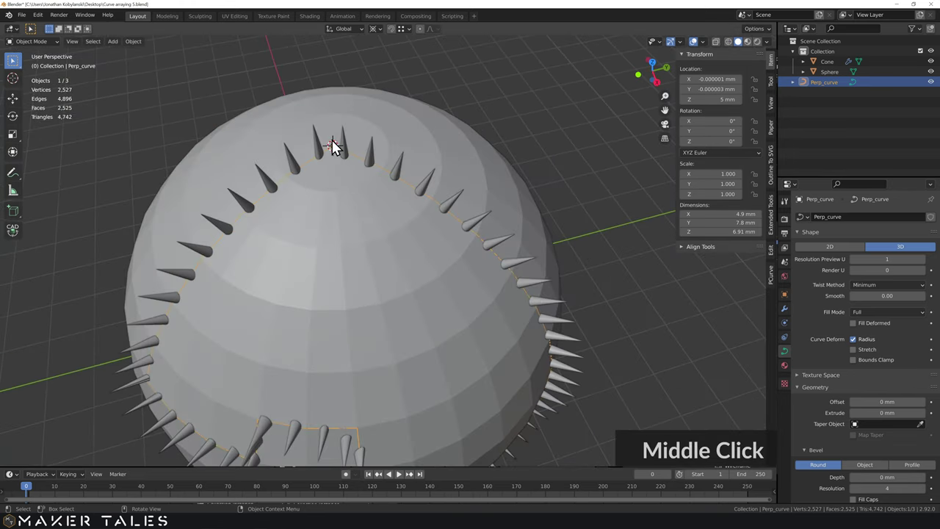
middle_click(338, 145)
key(ctrl+z)
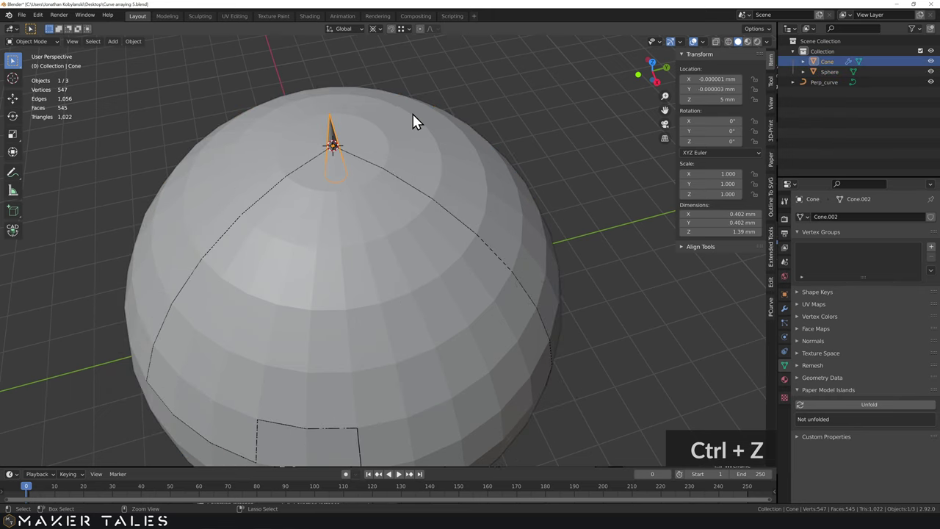
Add a plane at the sphere's pole with an Array modifier using a 0.5 mm constant Z offset
middle_click(366, 116)
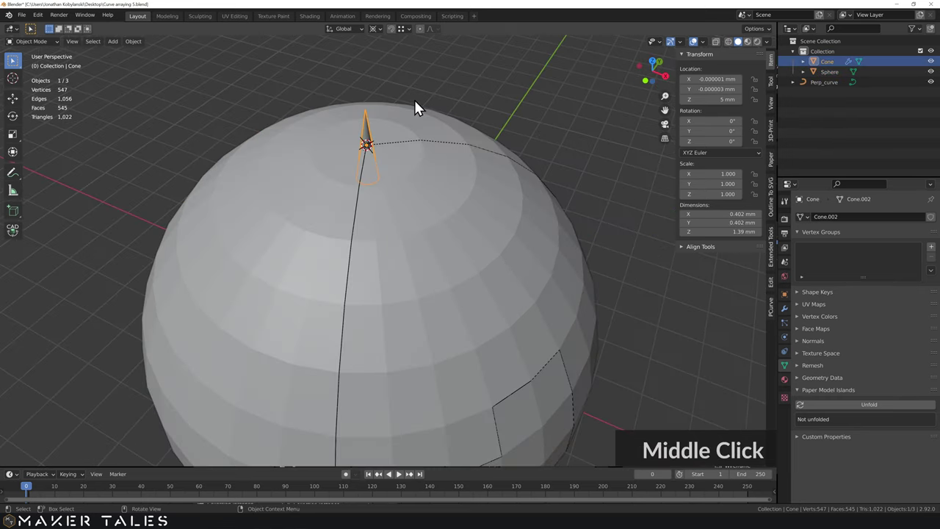
key(a)
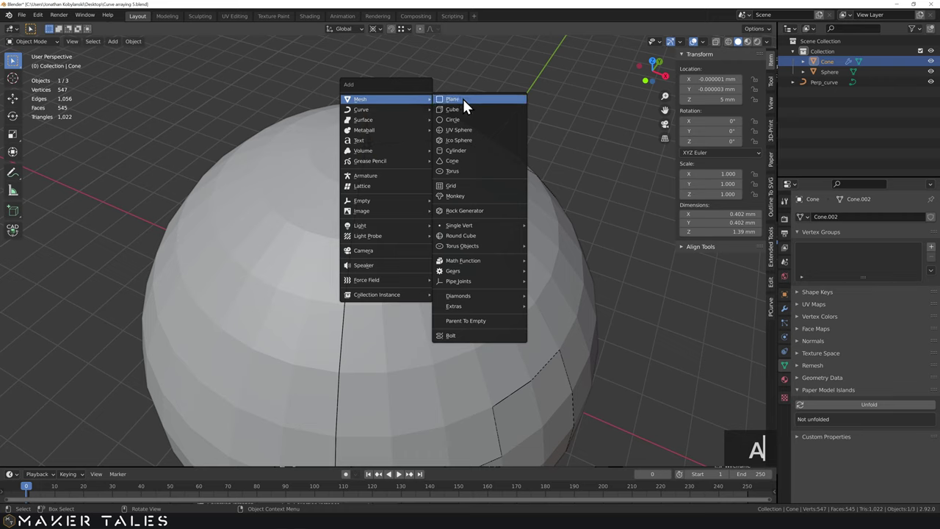
click(469, 104)
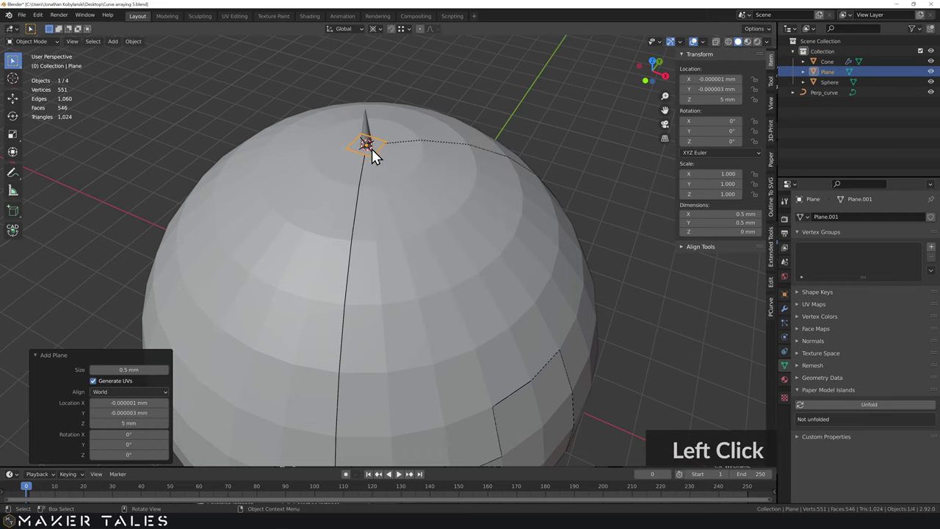
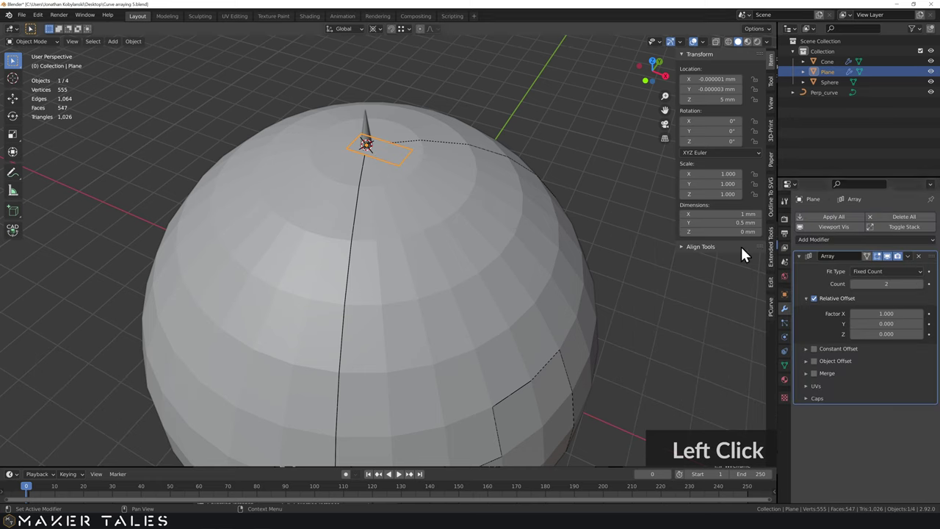
click(812, 304)
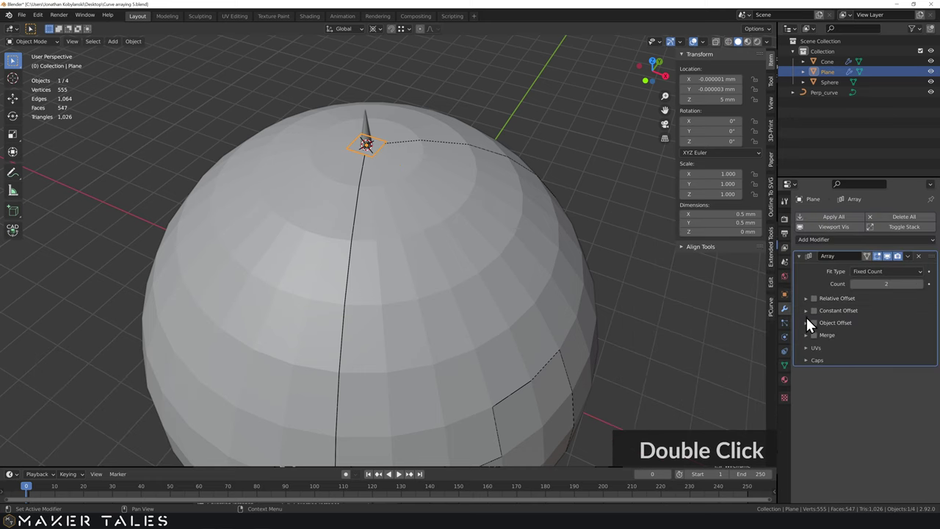
click(808, 315)
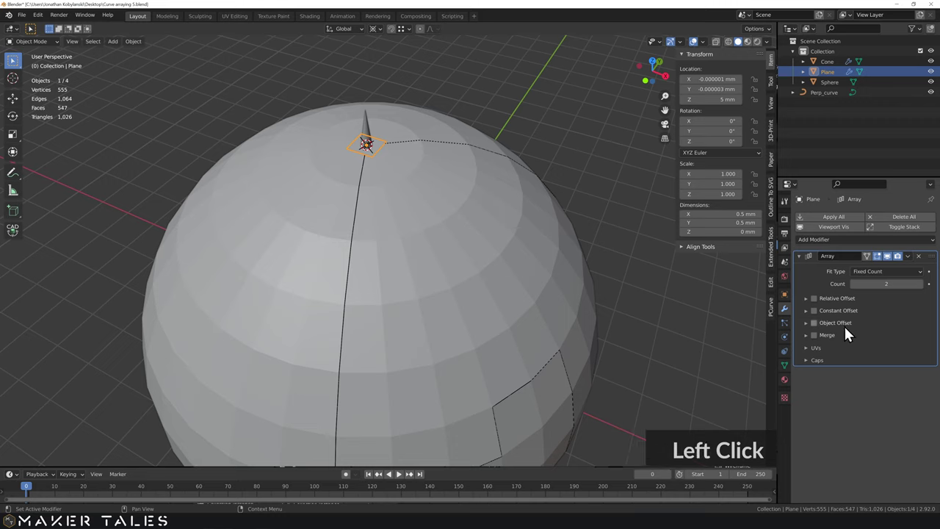
double_click(822, 317)
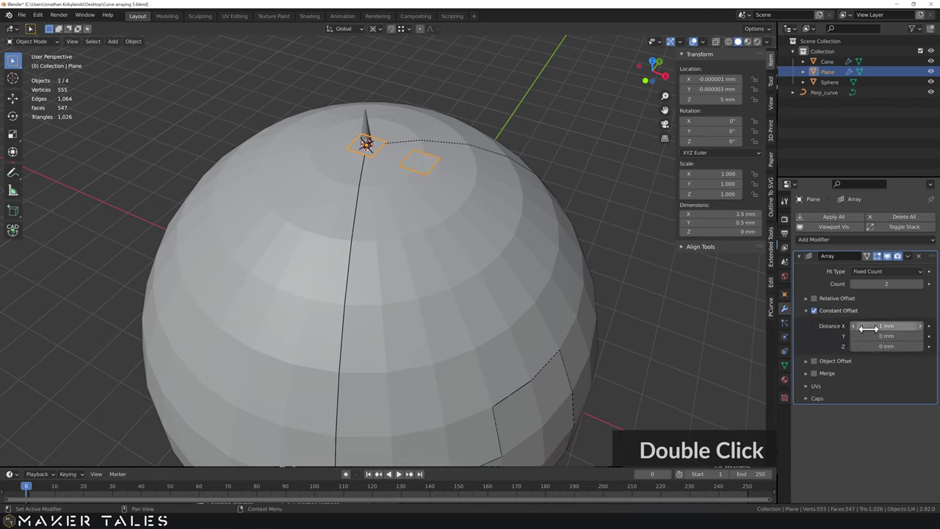
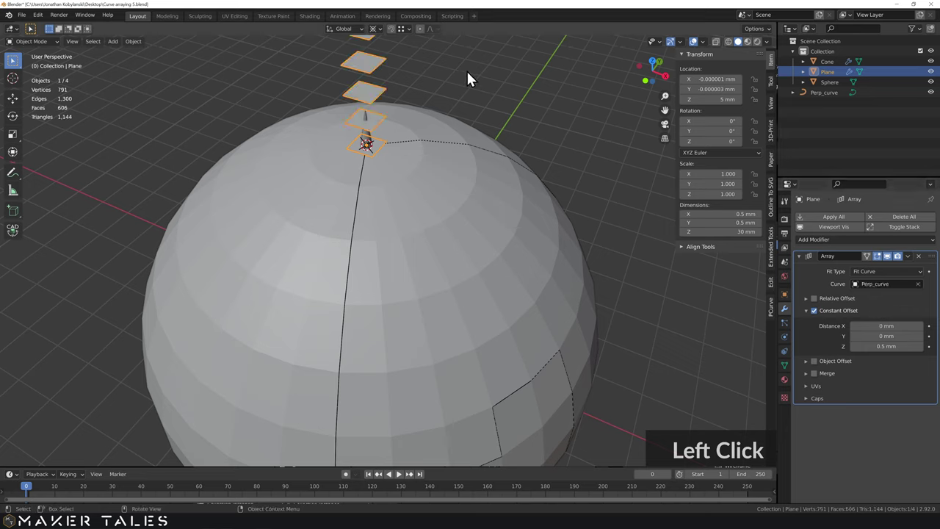
Add a Curve modifier deforming the planes along Perp_curve on Z, then select the sphere
click(805, 261)
double_click(824, 242)
click(816, 293)
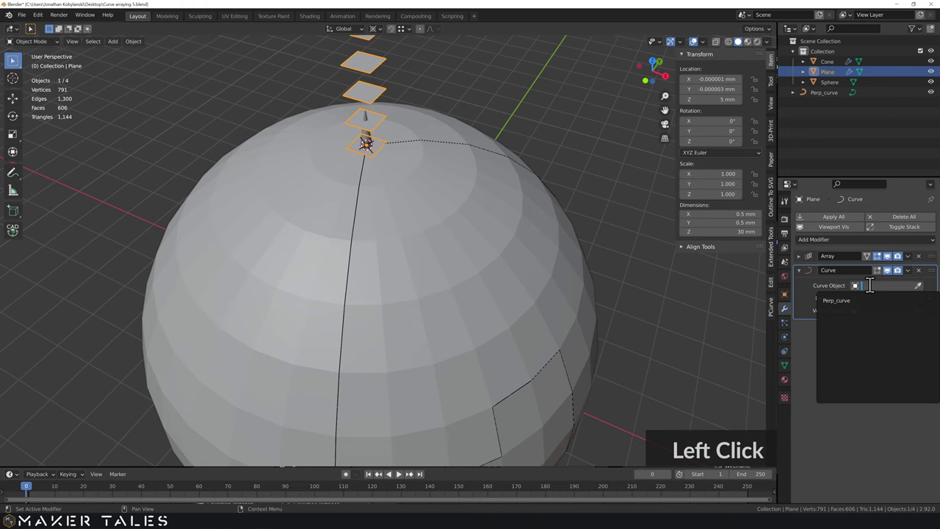
middle_click(448, 235)
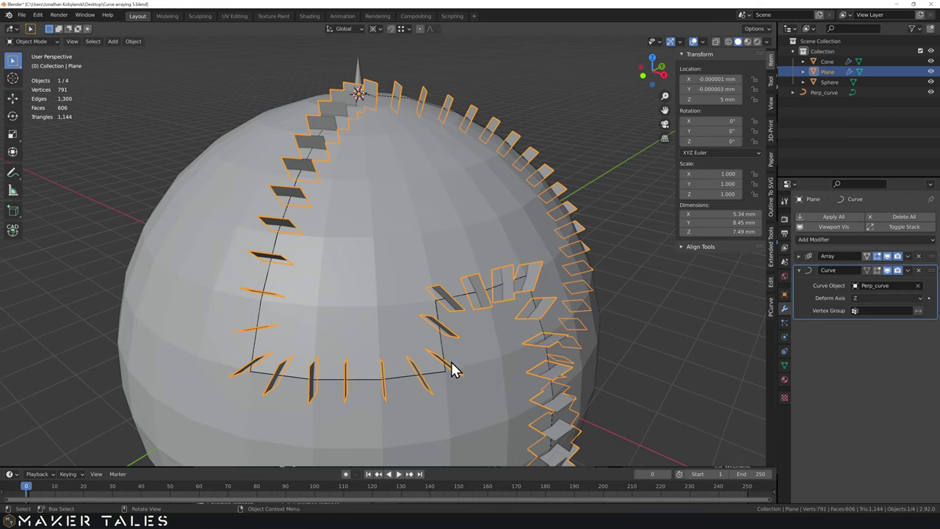
click(443, 378)
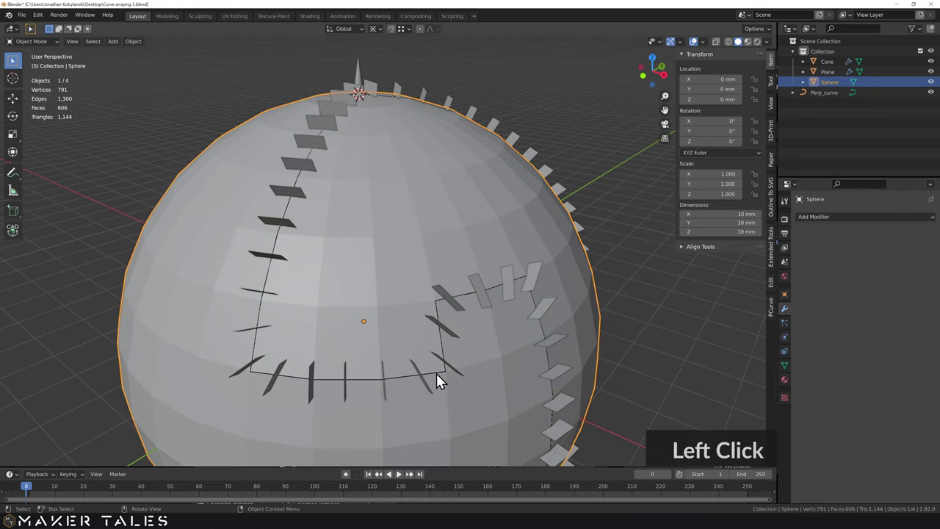
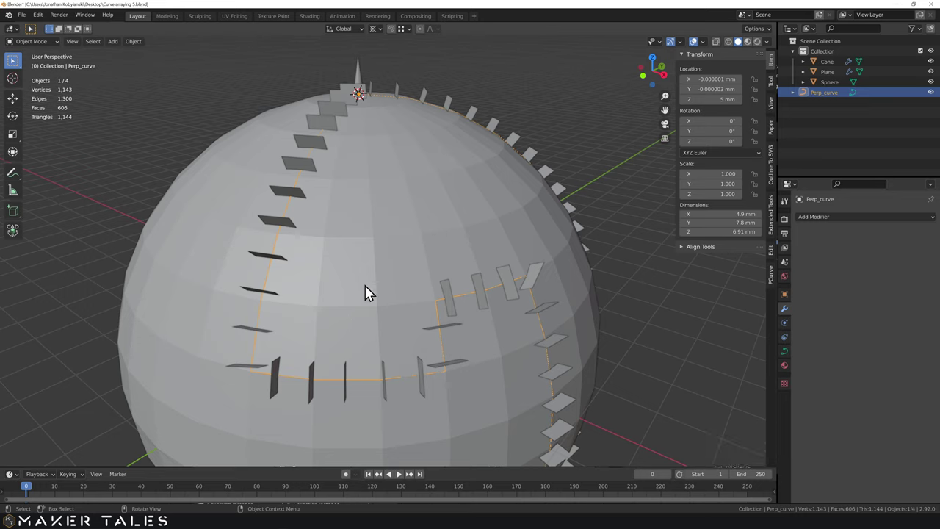
Select Perp_curve and set its Resolution Preview U to 1024 so the planes follow it smoothly
click(403, 382)
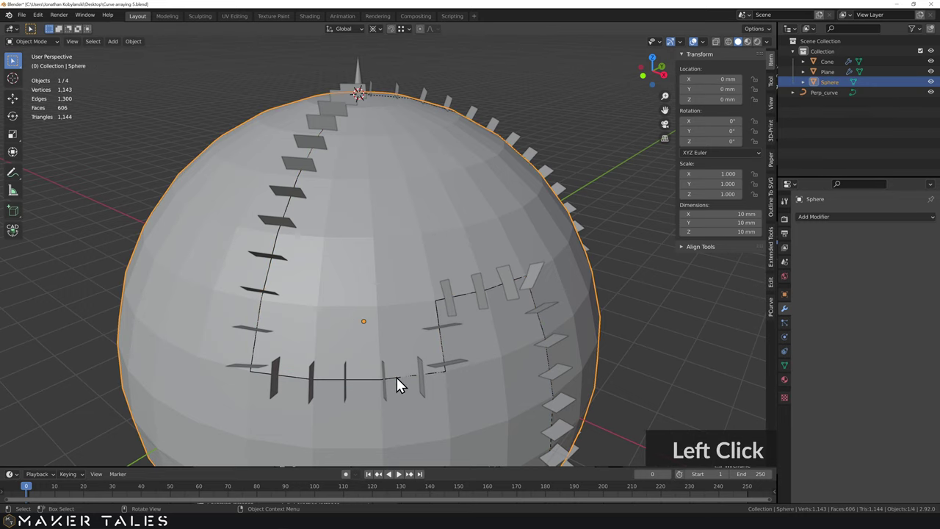
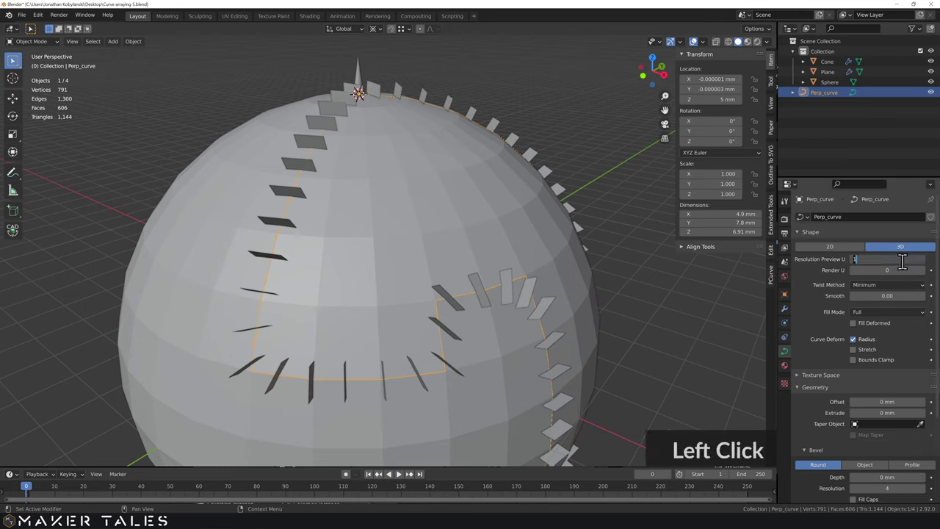
text(12)
text(200)
key(Return)
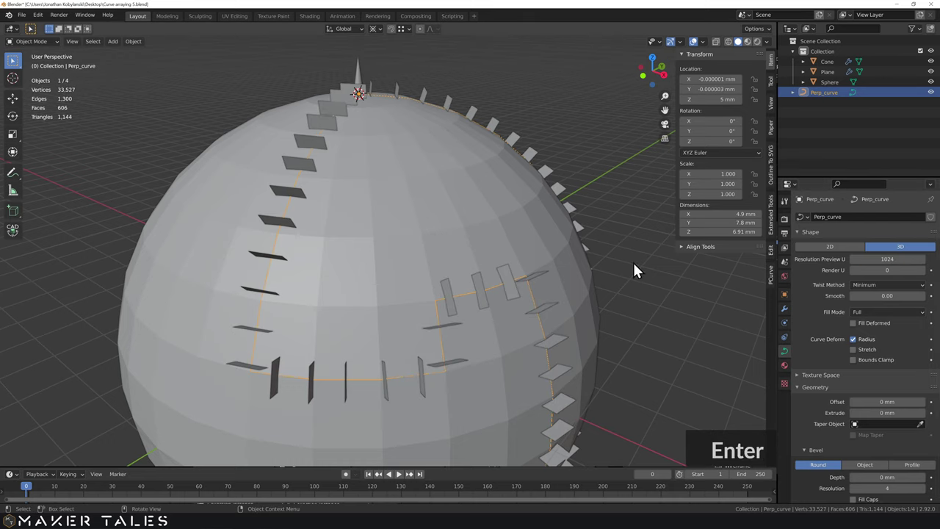
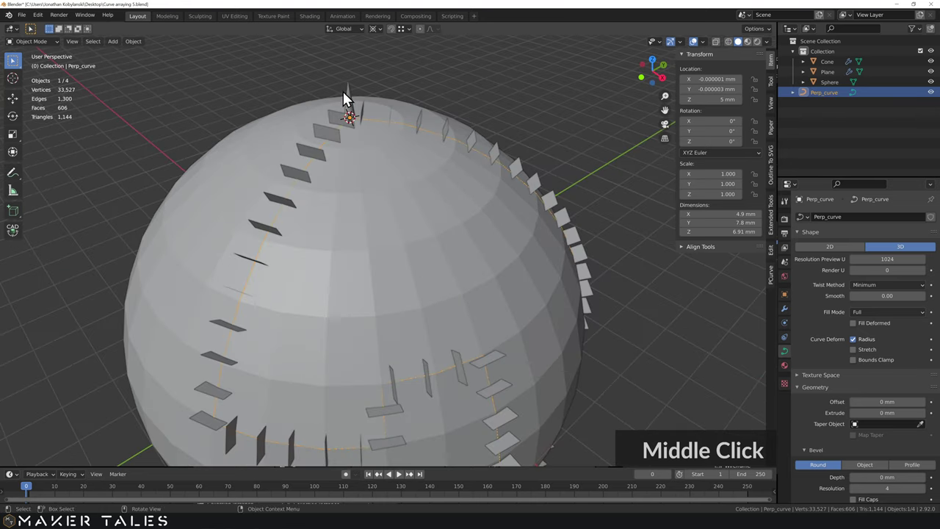
scroll(up, 3)
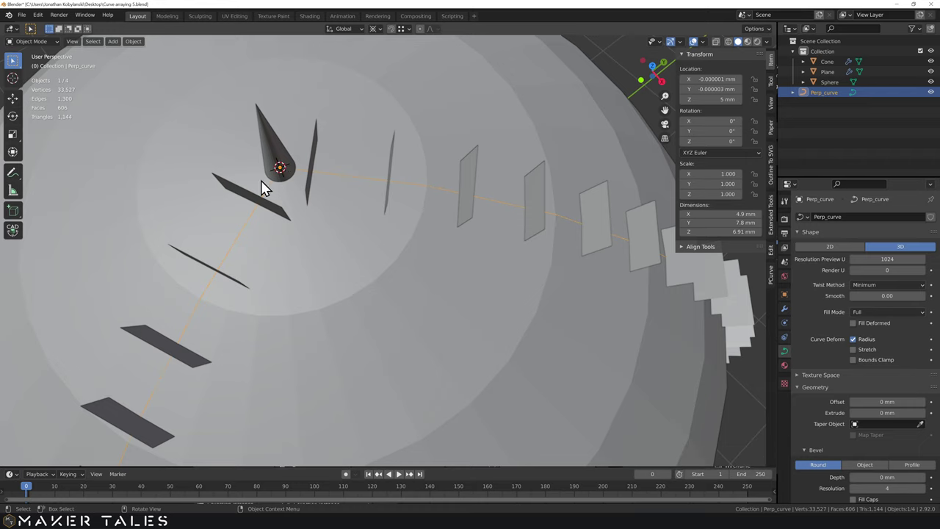
Parent the cone to the arrayed planes with Ctrl+P Object
click(279, 152)
click(250, 195)
middle_click(271, 188)
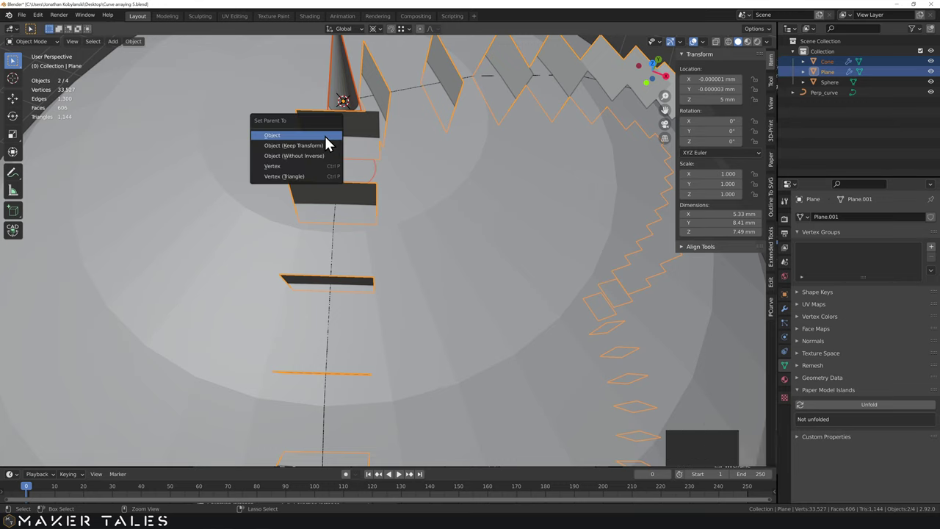
key(ctrl+p)
Enable Instancing by Faces on the planes so a cone appears on every plane
scroll(down, 3)
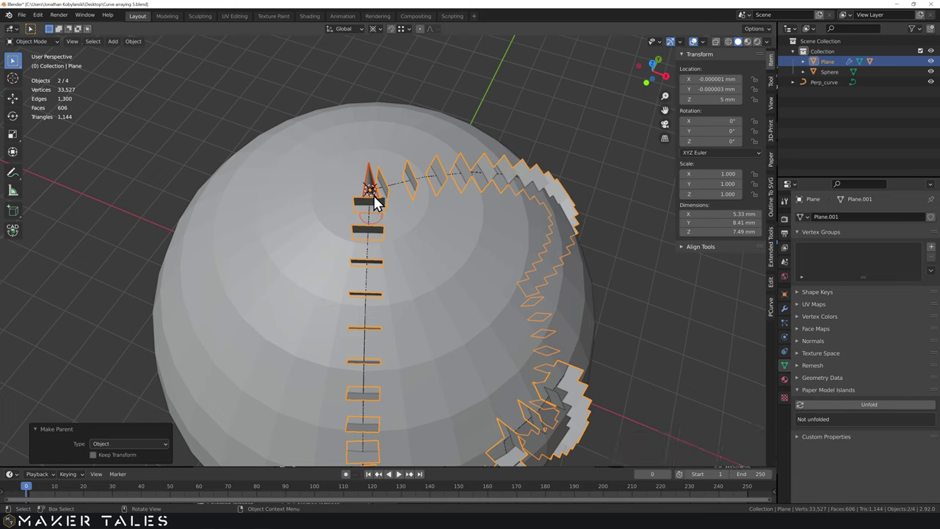
click(366, 205)
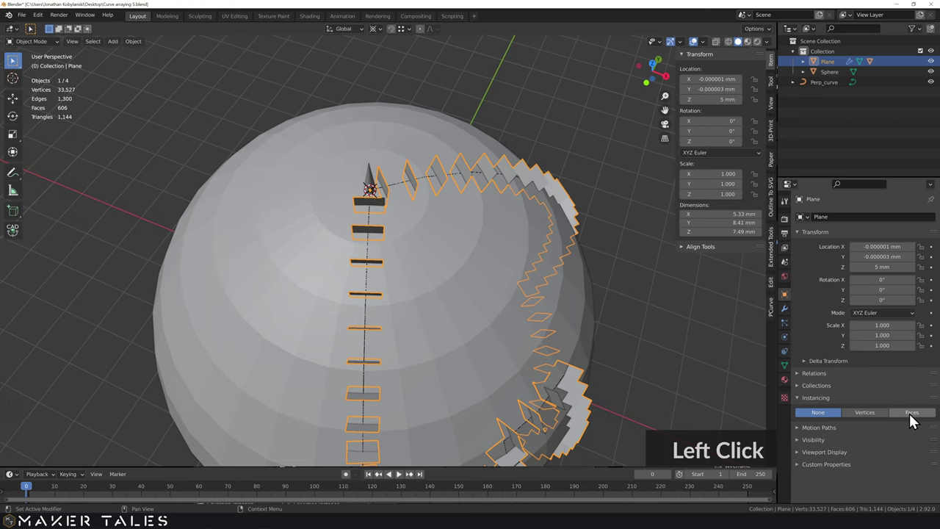
click(917, 420)
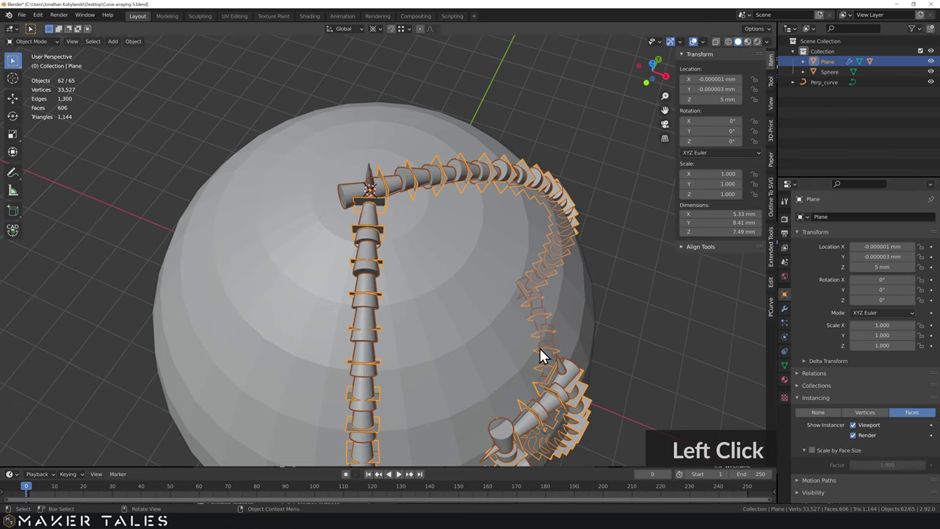
middle_click(520, 293)
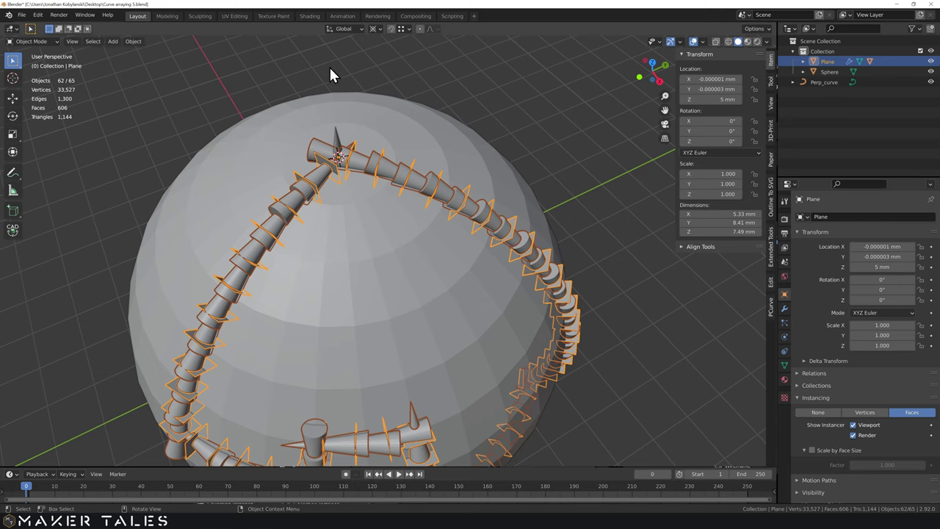
Rotate the cone's mesh −90° about X in Edit Mode so the instanced spikes point outward
click(342, 146)
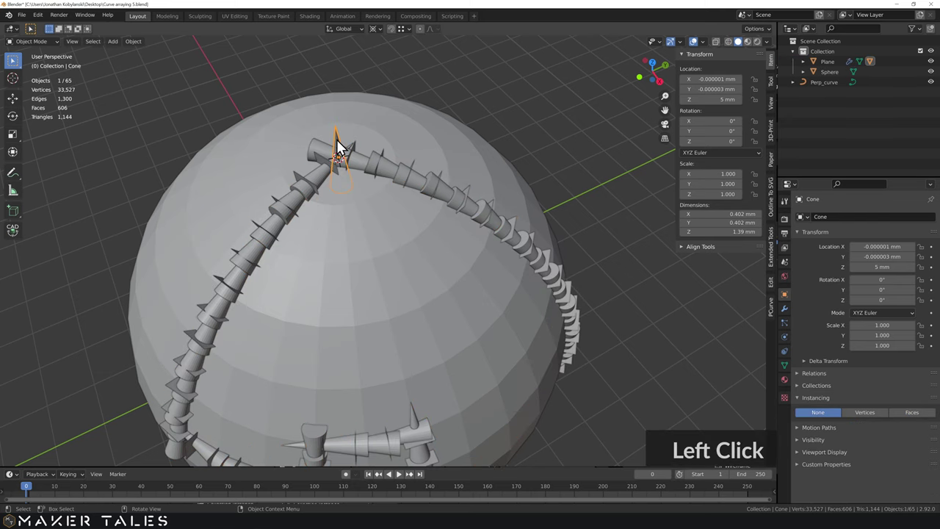
key(Tab)
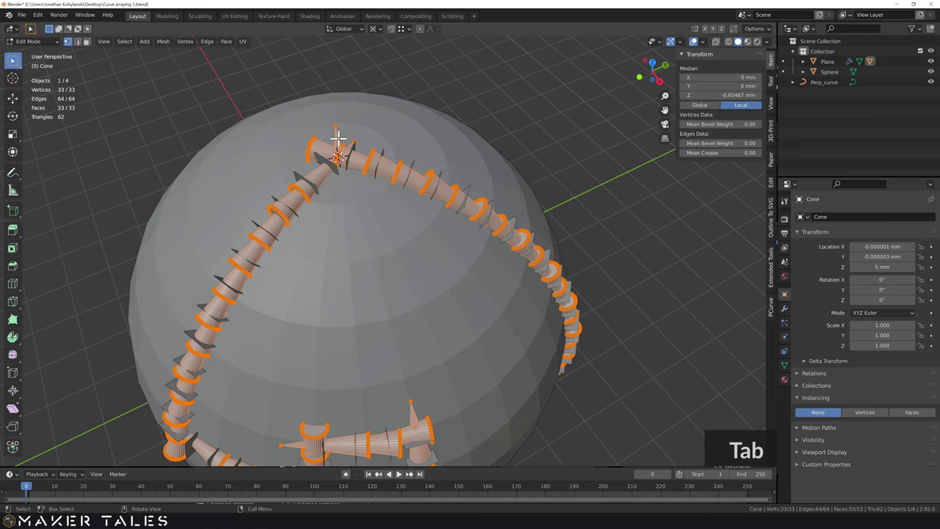
text(r)
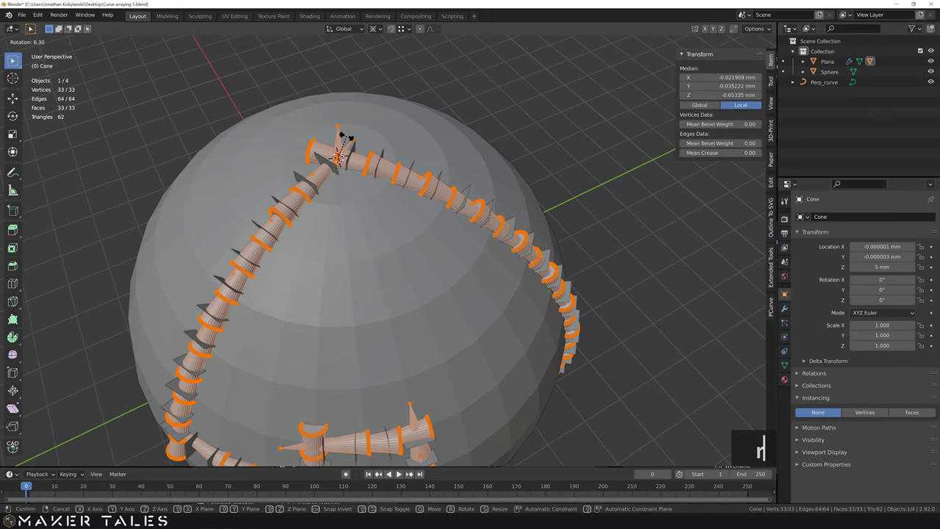
text(x)
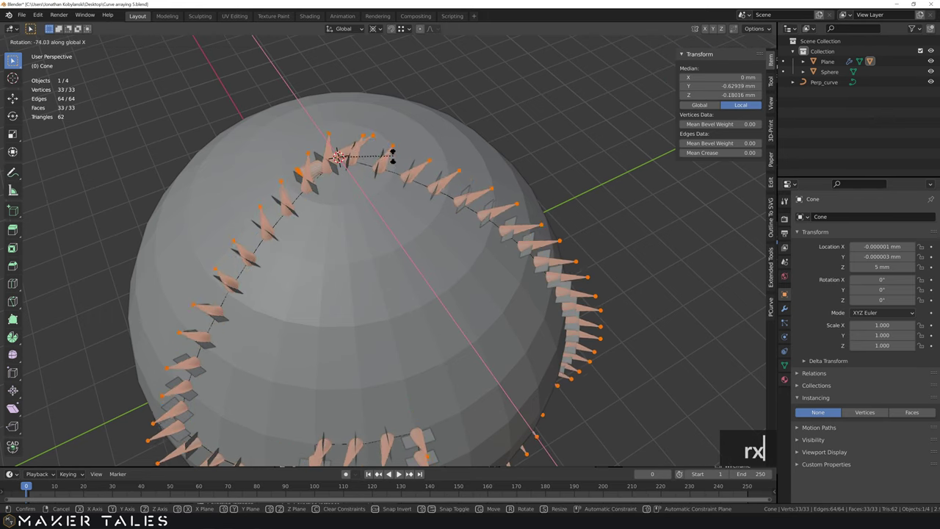
text(90)
text(-)
key(Return)
key(Tab)
click(549, 135)
middle_click(535, 135)
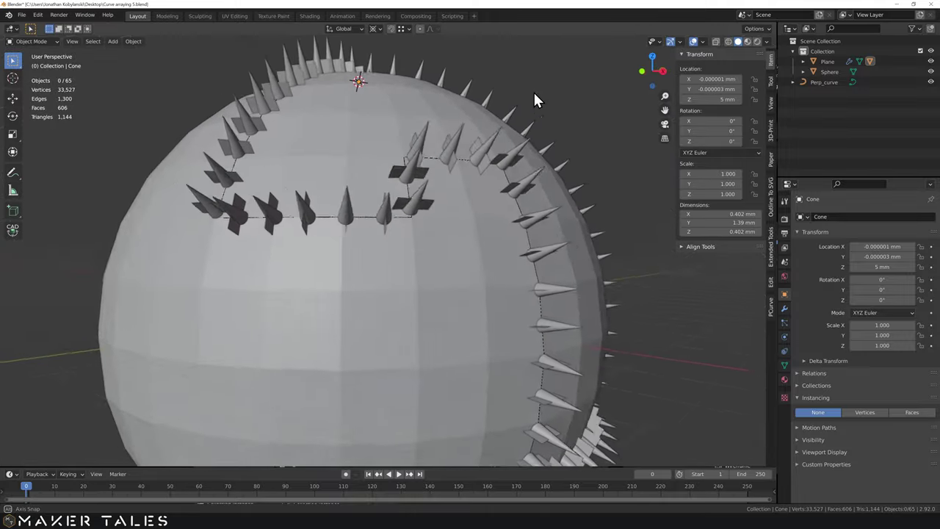
middle_click(616, 162)
middle_click(499, 181)
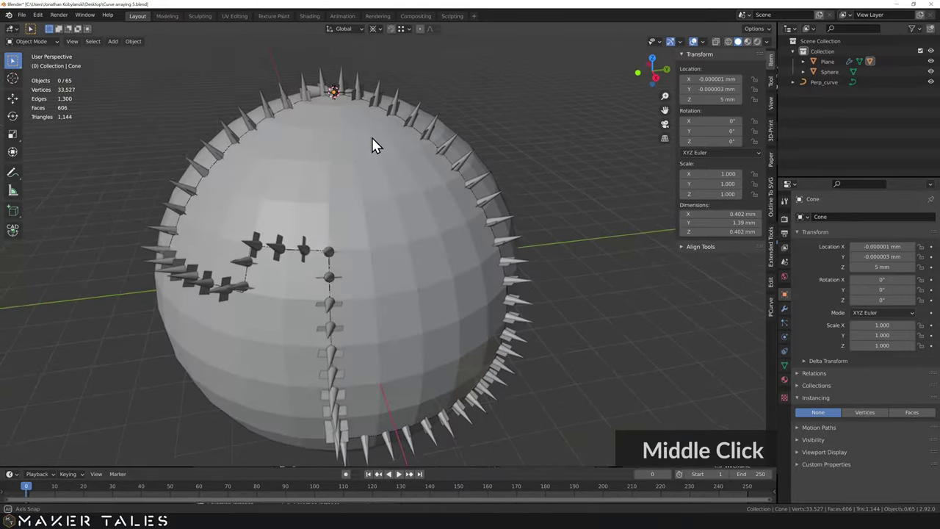
middle_click(396, 162)
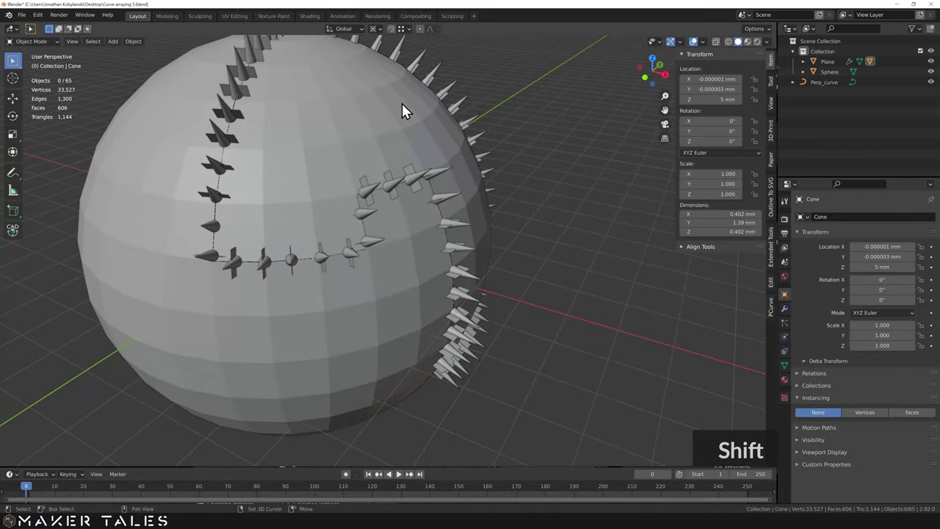
middle_click(405, 109)
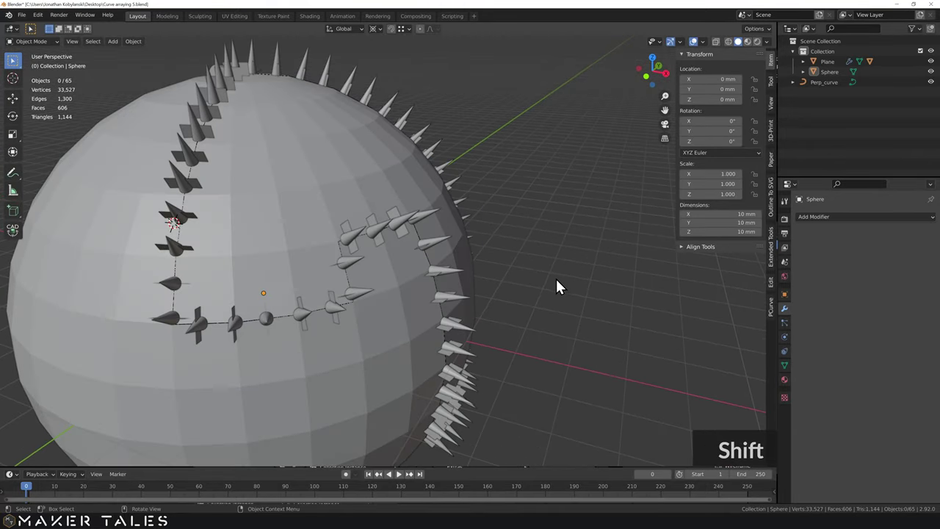
middle_click(530, 283)
scroll(down, 3)
middle_click(540, 285)
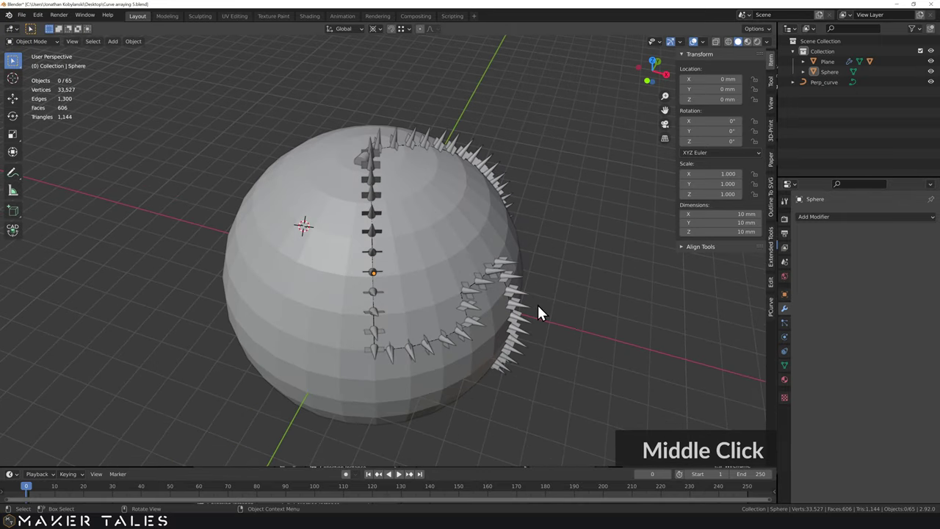
Snap the 3D cursor to the world origin and recentre the view on it
text(a)
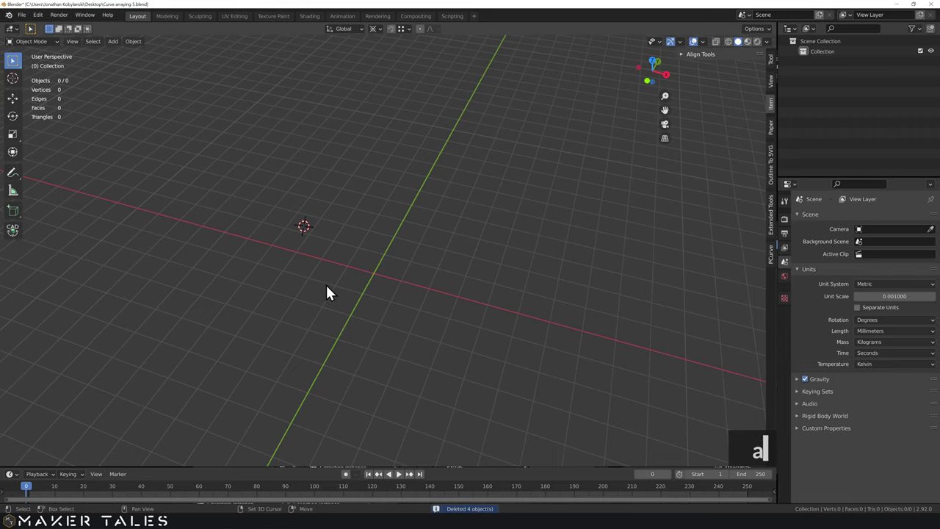
text(s)
click(279, 322)
scroll(up, 3)
middle_click(367, 320)
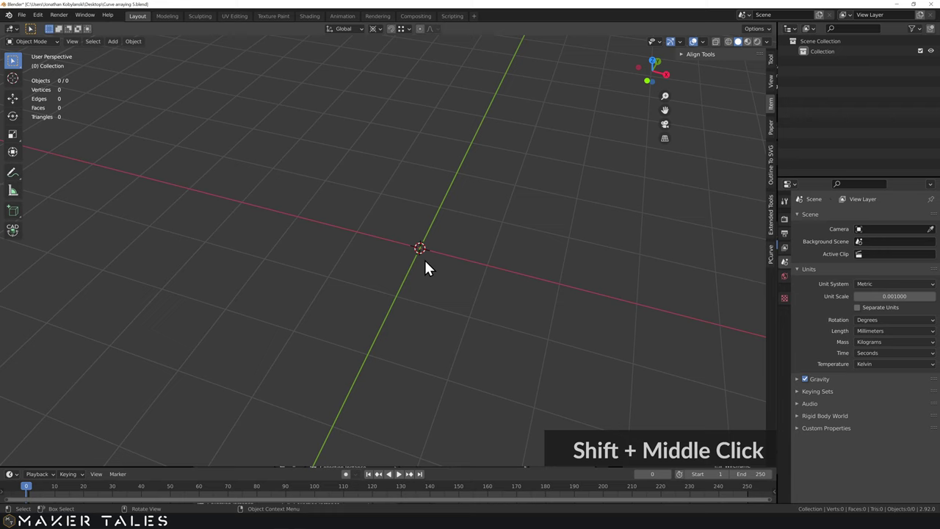
Add a new cylinder at the origin and inspect it from several angles
key(a)
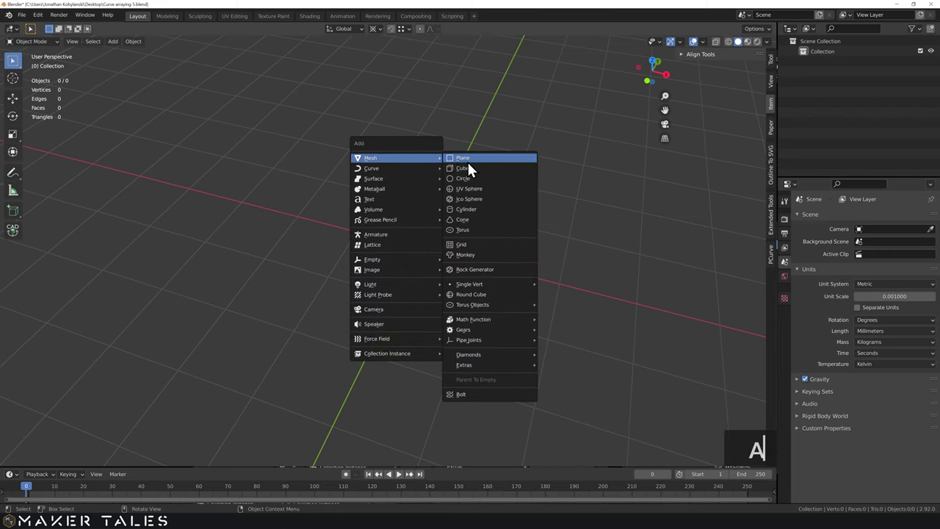
click(472, 216)
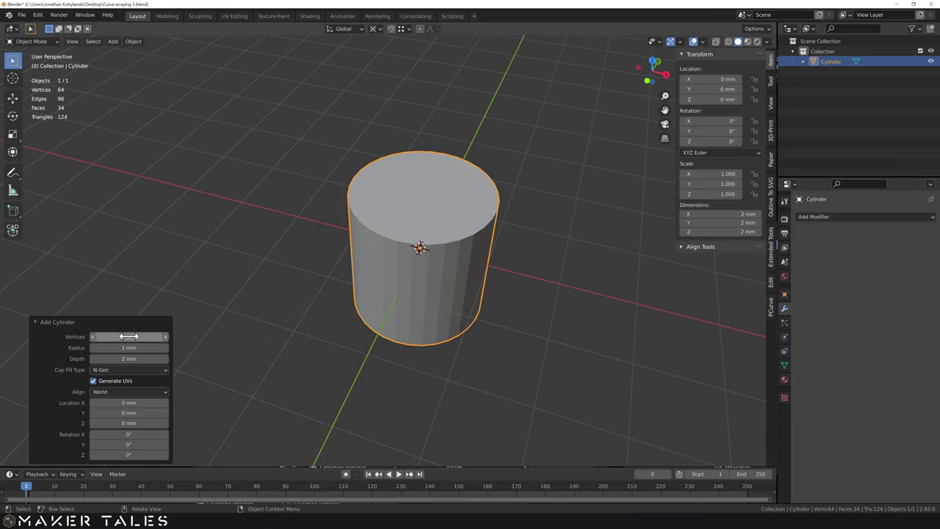
middle_click(465, 306)
scroll(up, 3)
middle_click(503, 299)
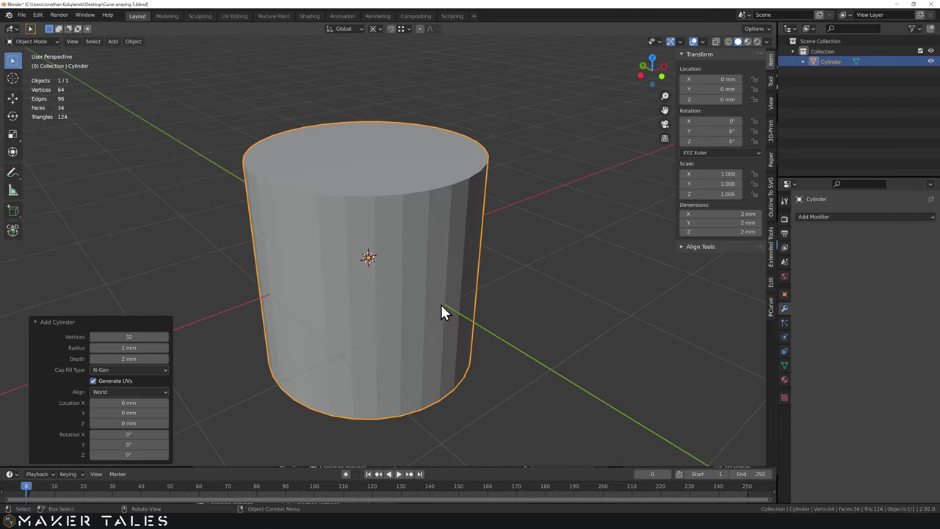
middle_click(436, 294)
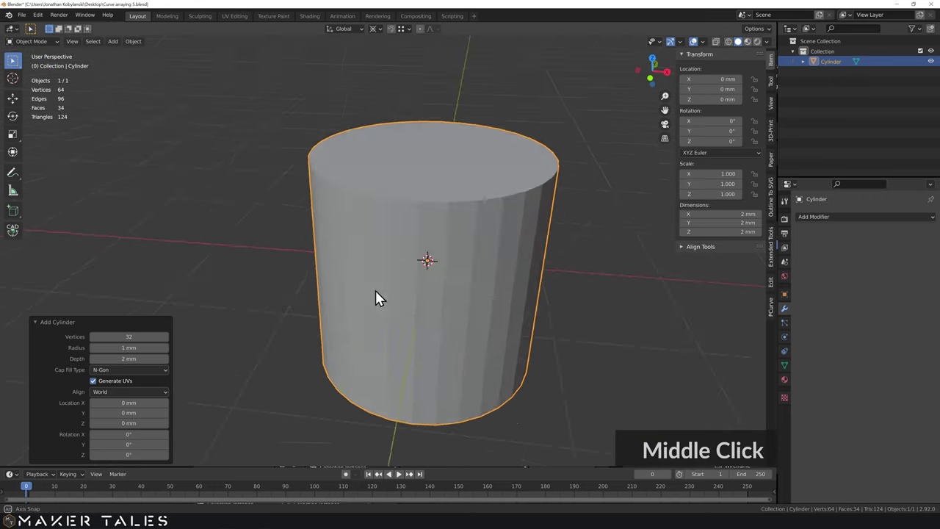
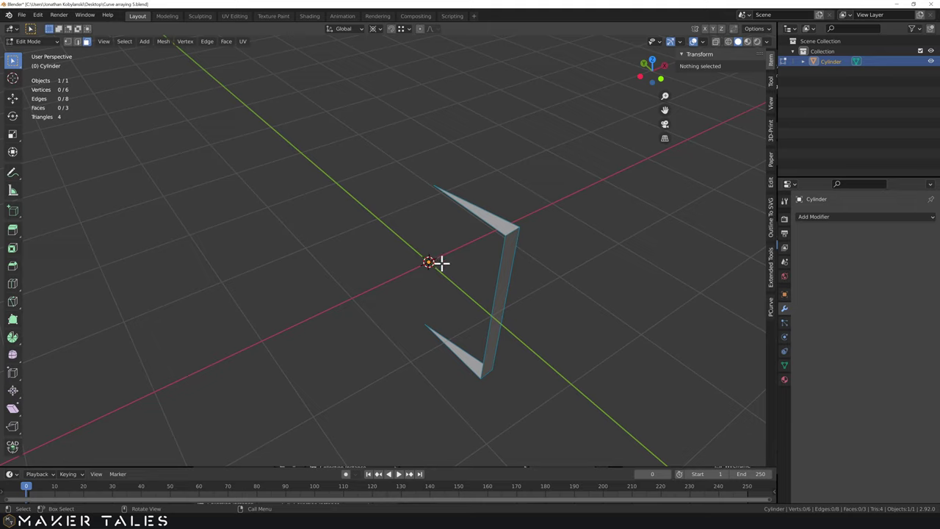
Set the wedge's origin to the 3D cursor at its tip and bring up the Add menu
middle_click(447, 270)
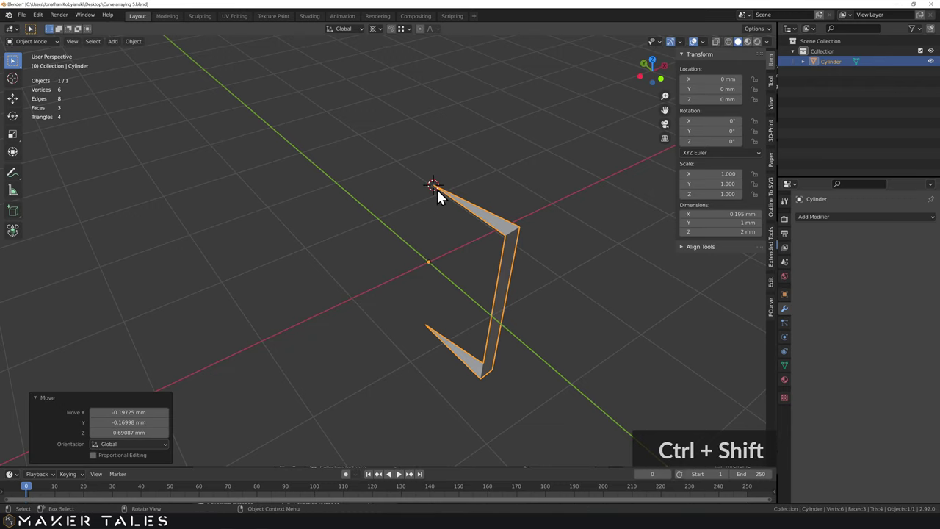
right_click(481, 212)
right_click(535, 231)
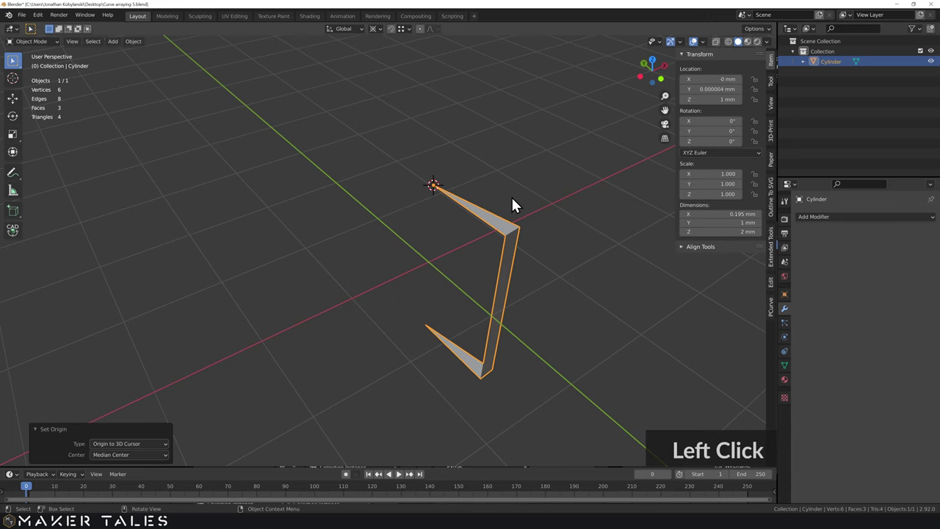
key(a)
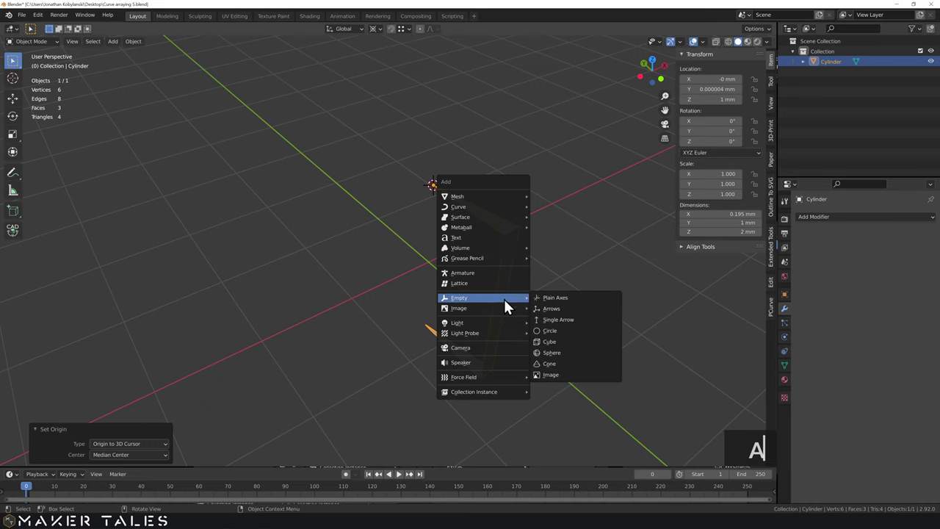
Add a Plain Axes Empty at the wedge's tip
key(a)
click(577, 299)
middle_click(420, 260)
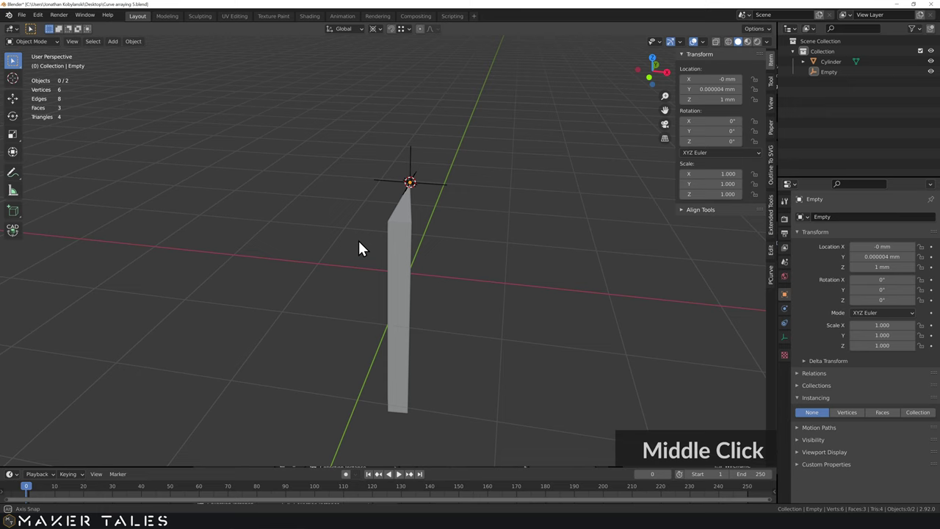
Give the wedge an Array modifier using Object Offset driven by the Empty
click(416, 281)
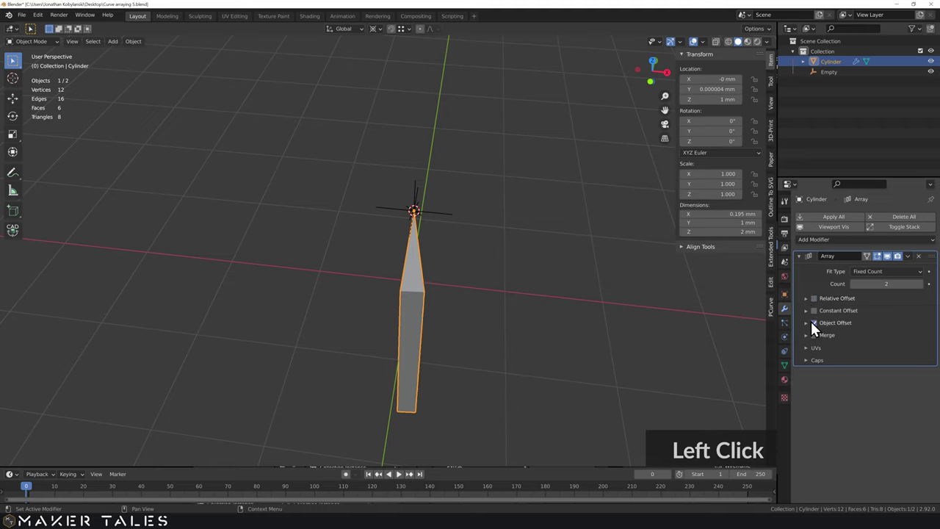
click(811, 328)
click(877, 347)
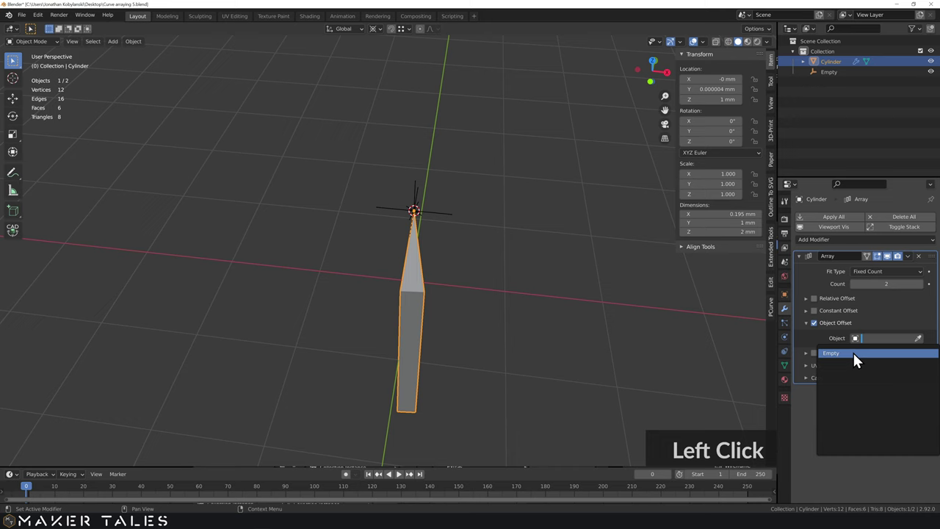
middle_click(505, 287)
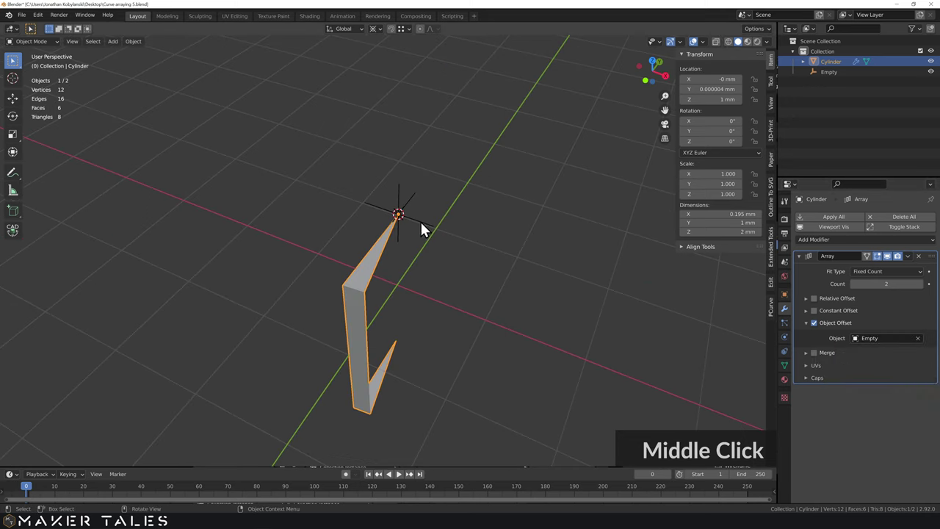
Set the Empty's Z rotation to 360/32 (11.25°) so adjacent wedges join
click(424, 224)
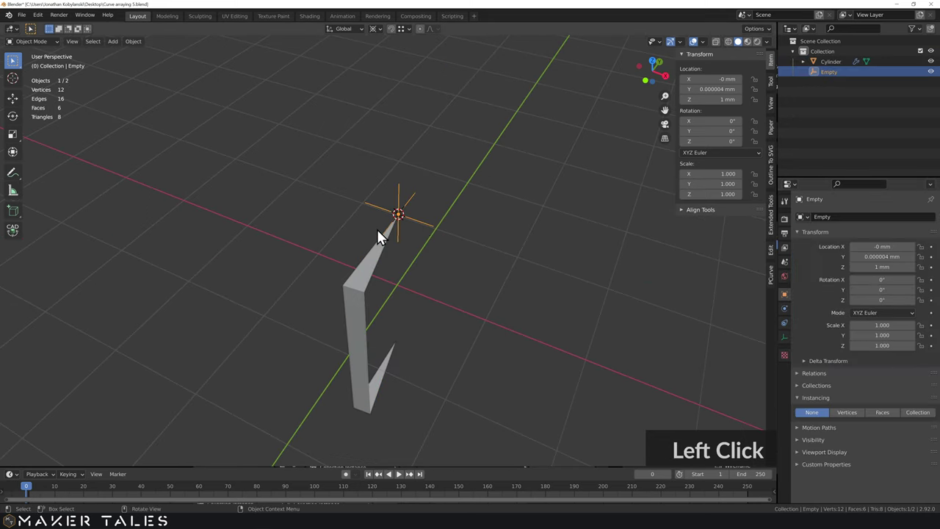
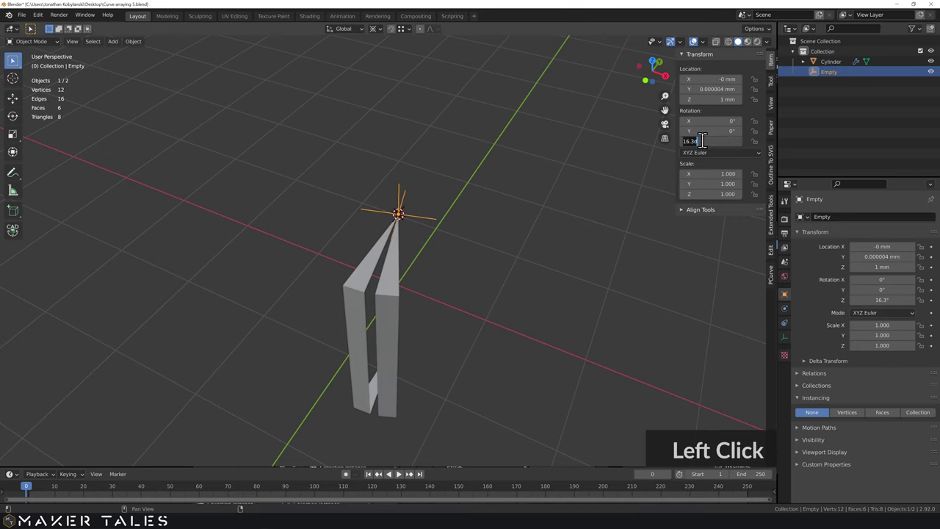
text(360/32)
key(Return)
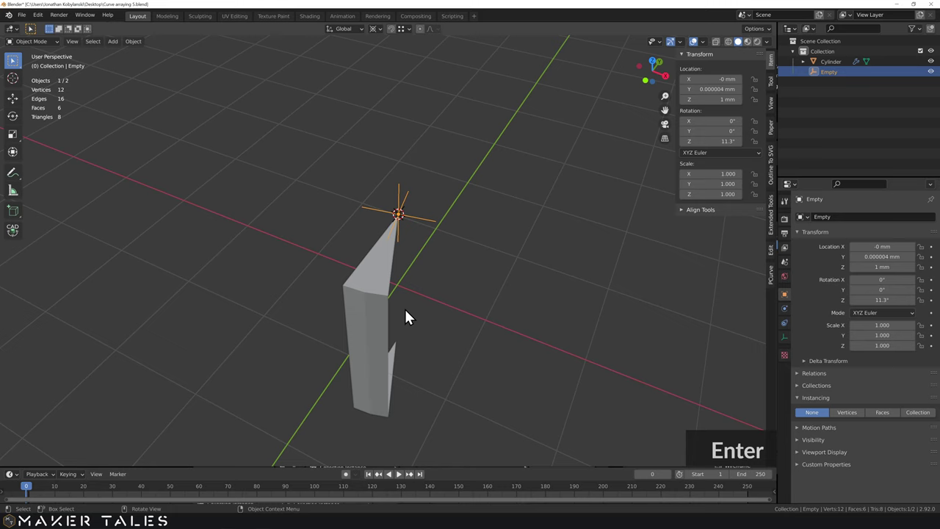
middle_click(412, 288)
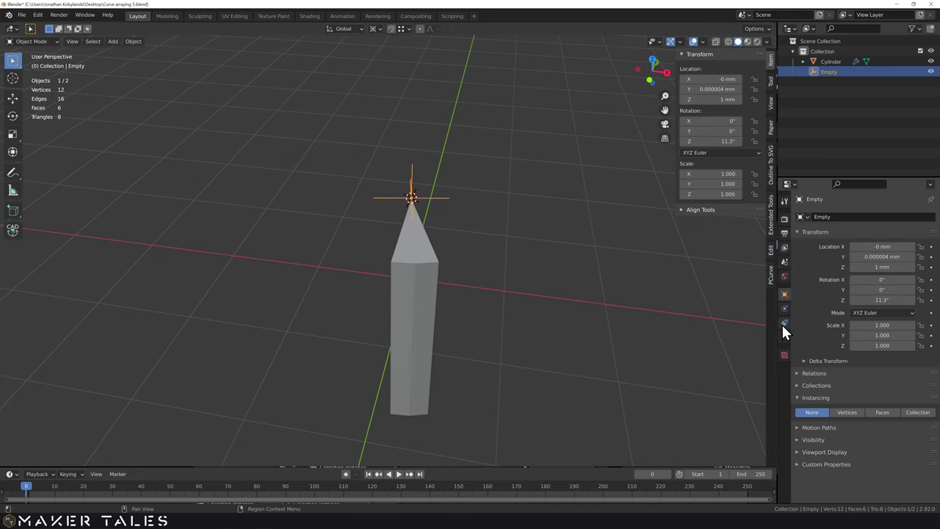
Set the wedge's Array count to 32 and enable Merge to weld a full cylinder
click(406, 296)
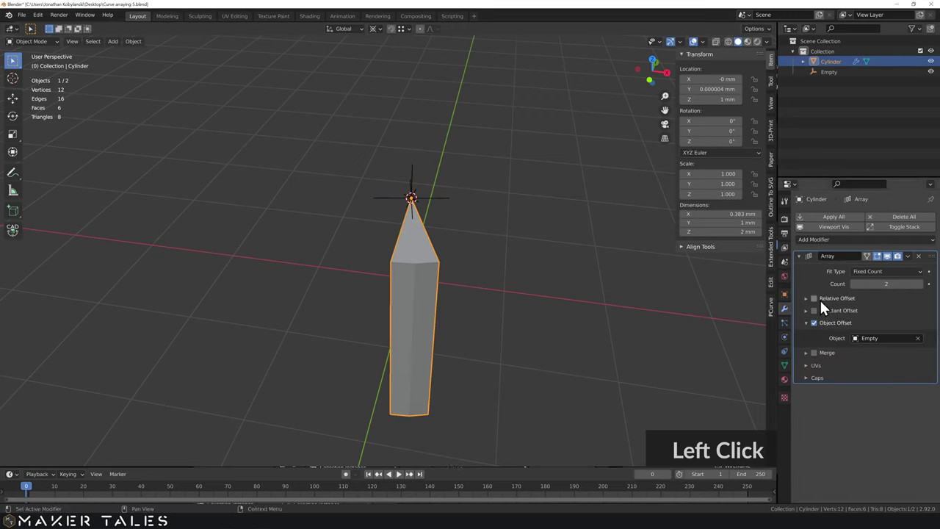
text(32)
key(Return)
click(859, 291)
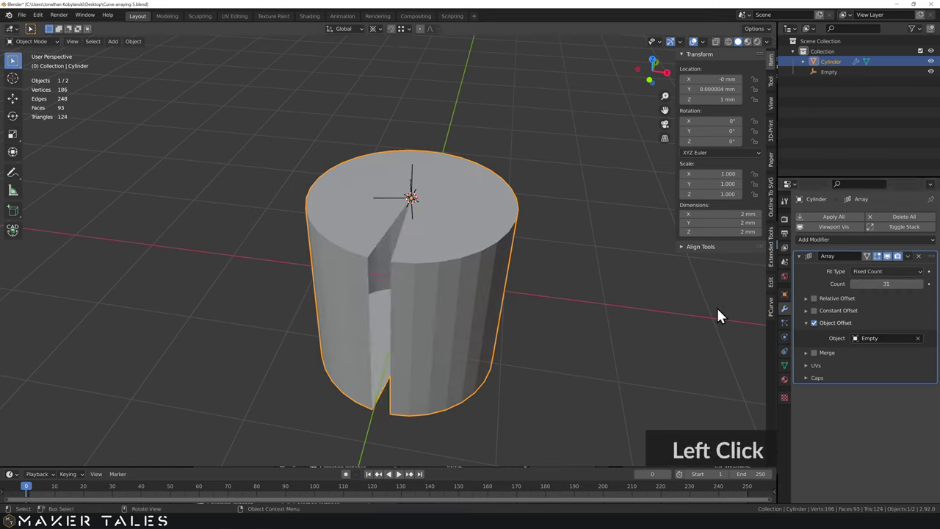
click(925, 289)
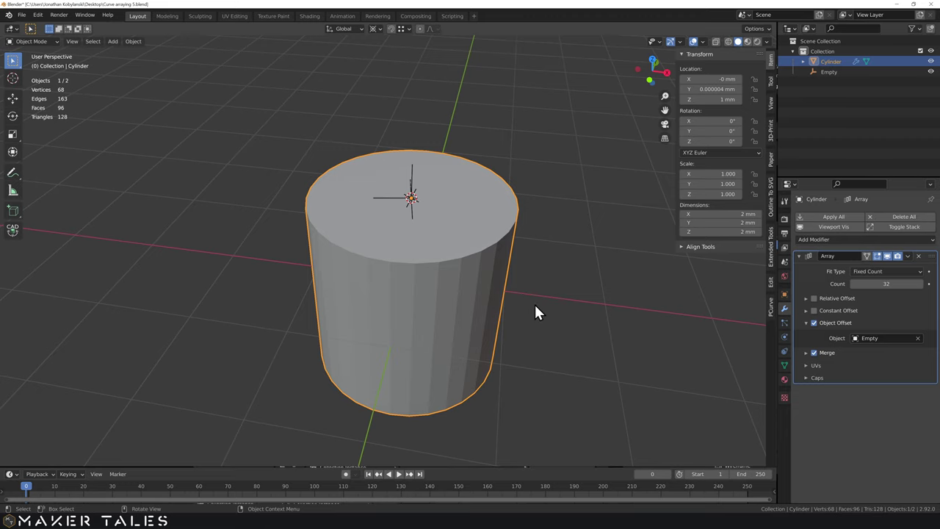
middle_click(546, 336)
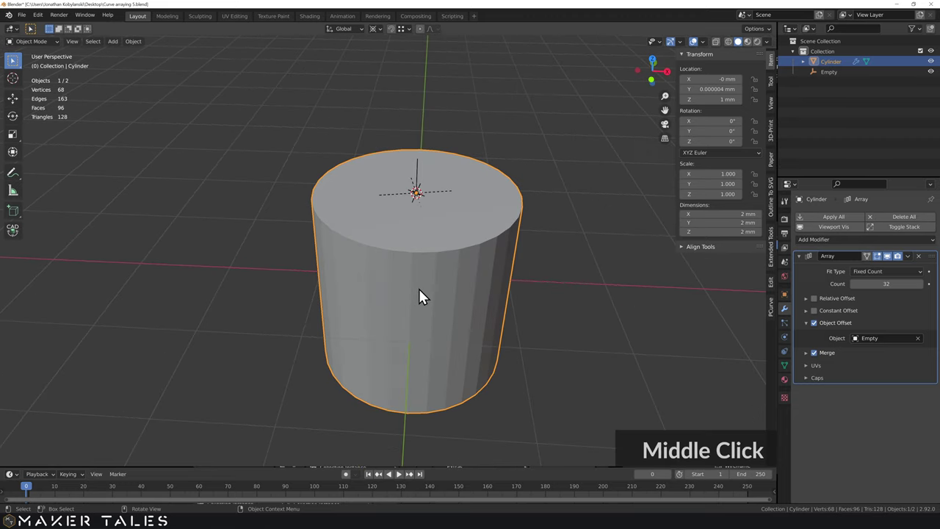
Loop-cut the wedge's outer face near the top, trial-extrude it into teeth, then undo the extrusion
key(Tab)
key(Tab)
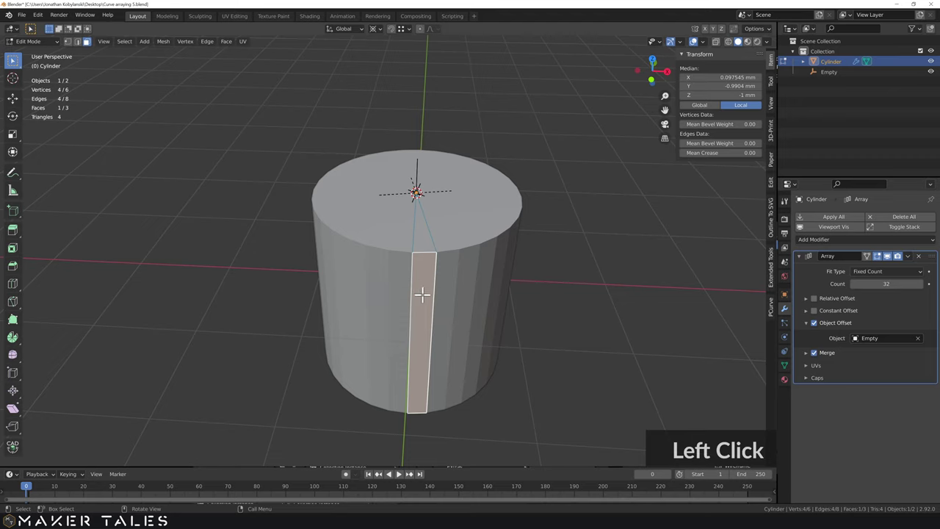
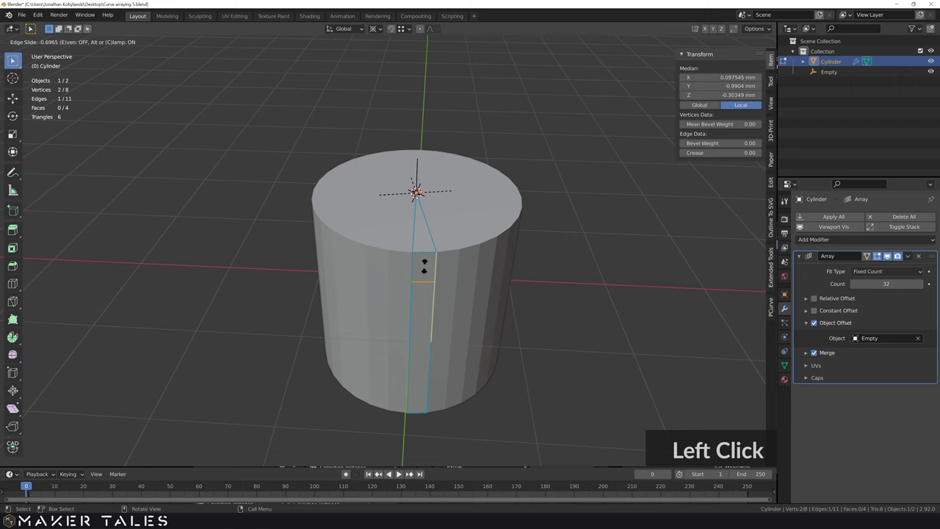
key(3)
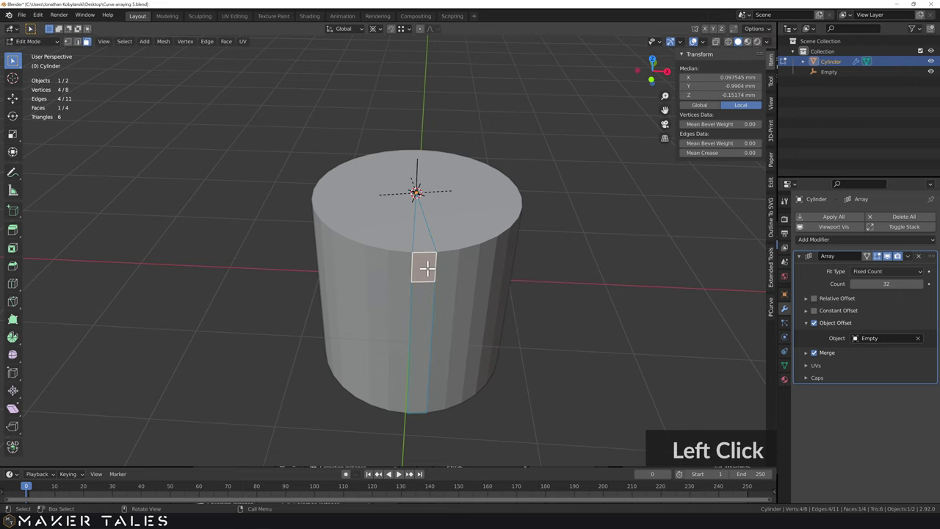
key(e)
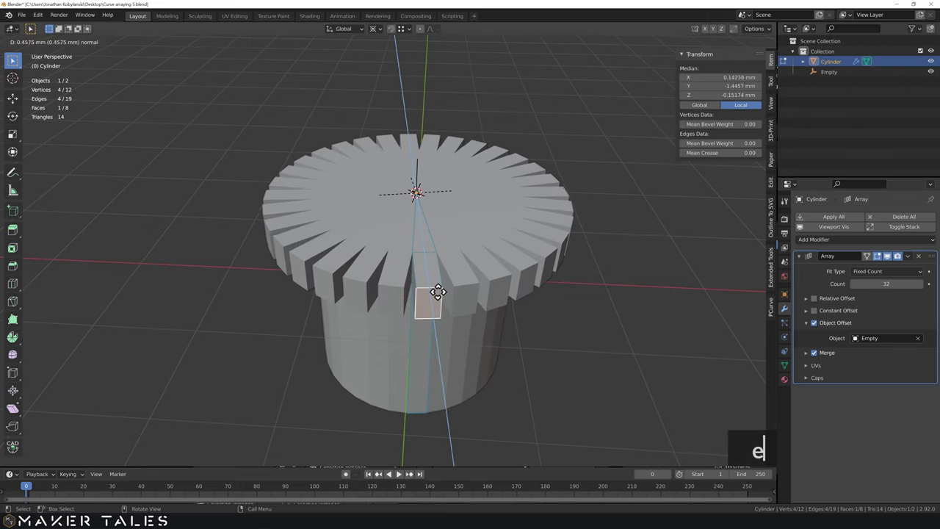
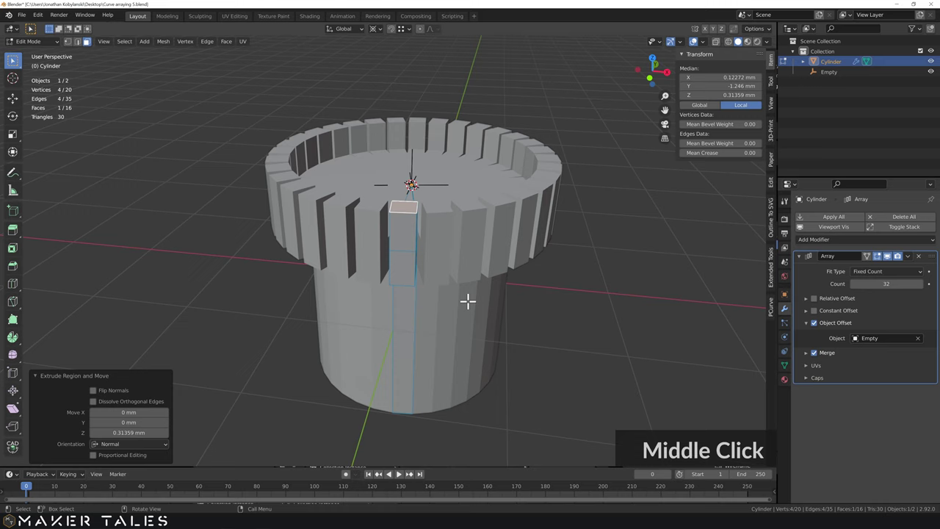
key(ctrl+z)
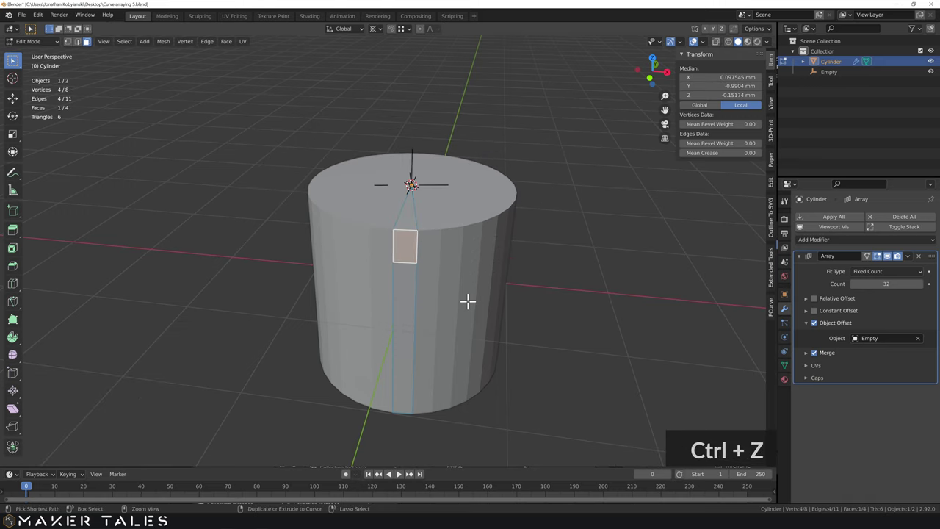
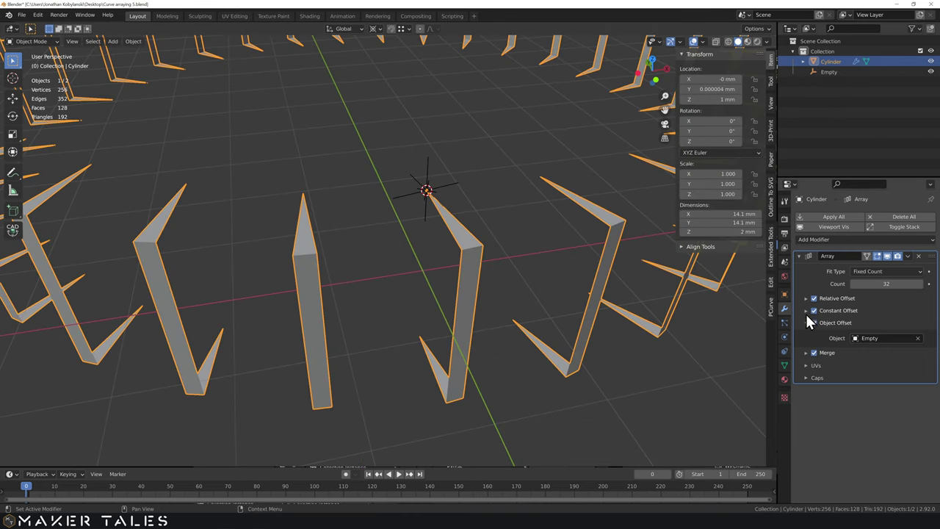
Halve the Array count to 16 copies
click(820, 317)
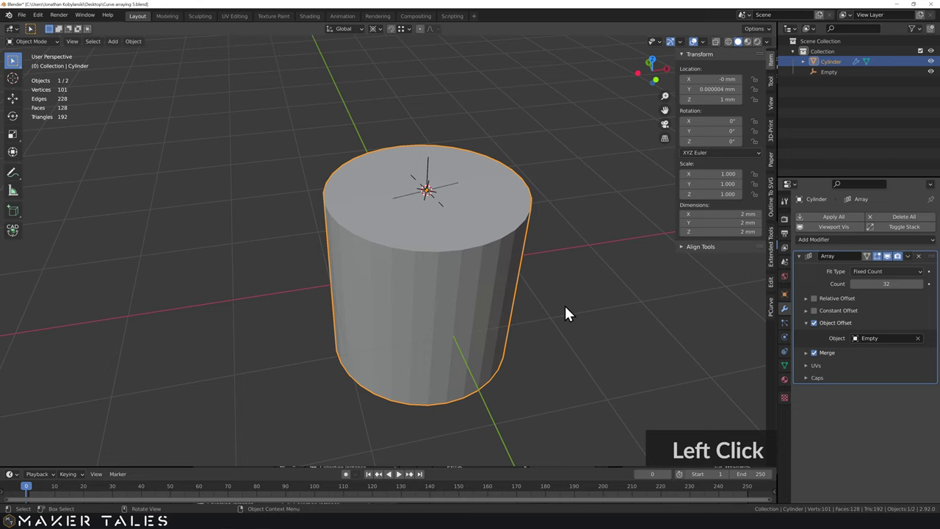
middle_click(461, 235)
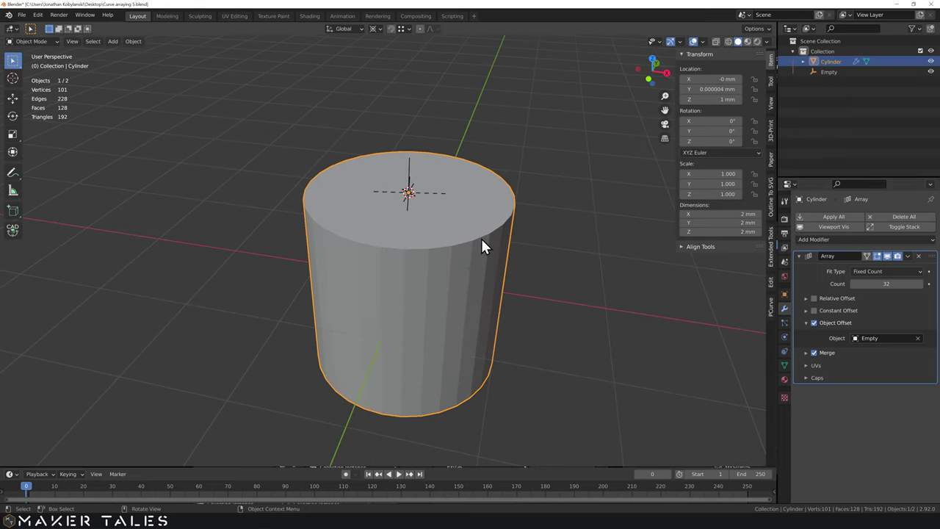
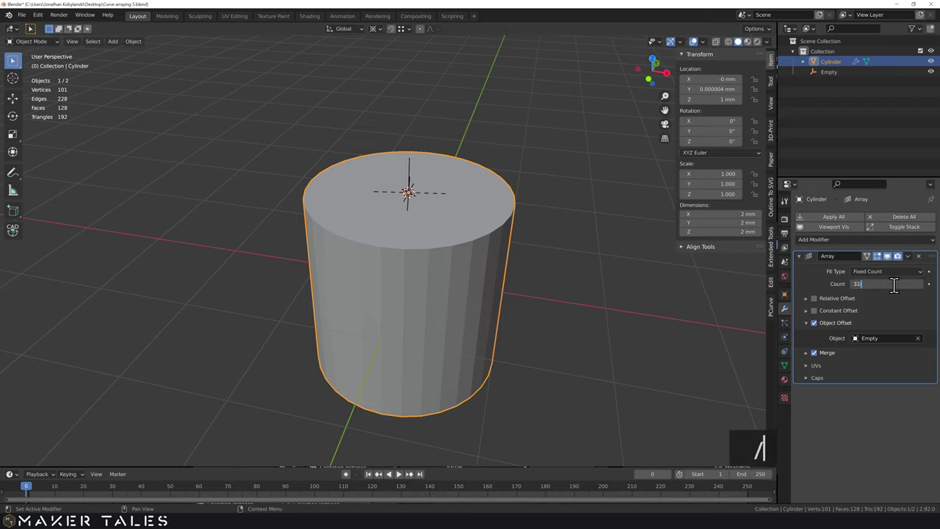
text(/2)
key(Return)
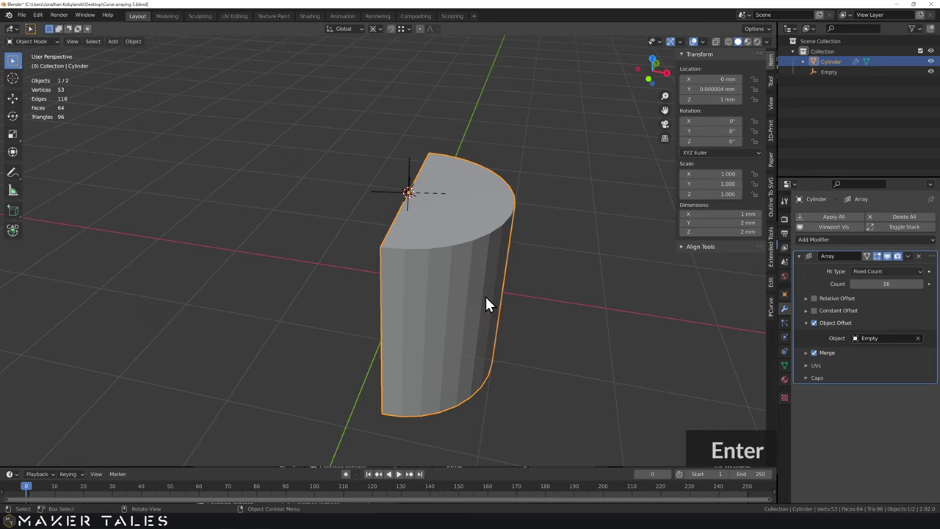
middle_click(480, 303)
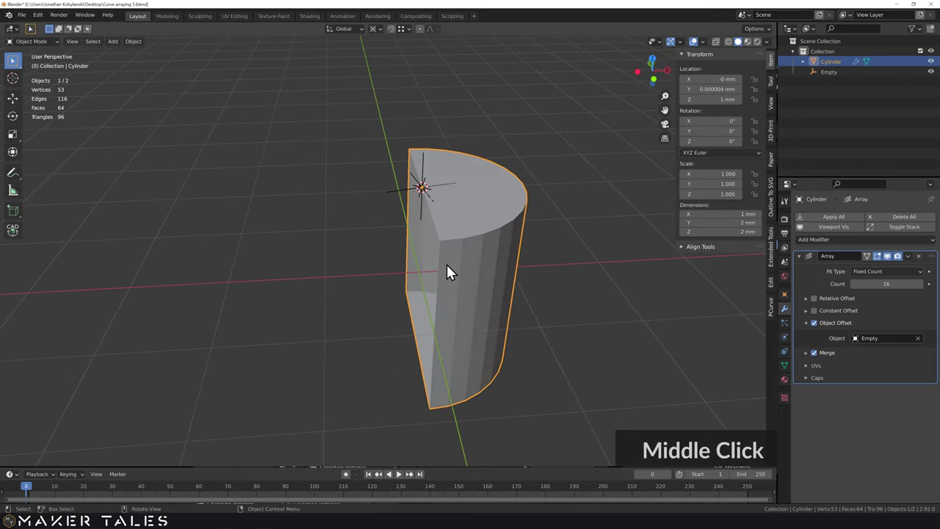
Double the Empty's Z rotation to 22.5° so the sixteen wedges fan out with gaps, then select the Cylinder
click(452, 269)
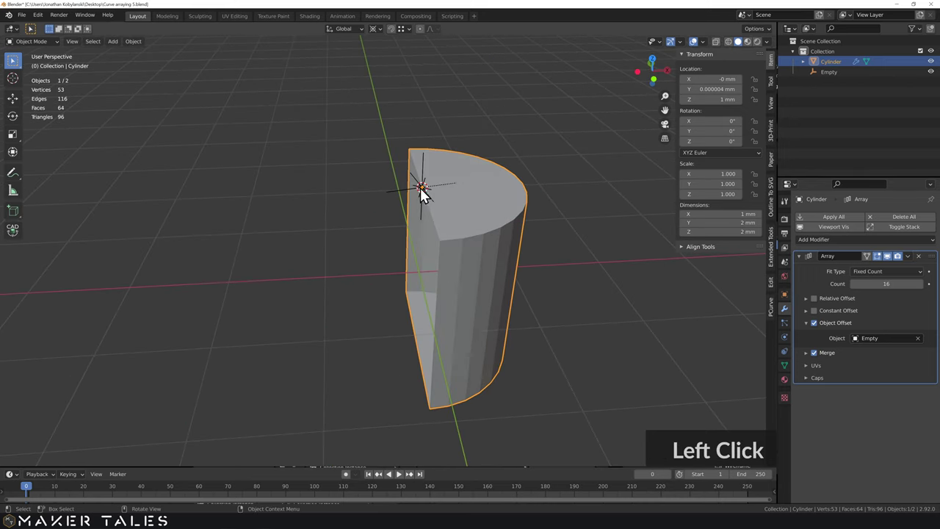
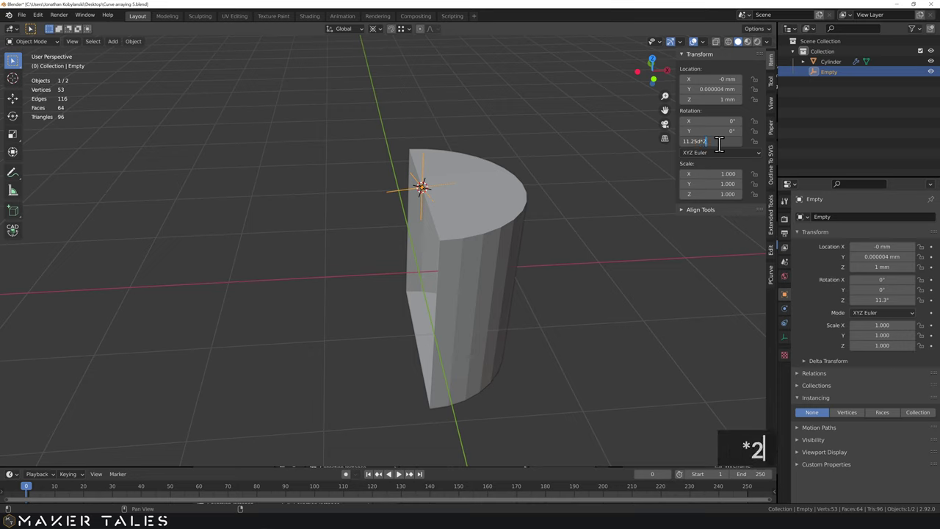
key(Return)
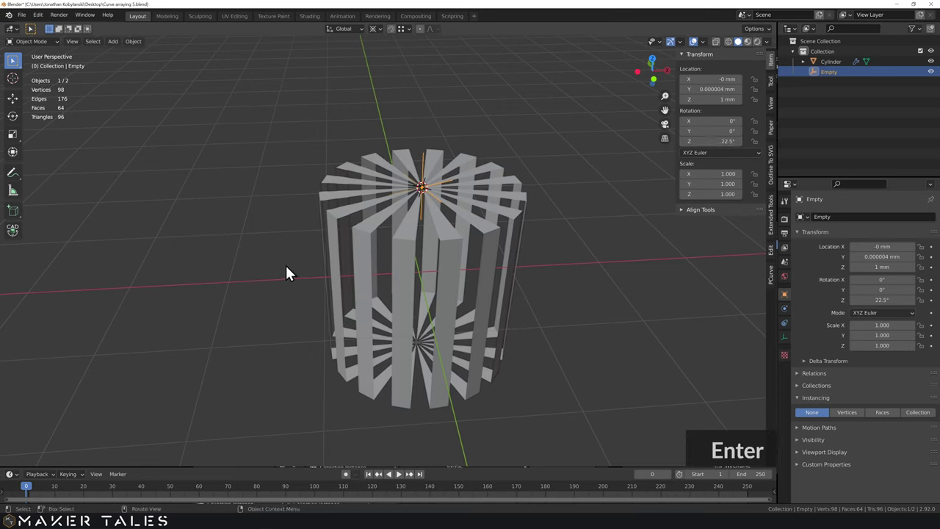
middle_click(469, 244)
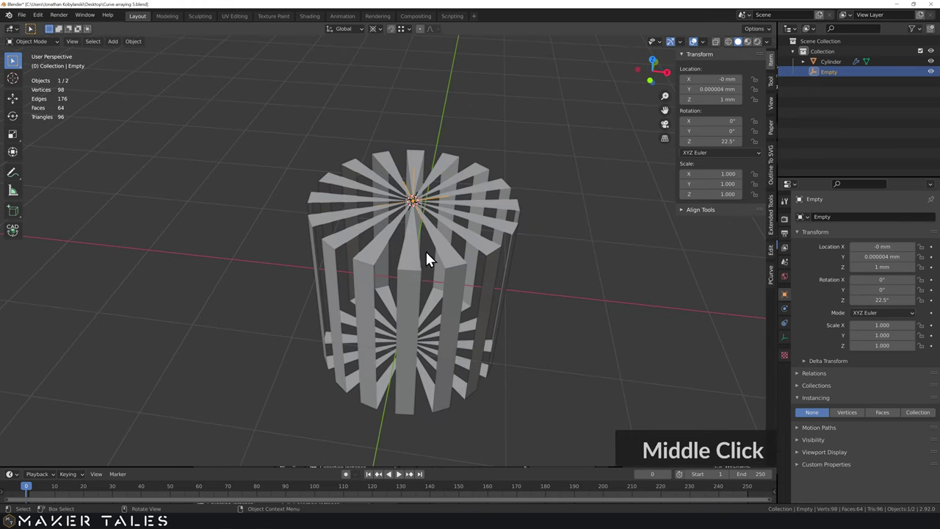
click(416, 270)
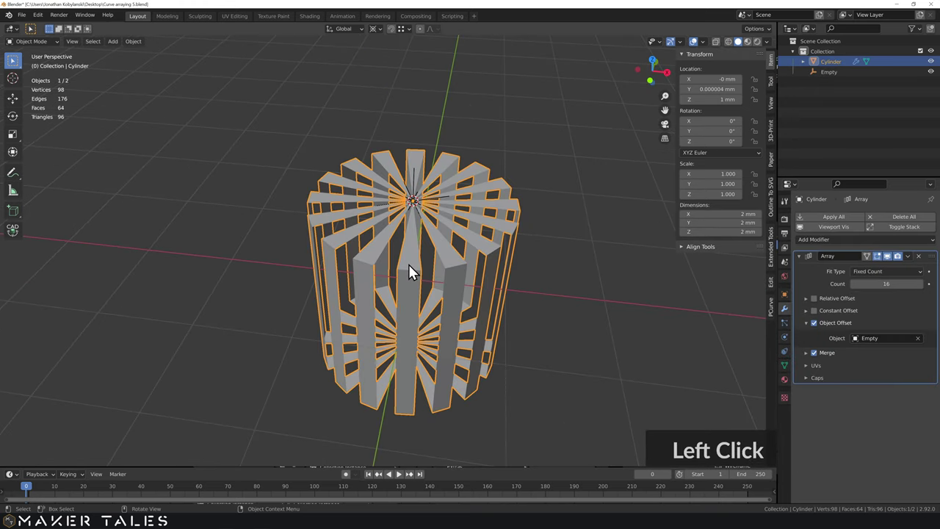
Duplicate the wedge in Edit Mode and rotate the copy 11.25° about Z beside the original
click(416, 270)
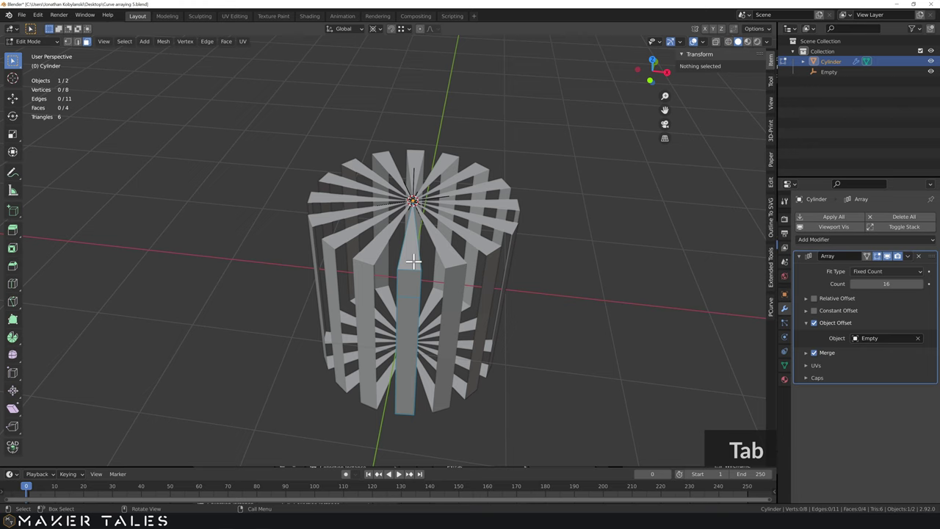
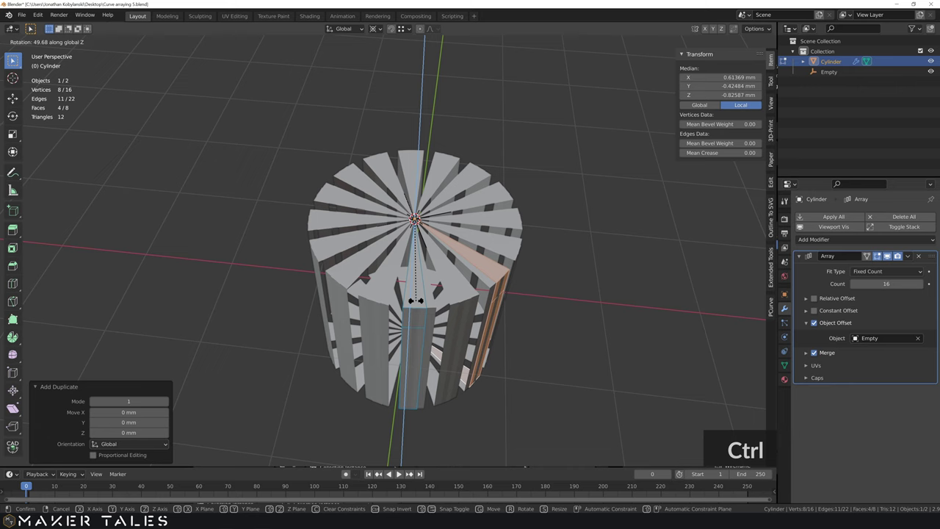
key(ctrl+z)
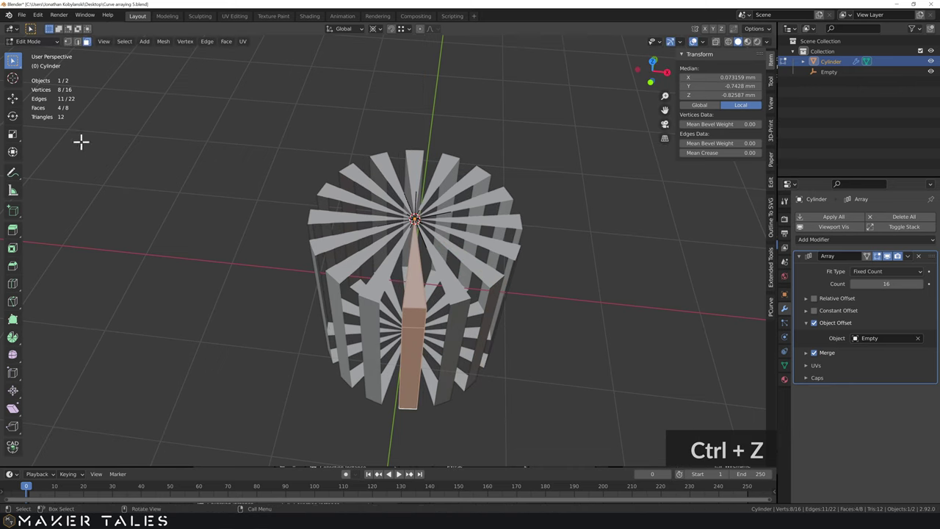
key(alt+c)
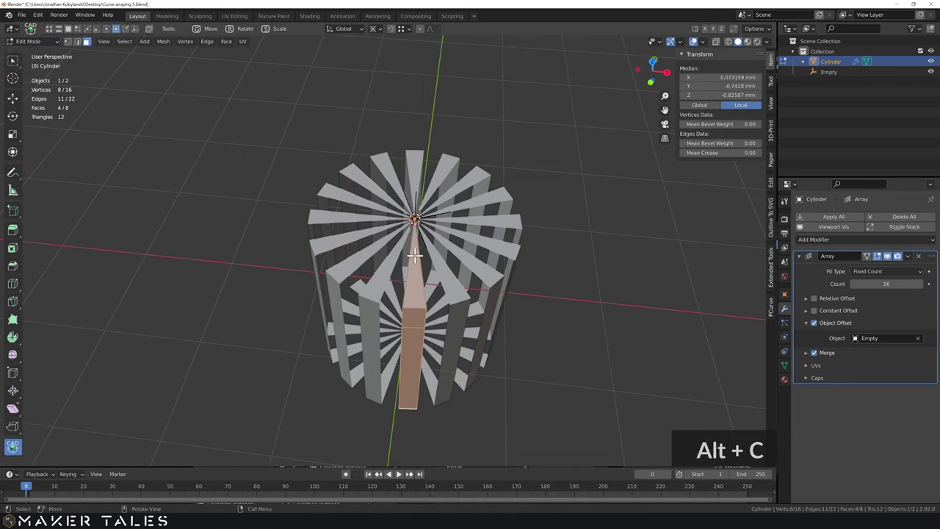
text(r)
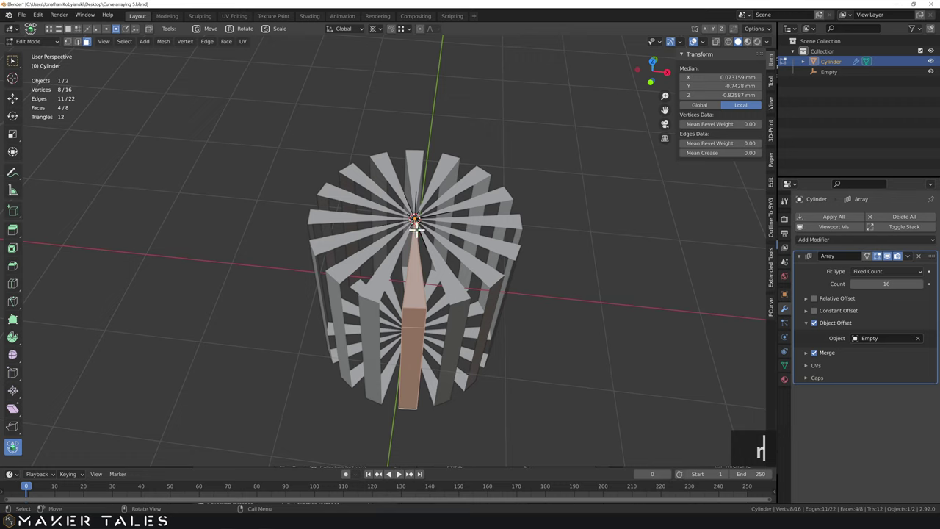
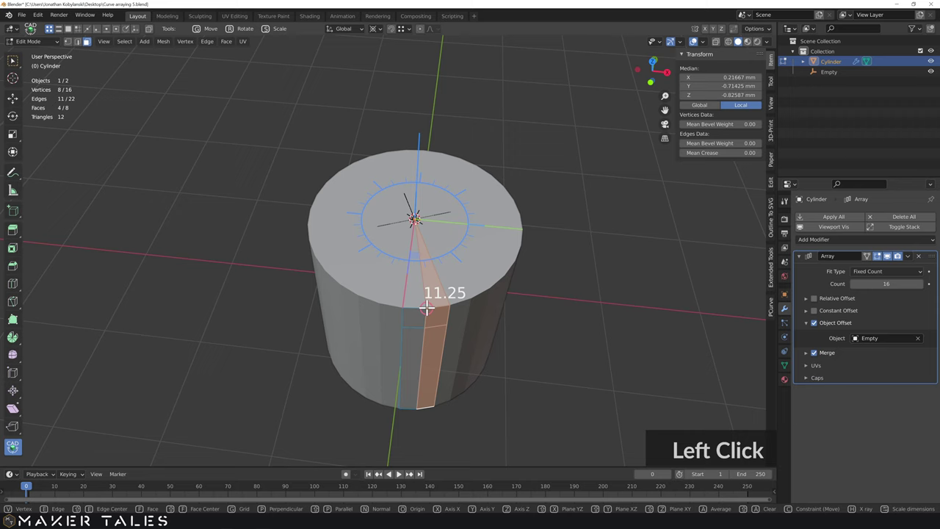
middle_click(437, 347)
key(a)
Select all and merge vertices by distance, welding the wedges into a solid 16-copy cylinder
text(am)
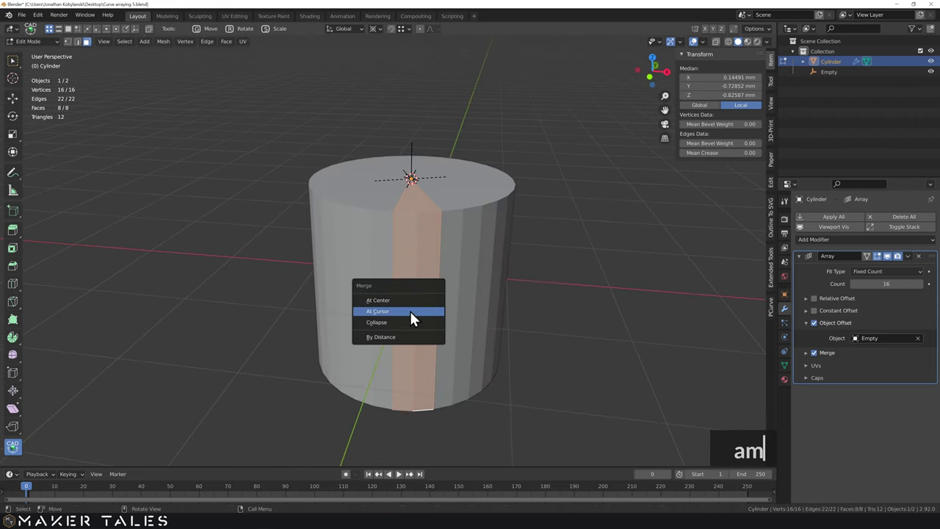
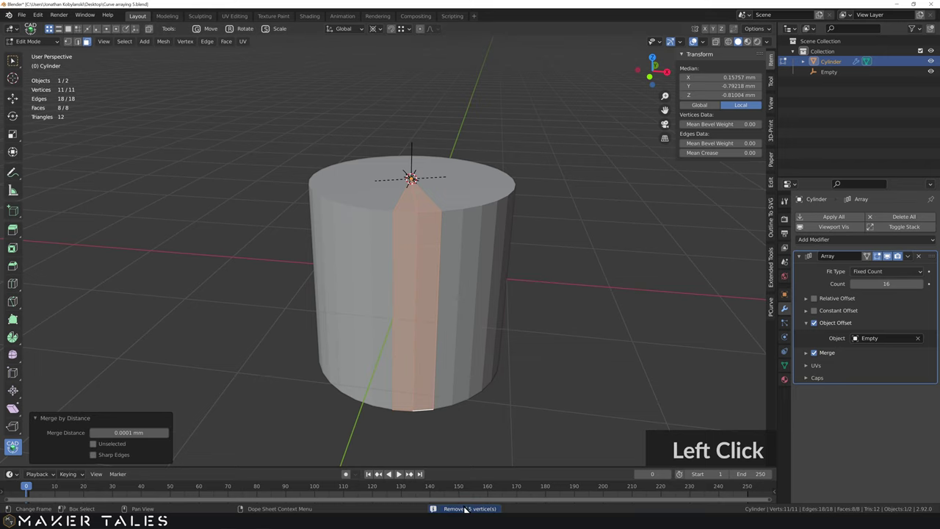
key(Tab)
middle_click(472, 242)
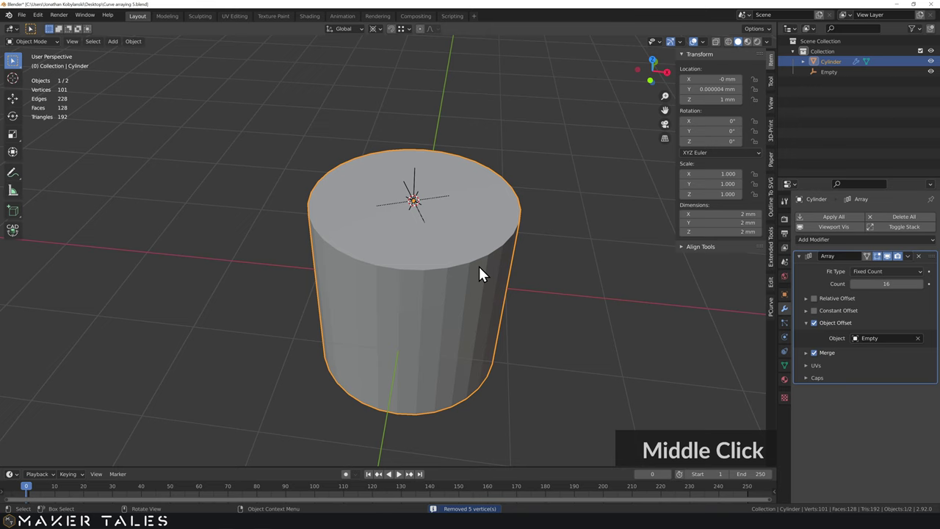
Extrude the wedge's upper outer face outward with E to form a crenellation tooth
middle_click(490, 262)
click(423, 284)
key(Tab)
key(Tab)
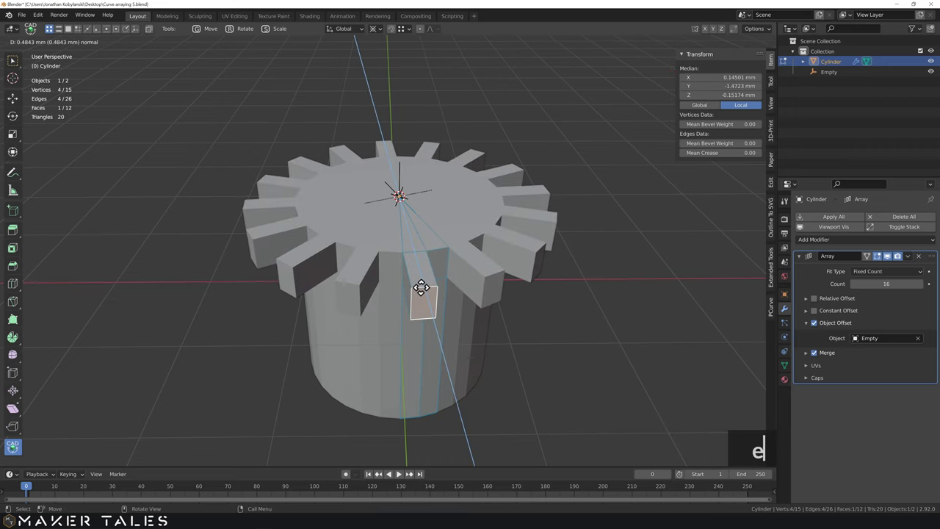
key(e)
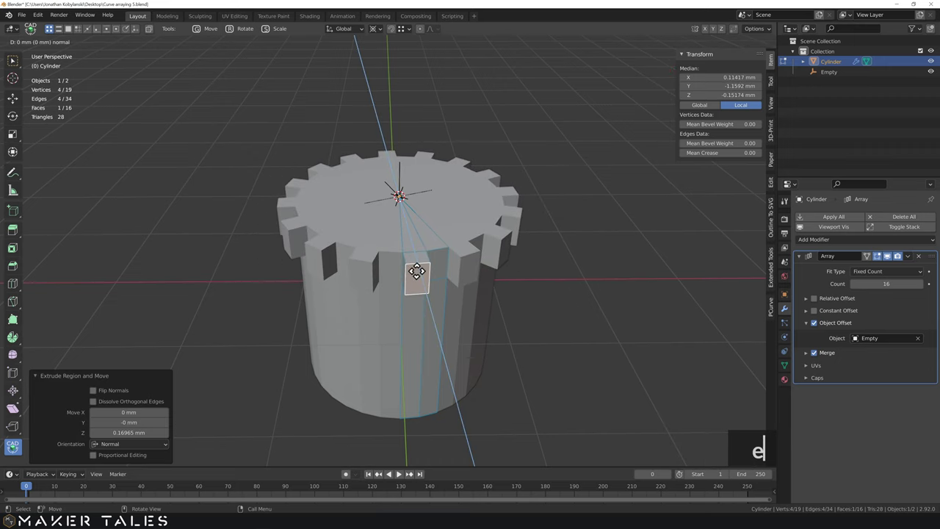
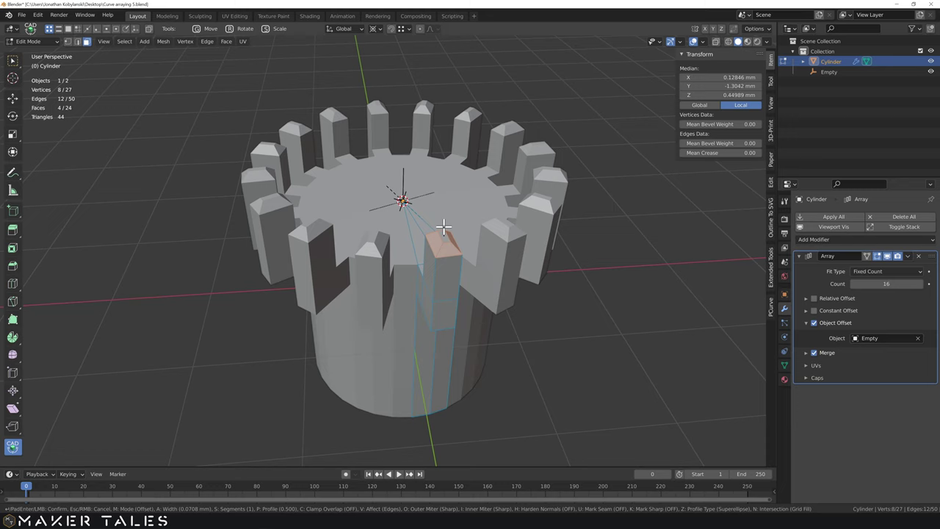
scroll(up, 3)
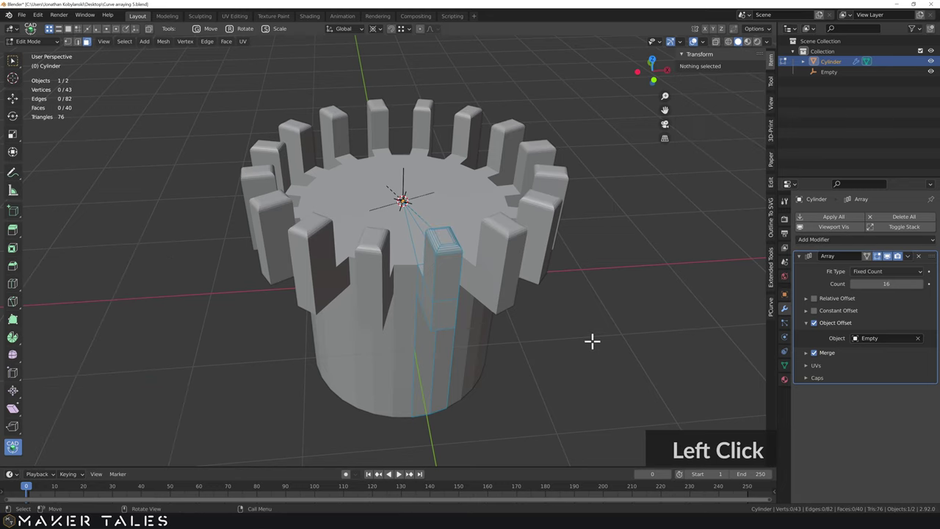
Return to Object Mode and orbit to inspect the sixteen teeth around the rim
key(Tab)
middle_click(592, 349)
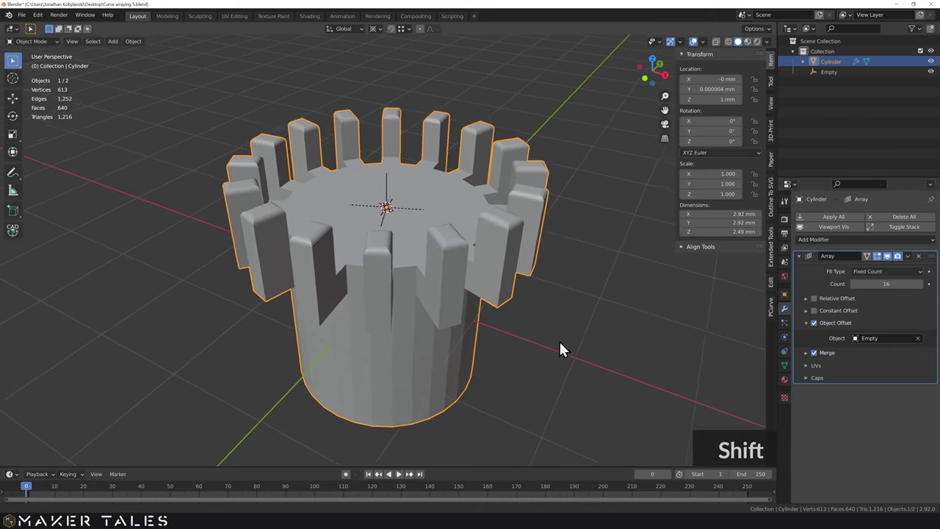
middle_click(543, 361)
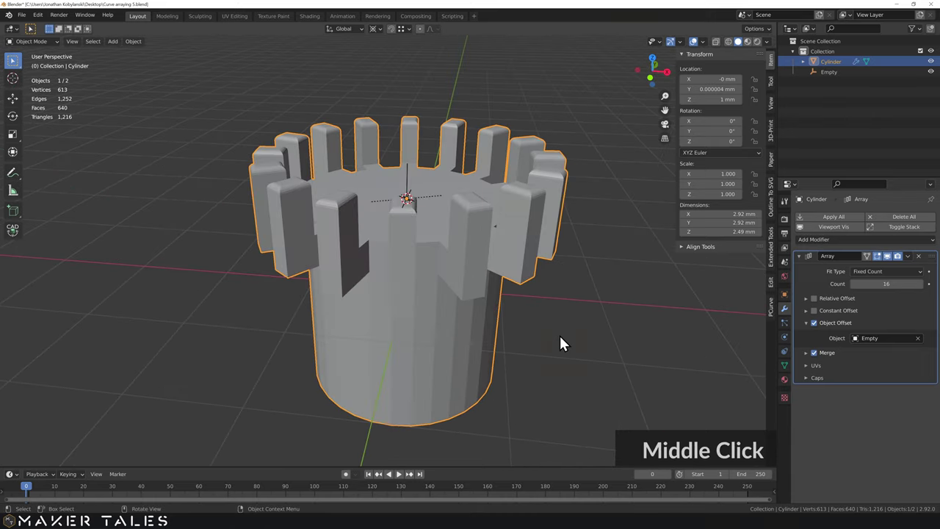